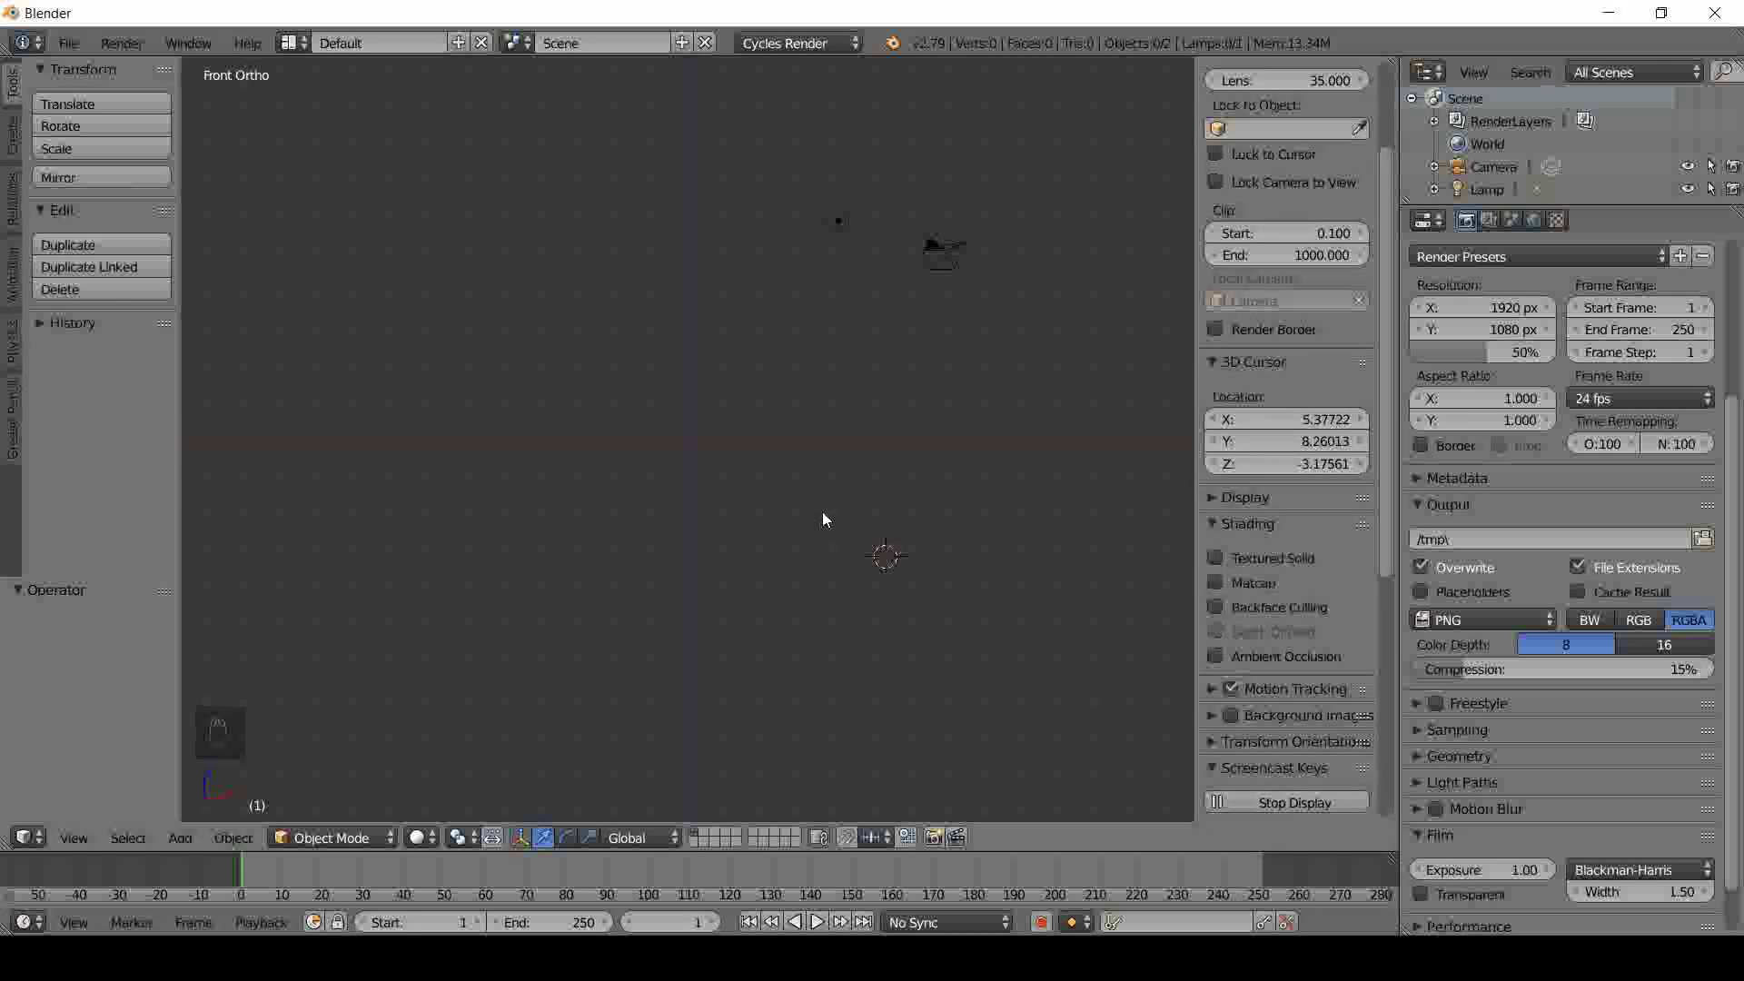
# - Hide the view settings panel (N) and switch to a front orthographic view
pyautogui.press('n')
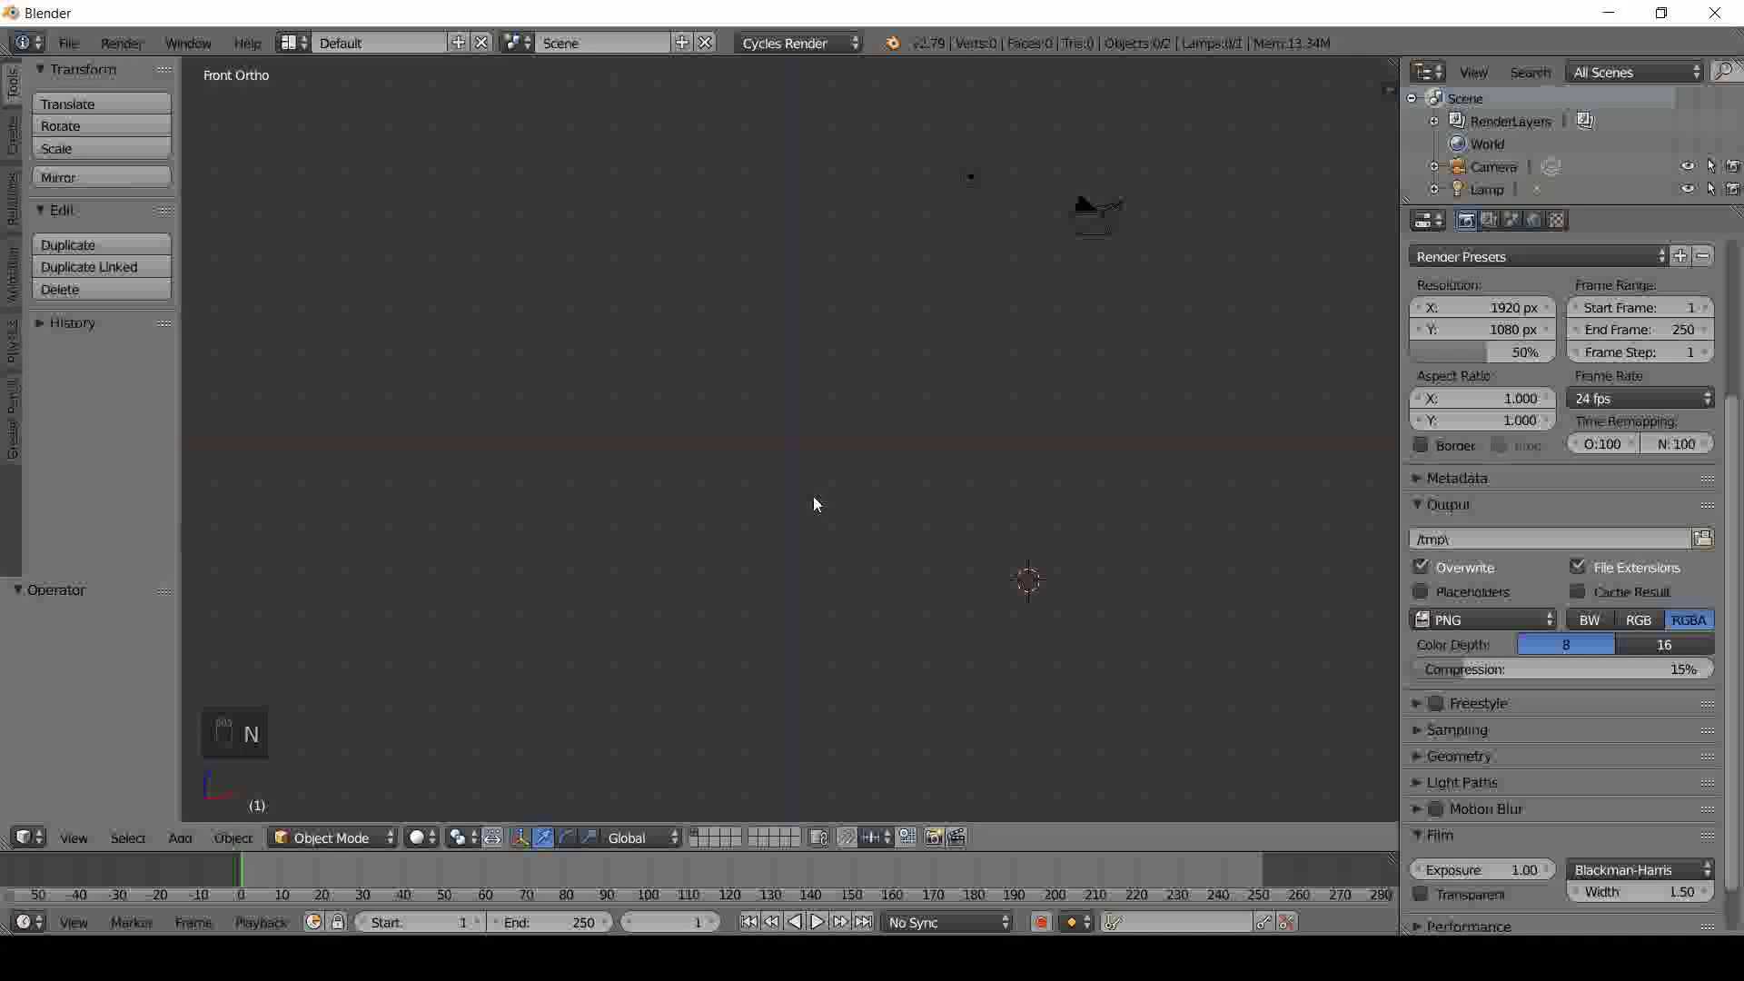
pyautogui.press('KP_1')
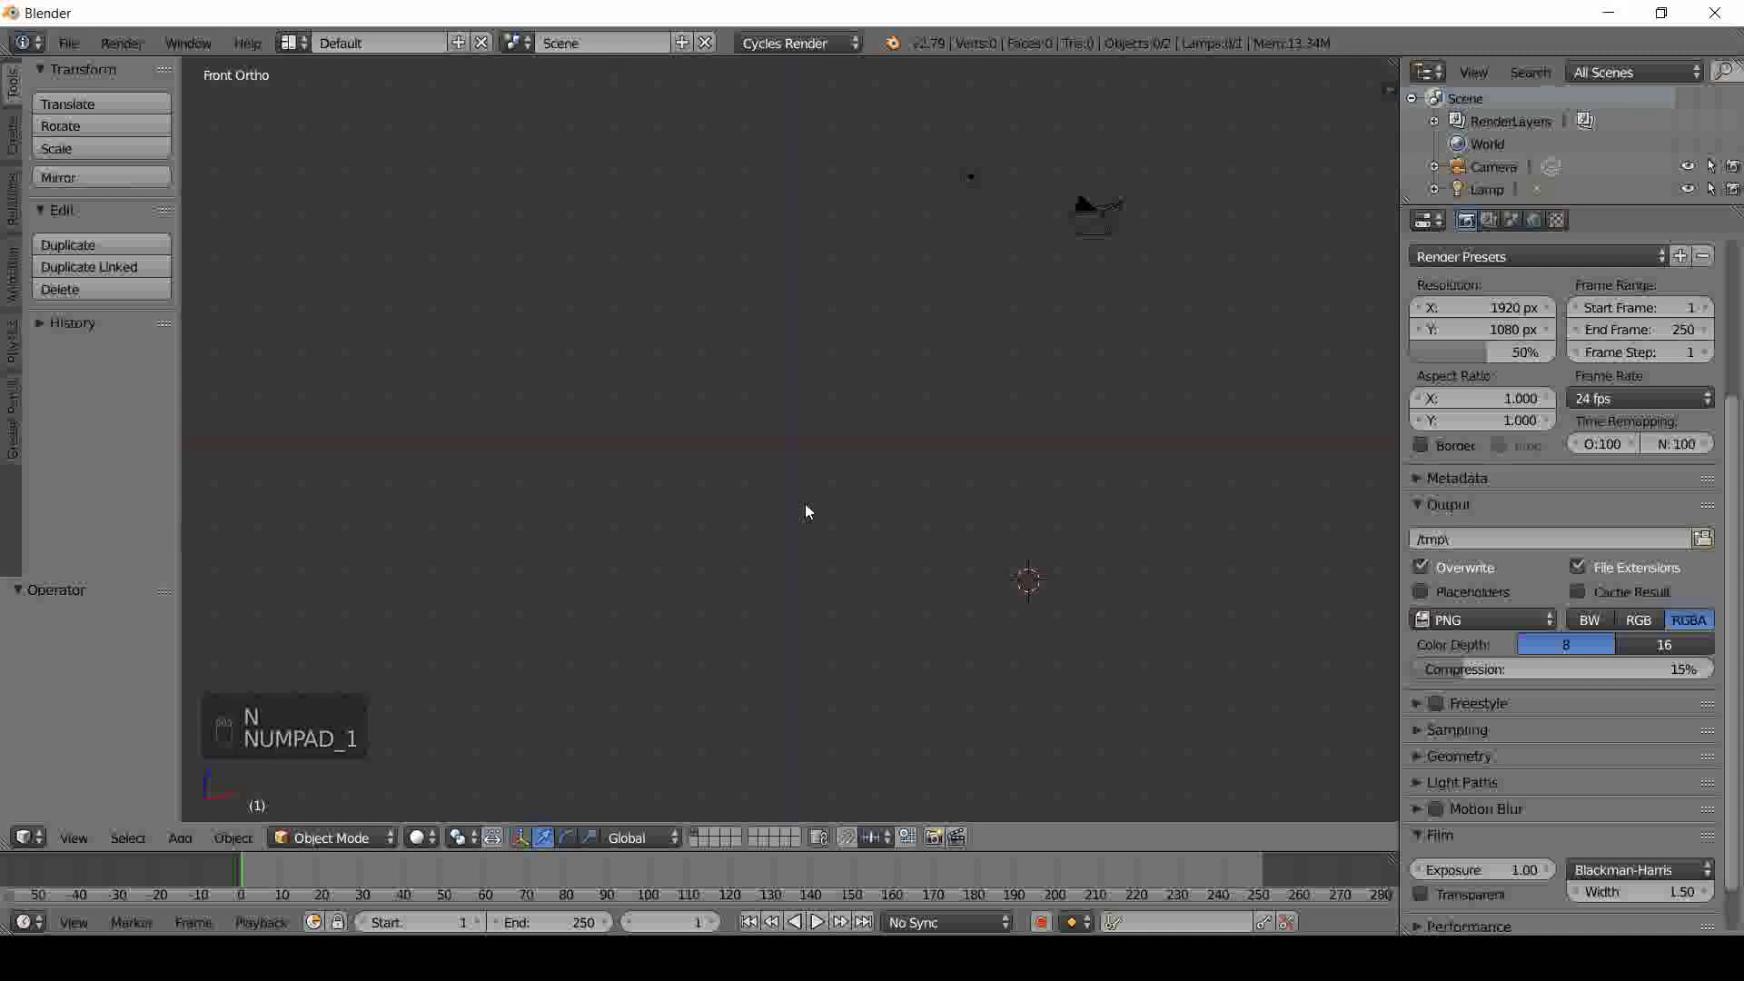
pyautogui.press('KP_5')
pyautogui.press('KP_5')
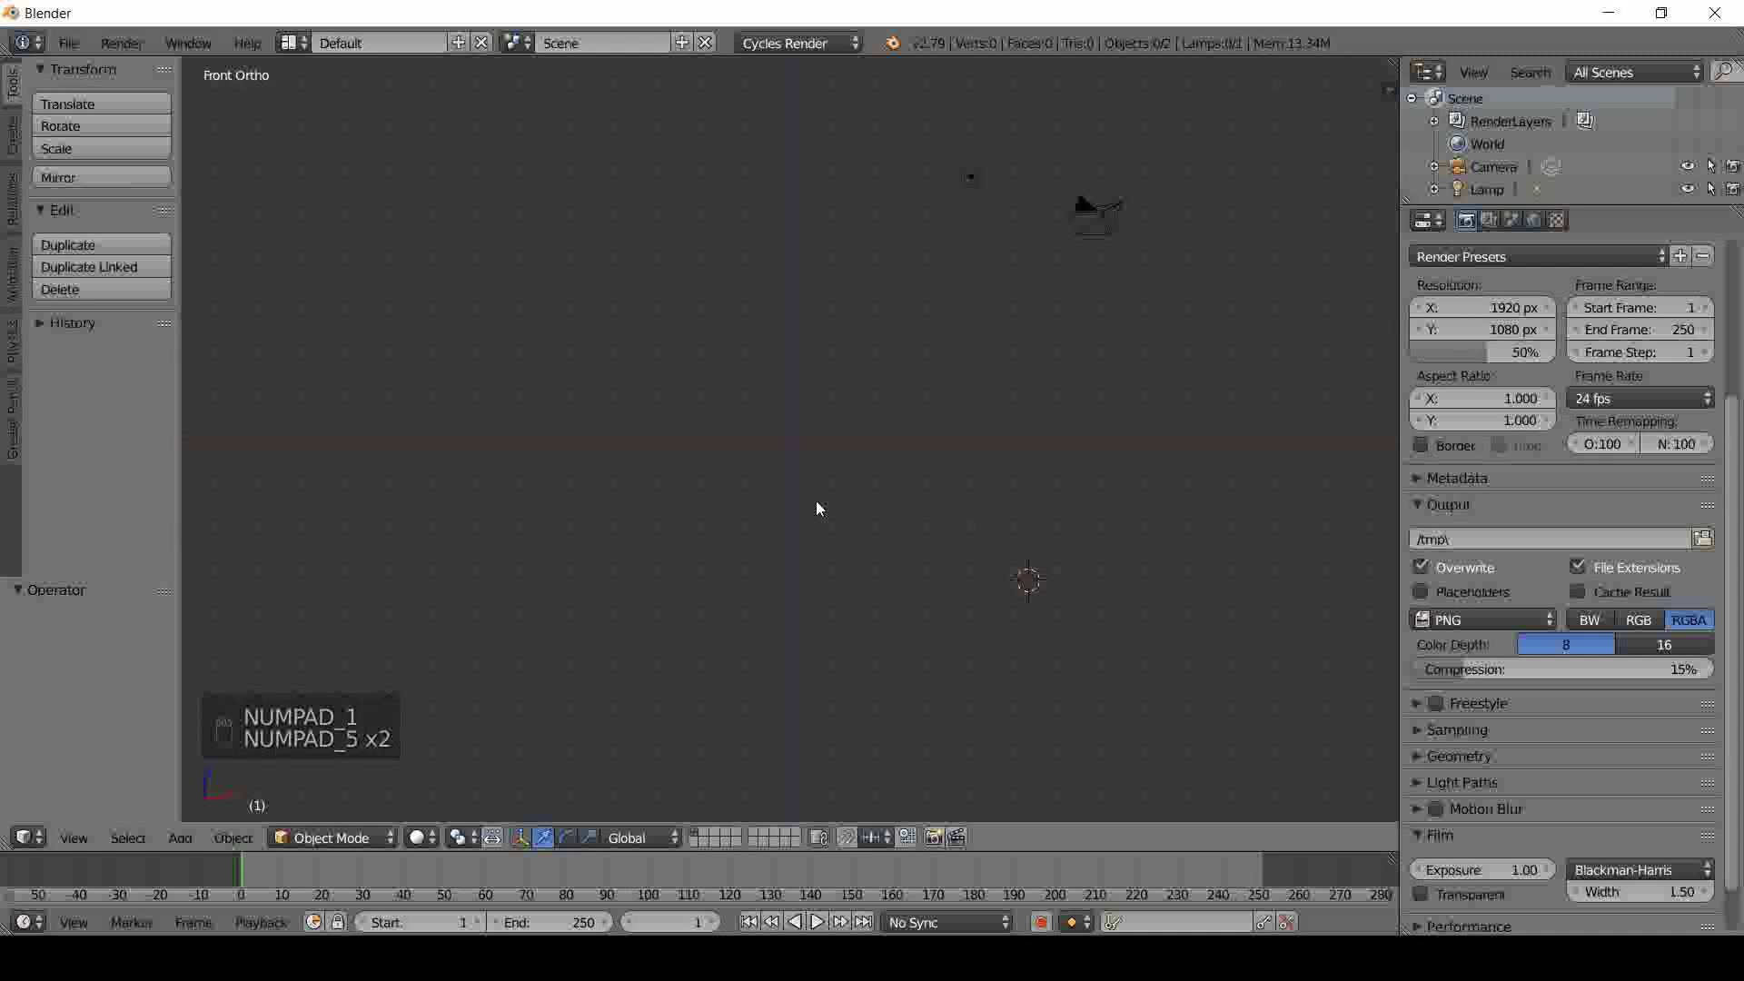
# - Add a Bezier circle, set radius 9.1, align it to view and place it at 0,0,0
pyautogui.moveTo(12, 147); pyautogui.dragTo(132, 416)
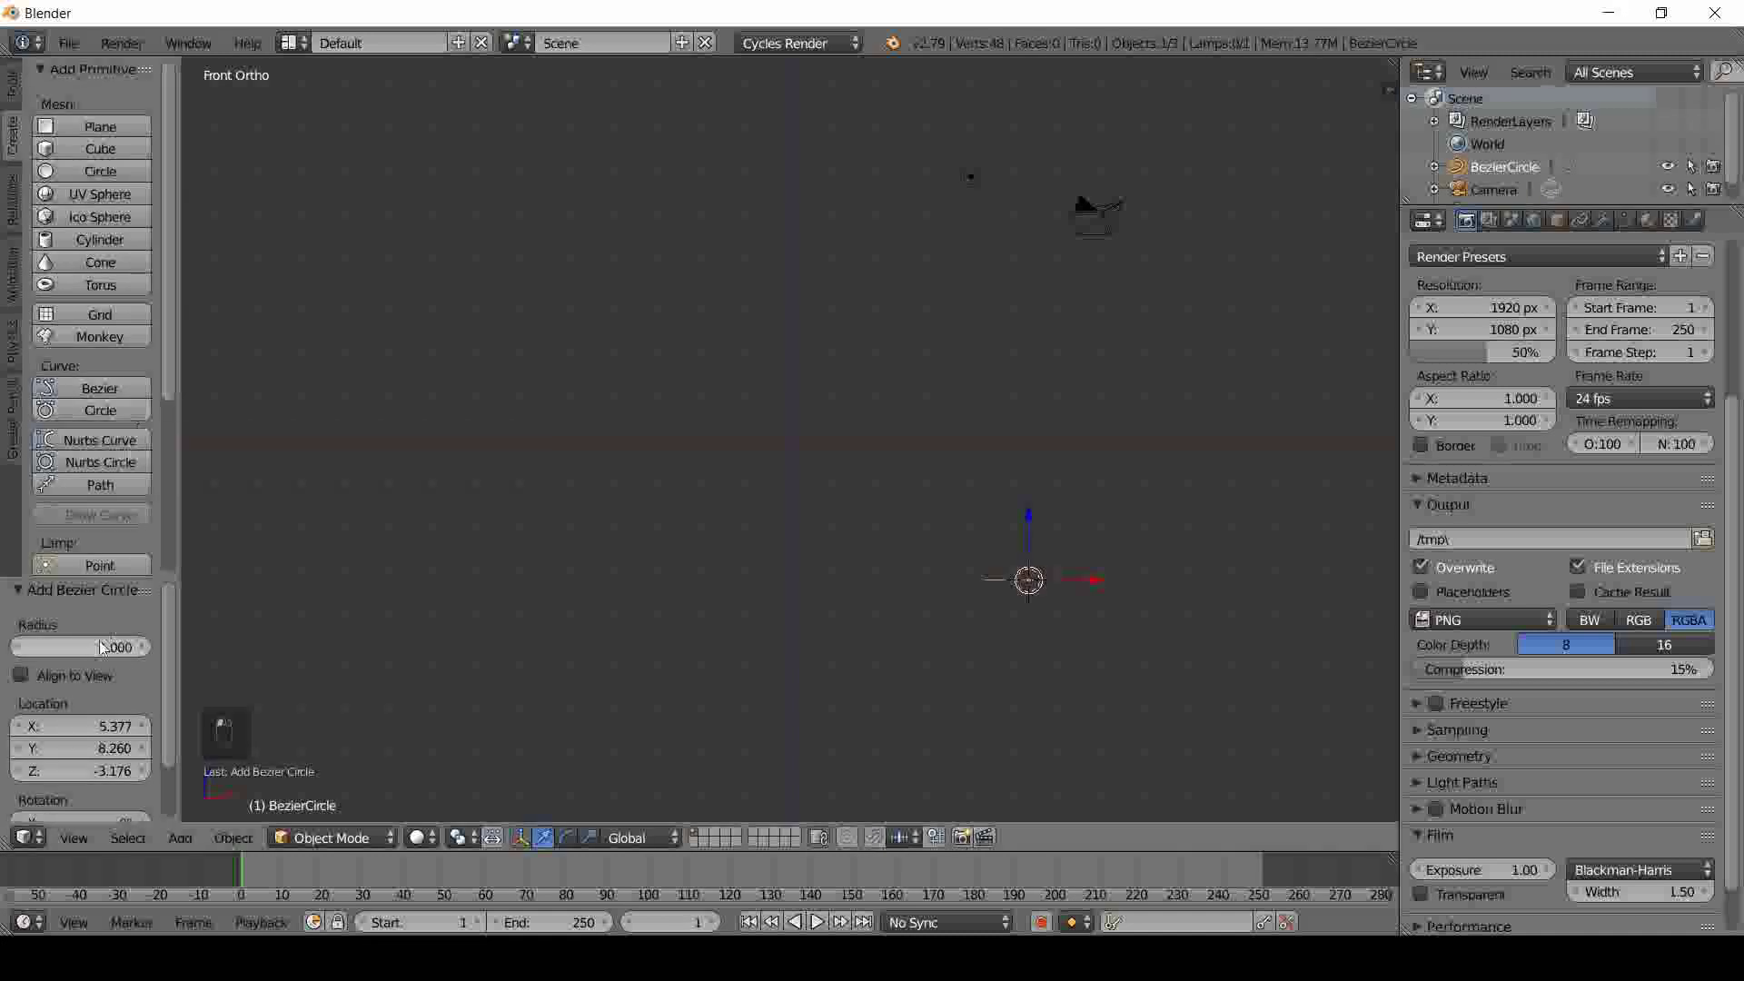
pyautogui.click(202, 588)
pyautogui.moveTo(126, 644); pyautogui.dragTo(712, 469)
pyautogui.middleClick(712, 469)
pyautogui.scroll(3)
pyautogui.click(714, 469)
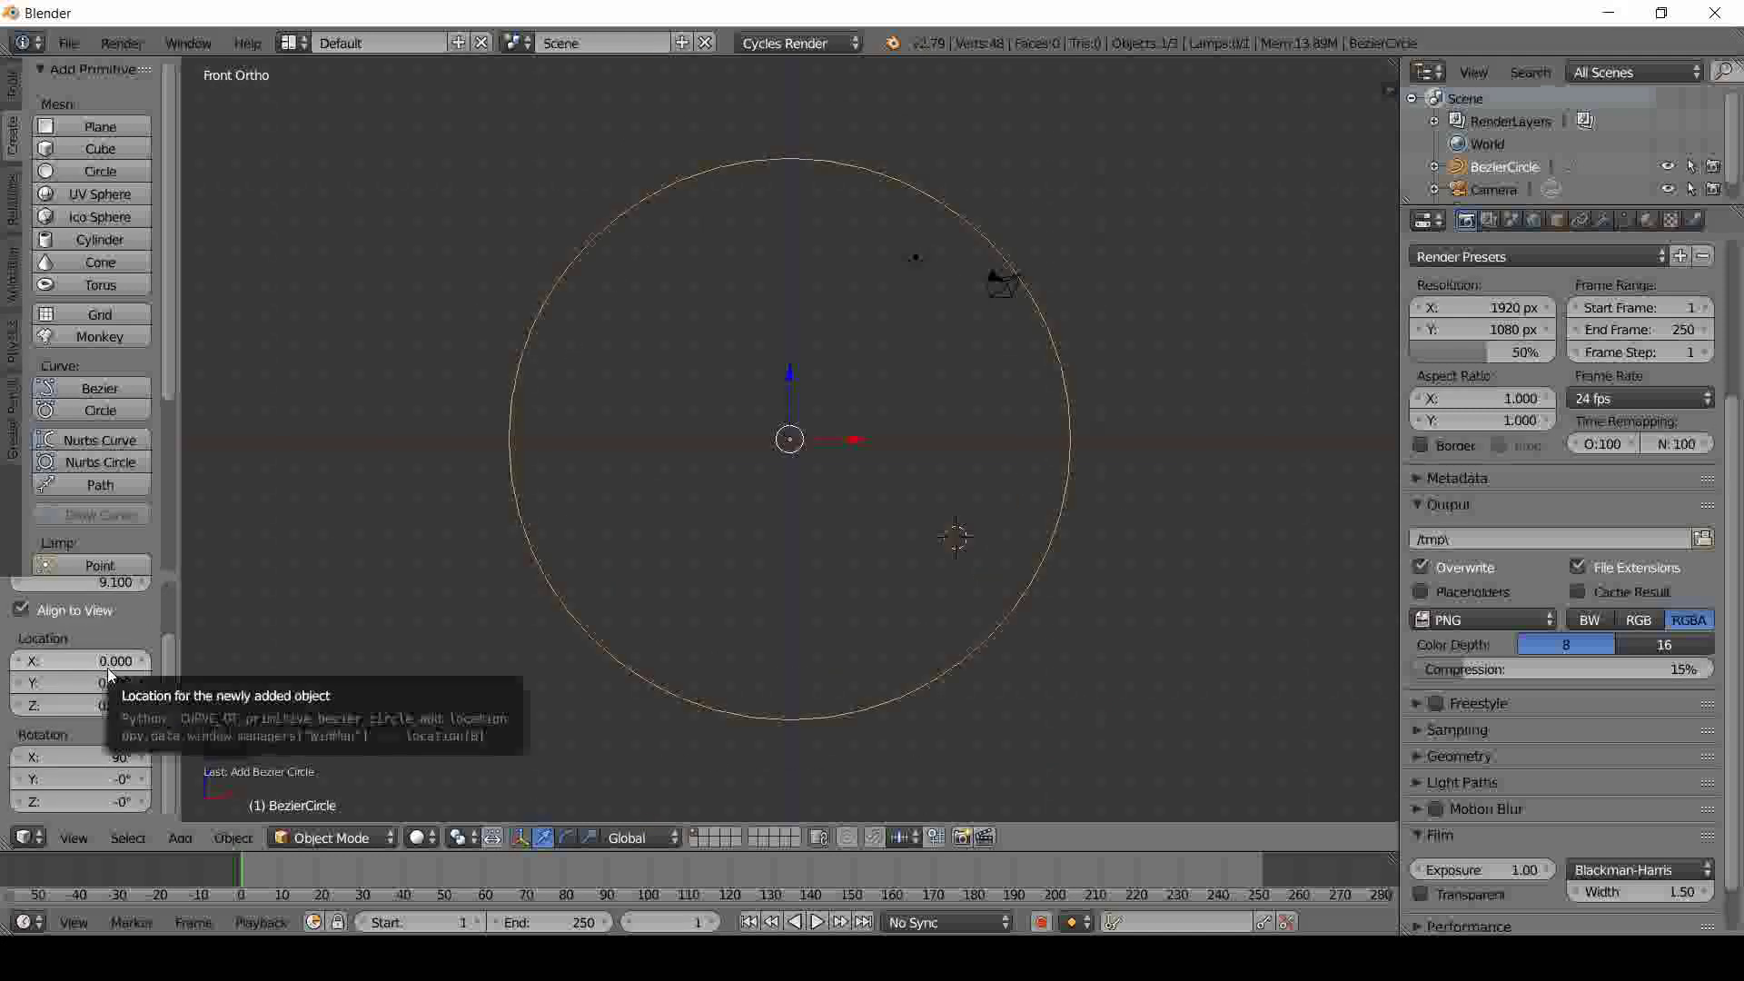
pyautogui.moveTo(708, 516); pyautogui.dragTo(733, 523)
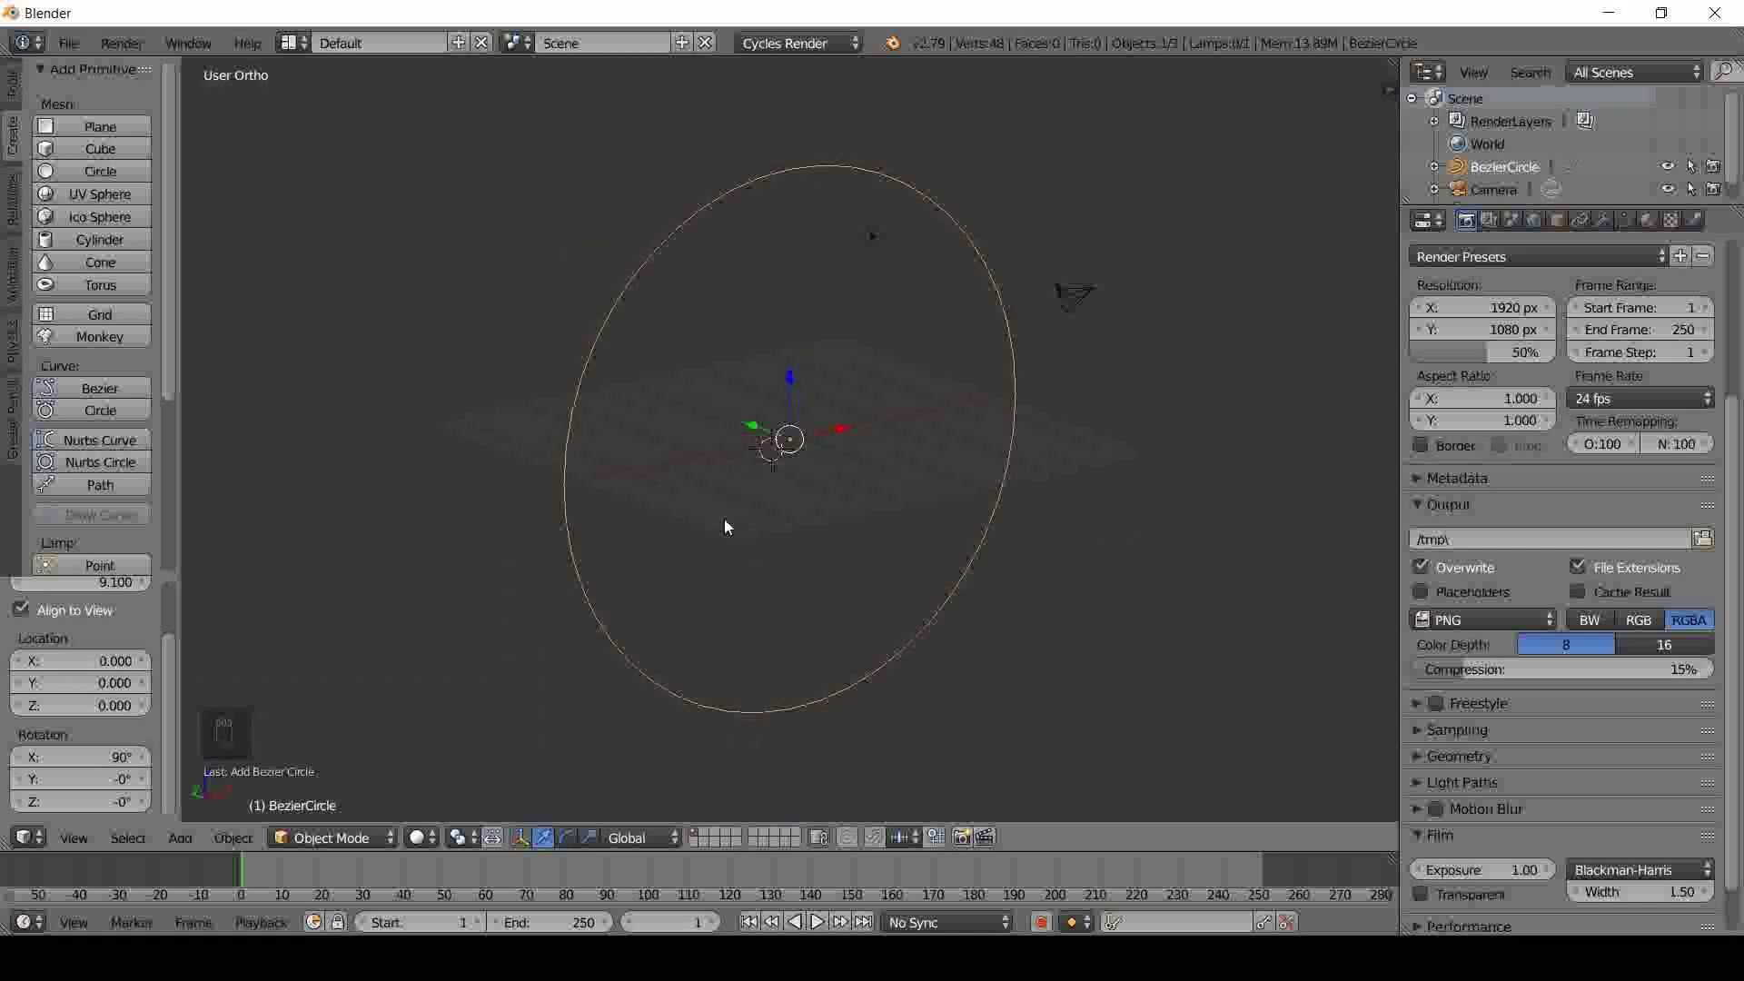
# - Convert the circle to a mesh (Alt+C) and extrude all its vertices into a wide ring band
pyautogui.press('alt+c')
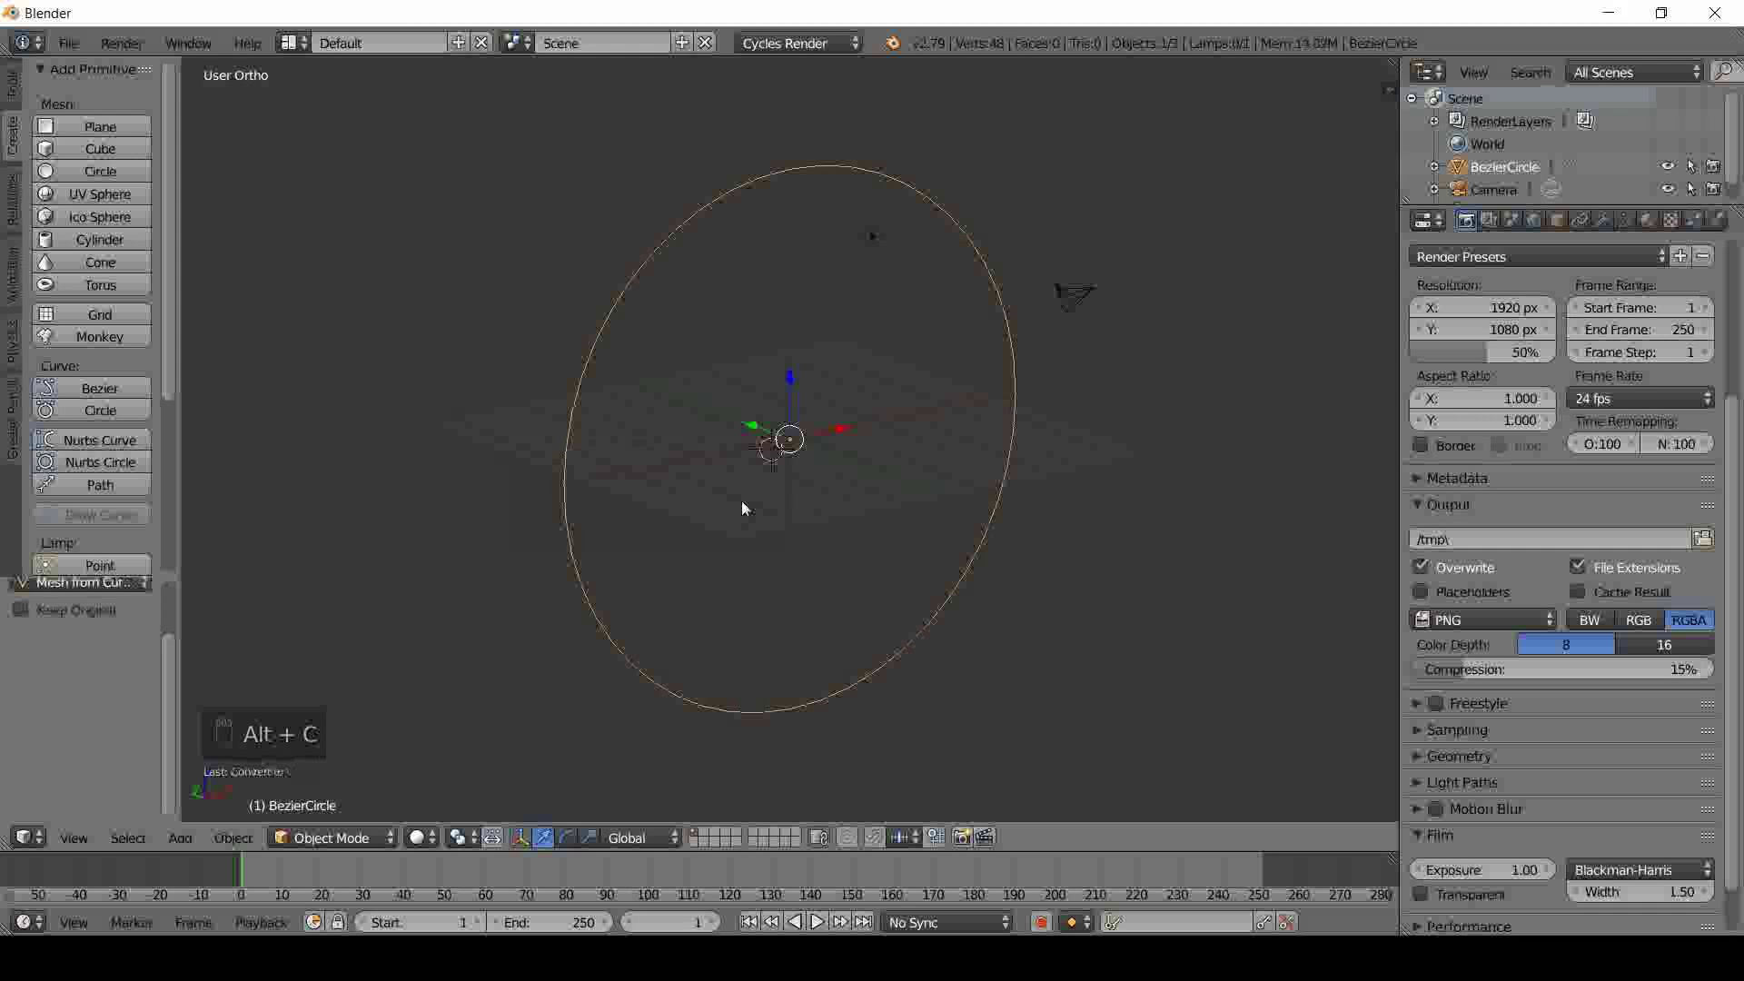
pyautogui.press('Tab')
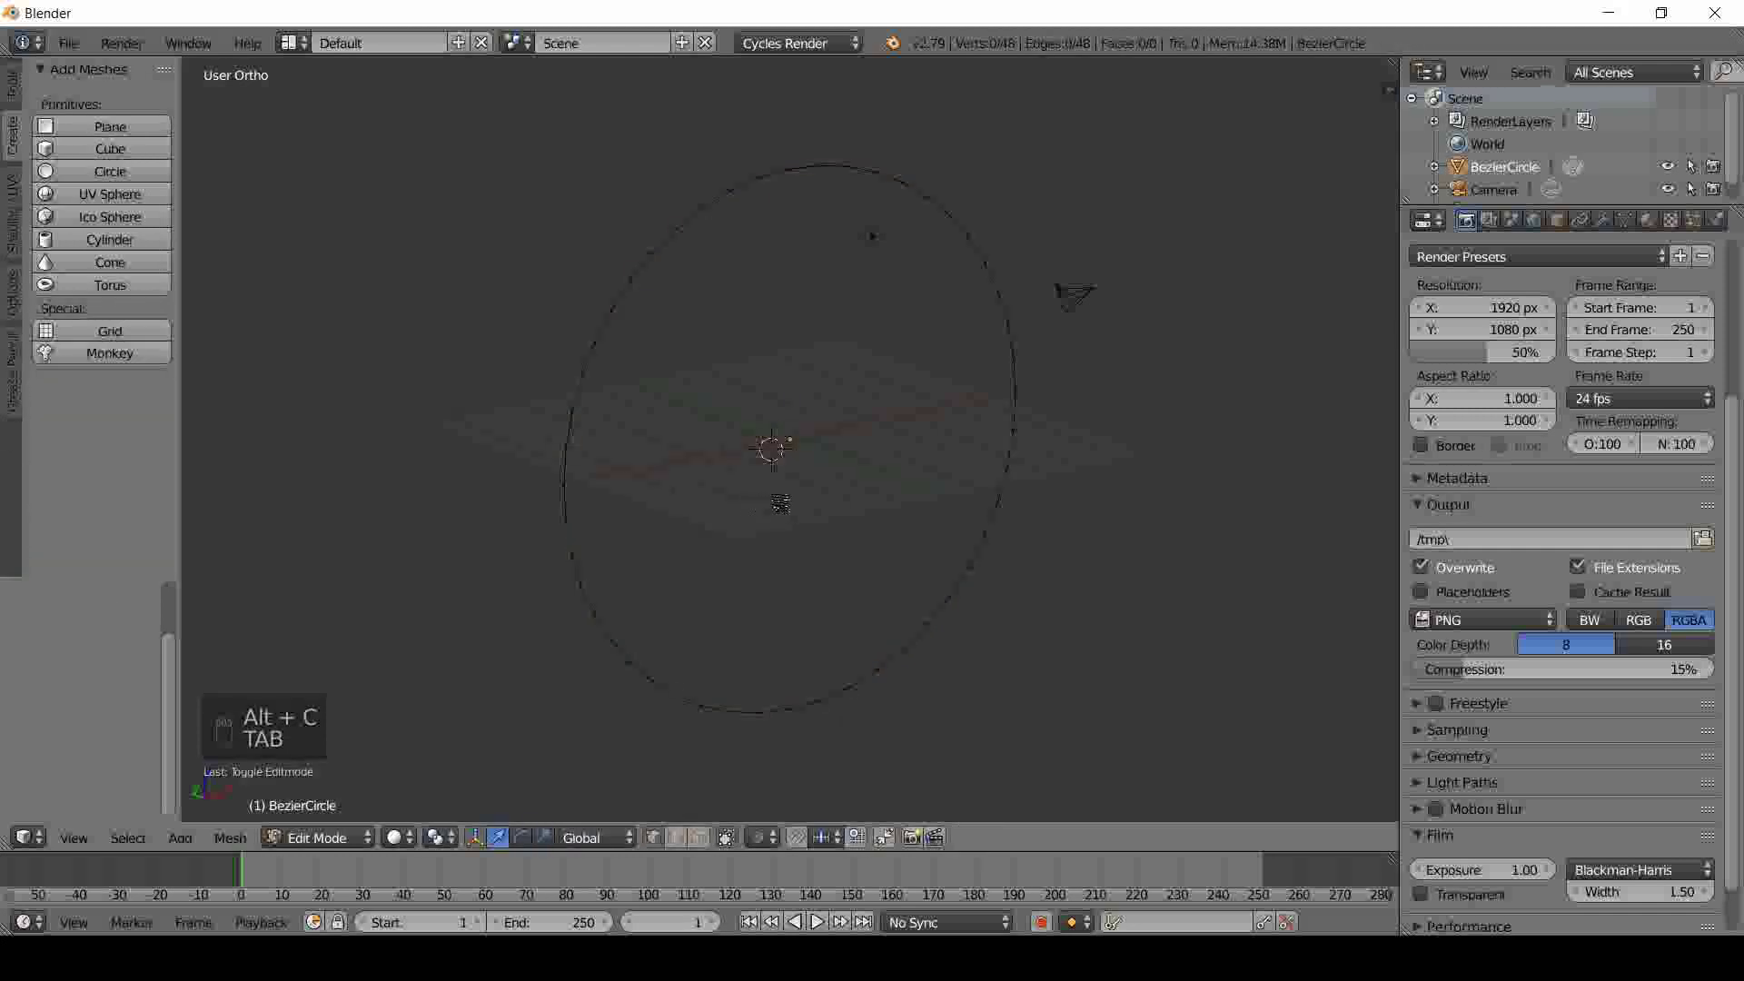
pyautogui.press('a')
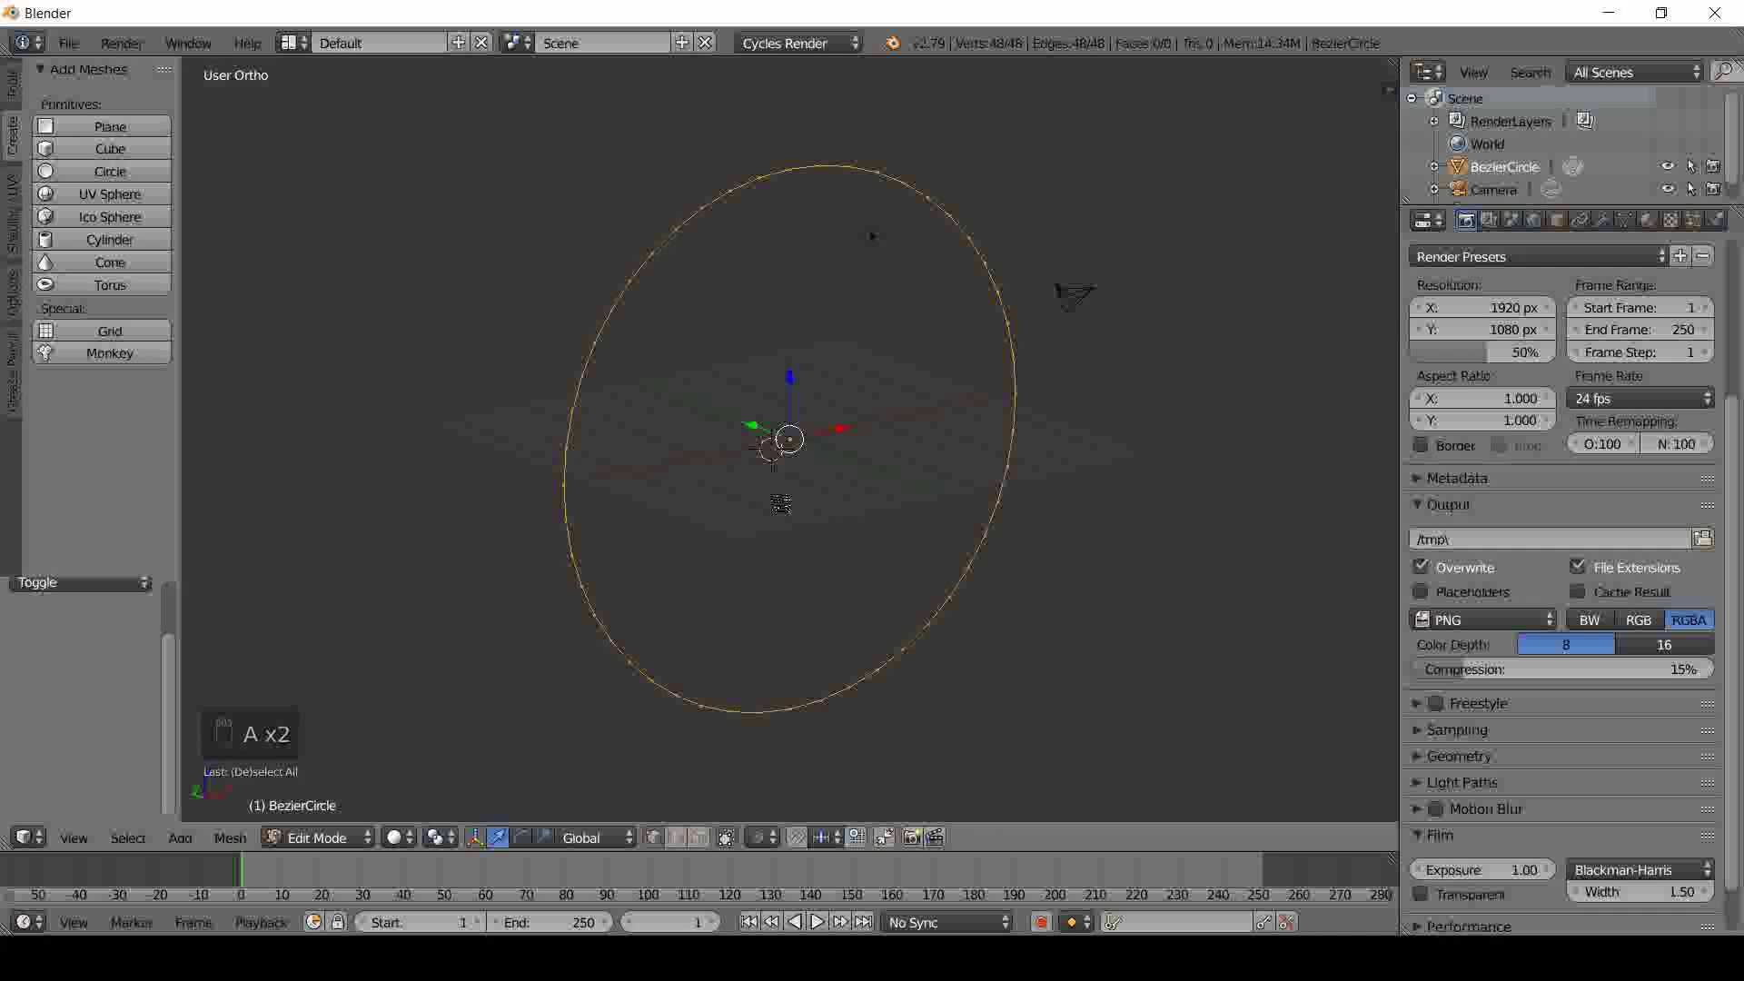
pyautogui.press('e')
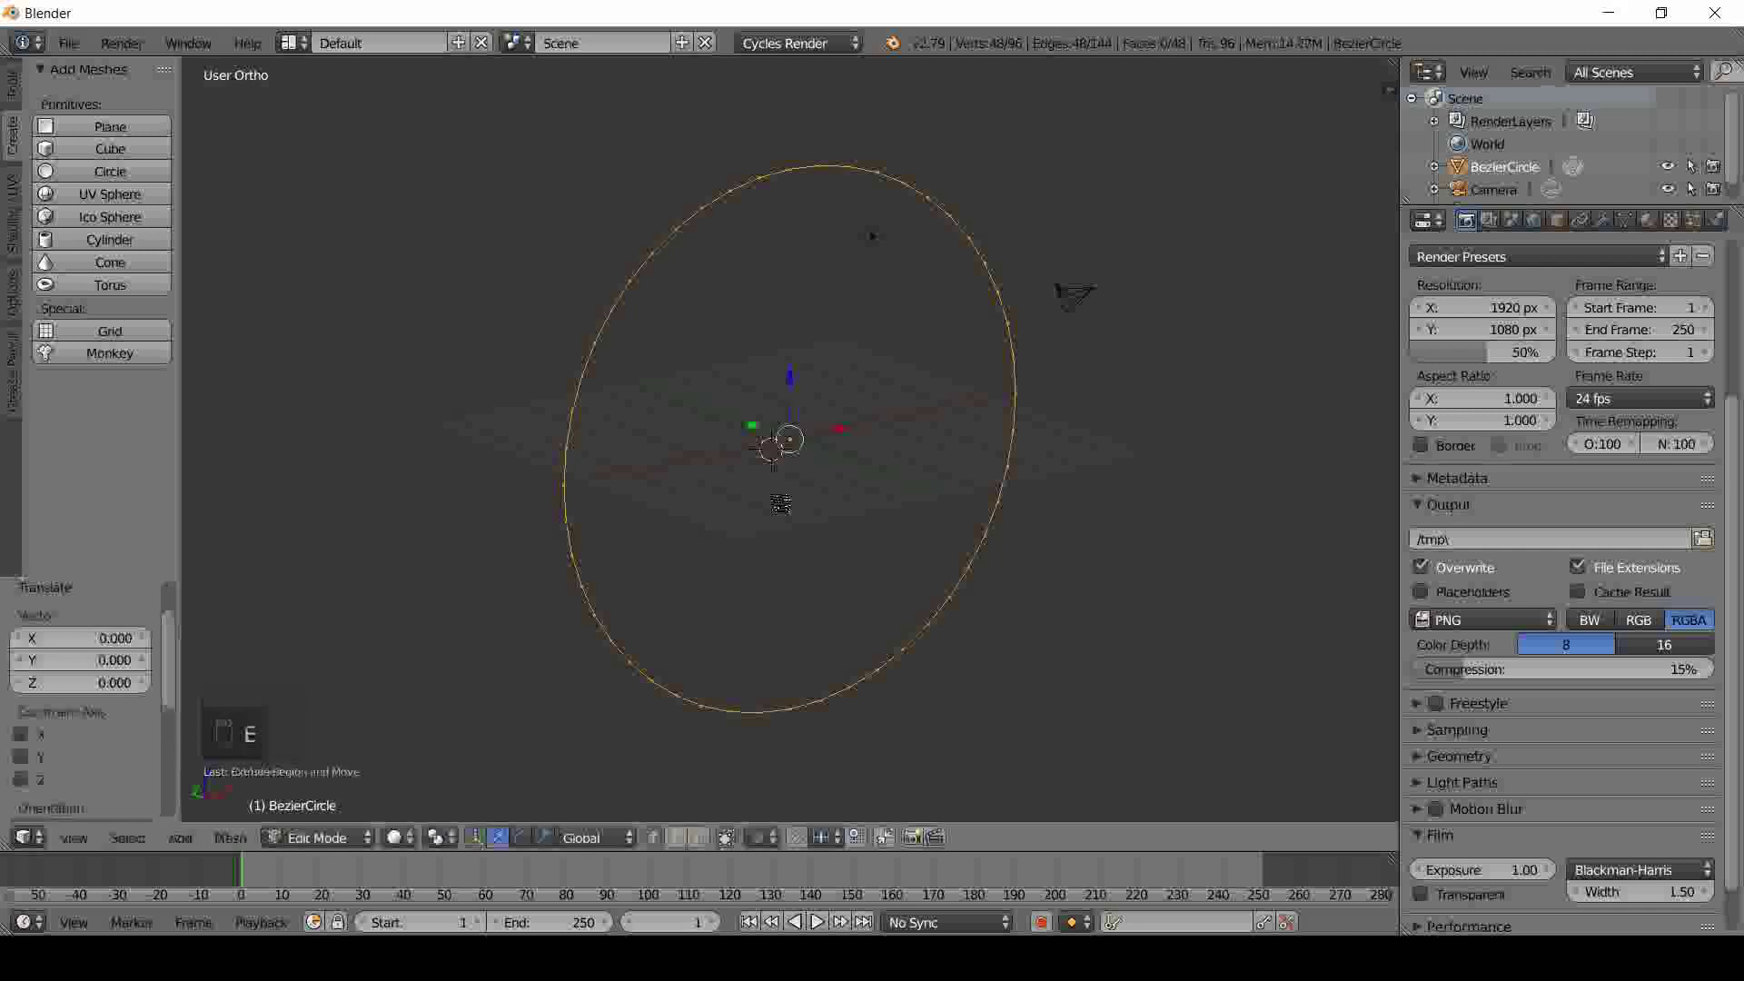
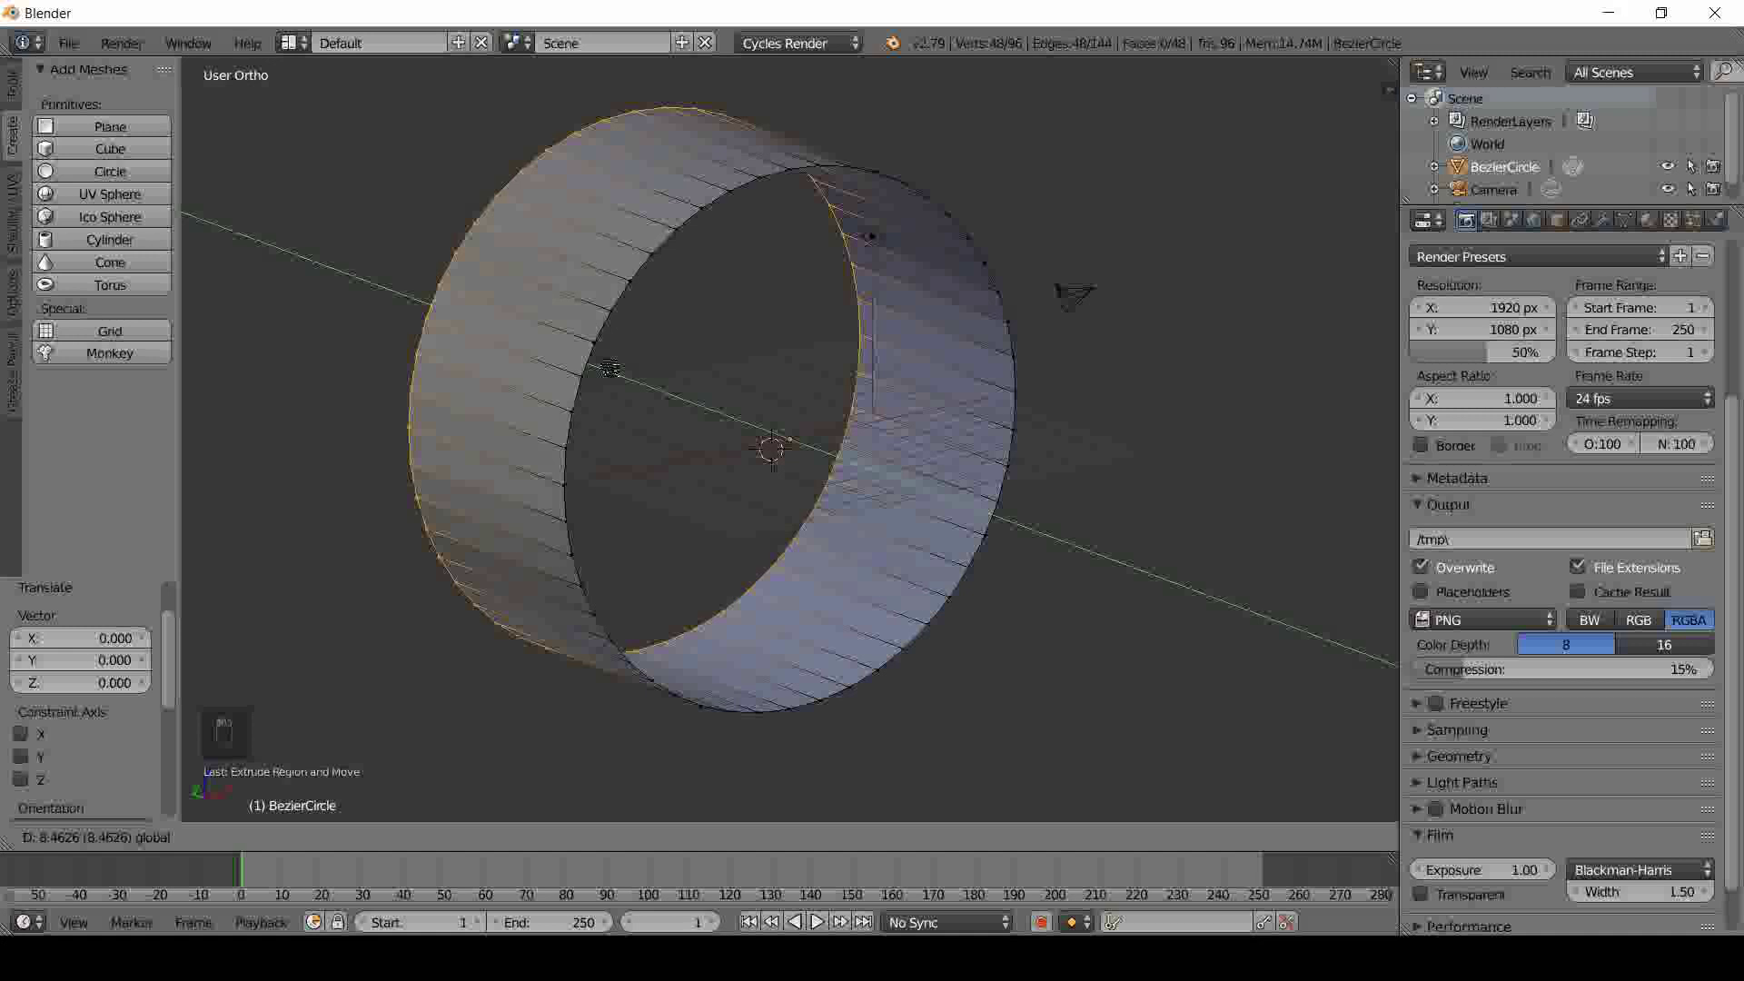
pyautogui.press('Tab')
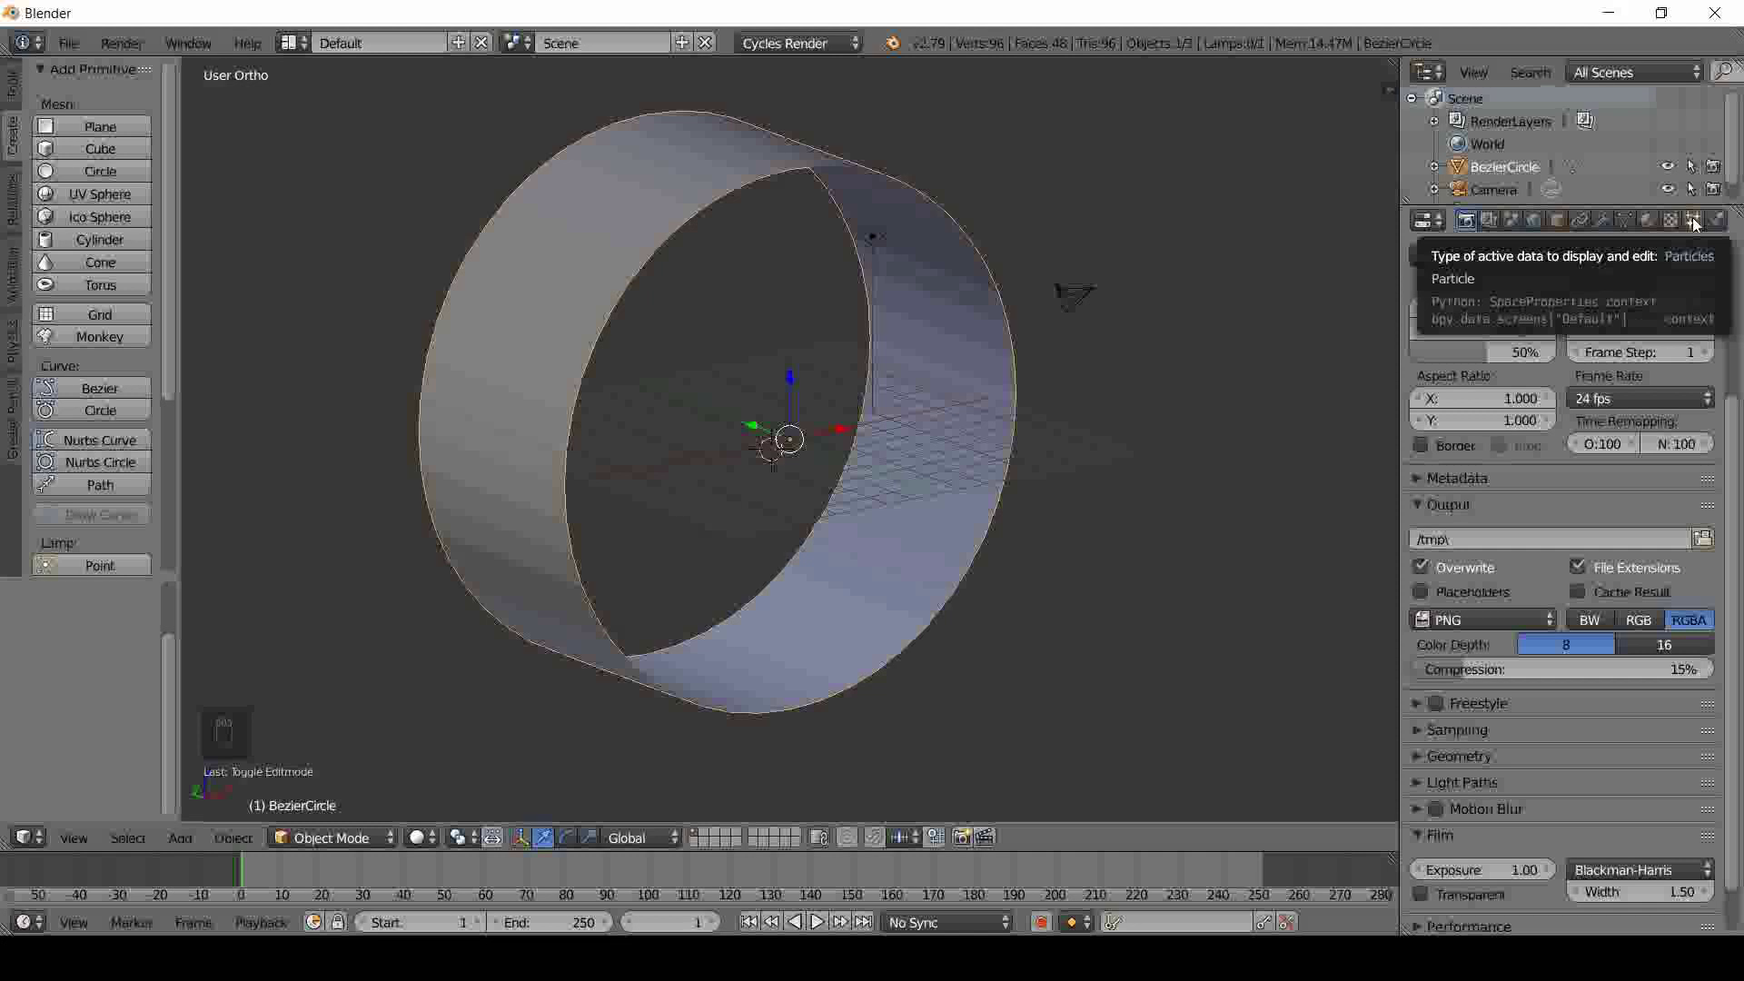
# - Add a new emitter particle system to the ring band in the Particles properties
pyautogui.moveTo(1700, 222); pyautogui.dragTo(1570, 373)
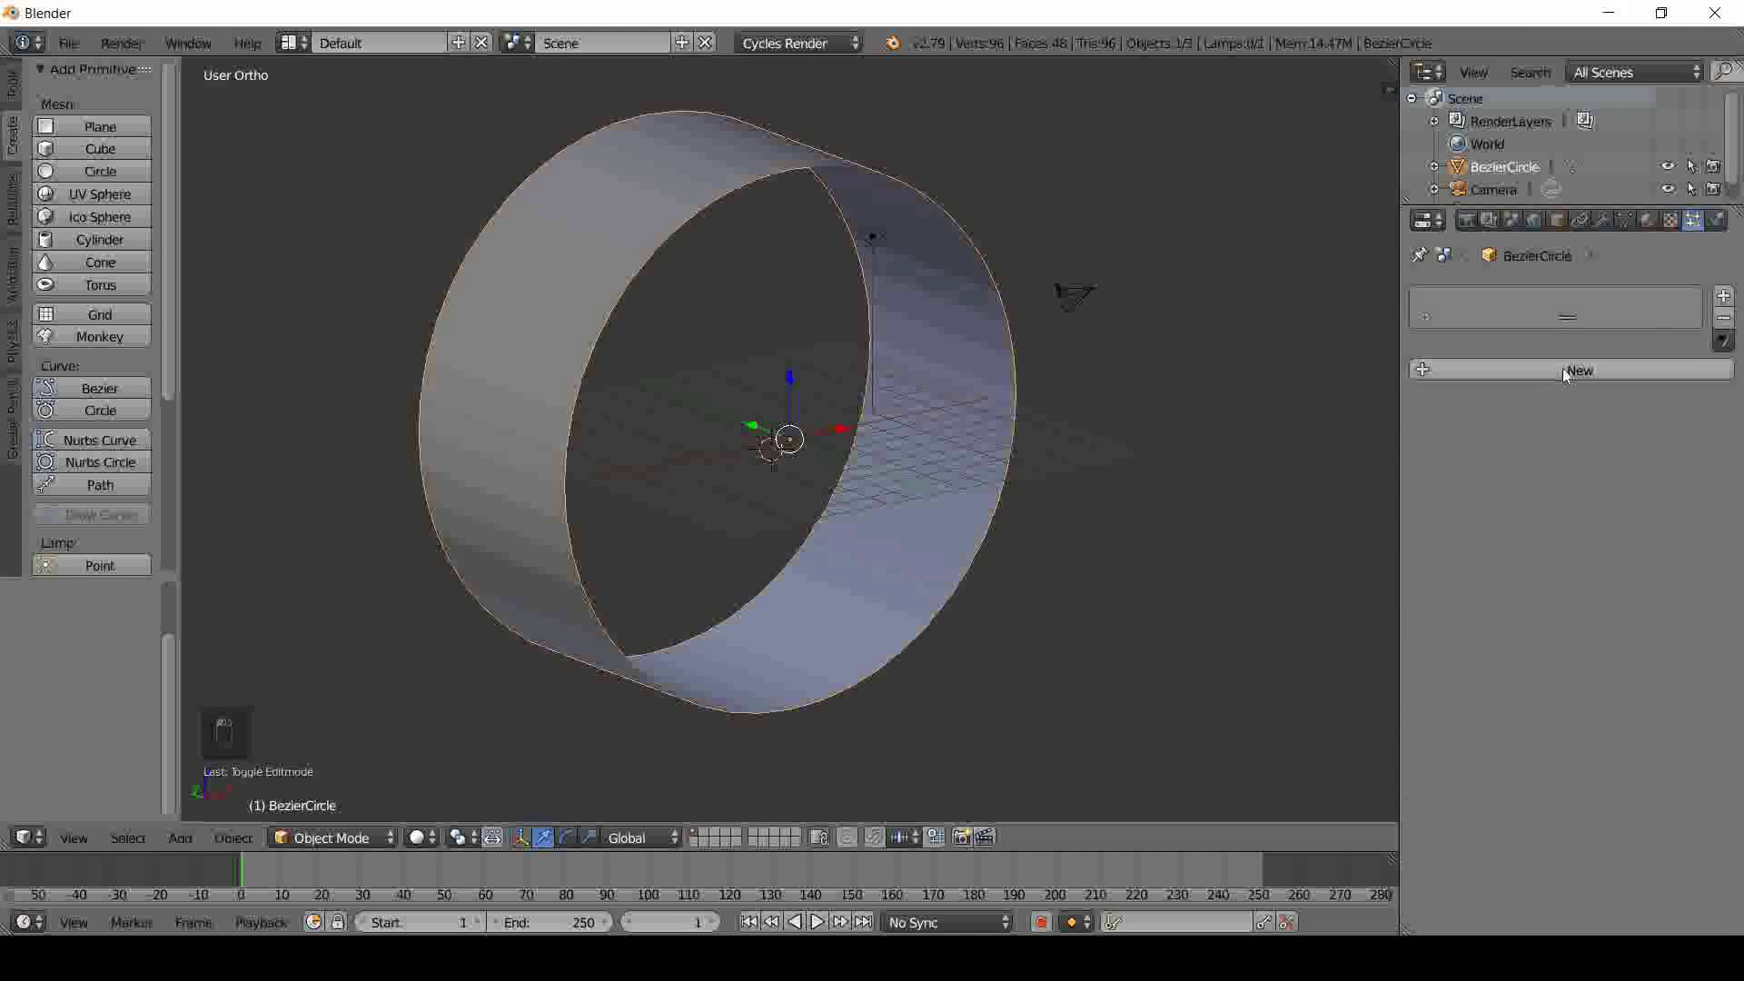
pyautogui.moveTo(1571, 372); pyautogui.dragTo(1018, 534)
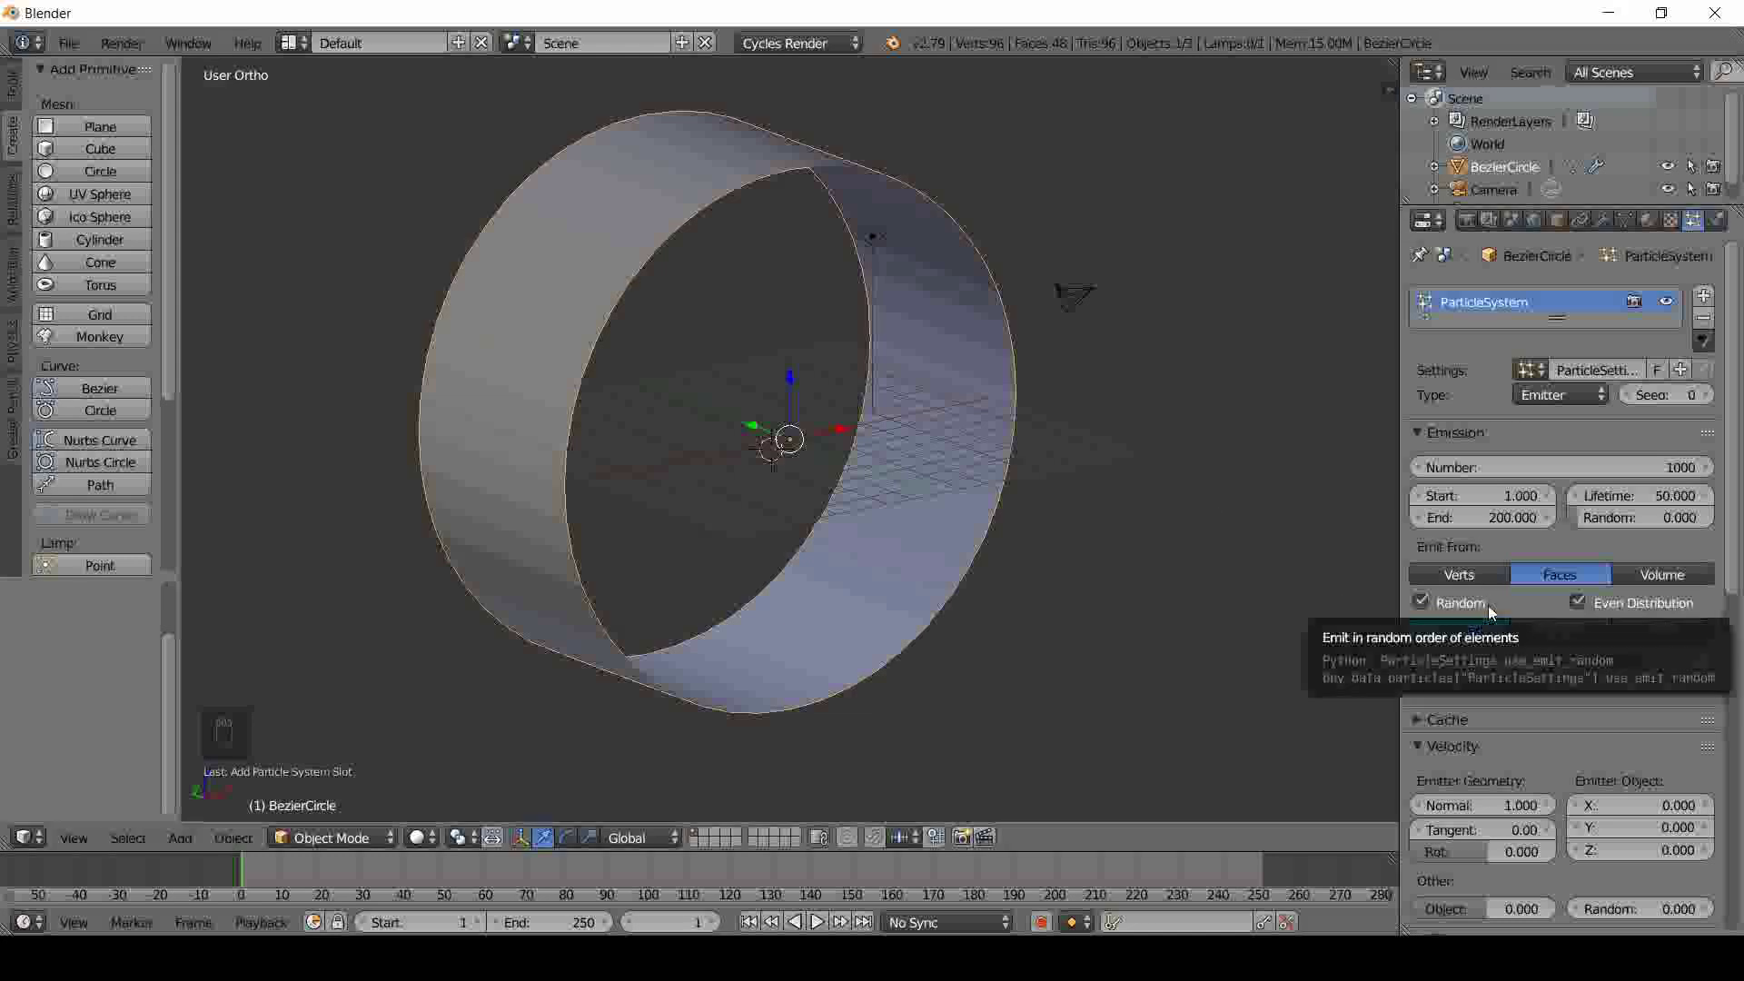
pyautogui.moveTo(1493, 612); pyautogui.dragTo(1637, 782)
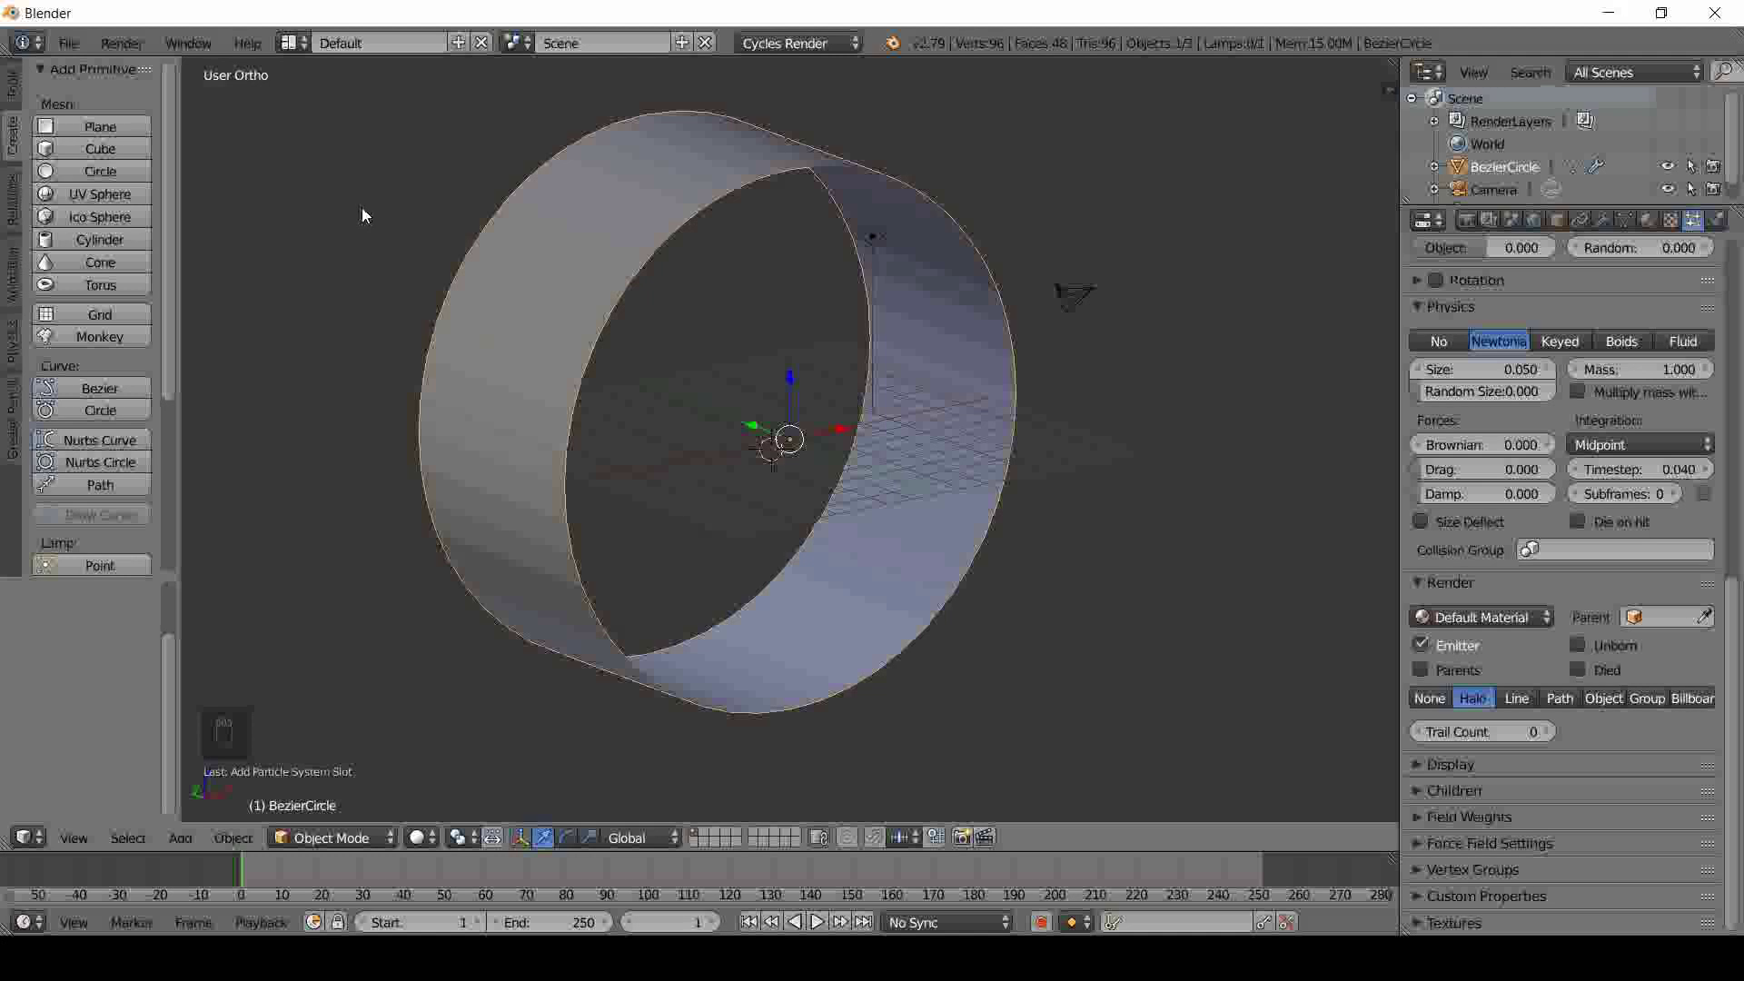
# - Add a UV sphere at the centre, then reselect the ring band
pyautogui.click(118, 195)
pyautogui.moveTo(160, 222); pyautogui.dragTo(503, 400)
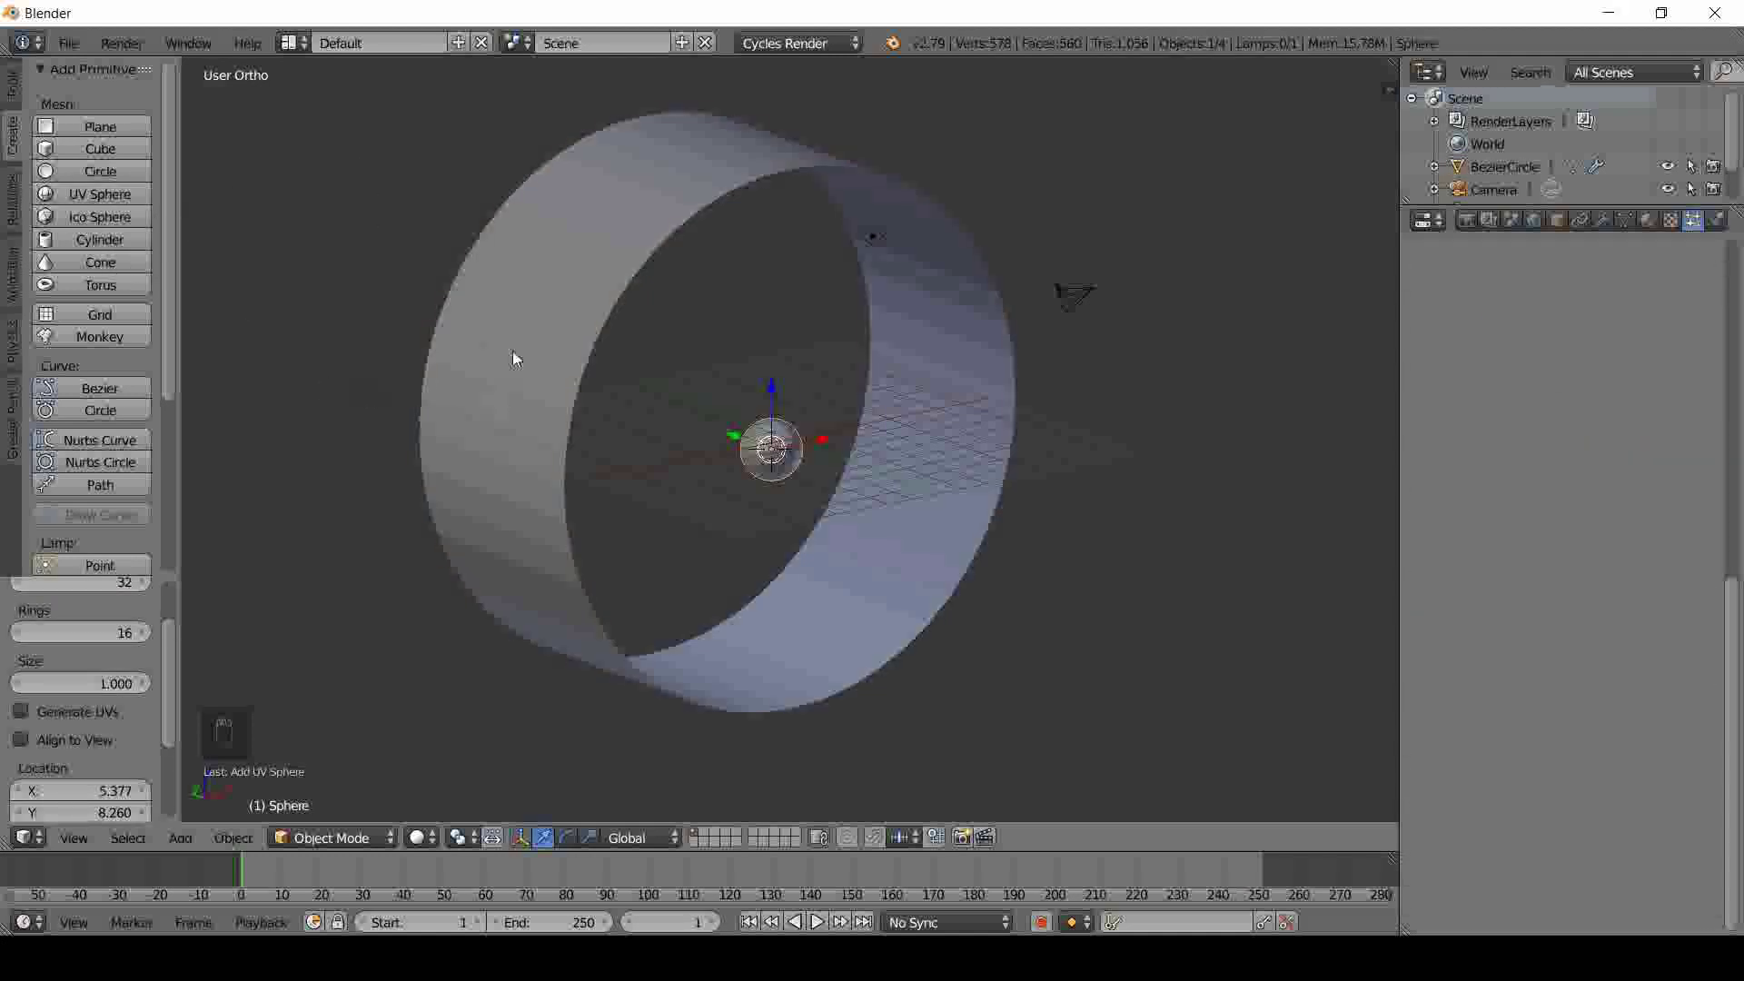
pyautogui.moveTo(566, 298); pyautogui.dragTo(905, 466)
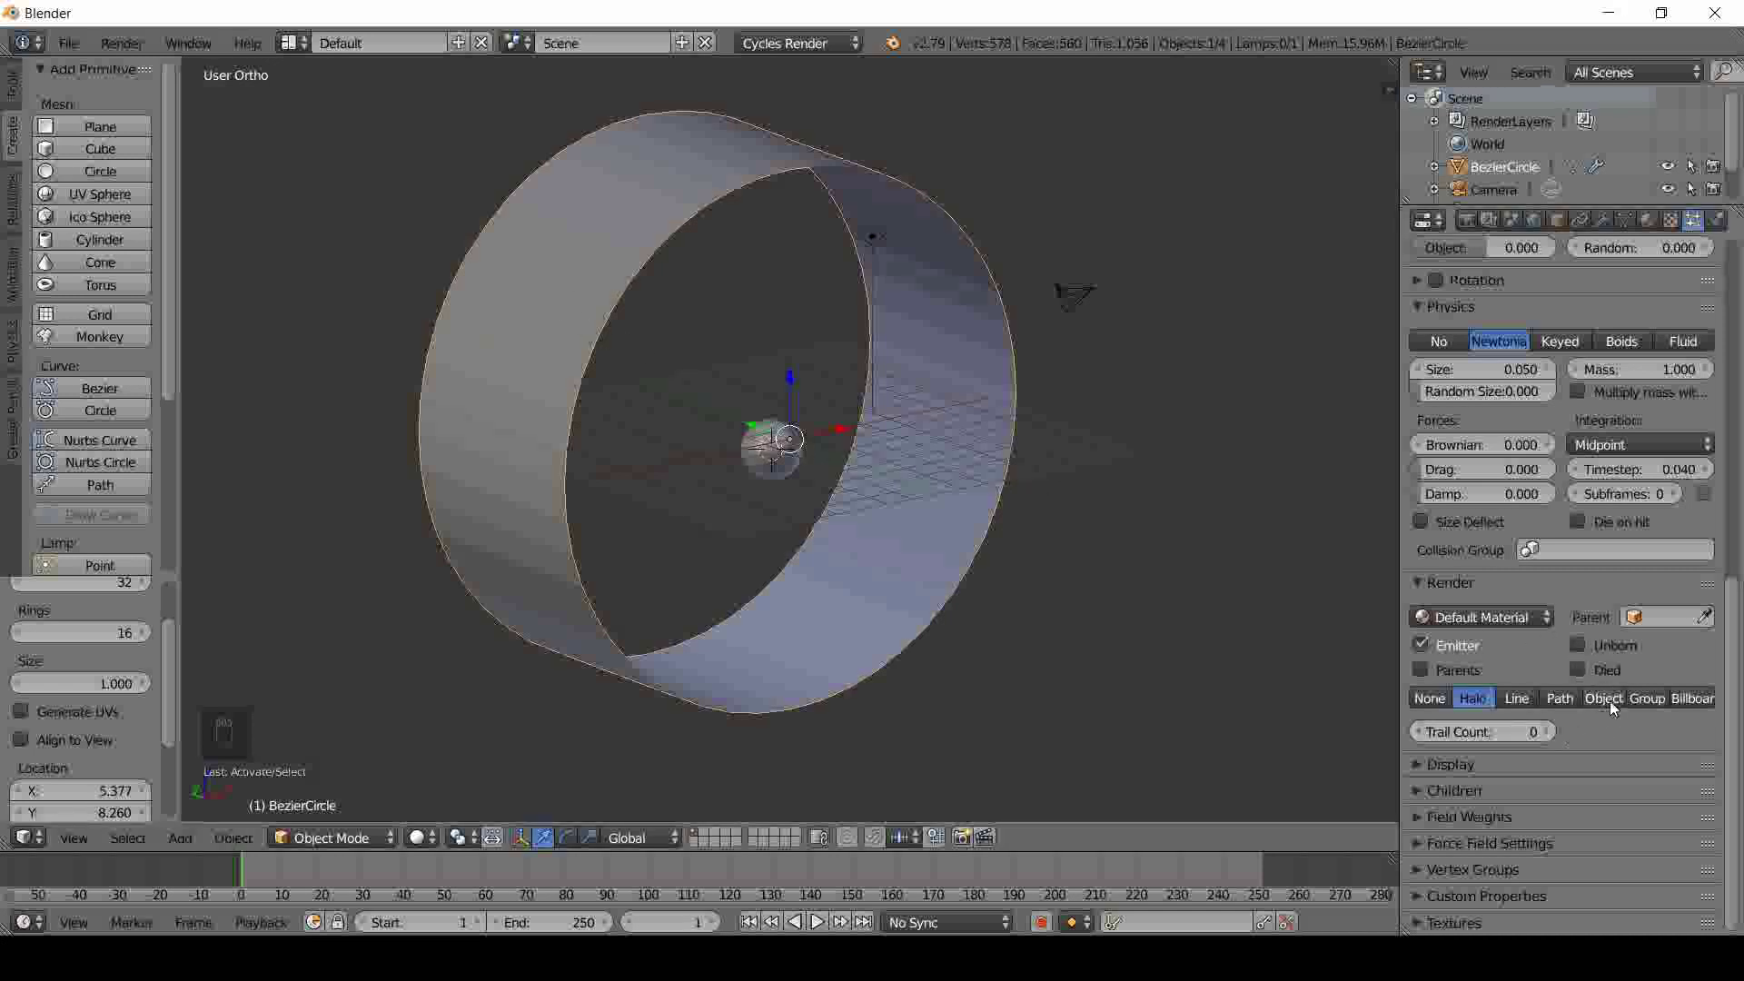
# - Set the band's particle Render to Object with Sphere as the Dupli Object
pyautogui.moveTo(1614, 706); pyautogui.dragTo(1520, 566)
pyautogui.rightClick(1520, 566)
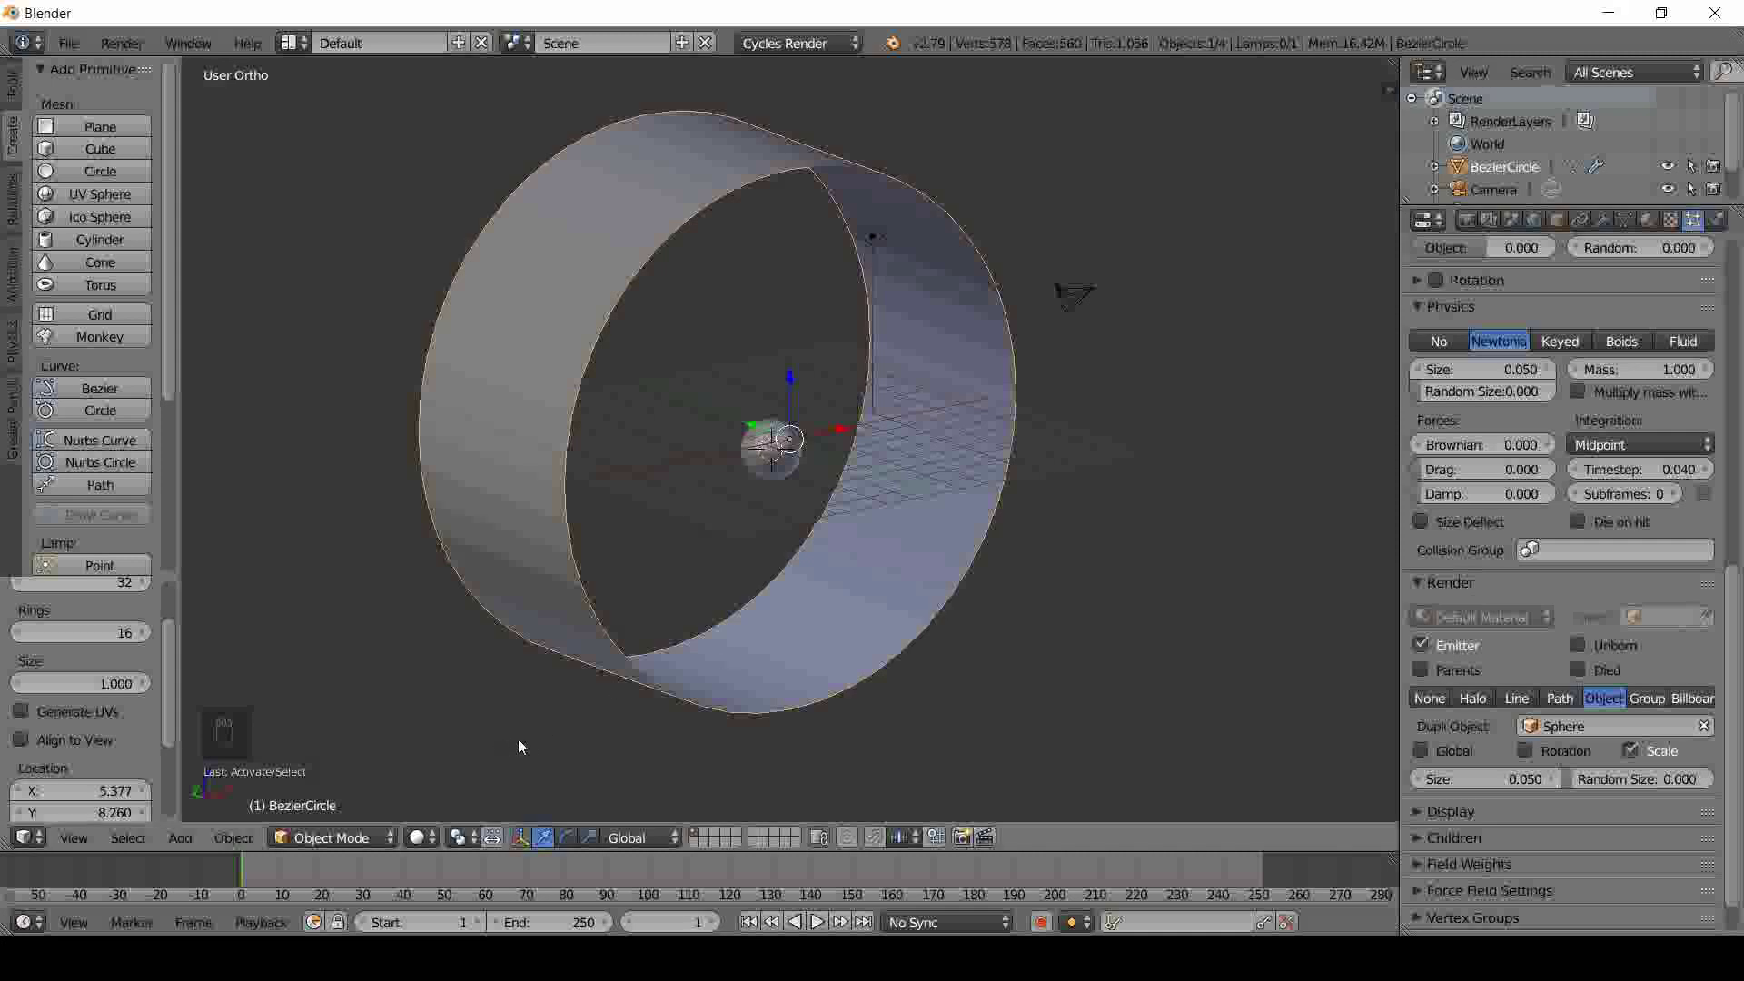
pyautogui.rightClick(1598, 599)
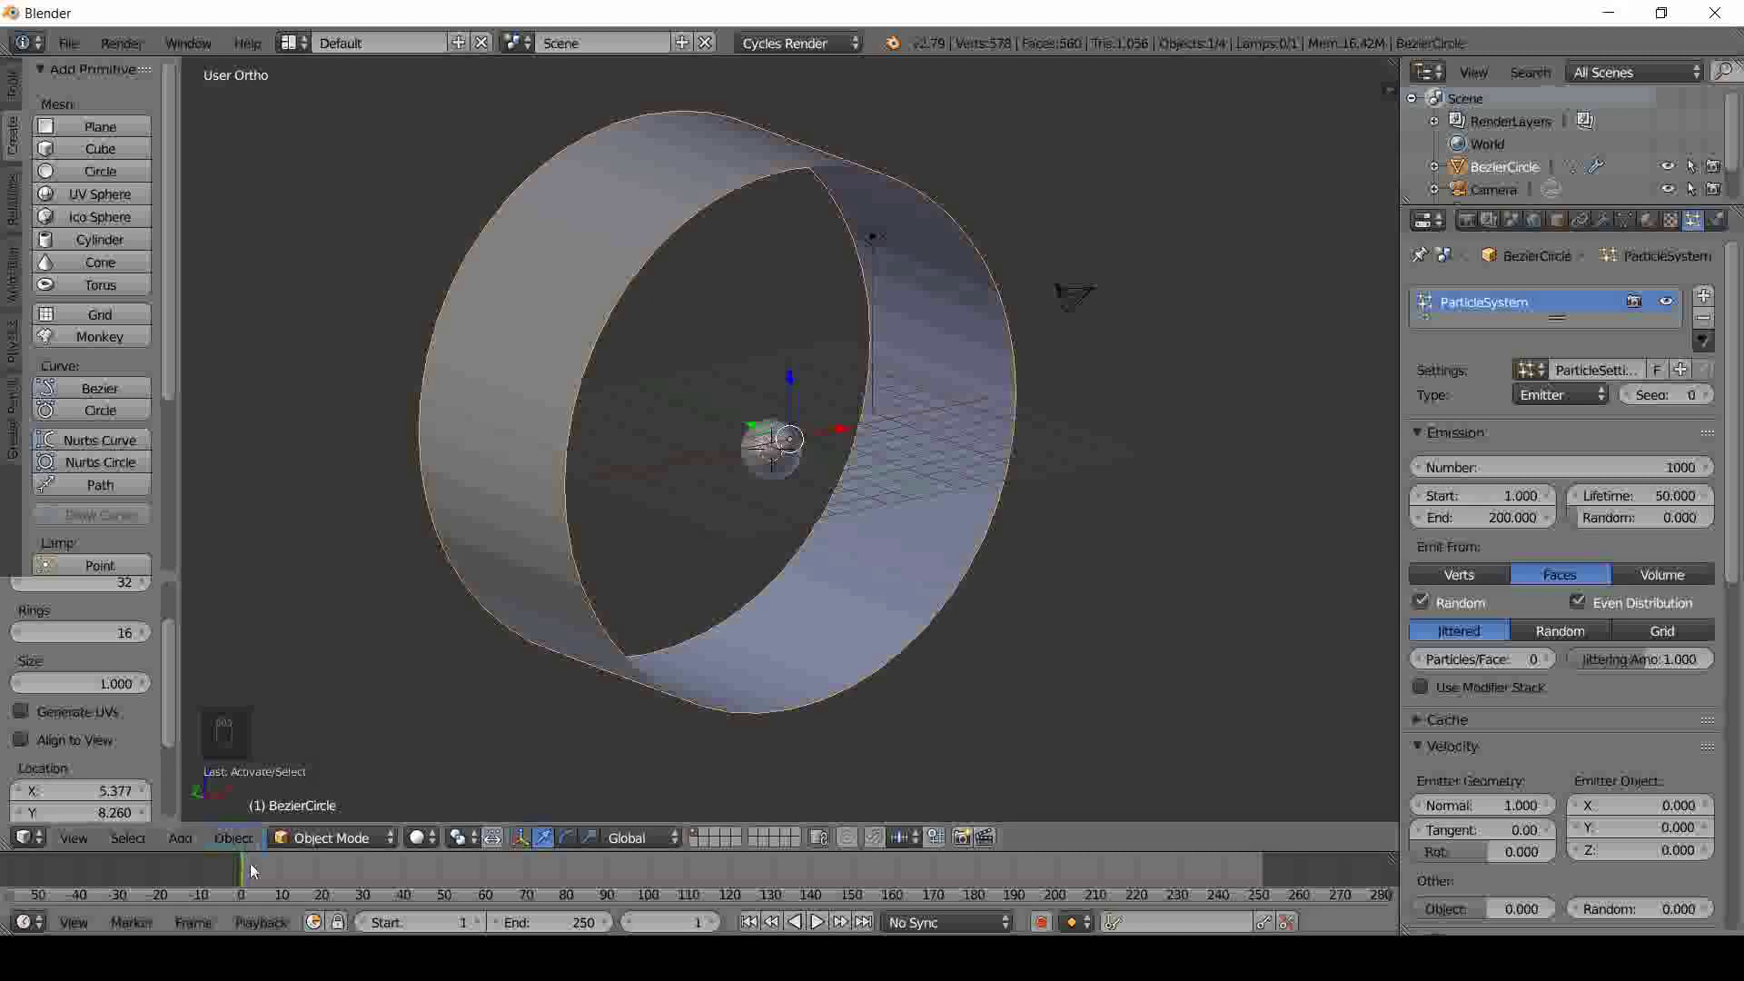
# - Scrub and play the animation to watch sphere copies sprout across the ring
pyautogui.moveTo(250, 868); pyautogui.dragTo(397, 873)
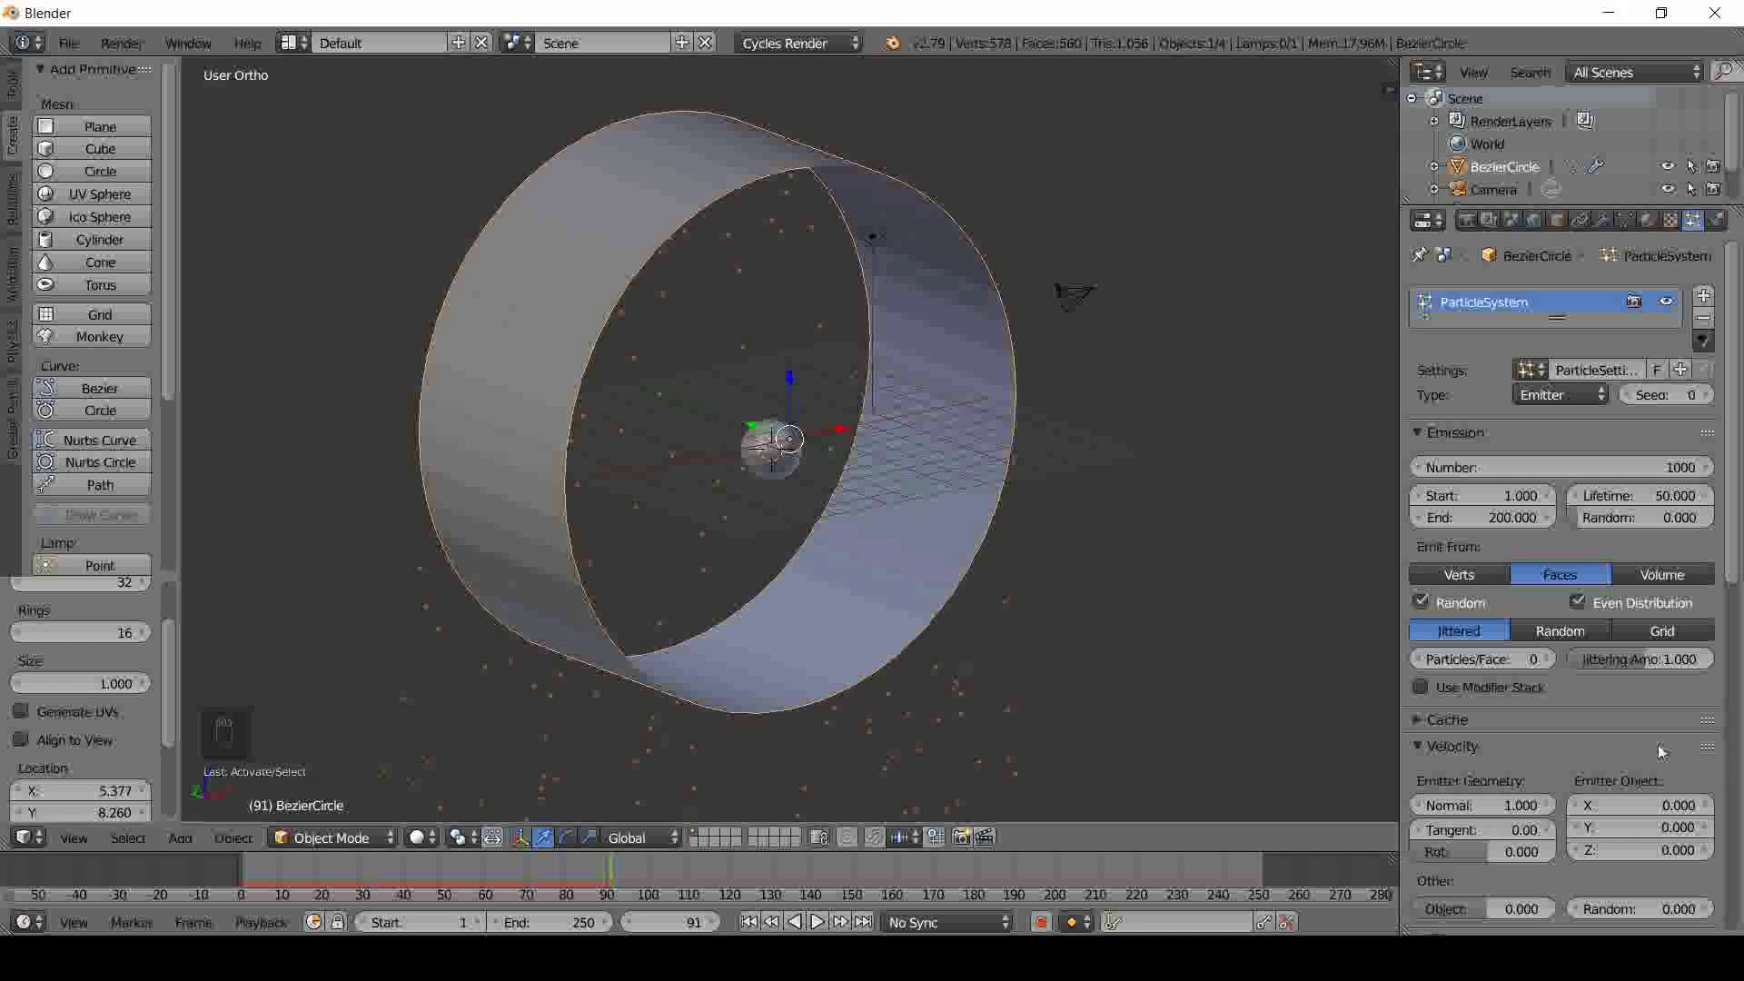
pyautogui.moveTo(1655, 746); pyautogui.dragTo(1580, 630)
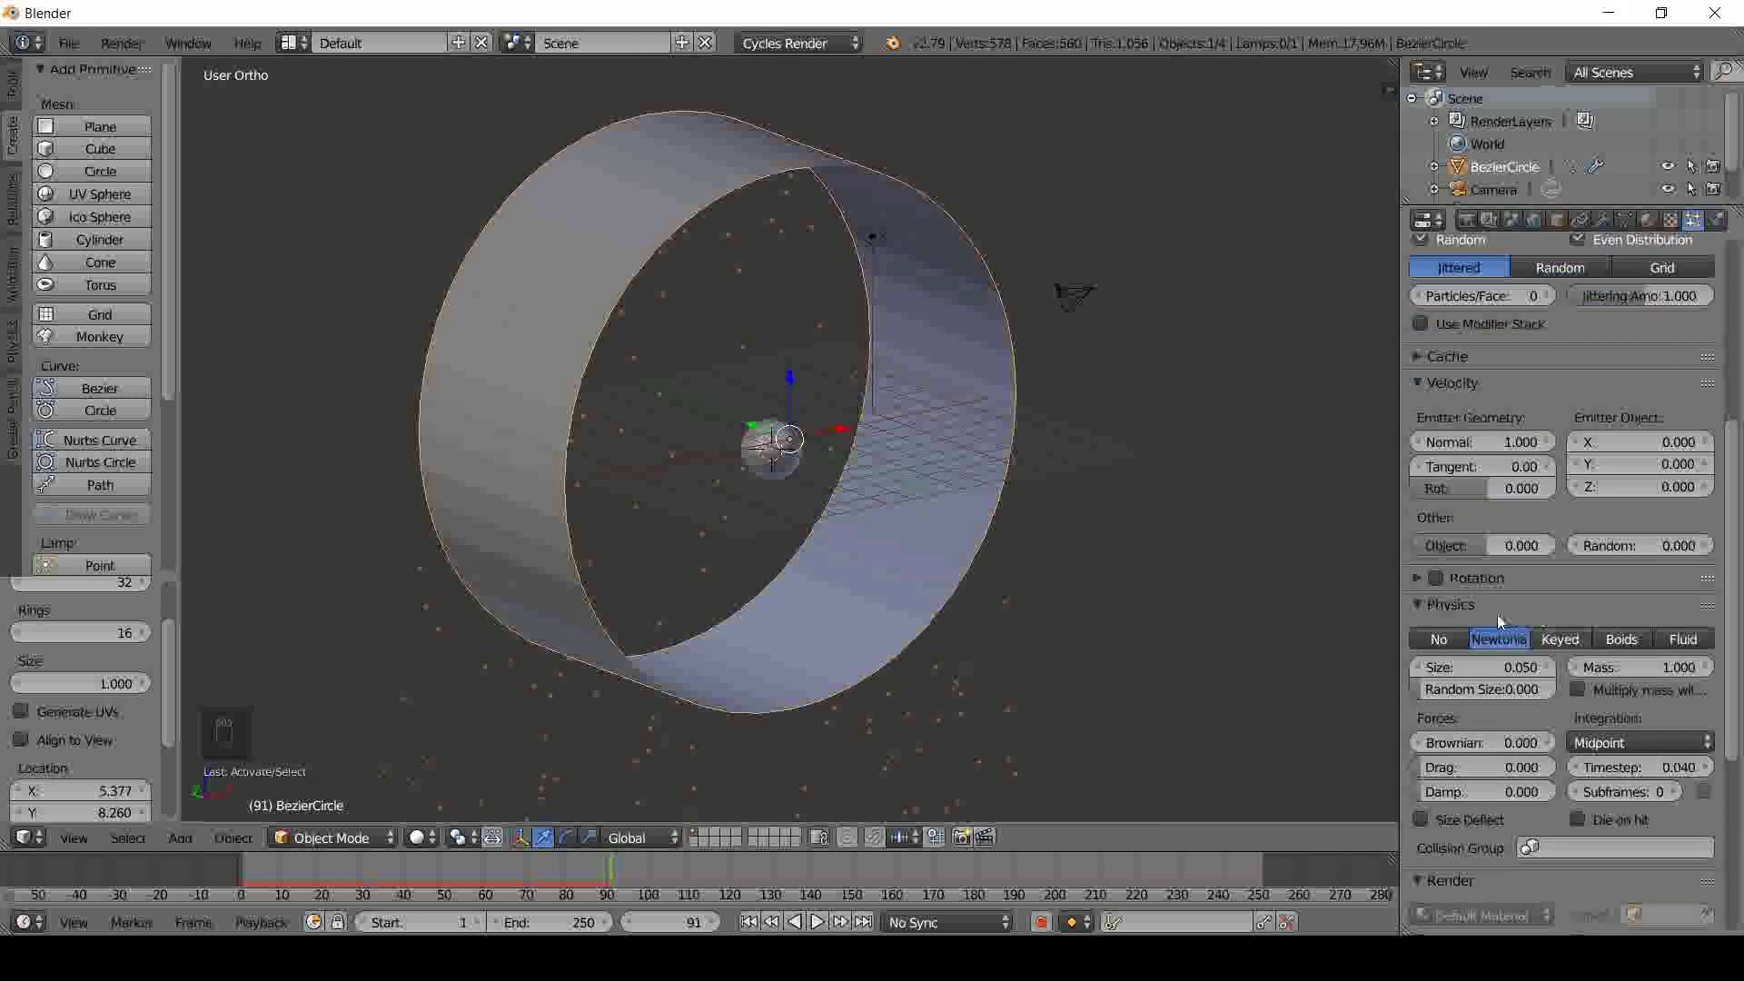
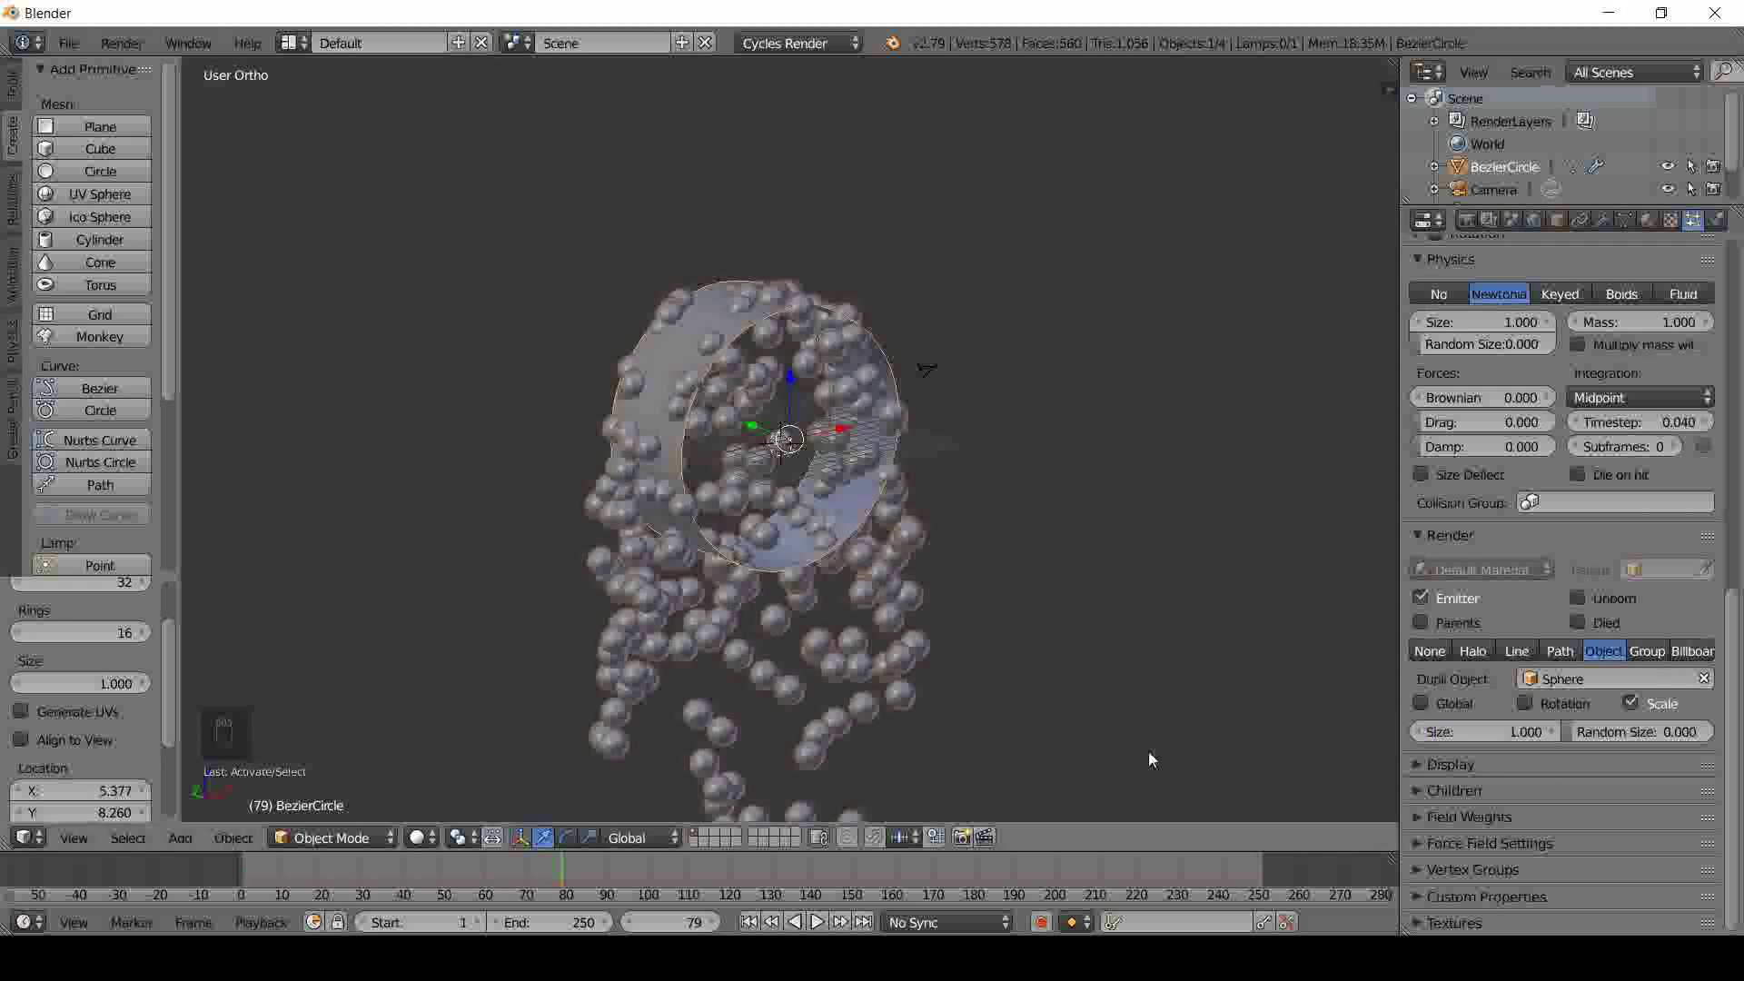
pyautogui.moveTo(985, 670); pyautogui.dragTo(626, 772)
pyautogui.click(542, 869)
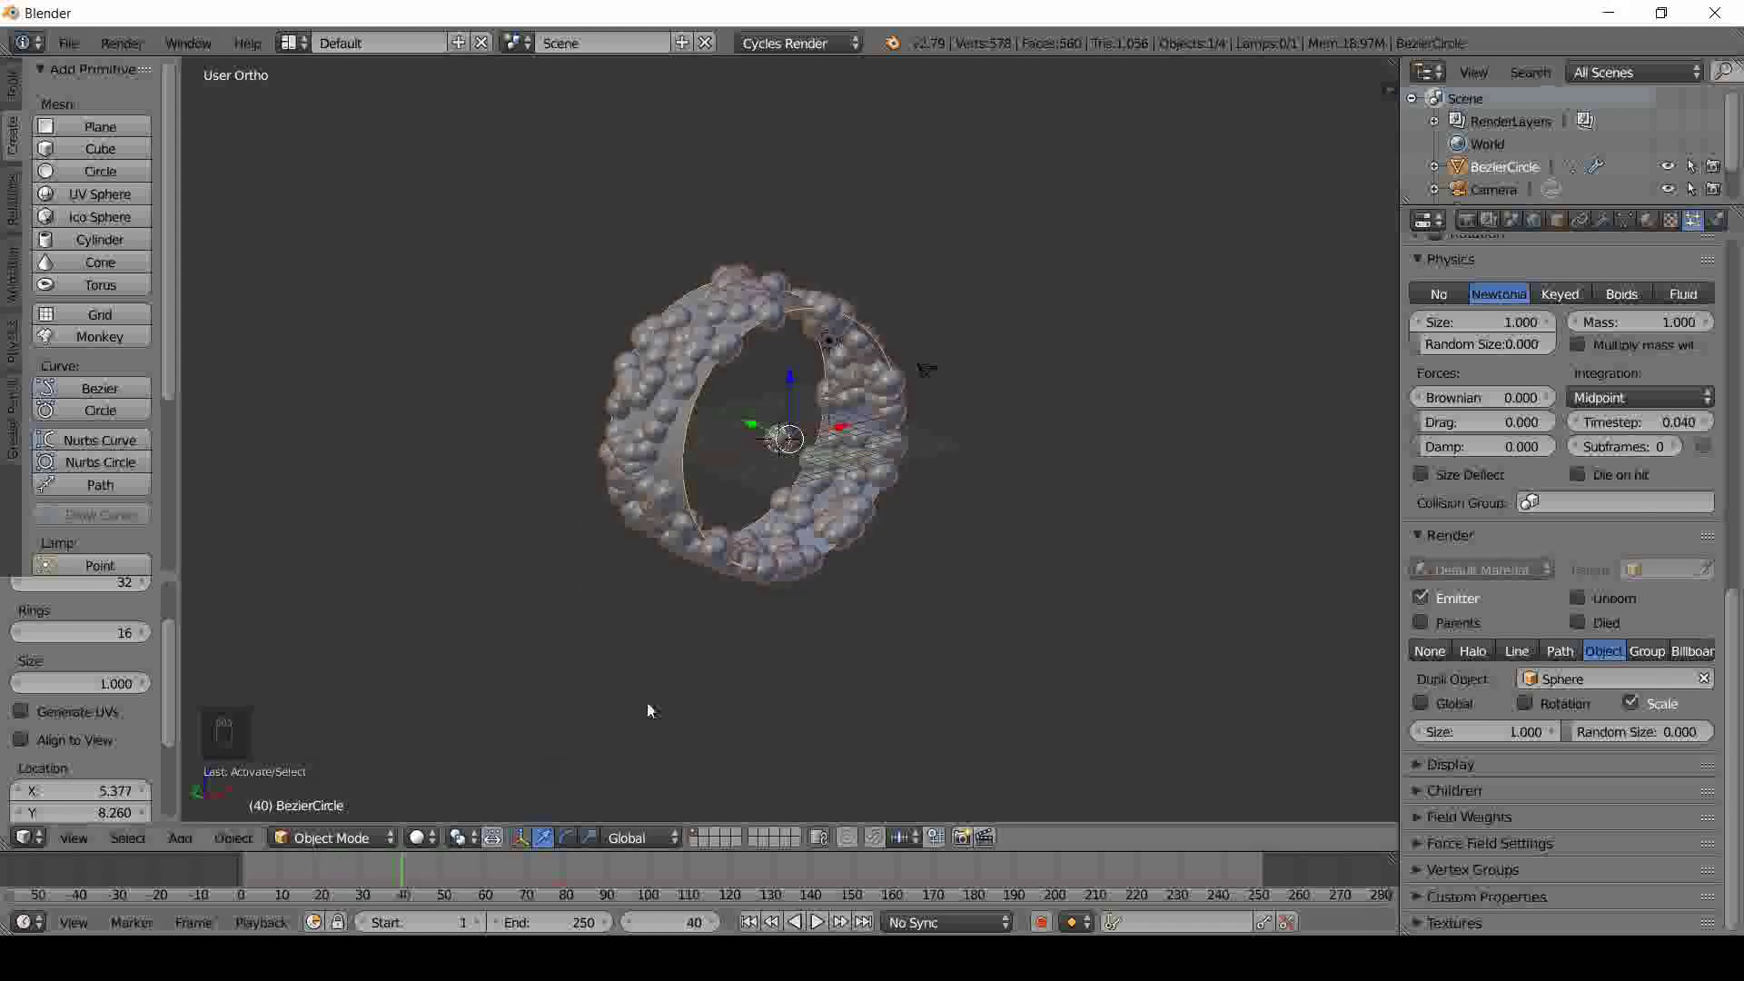
# - Disable particle physics, set render Size 0.85 and Random Size 1.0, scrubbing to check
pyautogui.moveTo(1577, 674); pyautogui.dragTo(1467, 553)
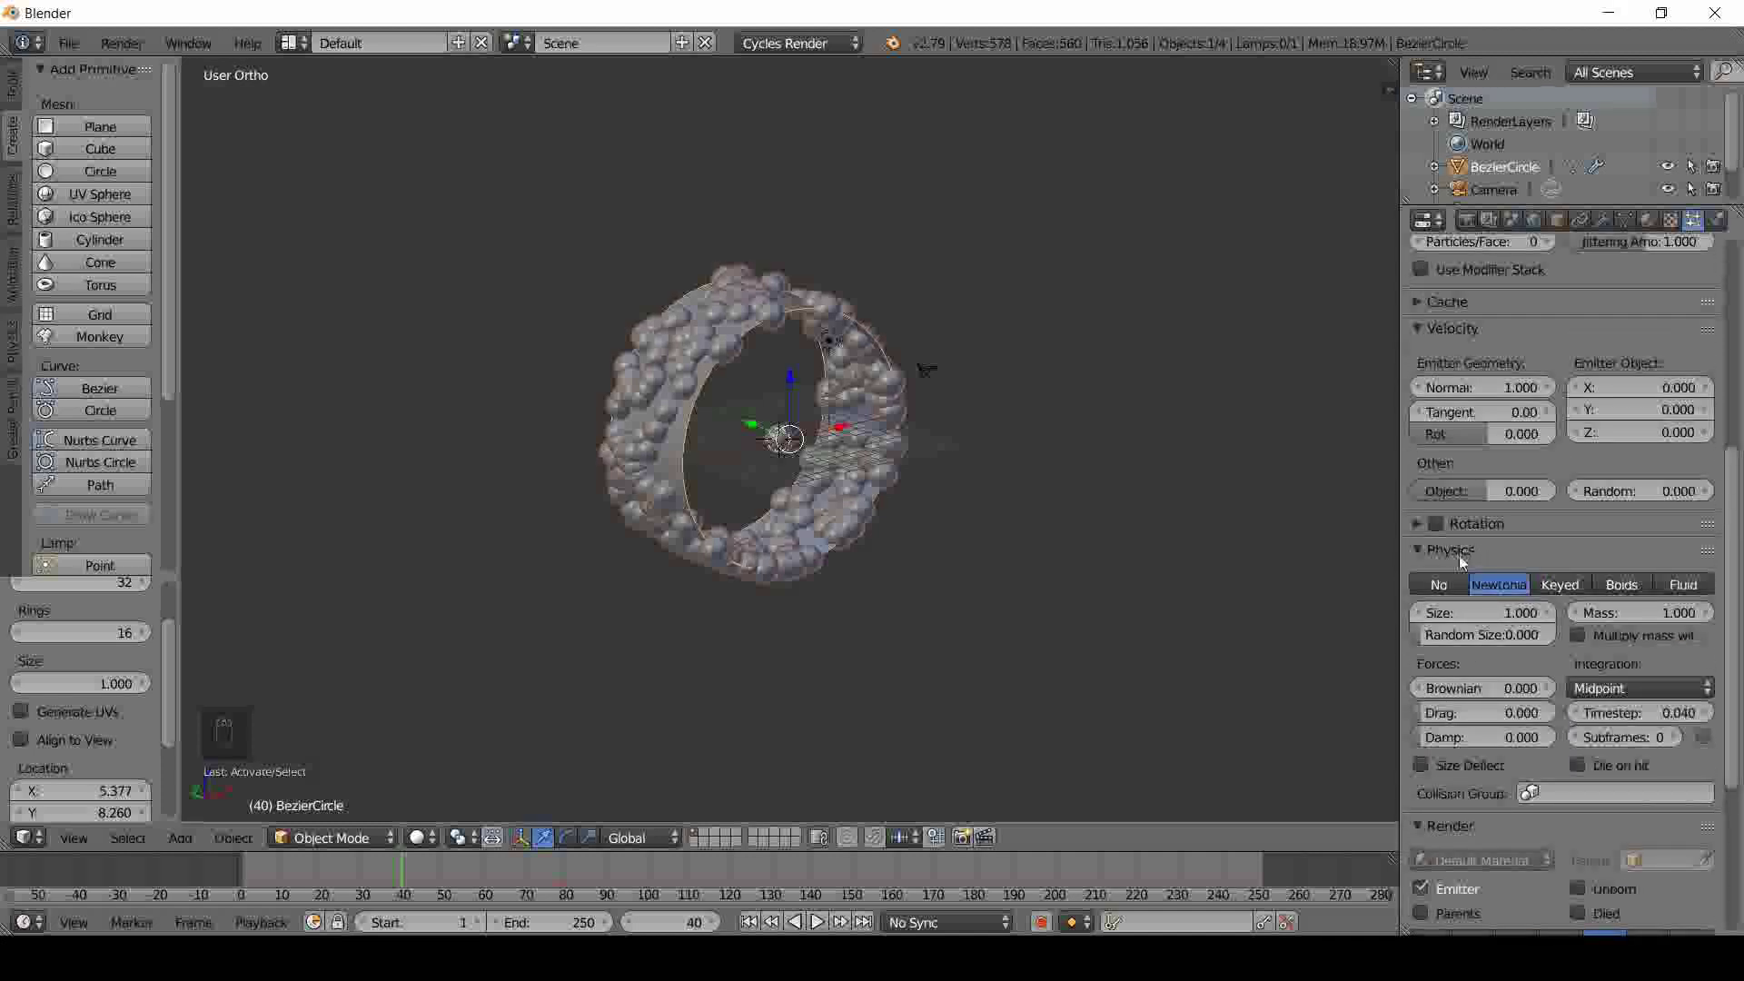
pyautogui.moveTo(1444, 587); pyautogui.dragTo(403, 887)
pyautogui.middleClick(404, 887)
pyautogui.moveTo(404, 871); pyautogui.dragTo(543, 876)
pyautogui.middleClick(543, 875)
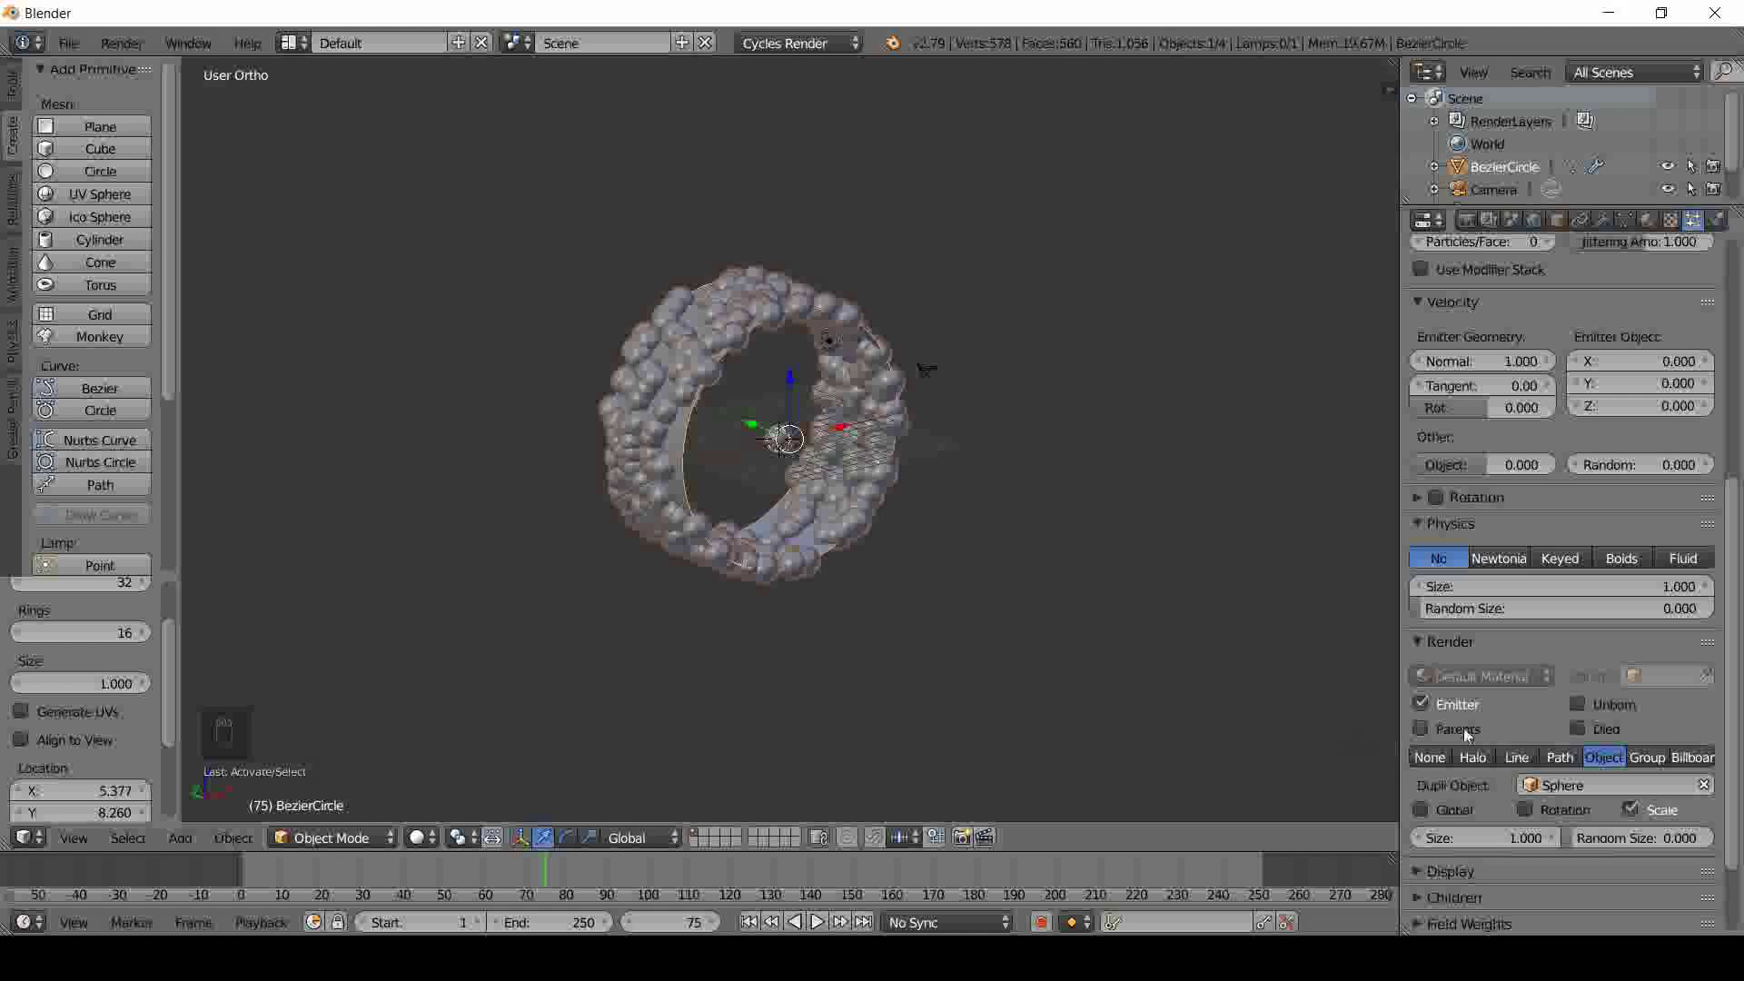
pyautogui.moveTo(1574, 715); pyautogui.dragTo(893, 731)
pyautogui.click(893, 730)
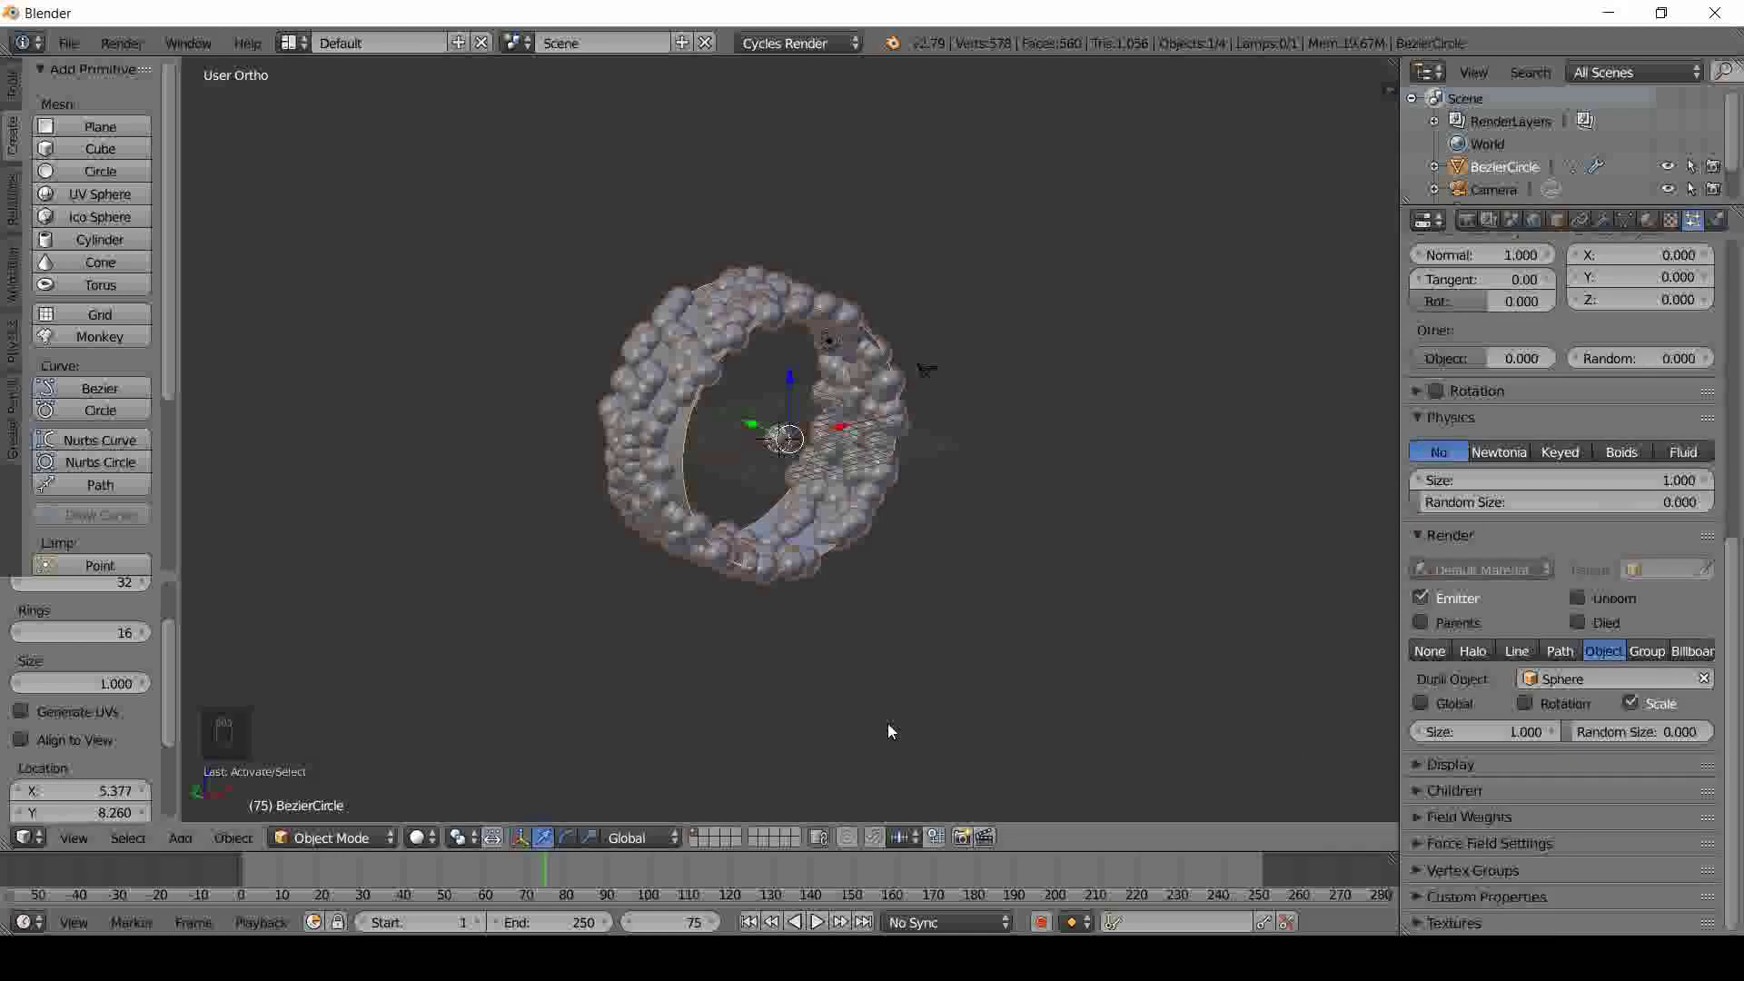
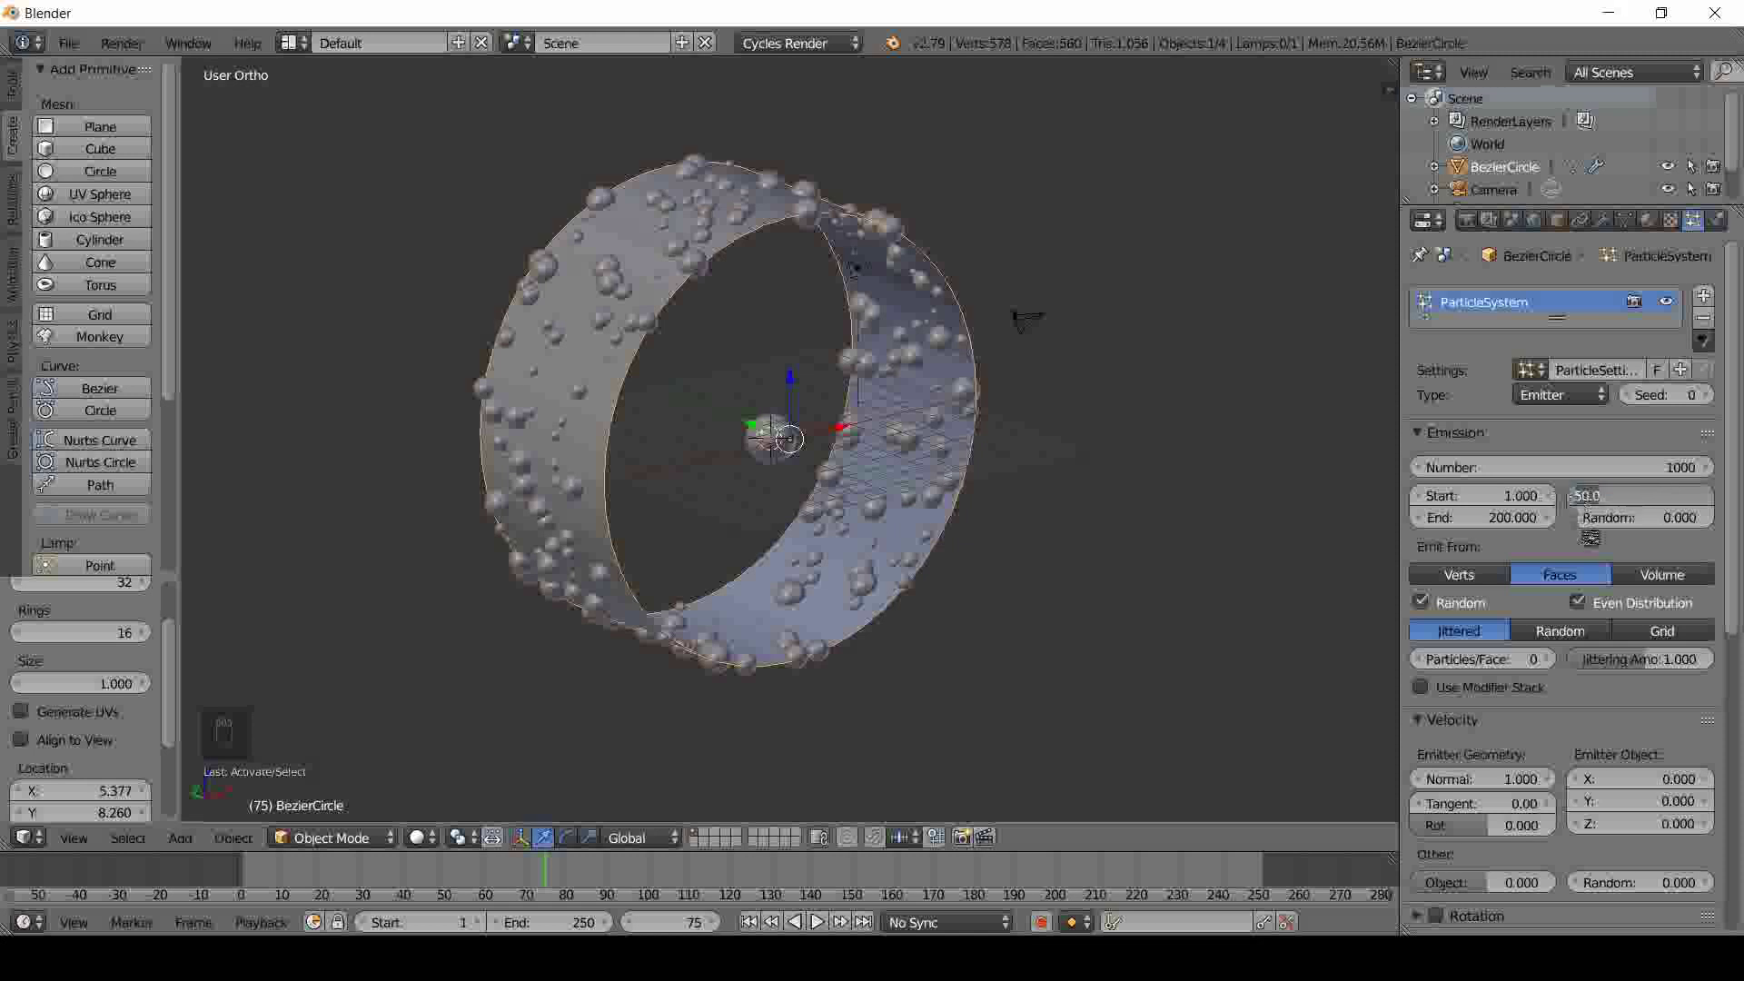
# - Set Lifetime 400, Number 1500 and End frame 50, then scrub the timeline to verify emission
pyautogui.press('KP_0')
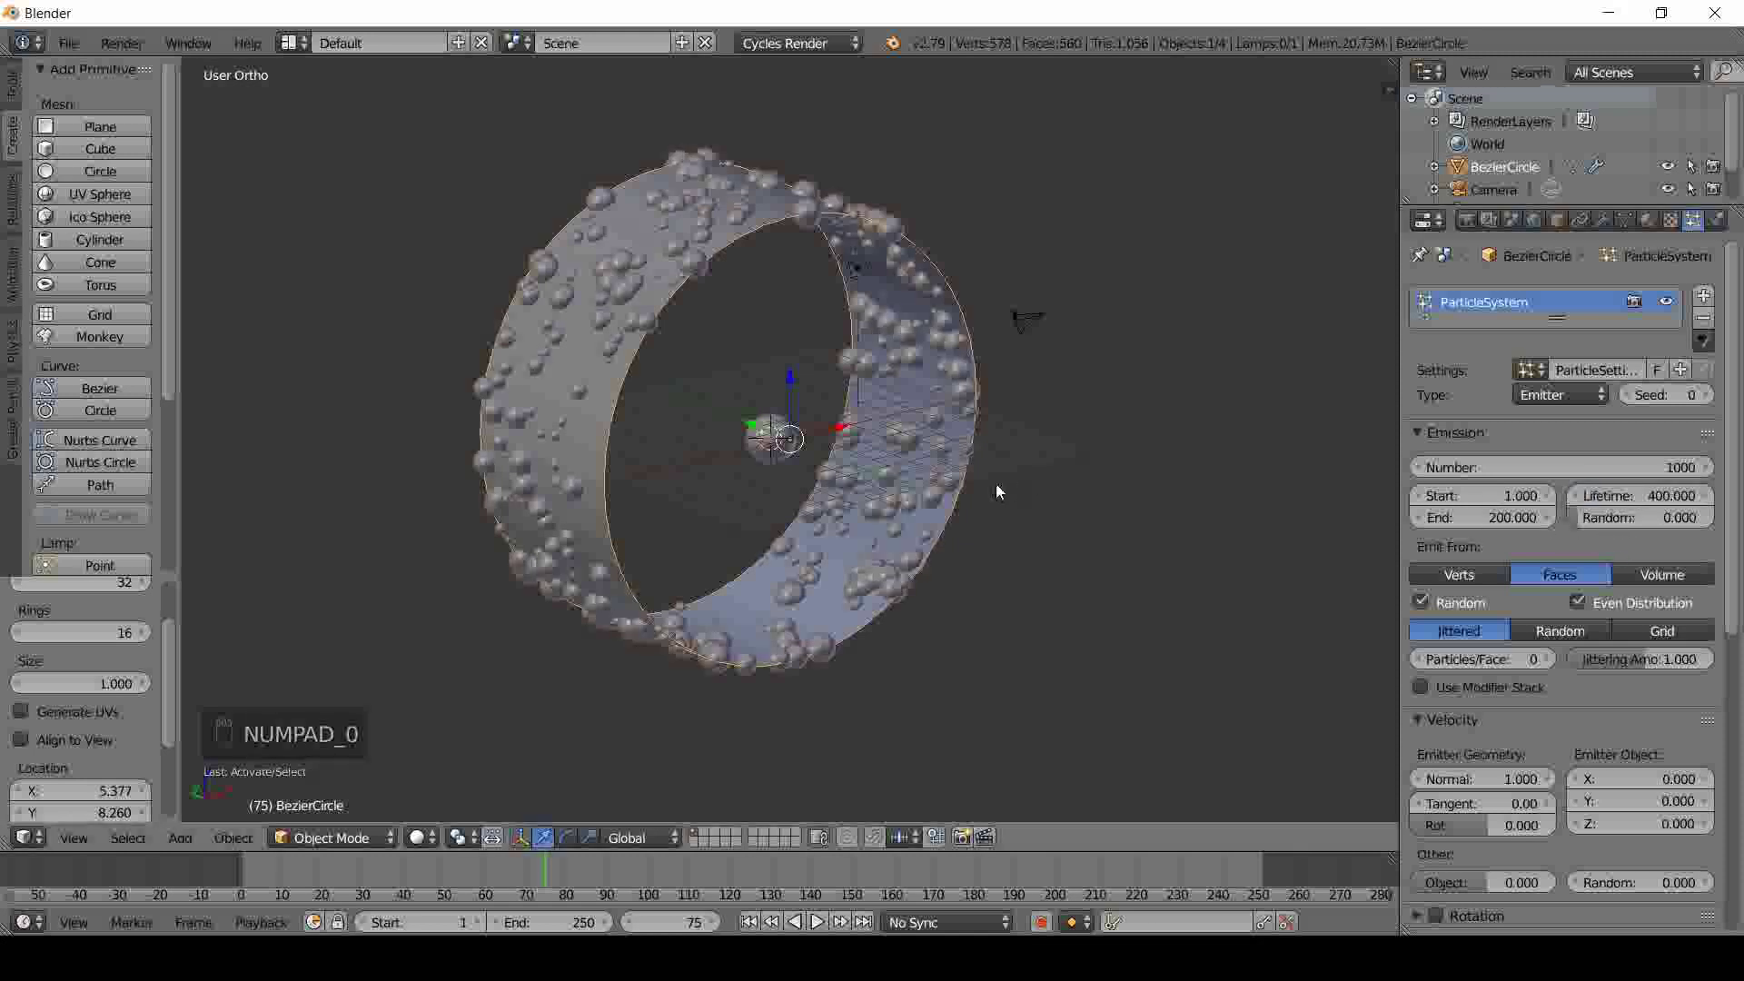
pyautogui.moveTo(561, 869); pyautogui.dragTo(1102, 886)
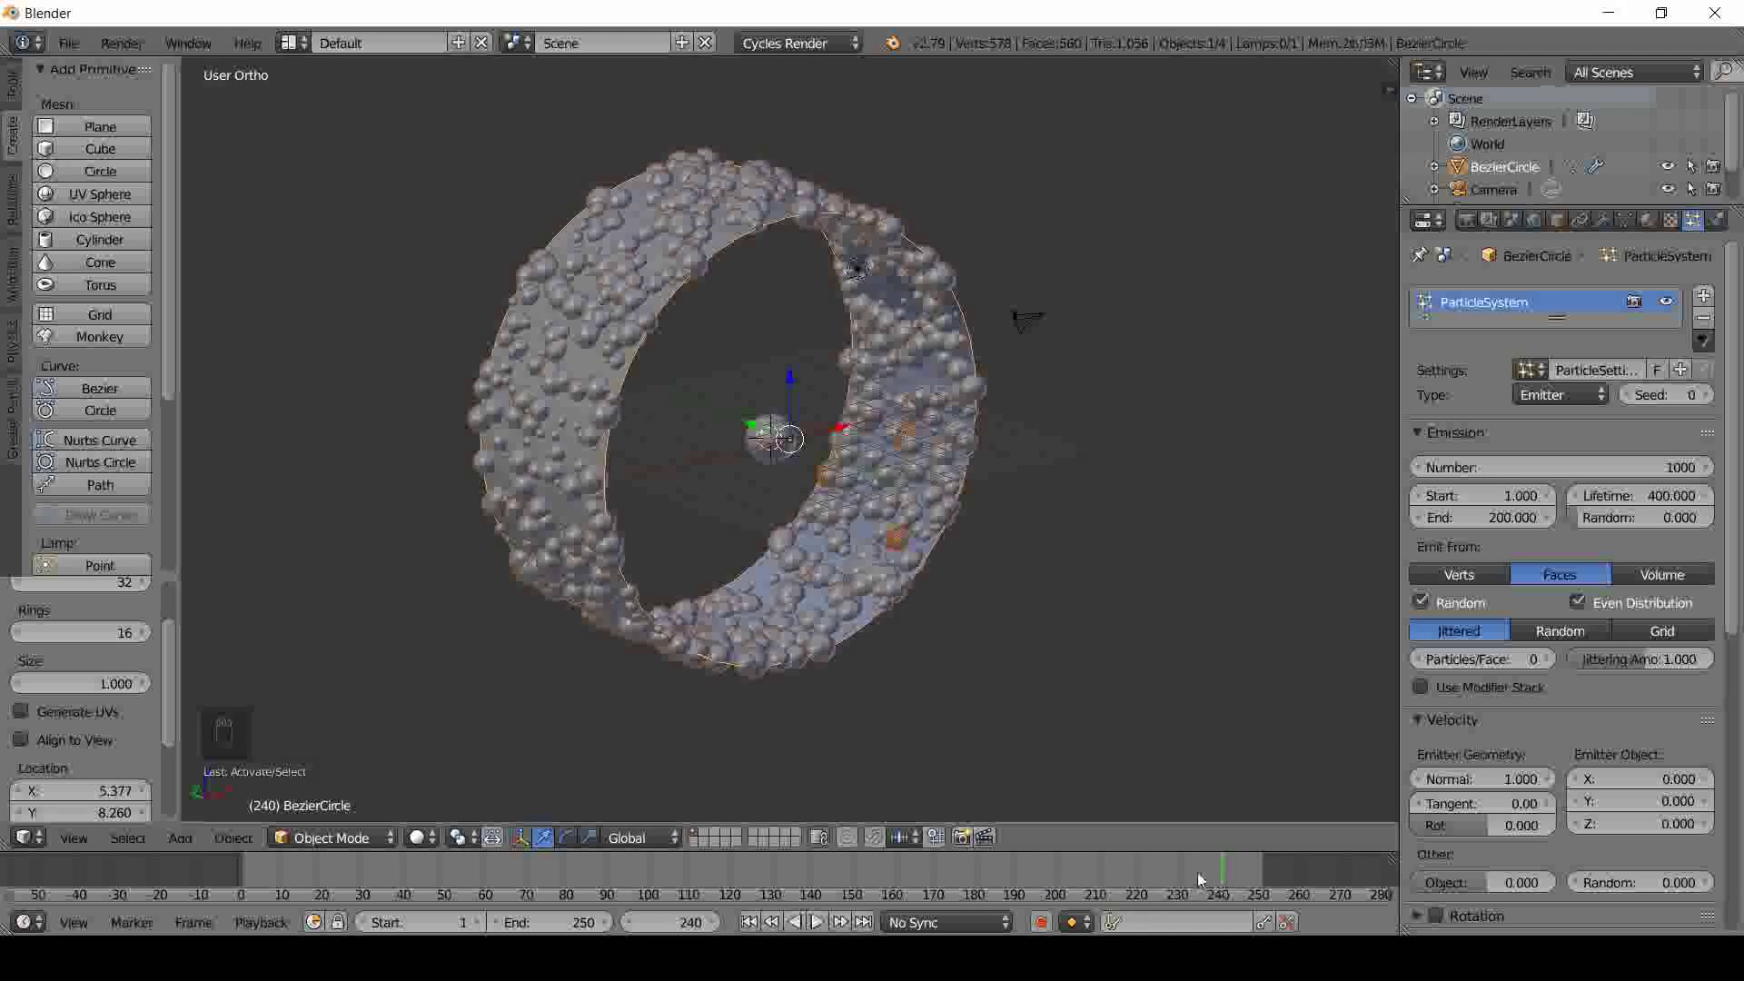
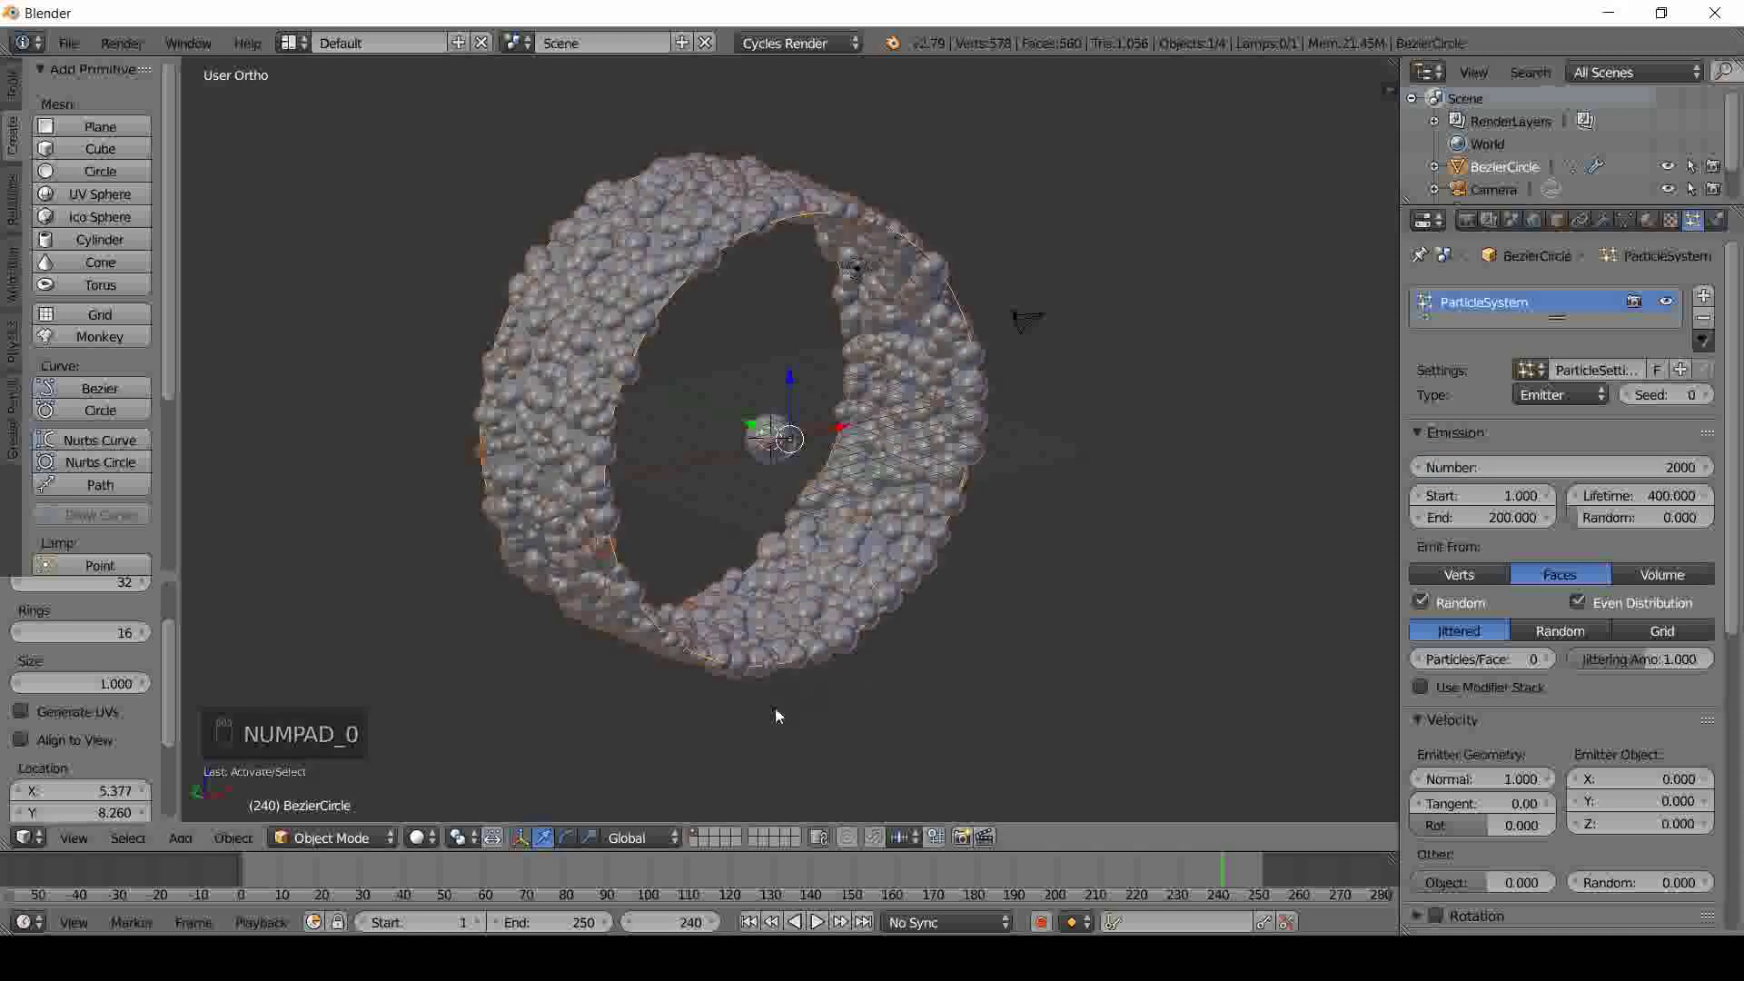
pyautogui.press('KP_0')
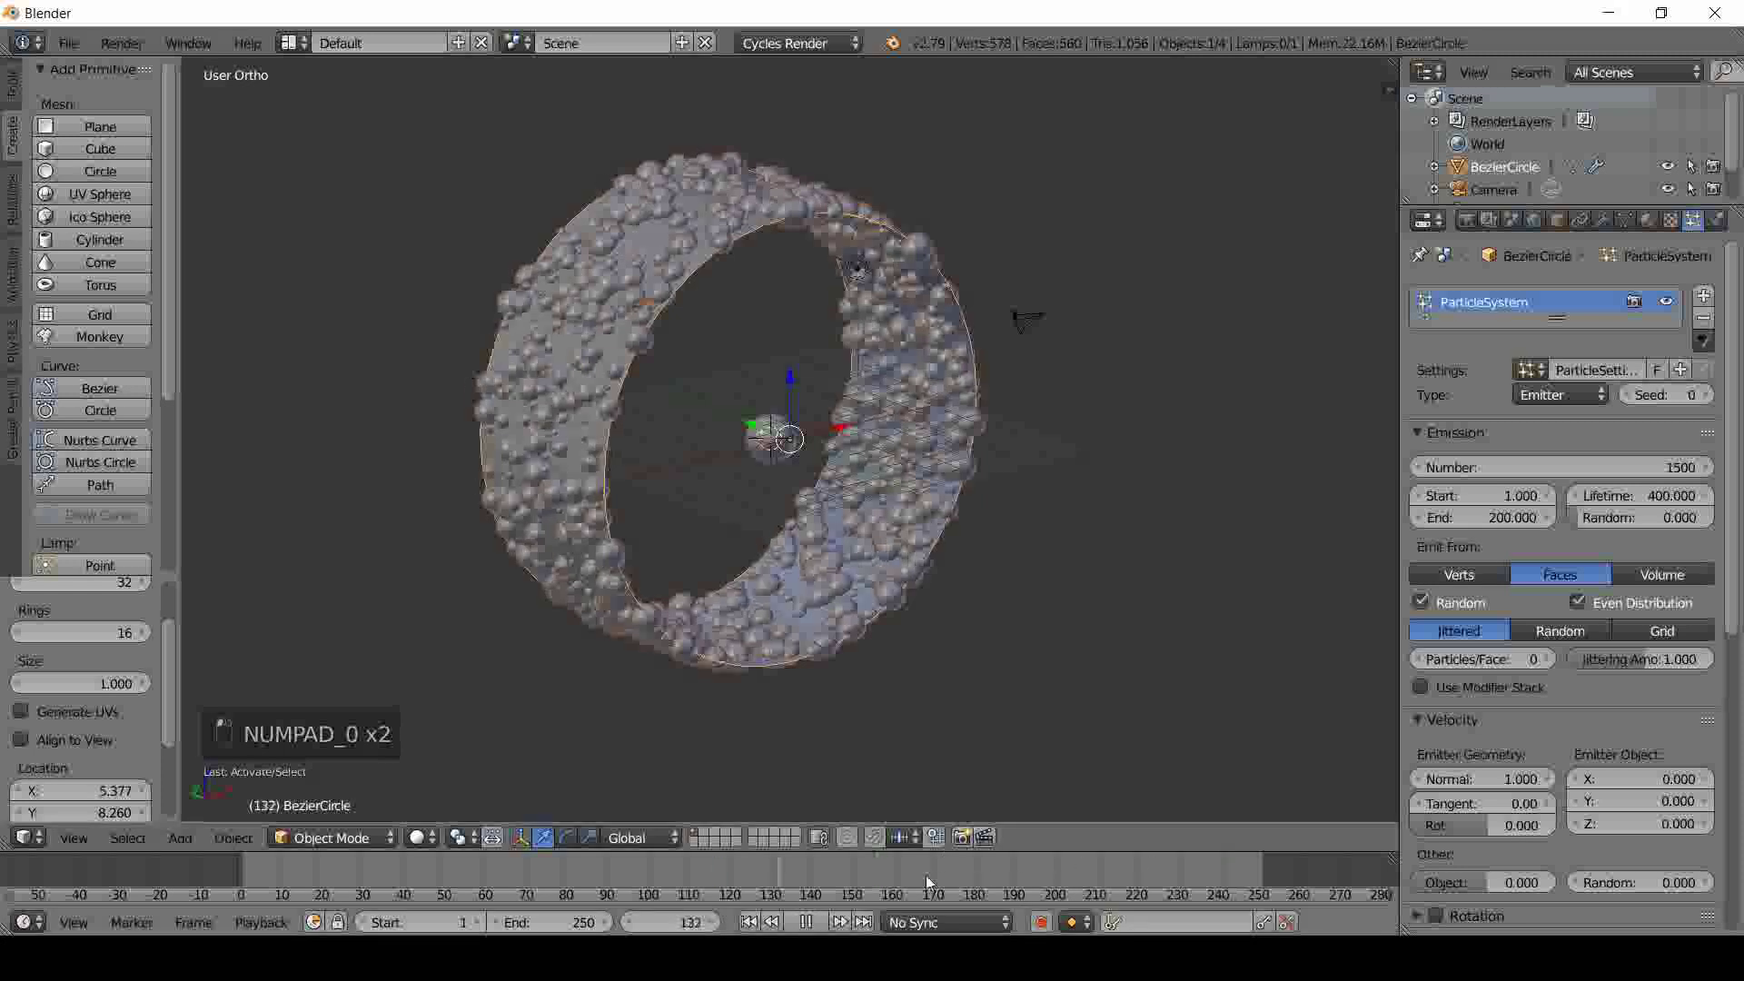
pyautogui.moveTo(1251, 887); pyautogui.dragTo(1476, 524)
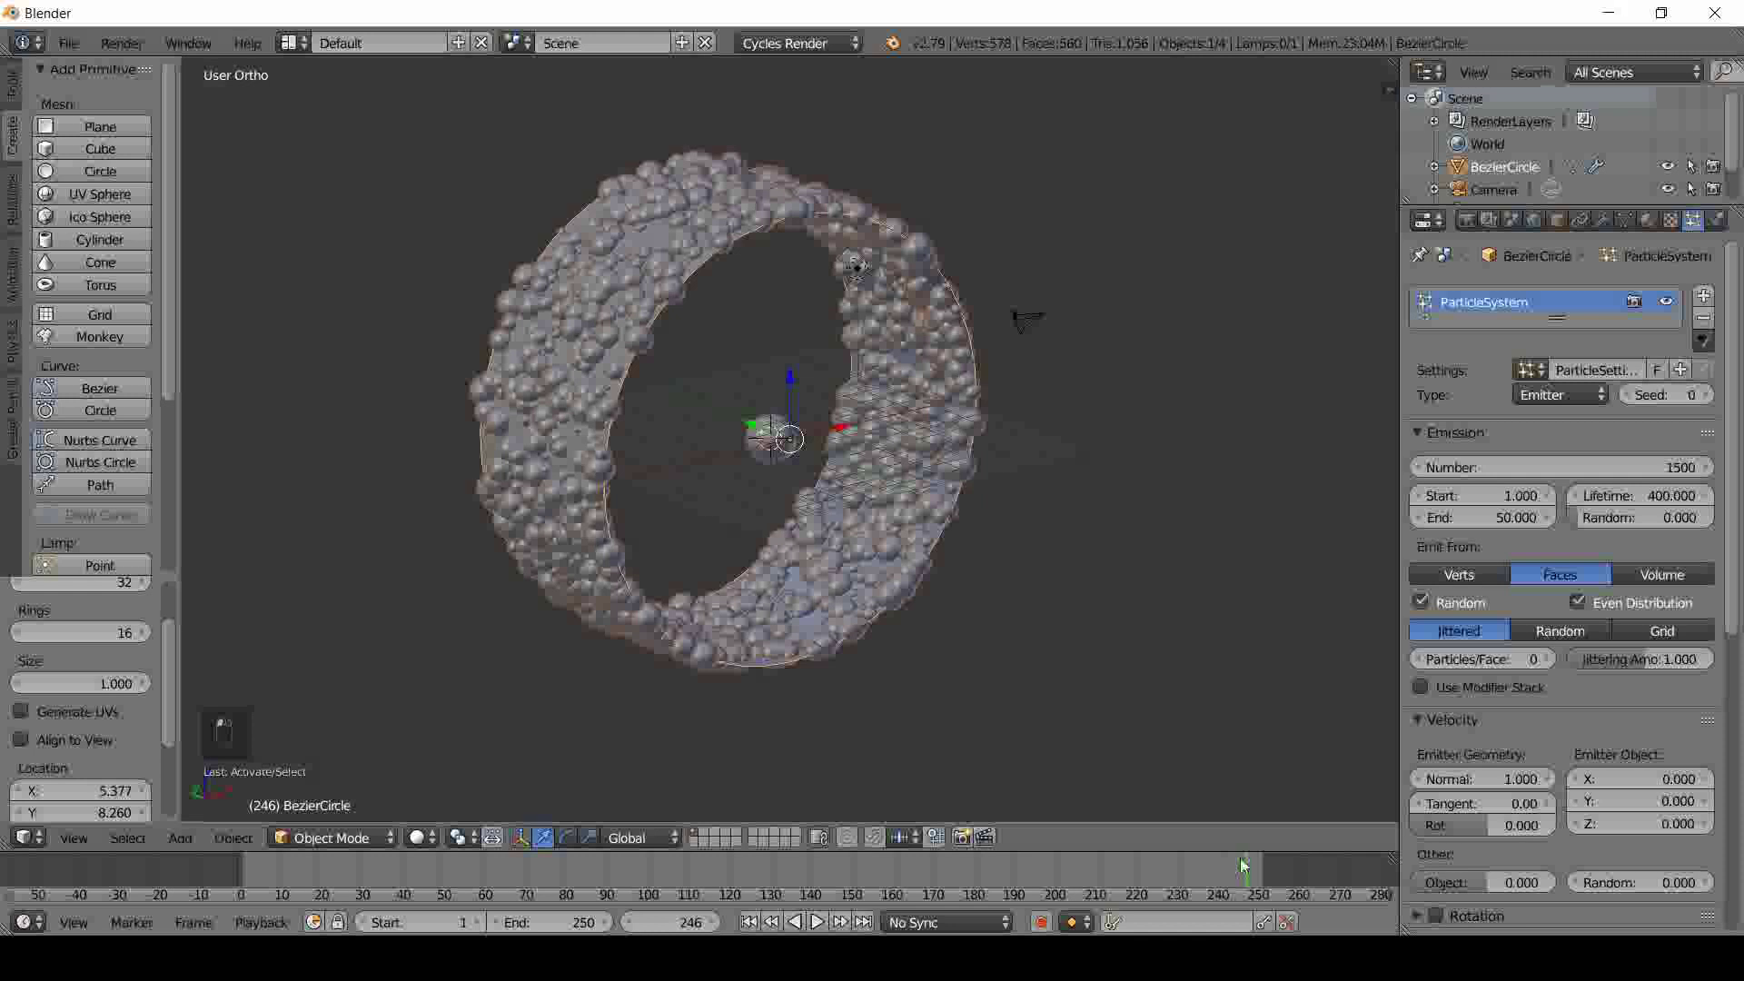
pyautogui.moveTo(384, 865); pyautogui.dragTo(620, 880)
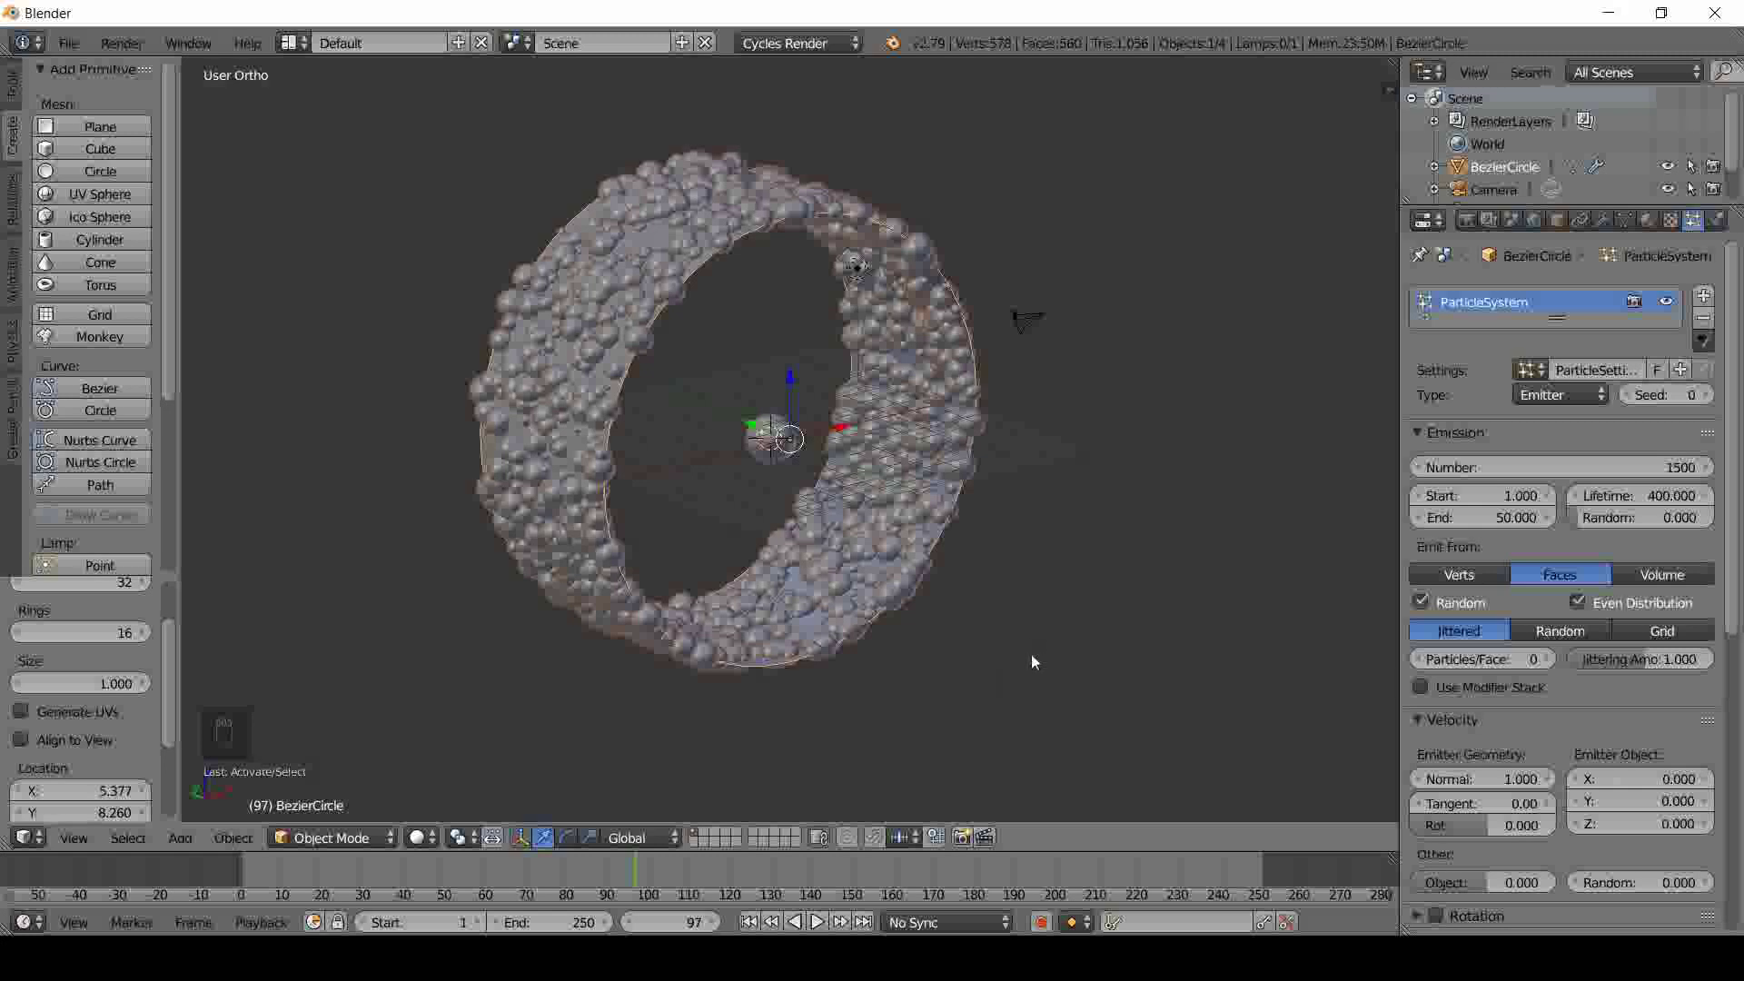
pyautogui.moveTo(1014, 602); pyautogui.dragTo(1035, 580)
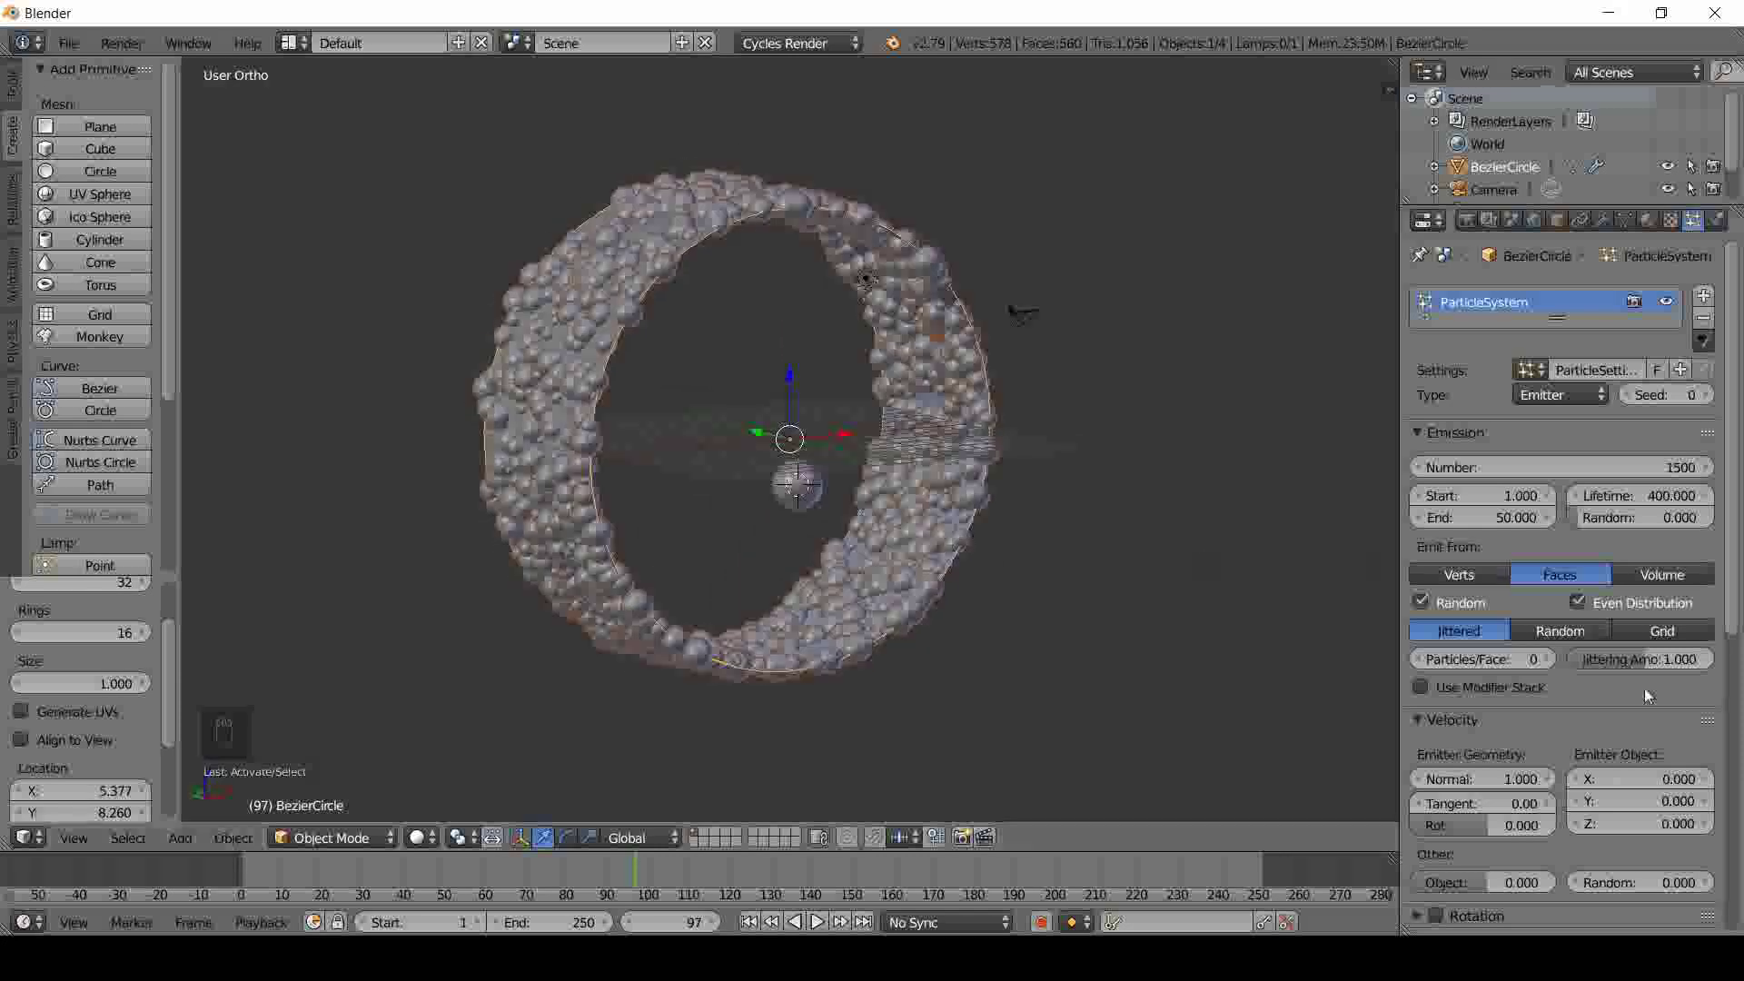
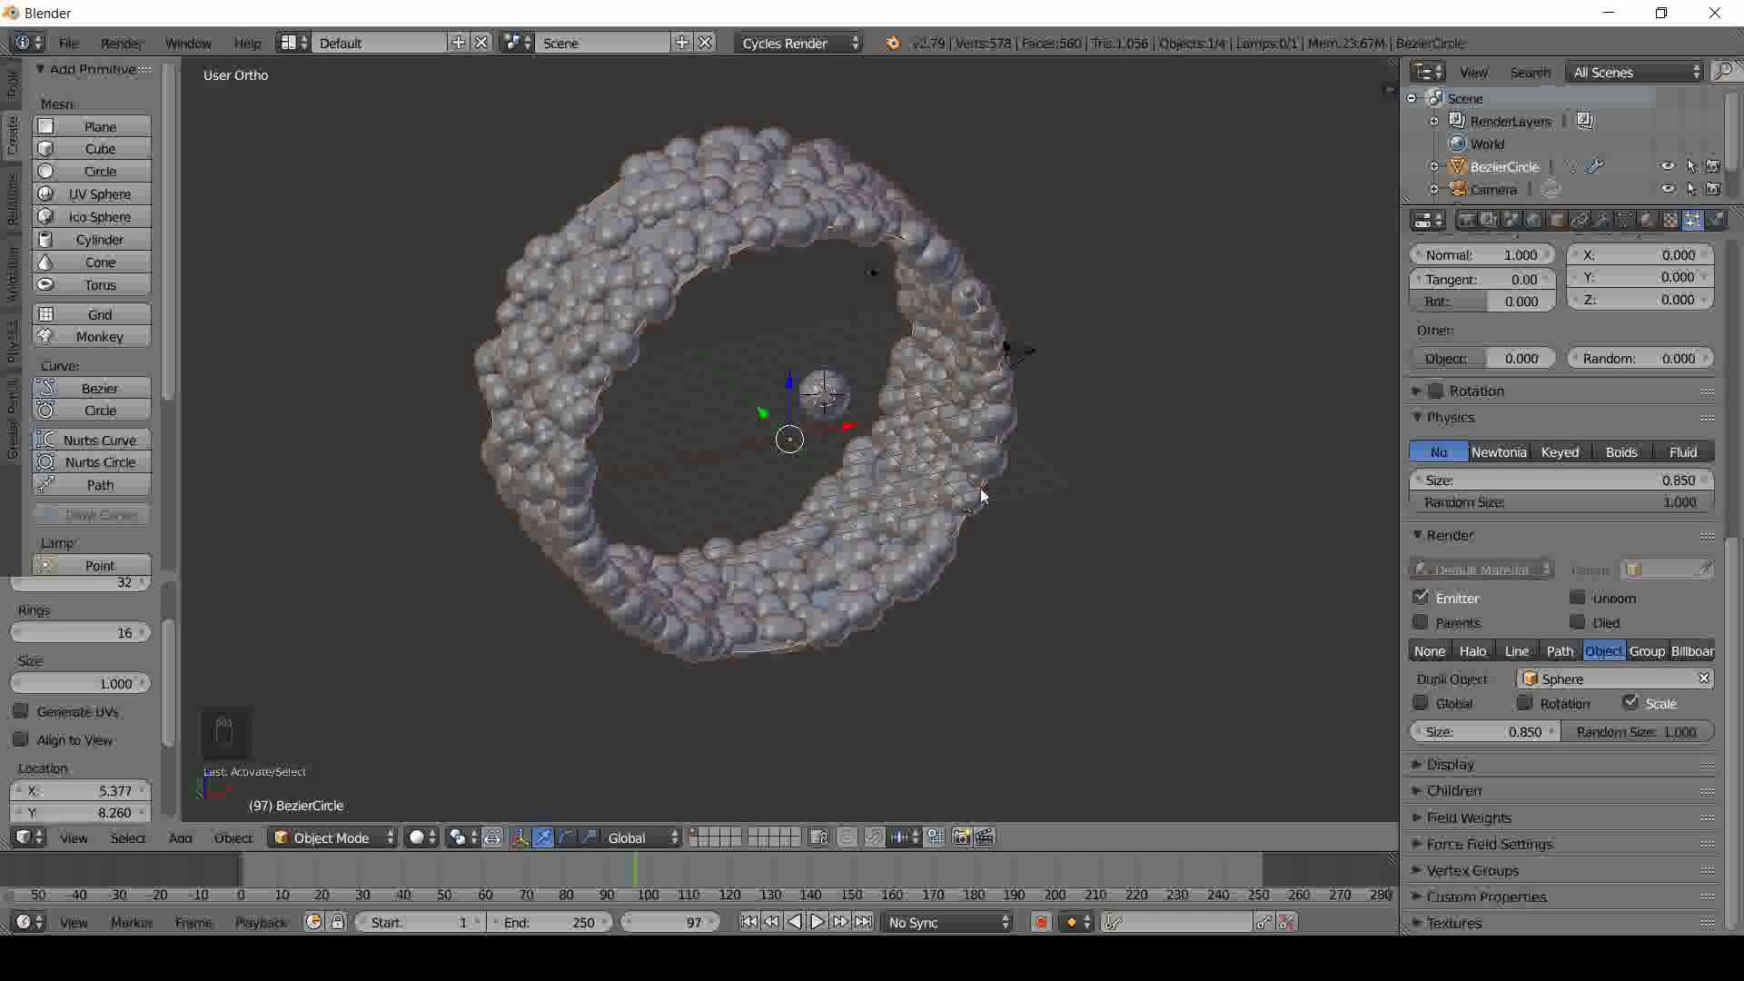
# - Show the band's modifier stack and move the animation to frame 50
pyautogui.moveTo(1656, 229); pyautogui.dragTo(1154, 468)
pyautogui.moveTo(1153, 469); pyautogui.dragTo(741, 504)
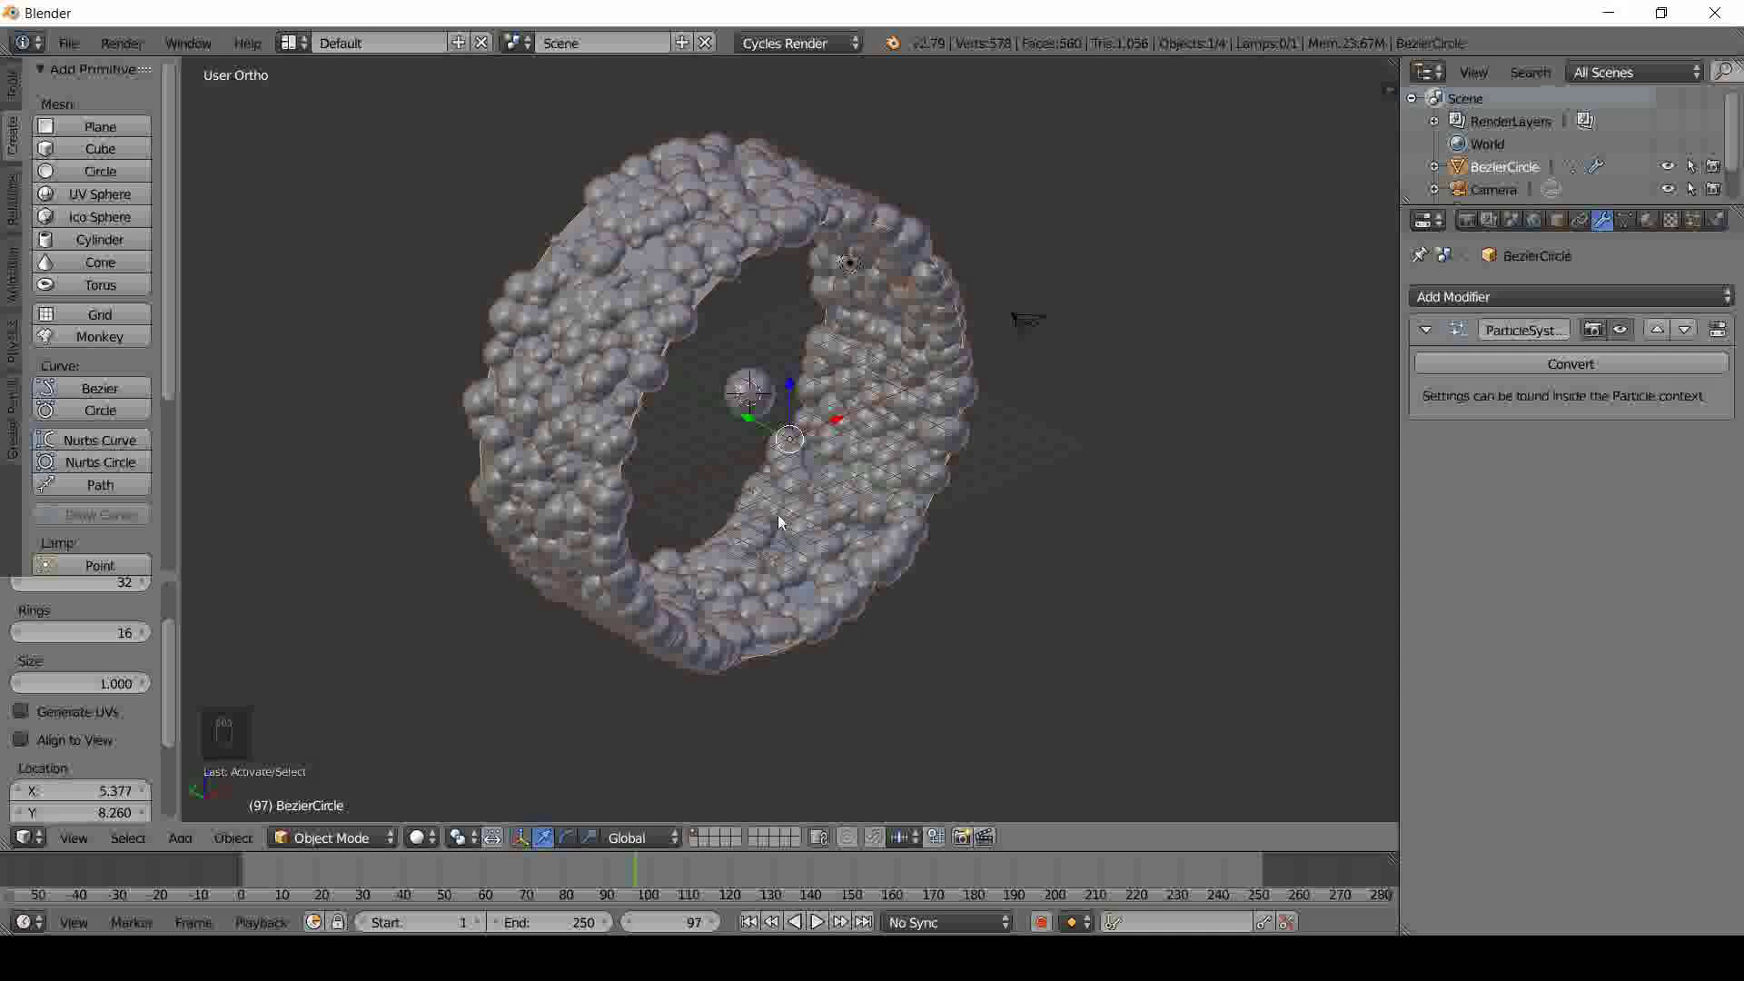
pyautogui.moveTo(641, 875); pyautogui.dragTo(422, 884)
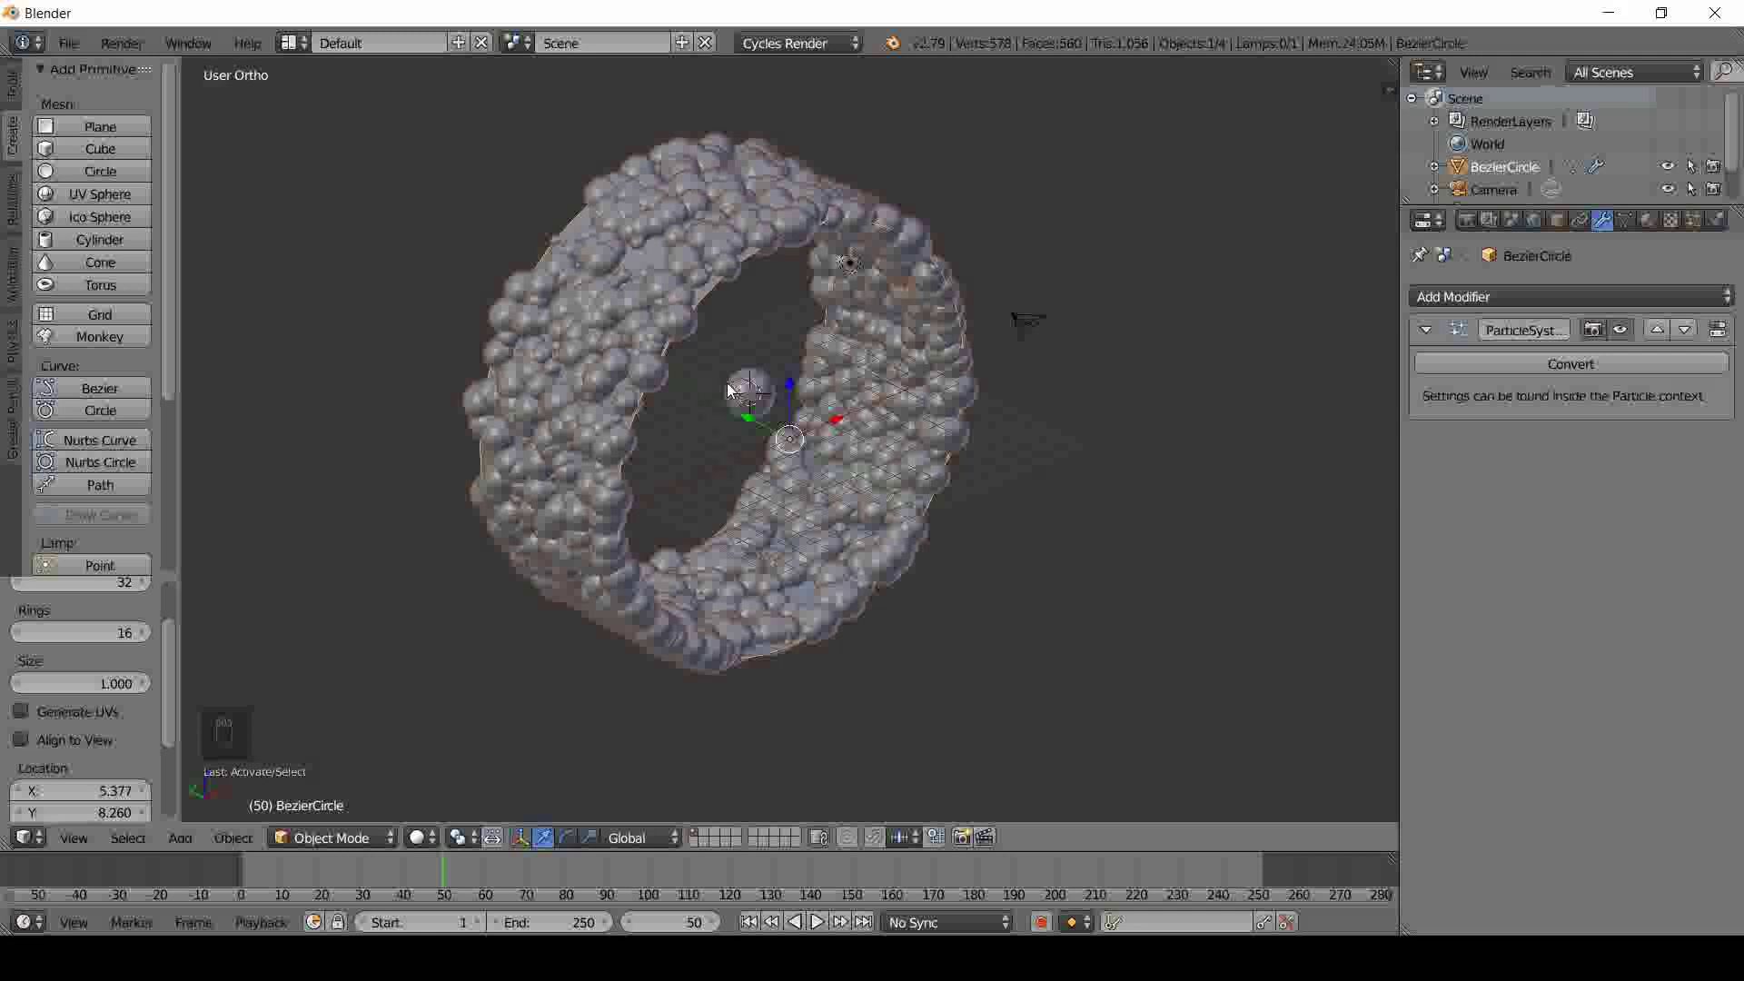
# - Add a cube at the centre and bring up its Add Modifier list
pyautogui.moveTo(103, 161); pyautogui.dragTo(1575, 315)
pyautogui.click(1552, 306)
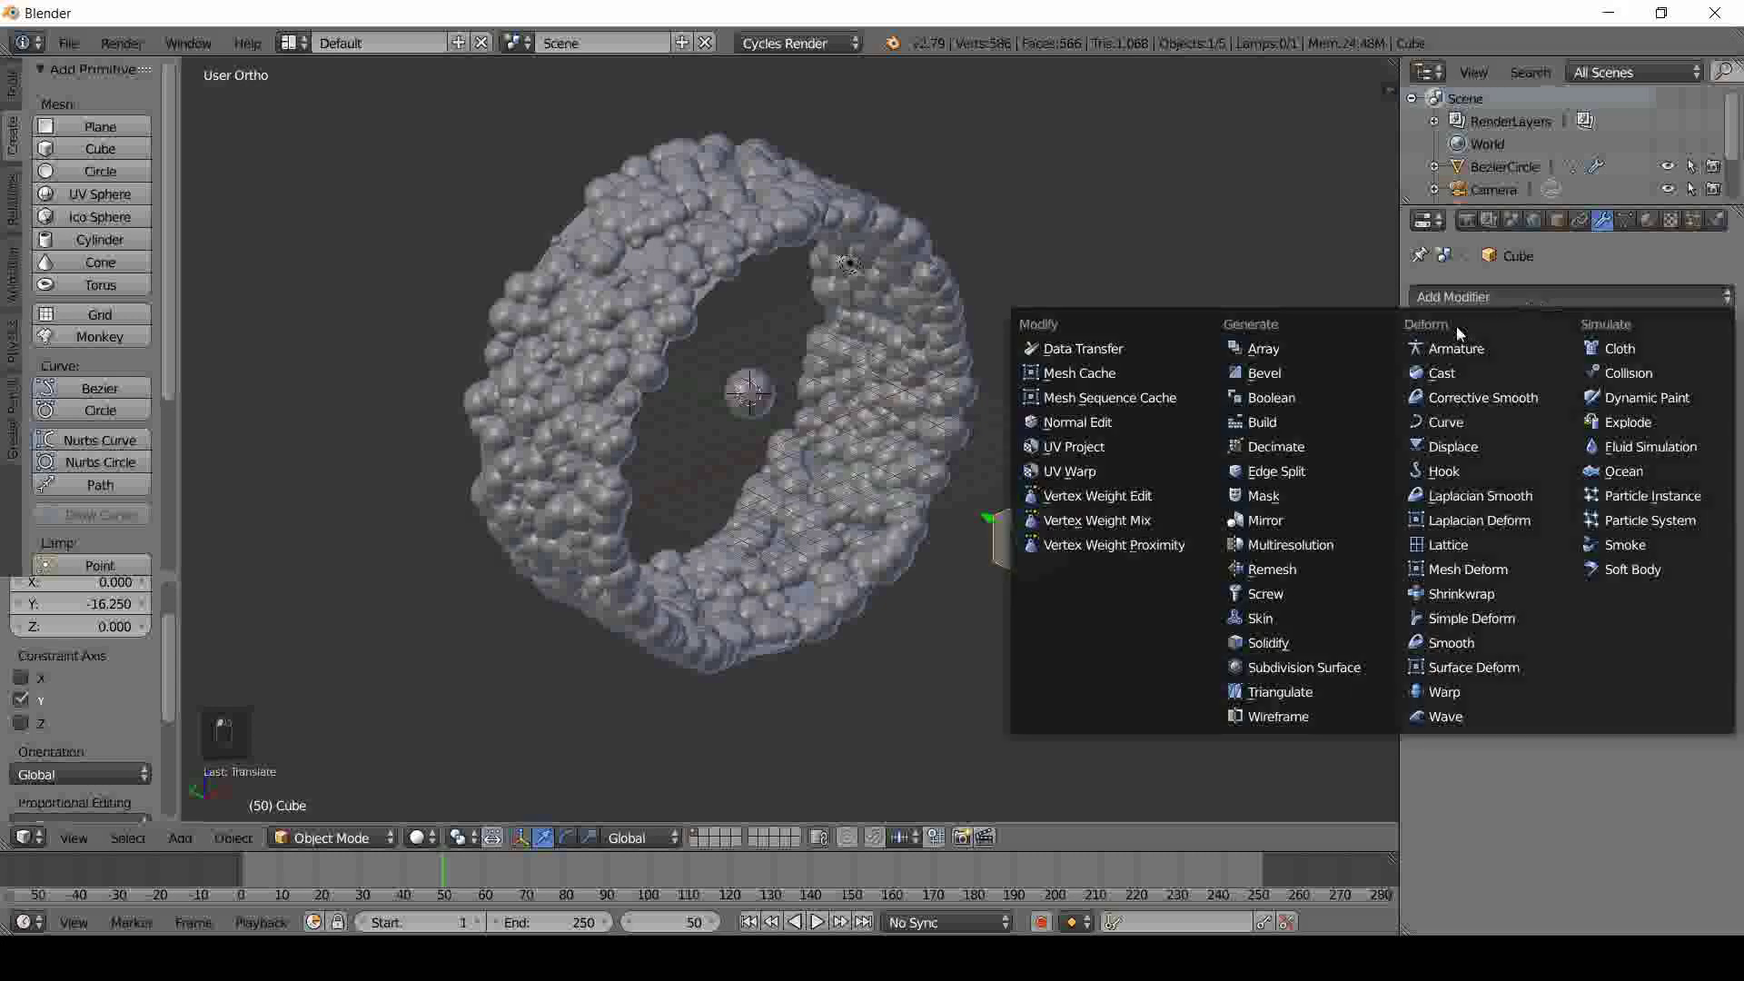
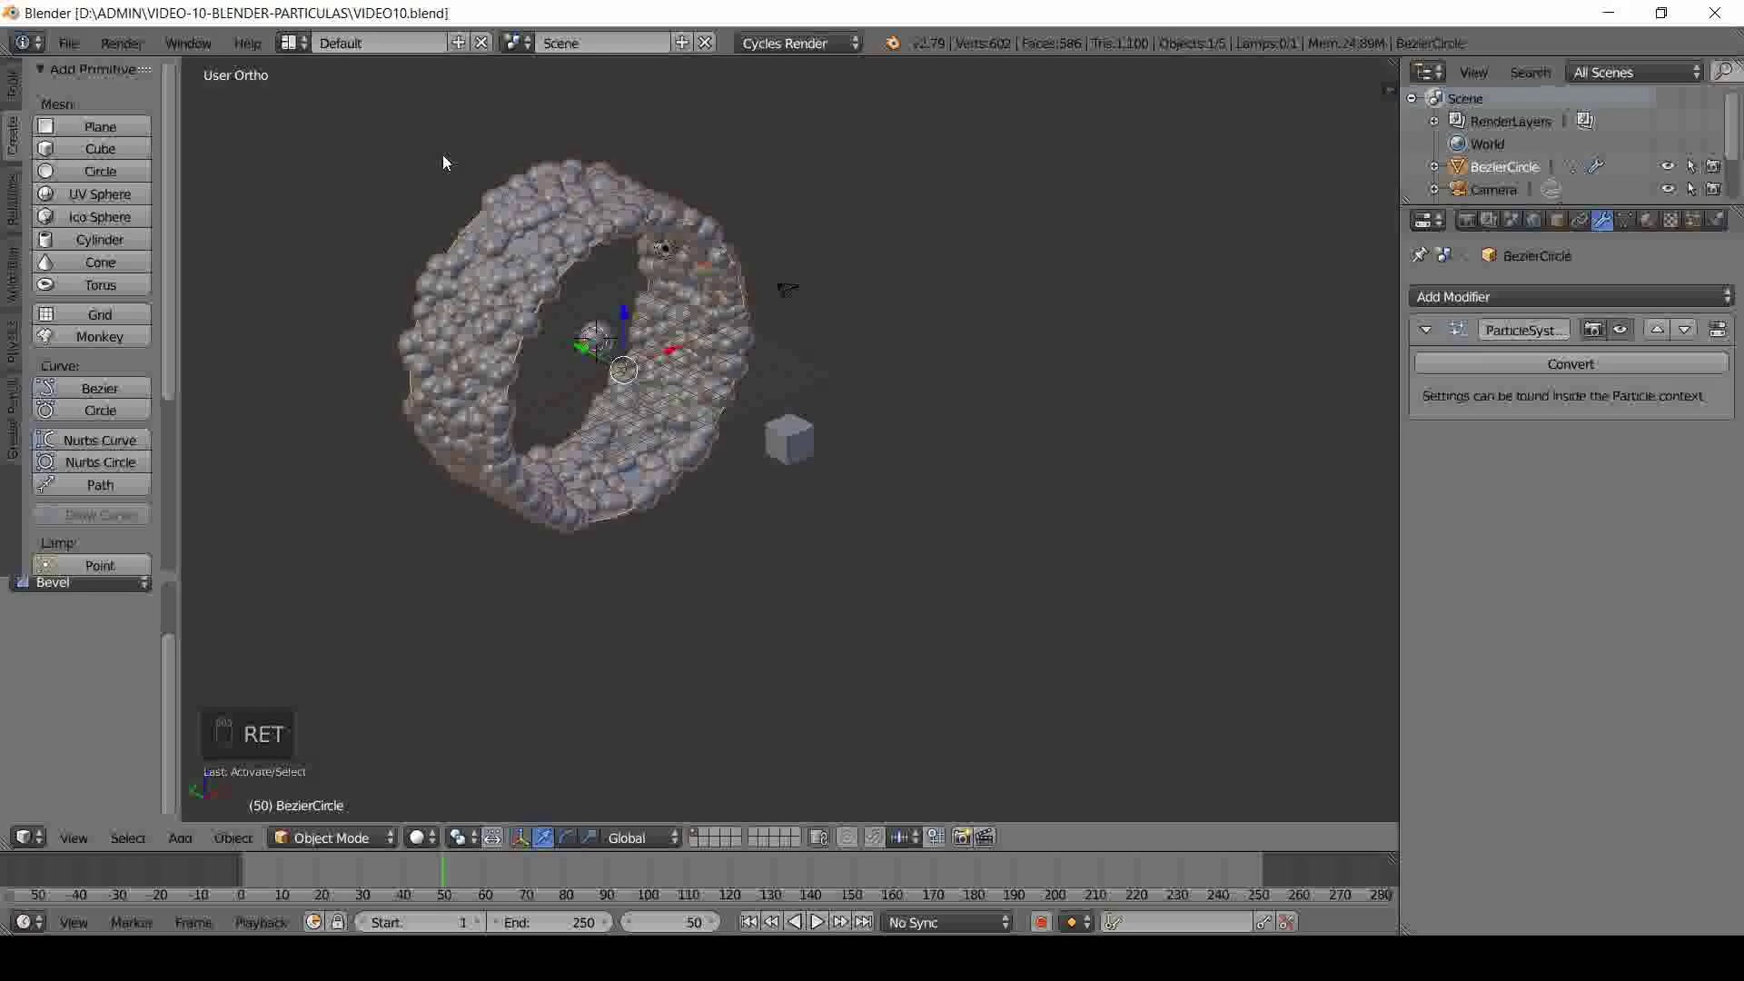
# - Orbit around the block-covered ring to inspect it and save the file (Ctrl+S)
pyautogui.moveTo(576, 449); pyautogui.dragTo(1658, 221)
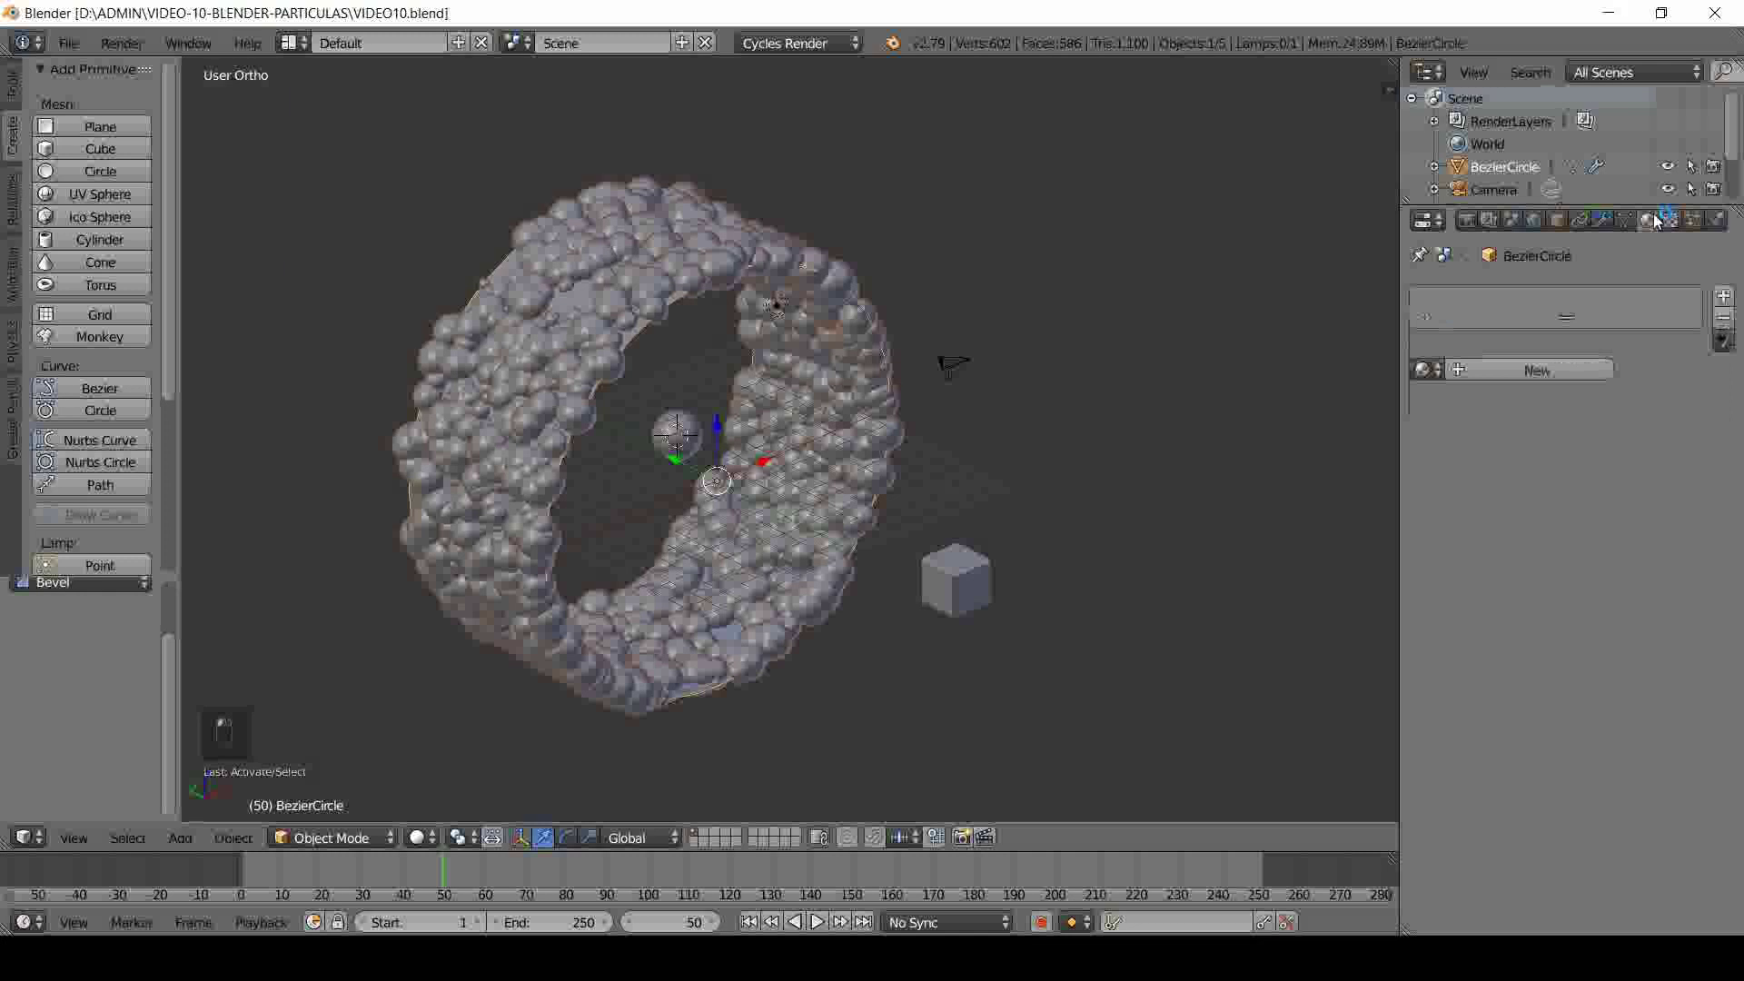
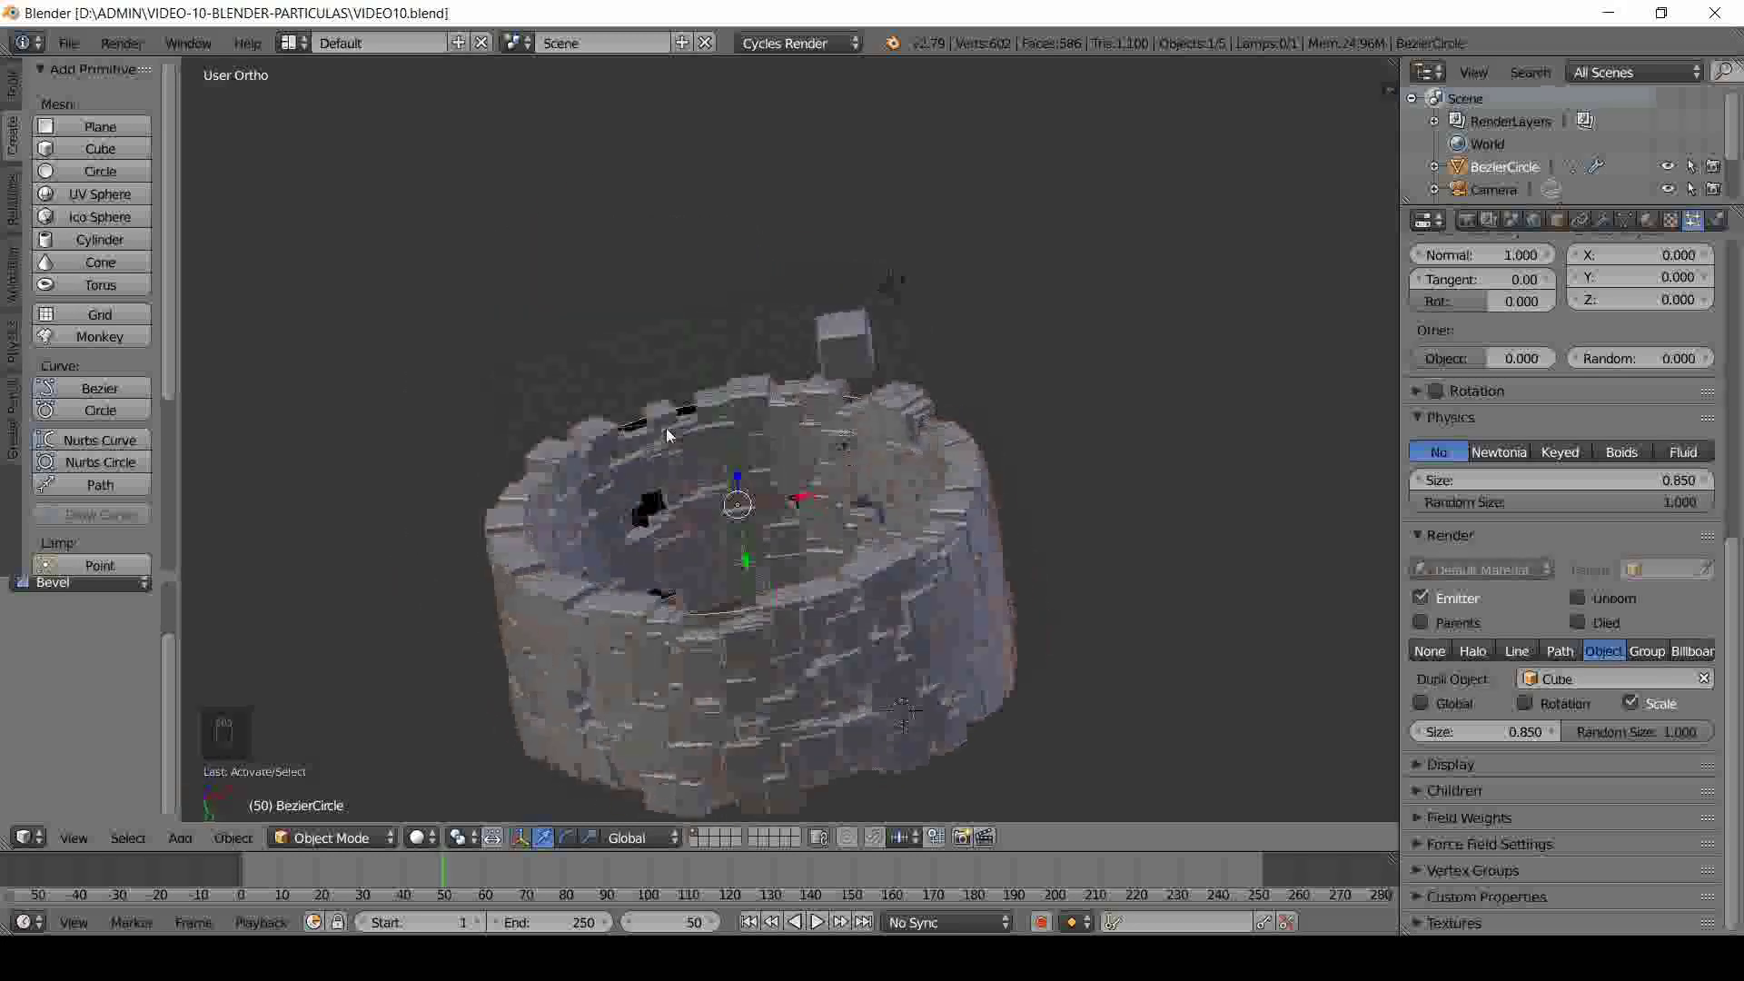
pyautogui.moveTo(726, 483); pyautogui.dragTo(804, 524)
pyautogui.press('ctrl+s')
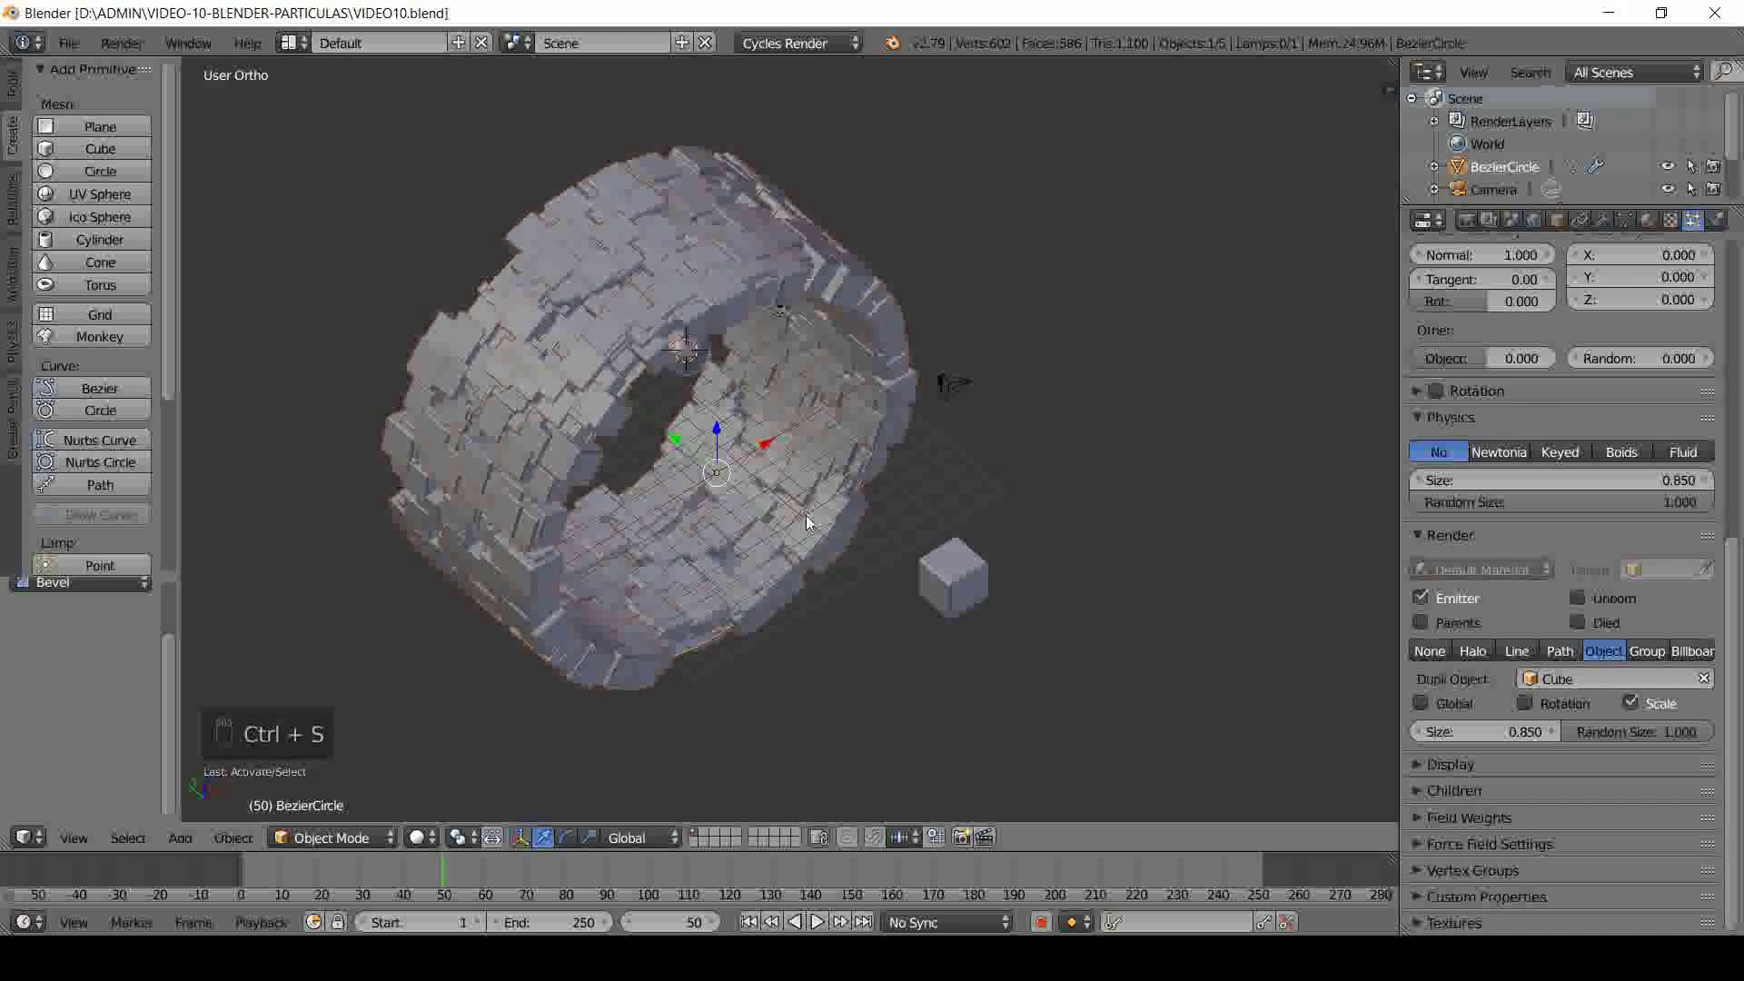
pyautogui.moveTo(804, 507); pyautogui.dragTo(694, 505)
pyautogui.moveTo(693, 505); pyautogui.dragTo(770, 580)
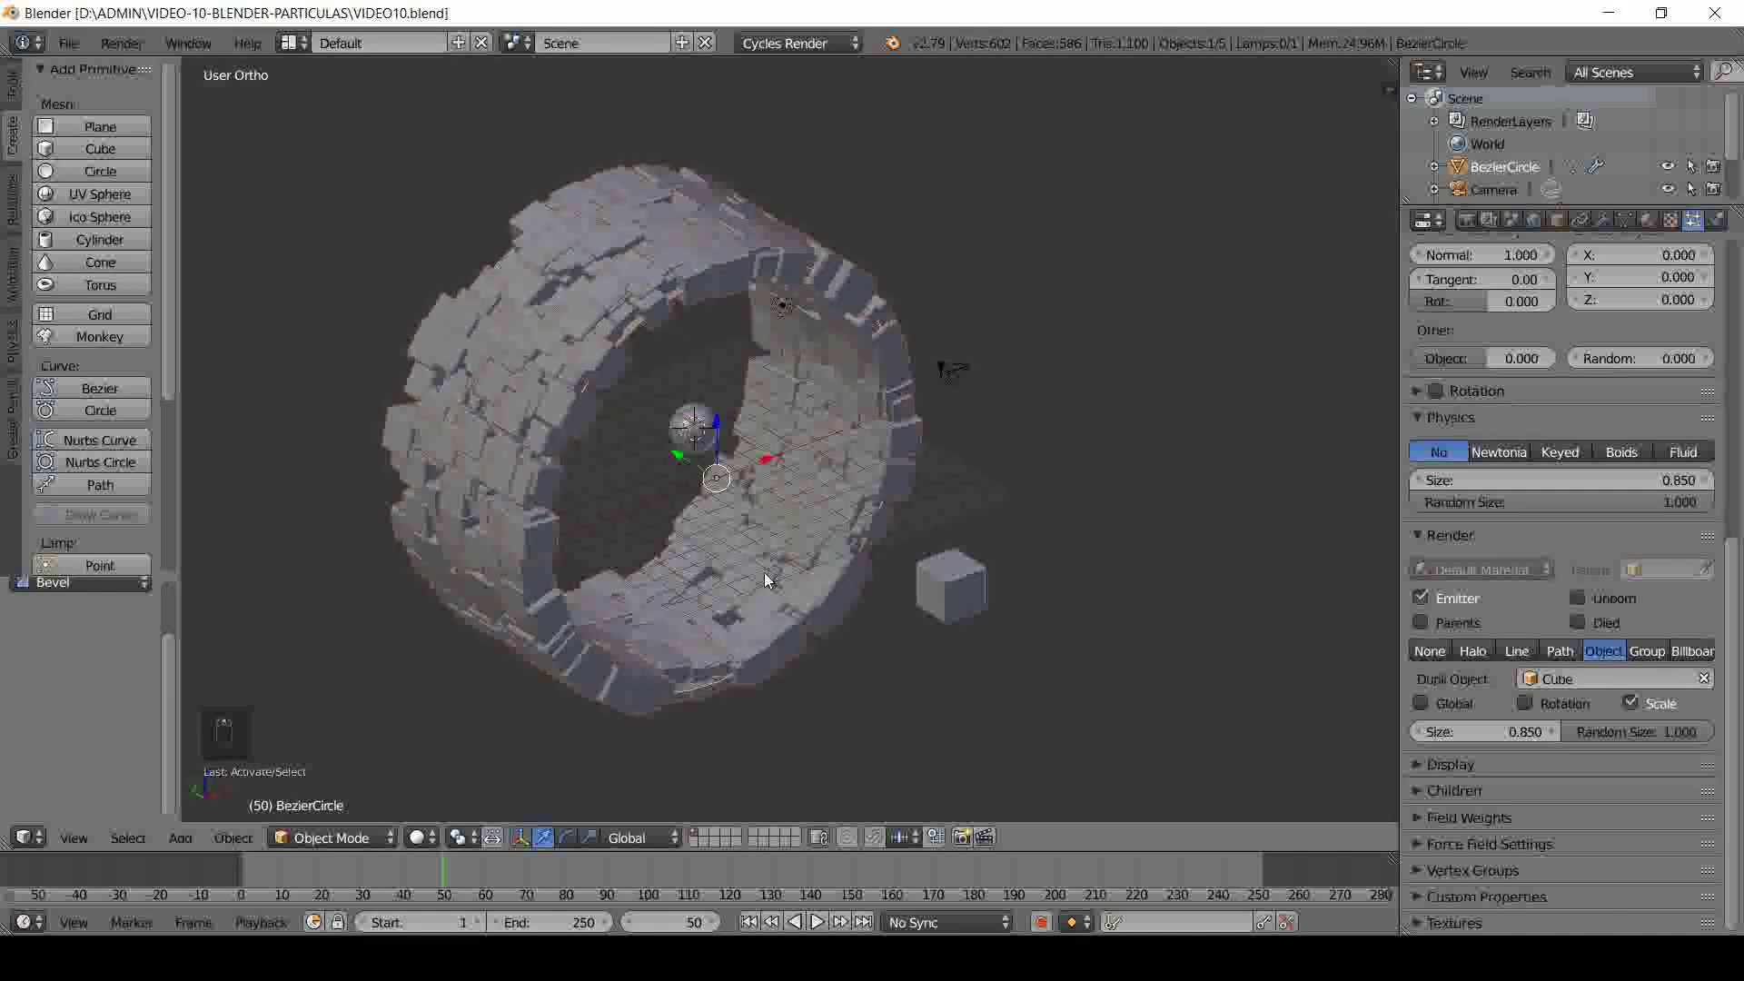
pyautogui.moveTo(971, 583); pyautogui.dragTo(1689, 432)
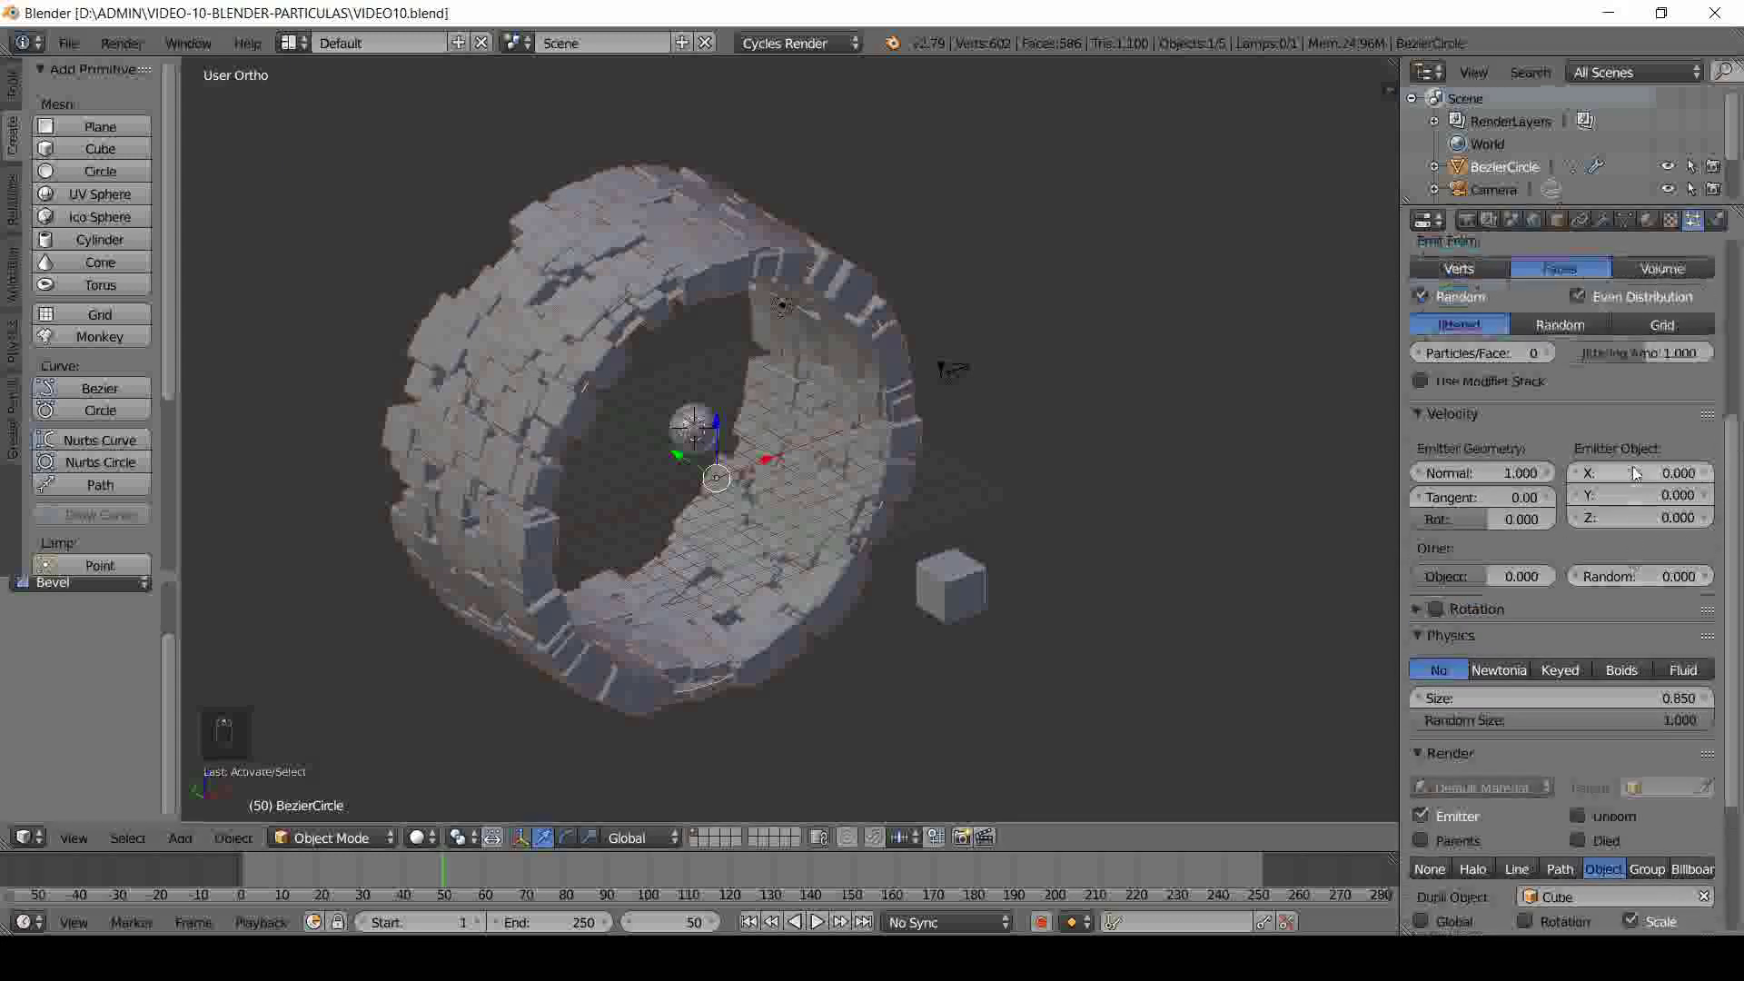
# - Set the particles' Emitter Geometry Normal velocity to 1.0 and inspect the thickened block ring from several sides
pyautogui.click(1642, 475)
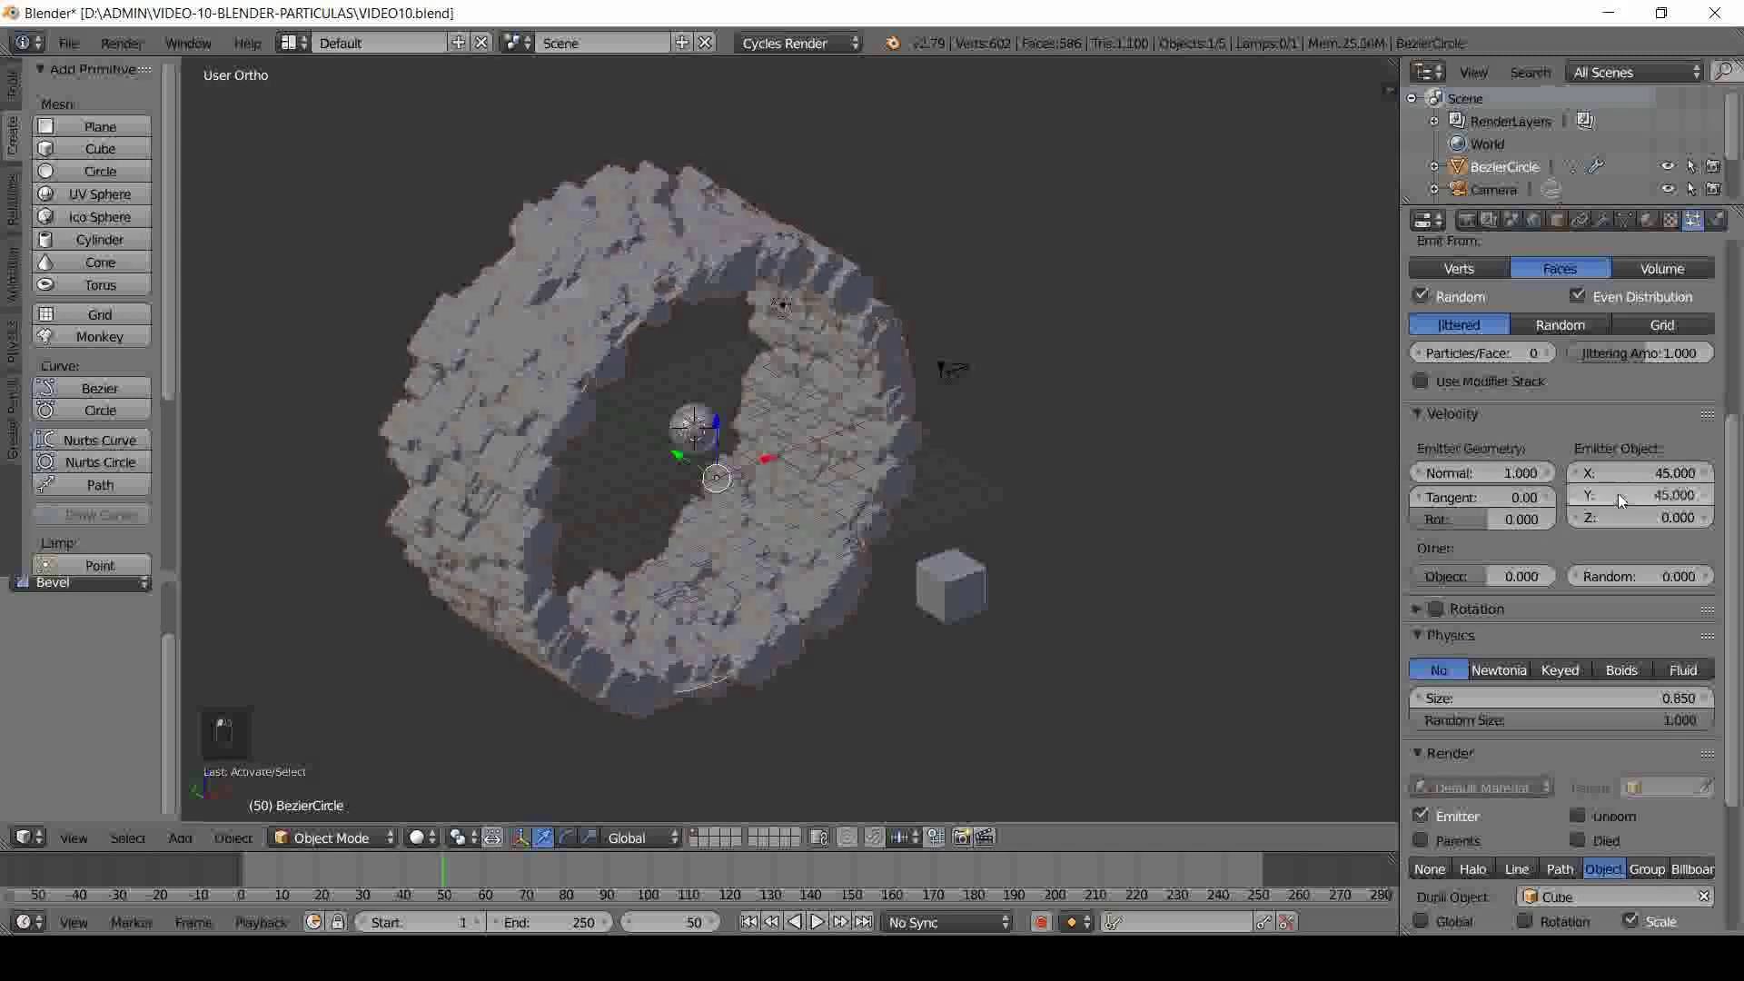
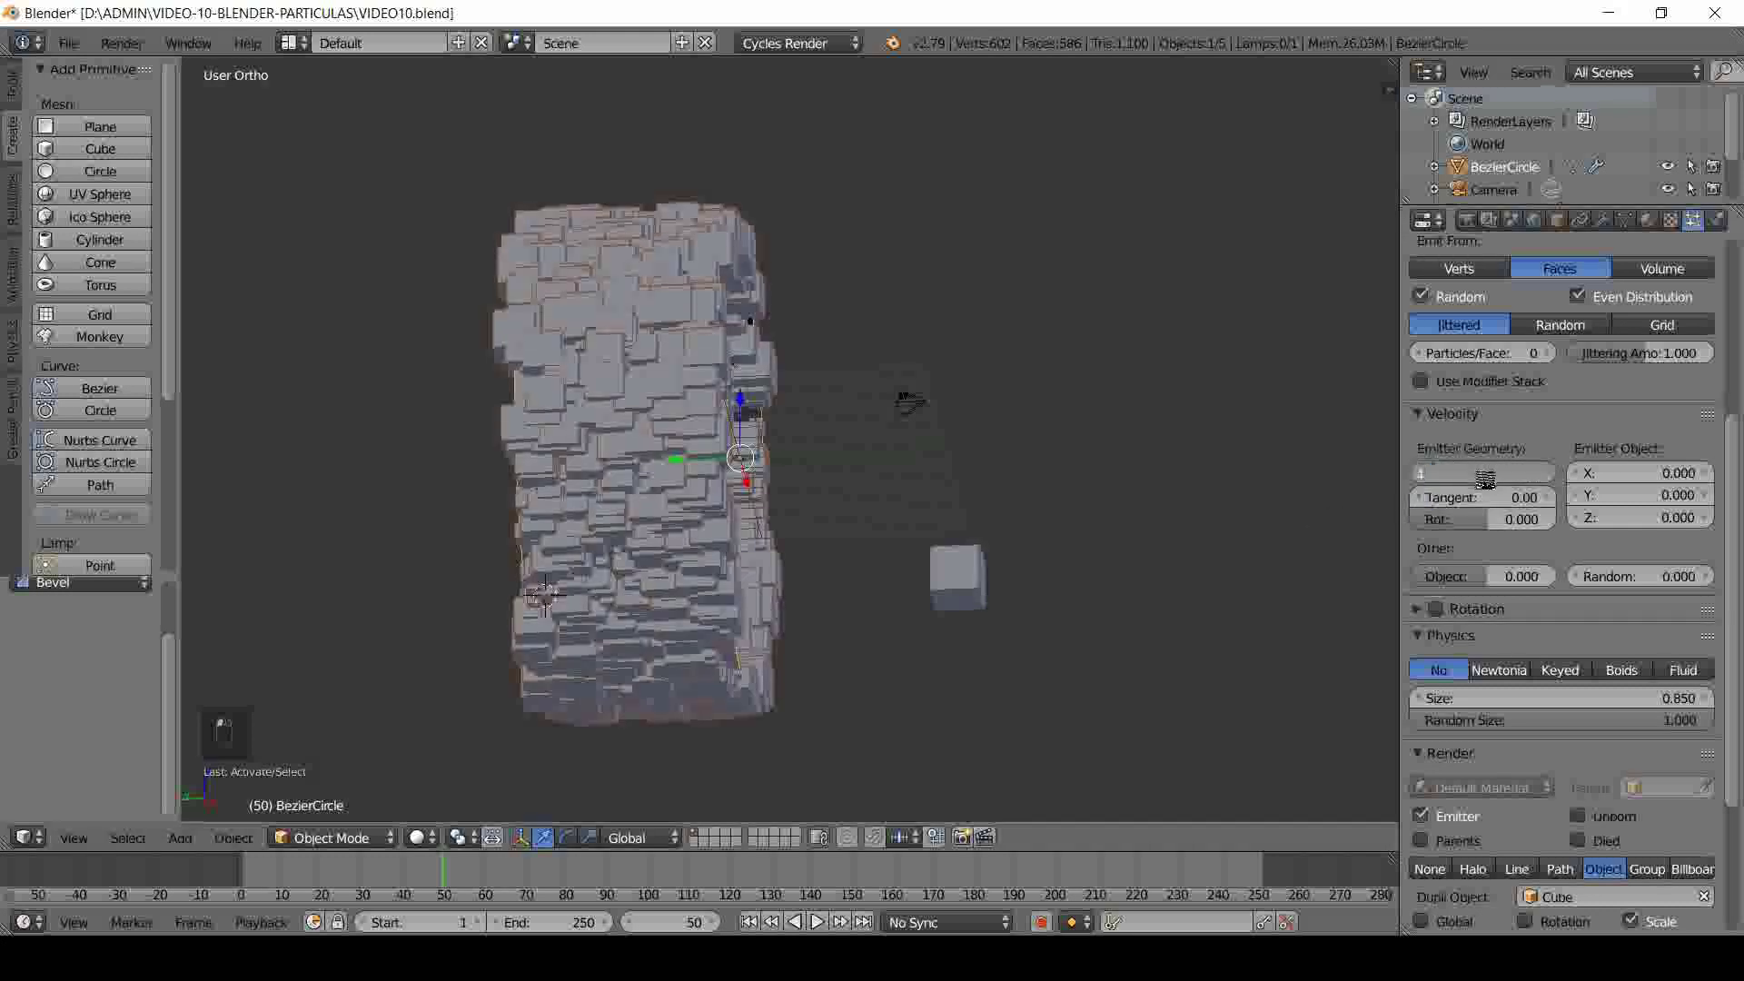
pyautogui.click(555, 589)
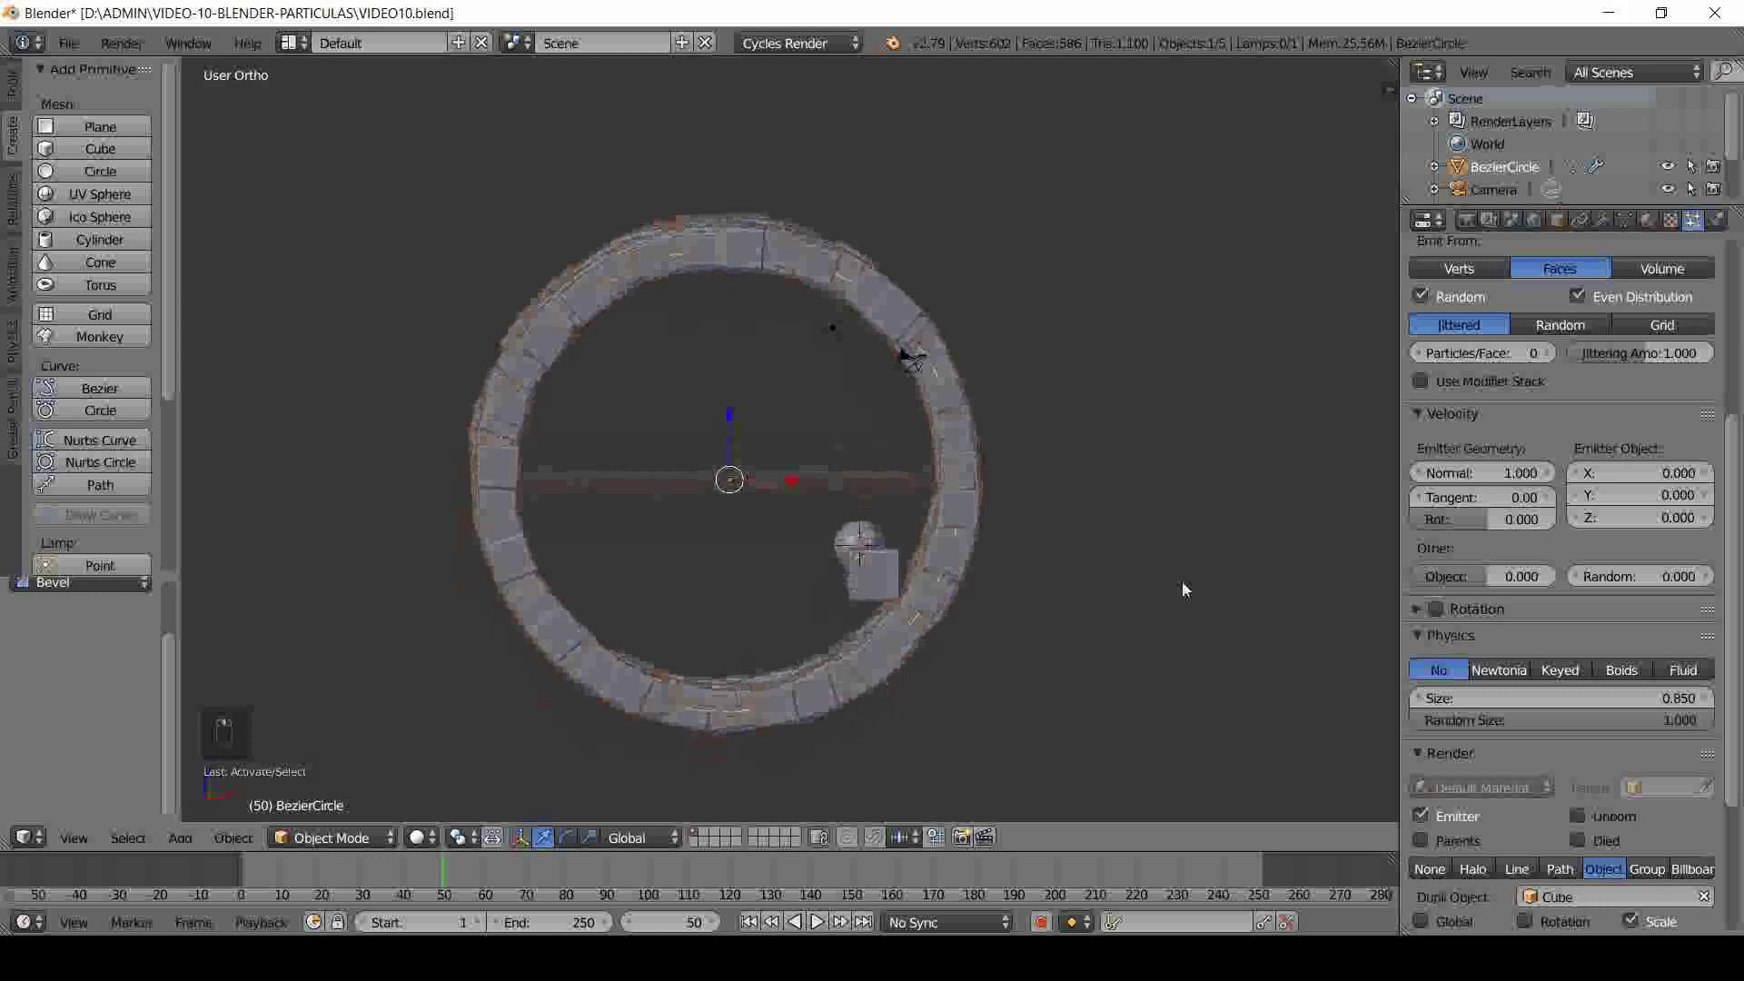
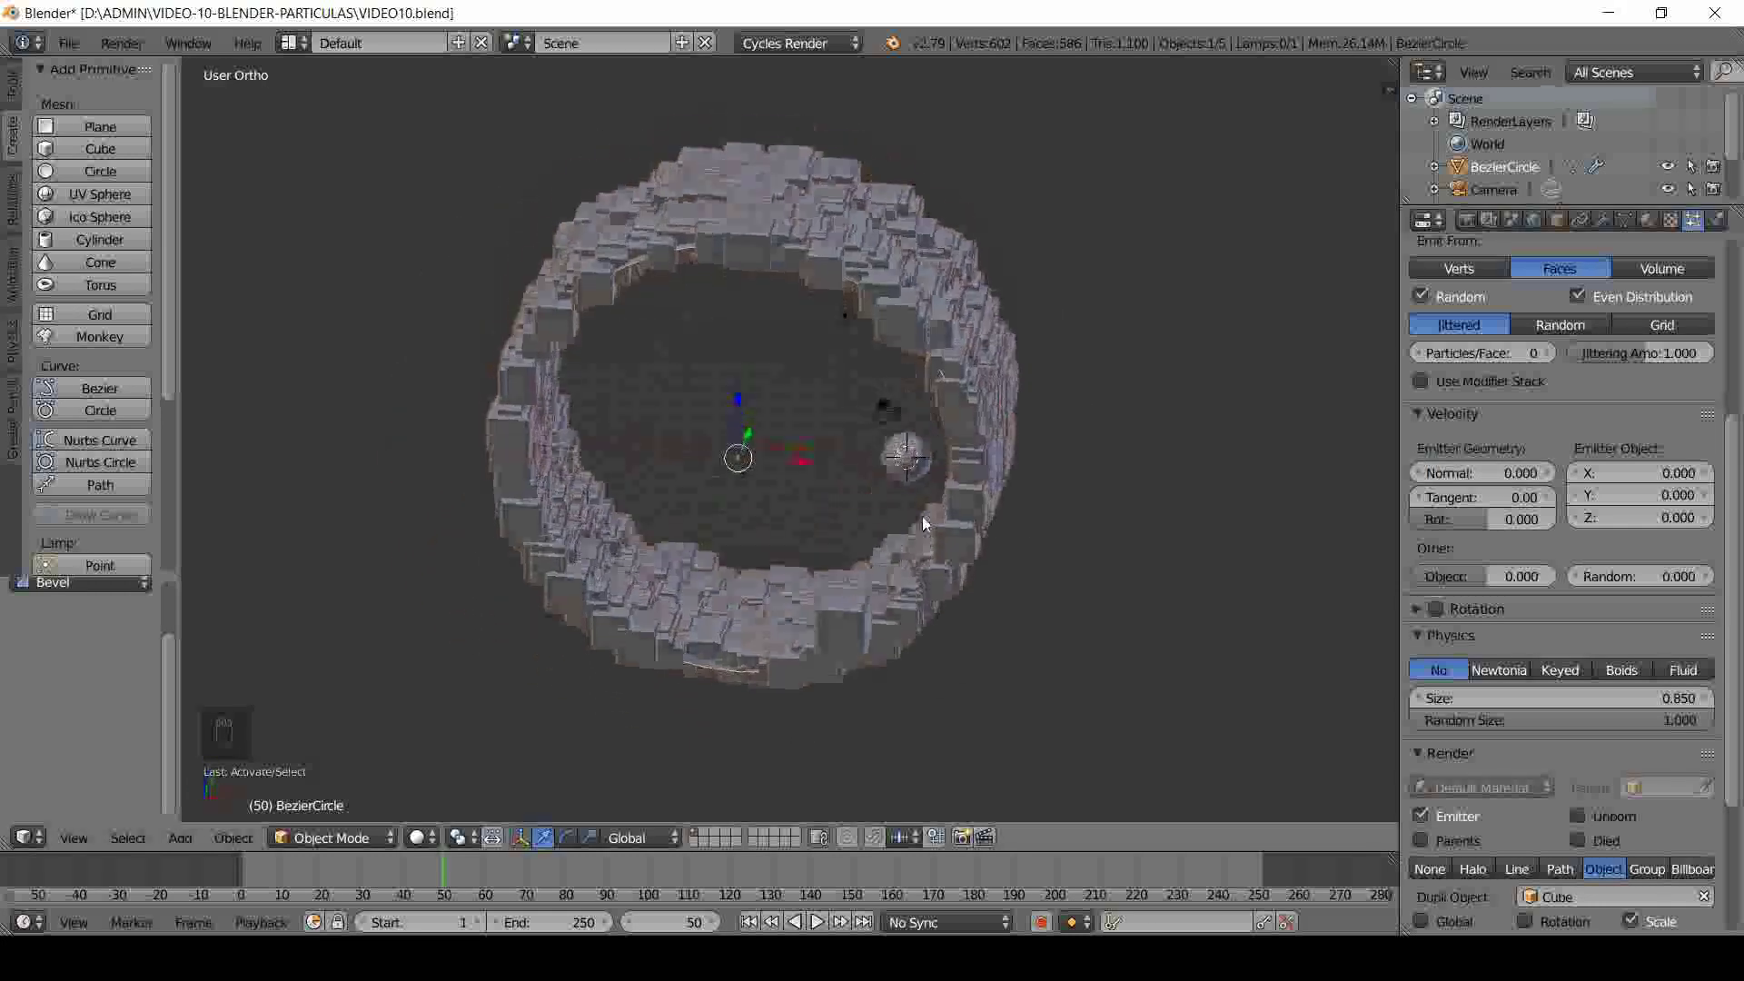
pyautogui.moveTo(1488, 480); pyautogui.dragTo(909, 546)
pyautogui.middleClick(909, 546)
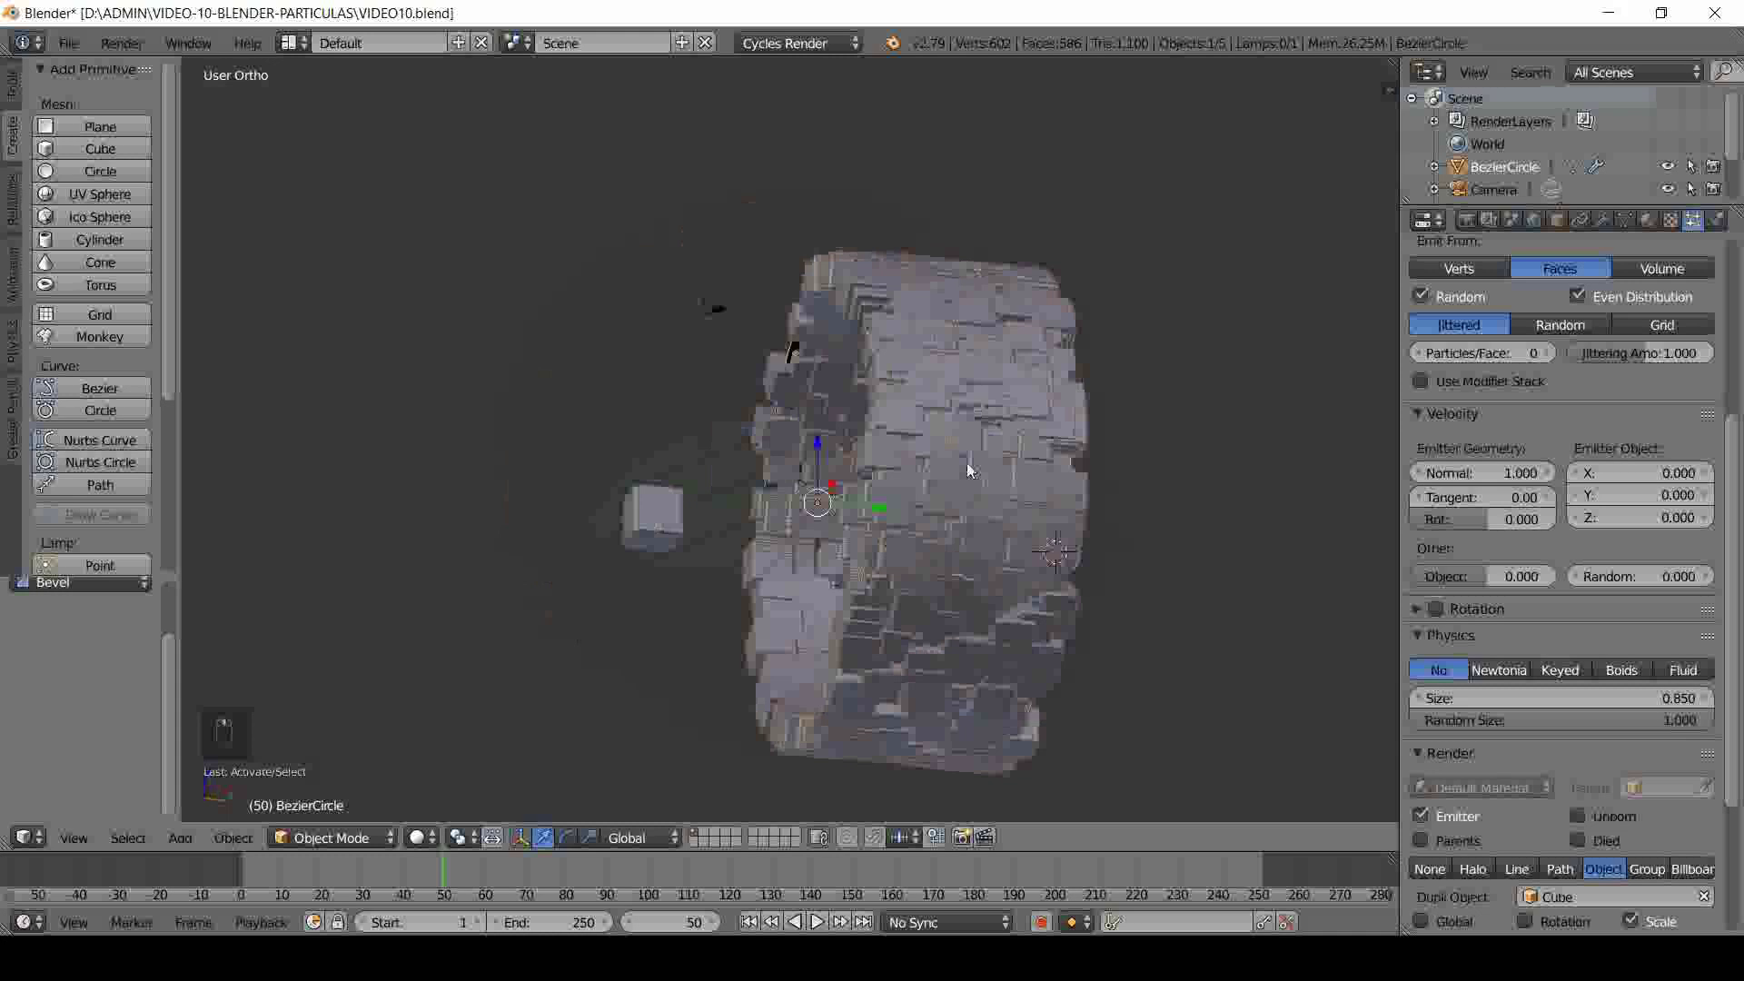
pyautogui.moveTo(1171, 558); pyautogui.dragTo(1182, 586)
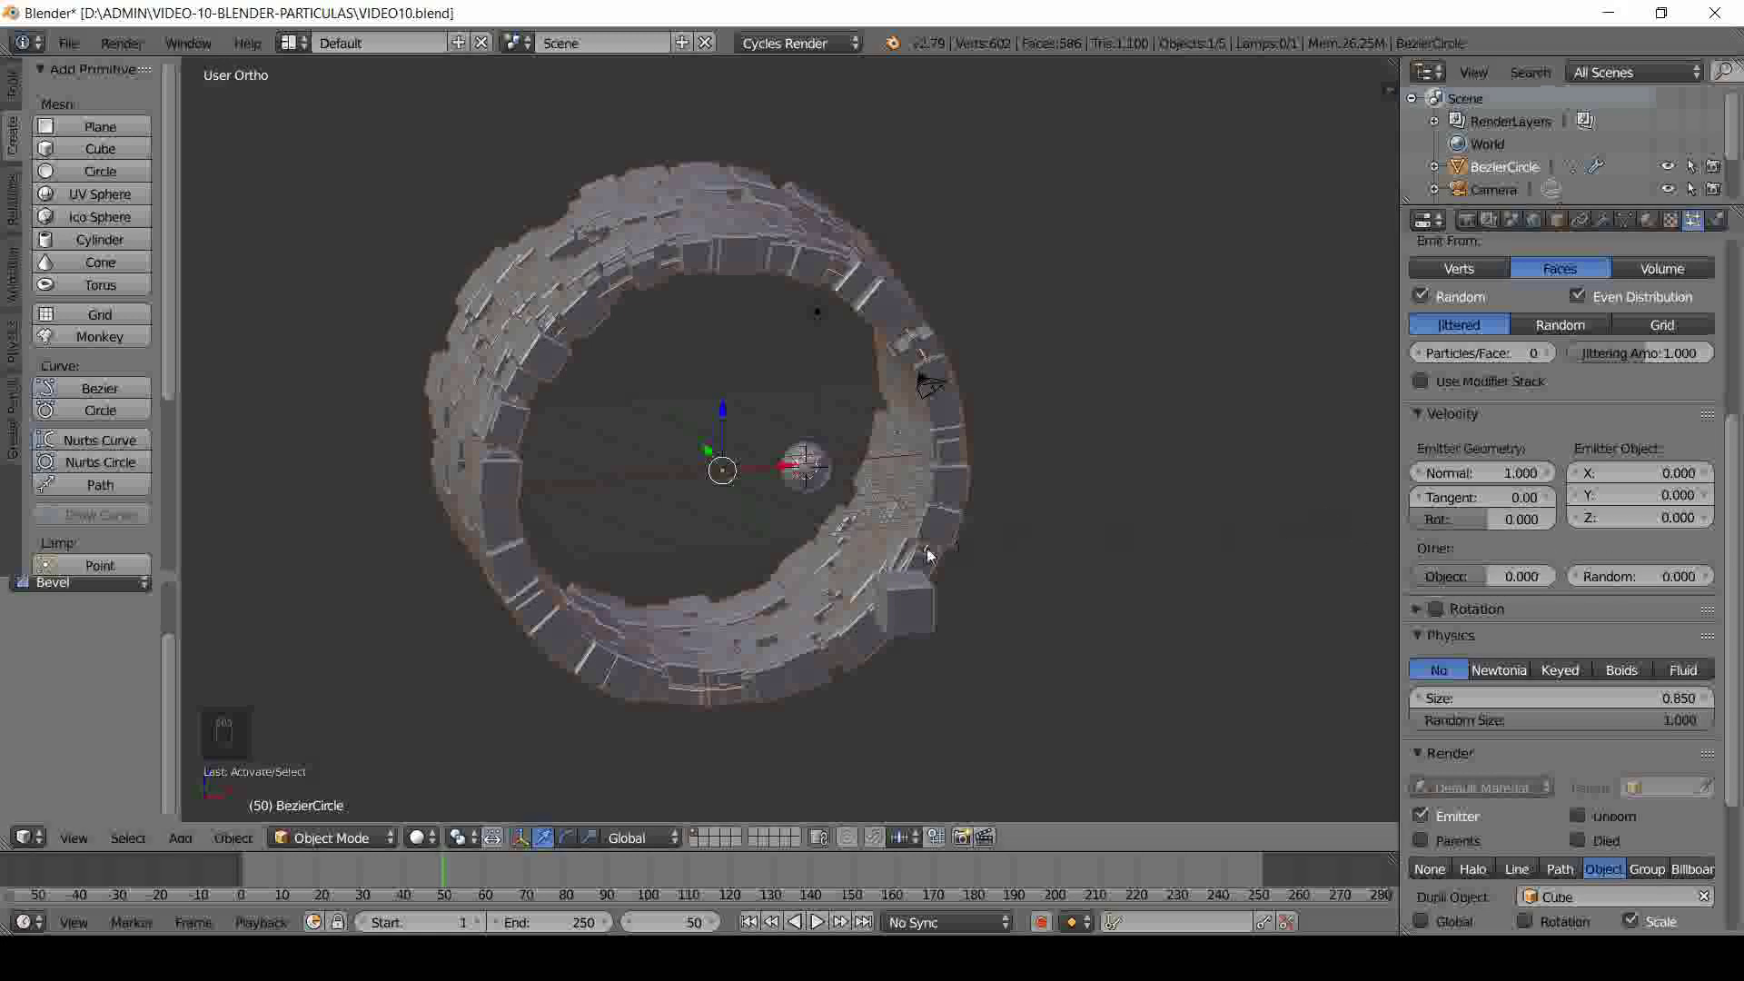
pyautogui.moveTo(868, 606); pyautogui.dragTo(777, 547)
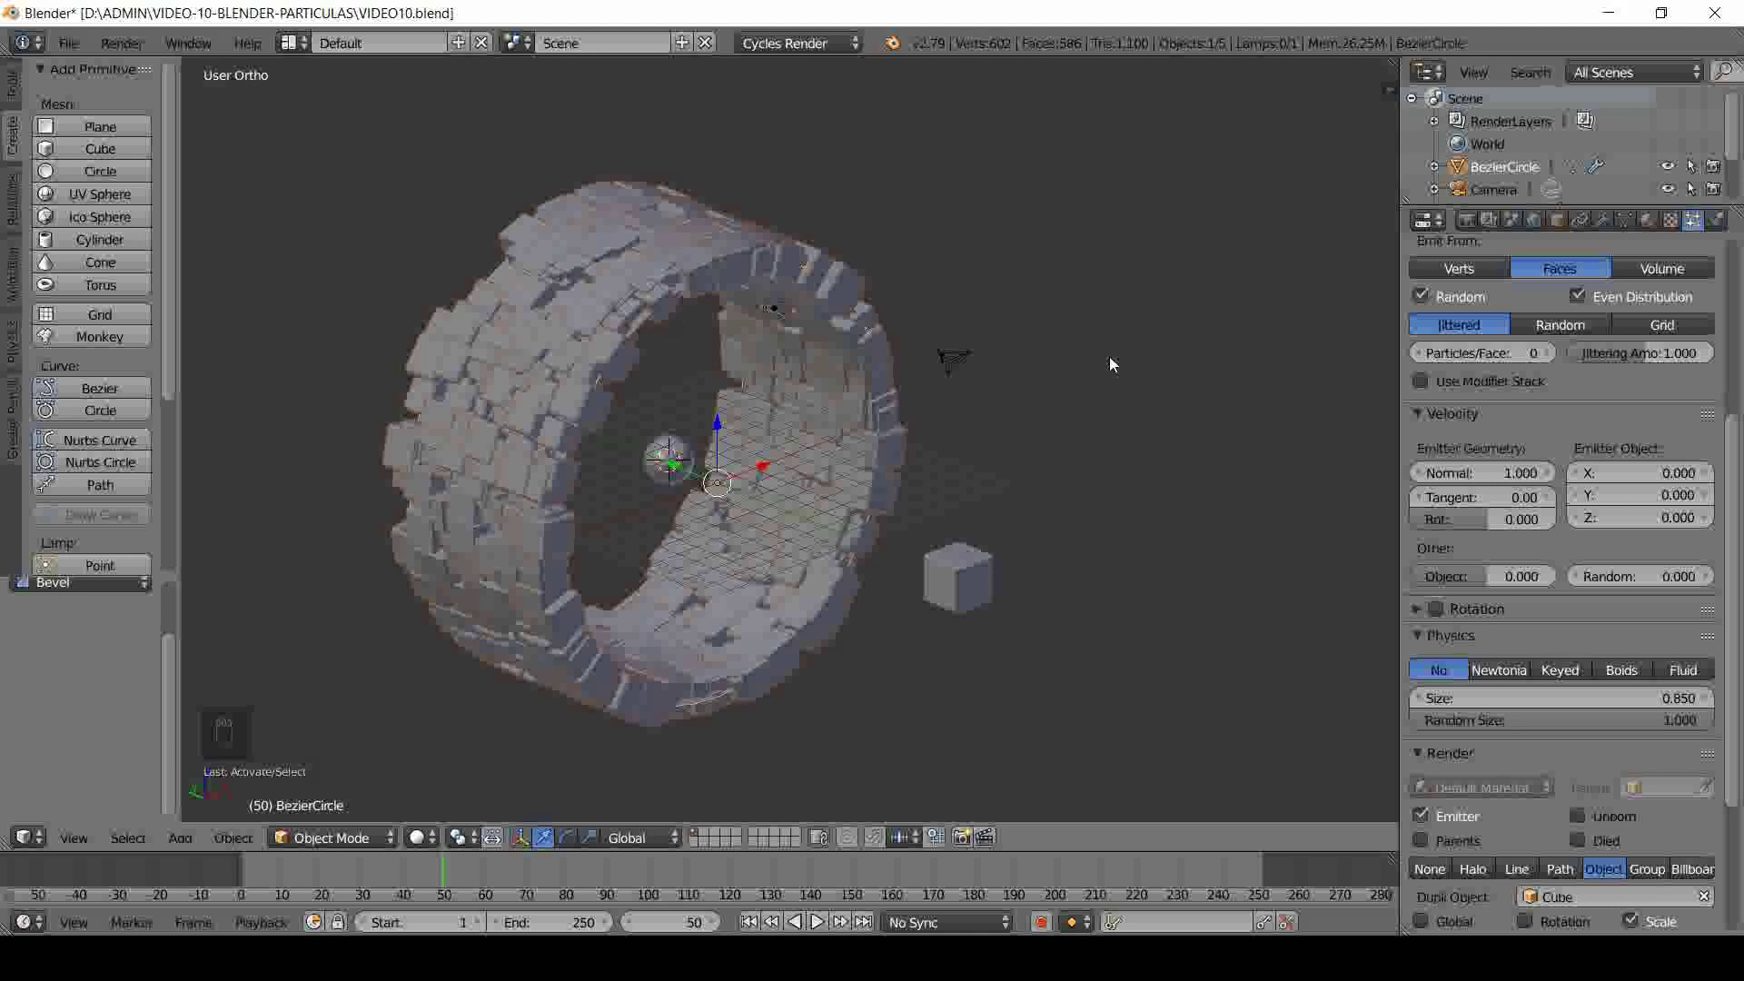
# - Duplicate the block ring beside the original and convert the copy into a mesh with Alt+C
pyautogui.press('shift+d')
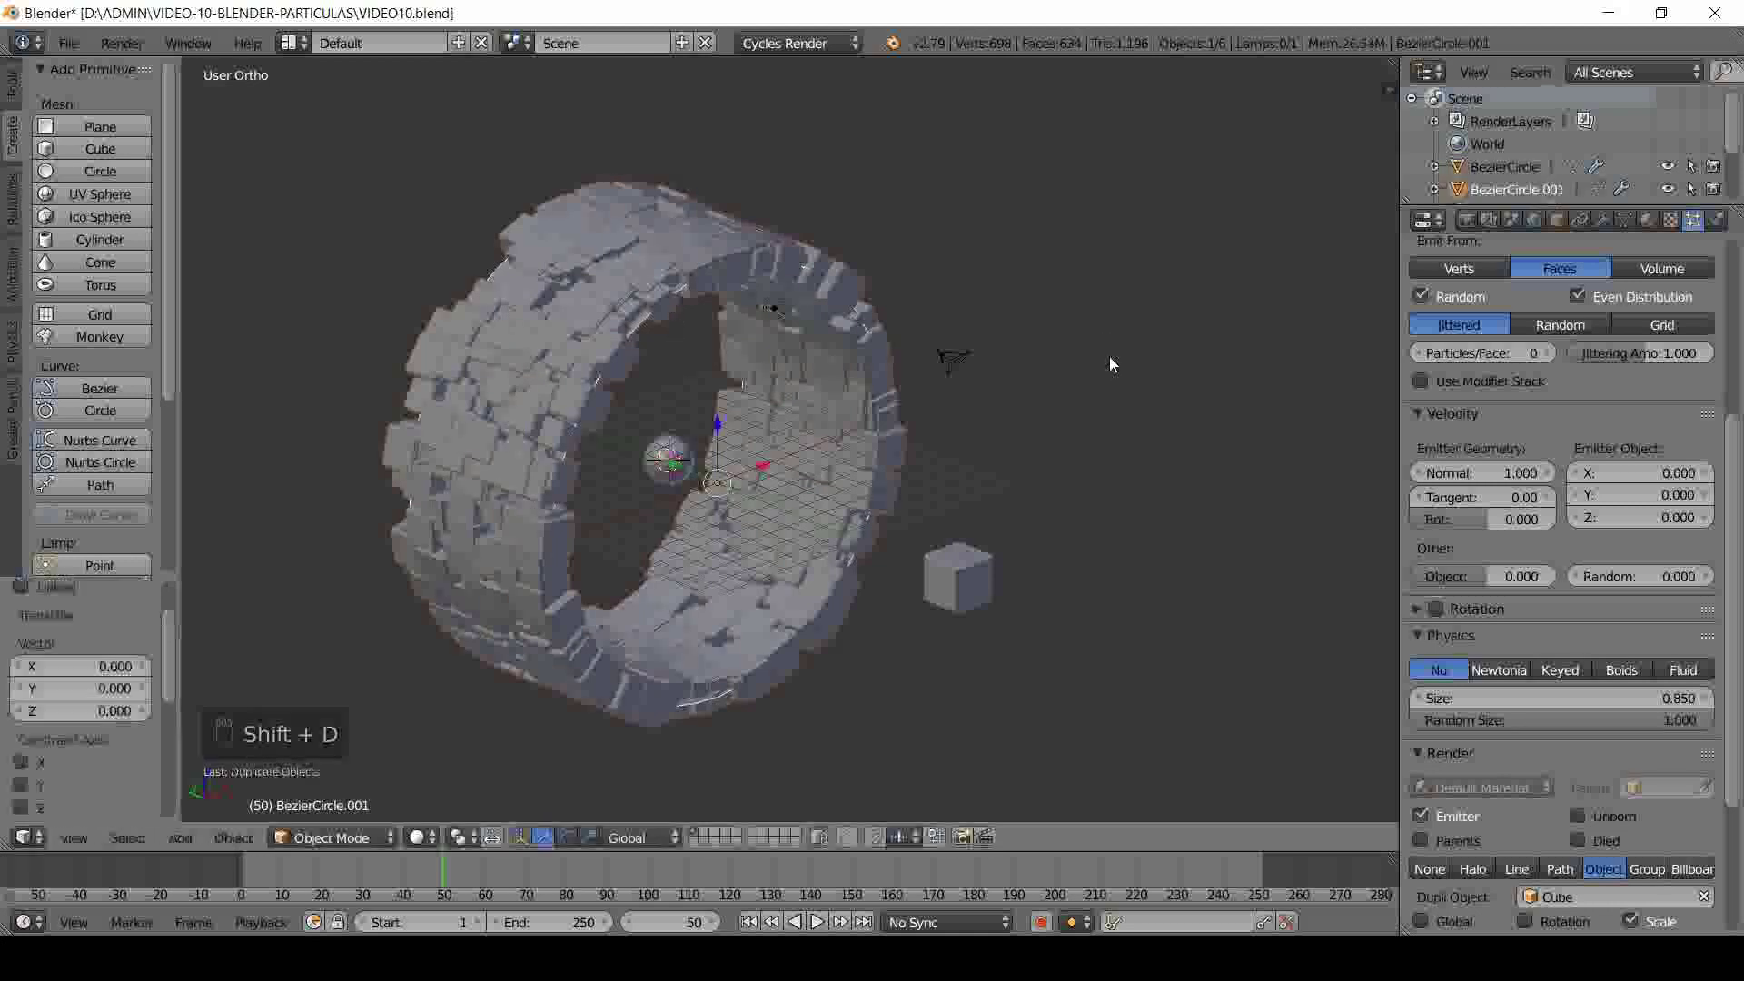
pyautogui.click(672, 476)
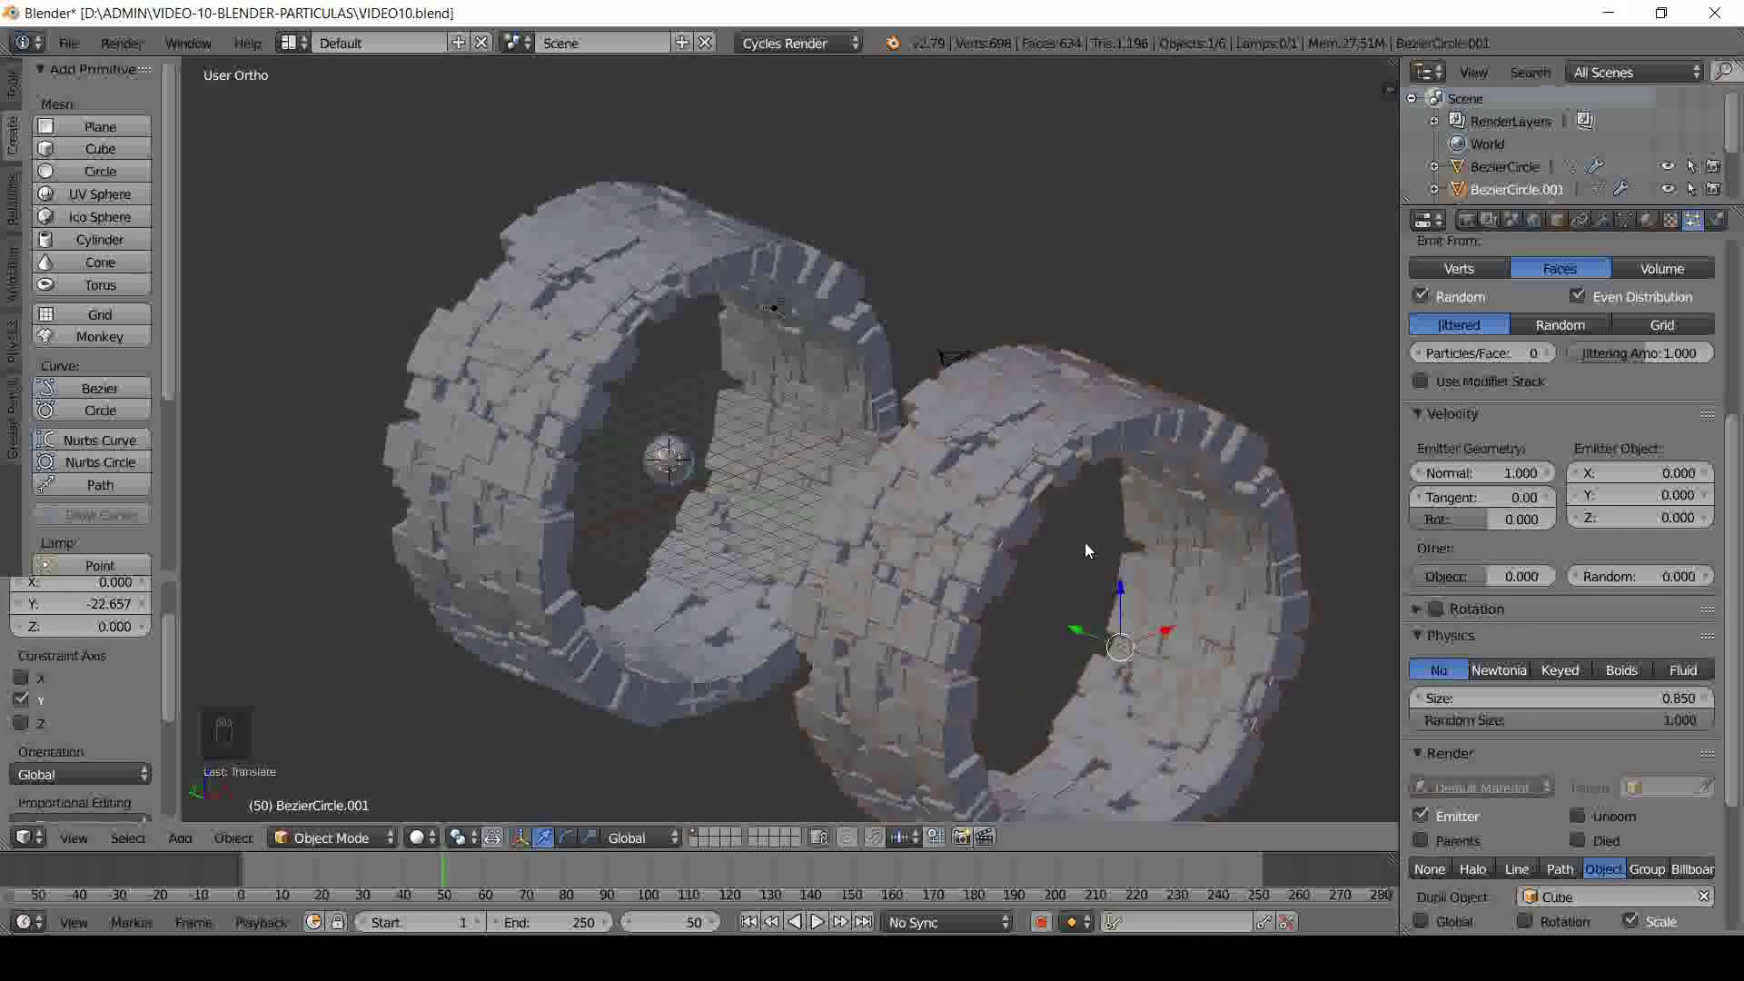
pyautogui.press('alt+c')
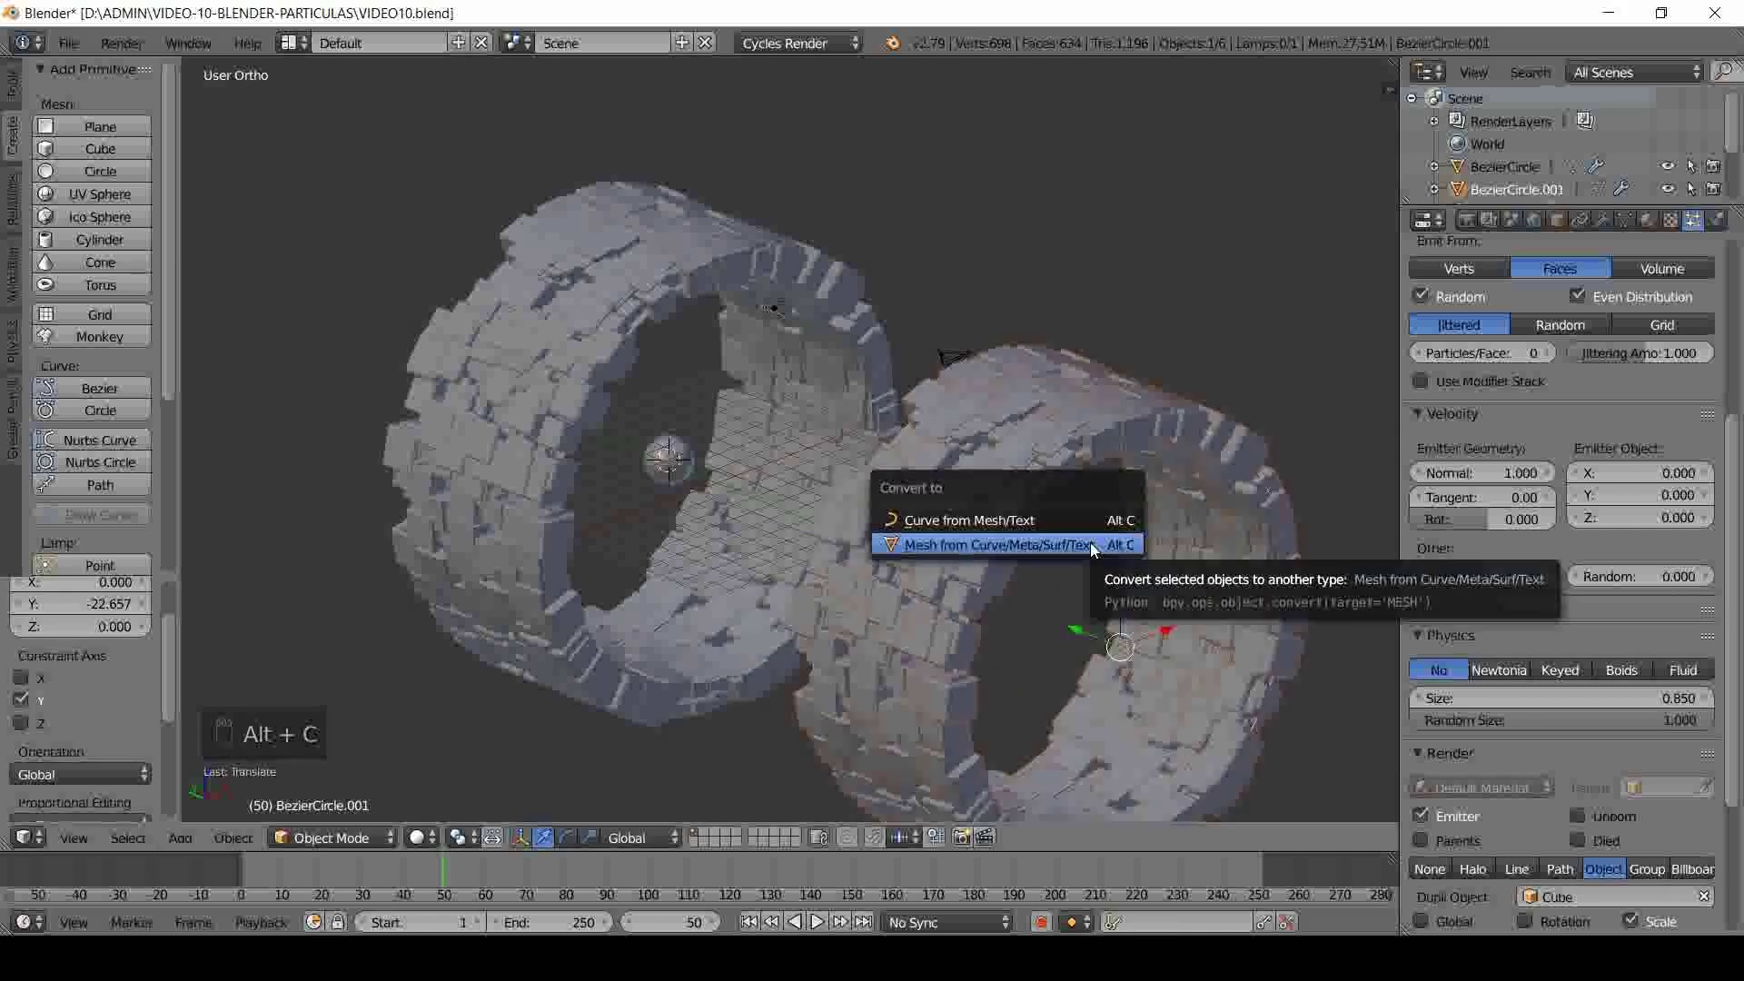
pyautogui.moveTo(1615, 228); pyautogui.dragTo(1286, 476)
pyautogui.middleClick(1286, 475)
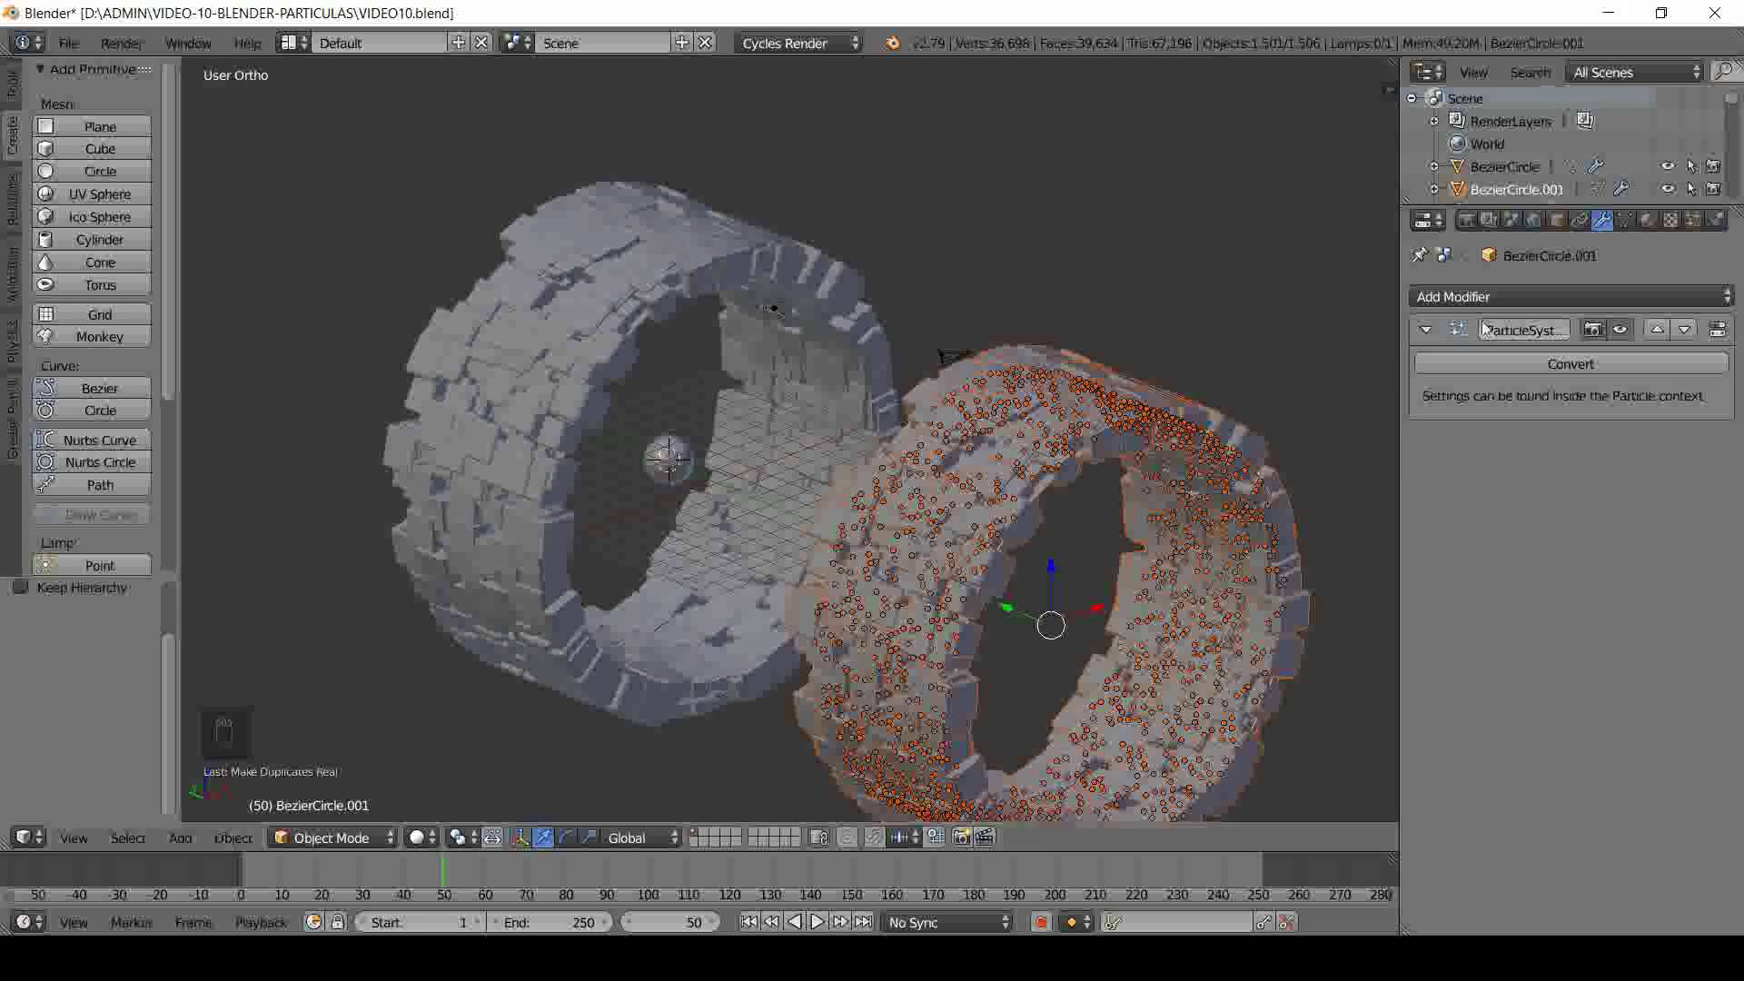
pyautogui.click(1697, 230)
# - Remove the copy's ParticleSystem and join its converted cubes into one solid ring mesh with Ctrl+J
pyautogui.moveTo(1700, 228); pyautogui.dragTo(1625, 398)
pyautogui.click(1624, 398)
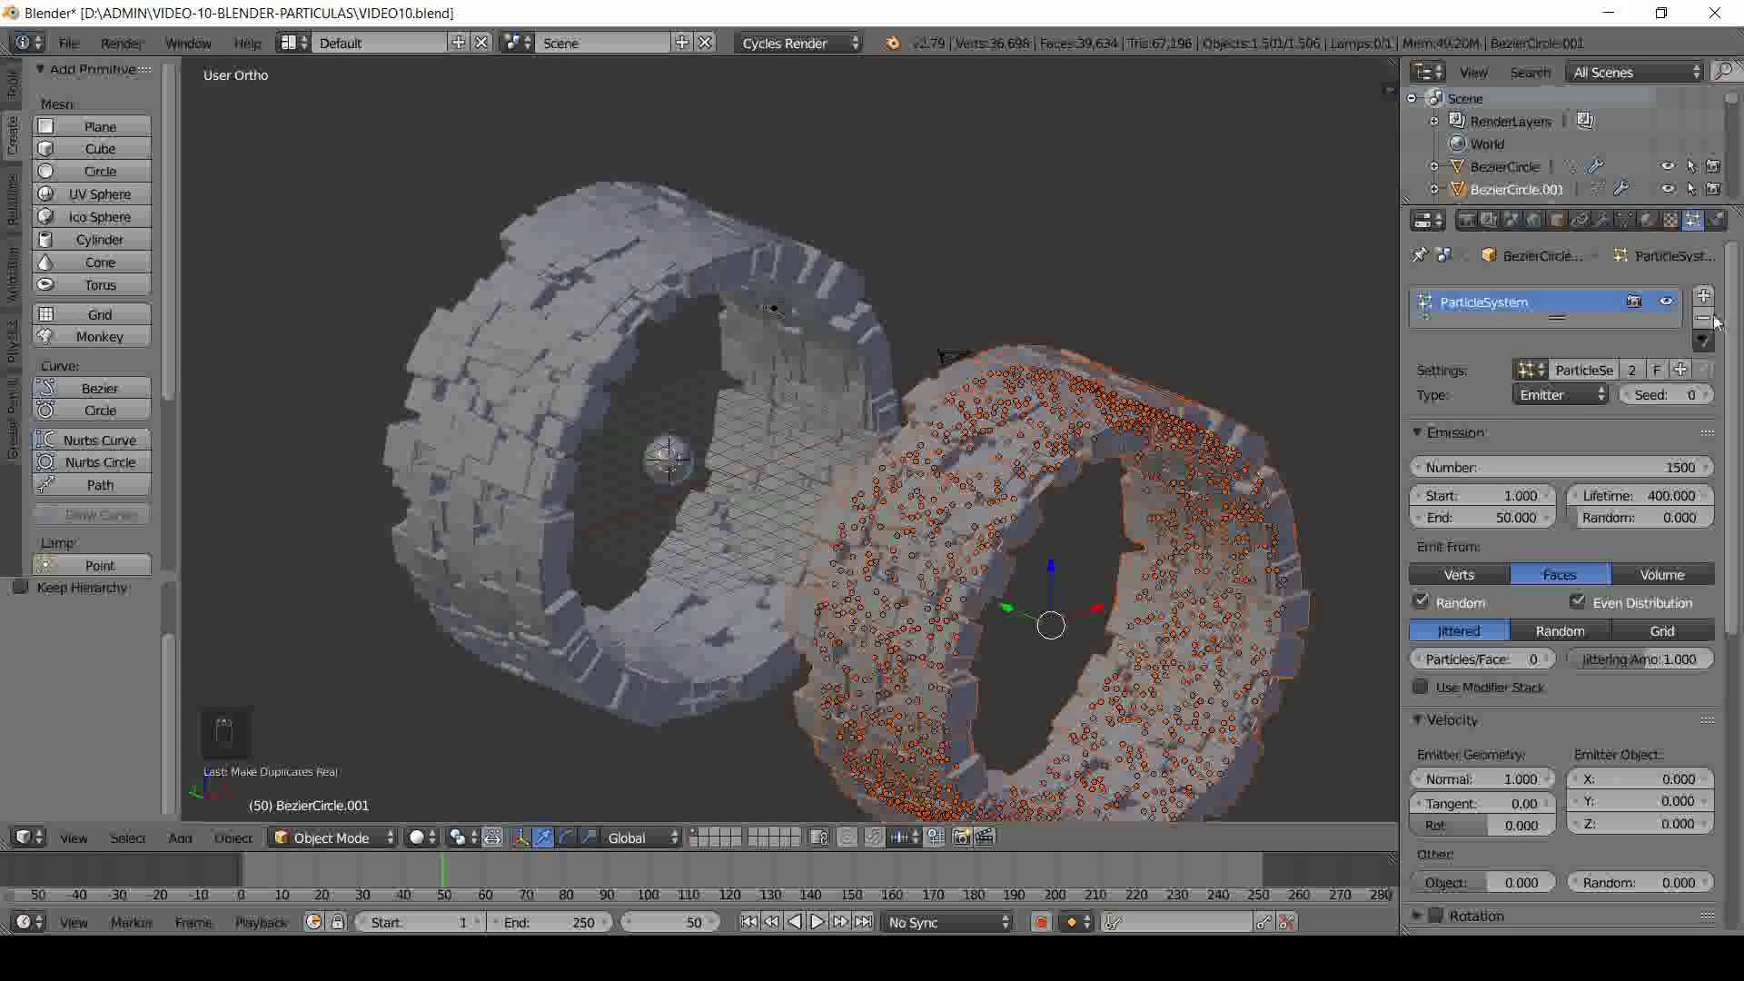
pyautogui.moveTo(1722, 321); pyautogui.dragTo(1172, 466)
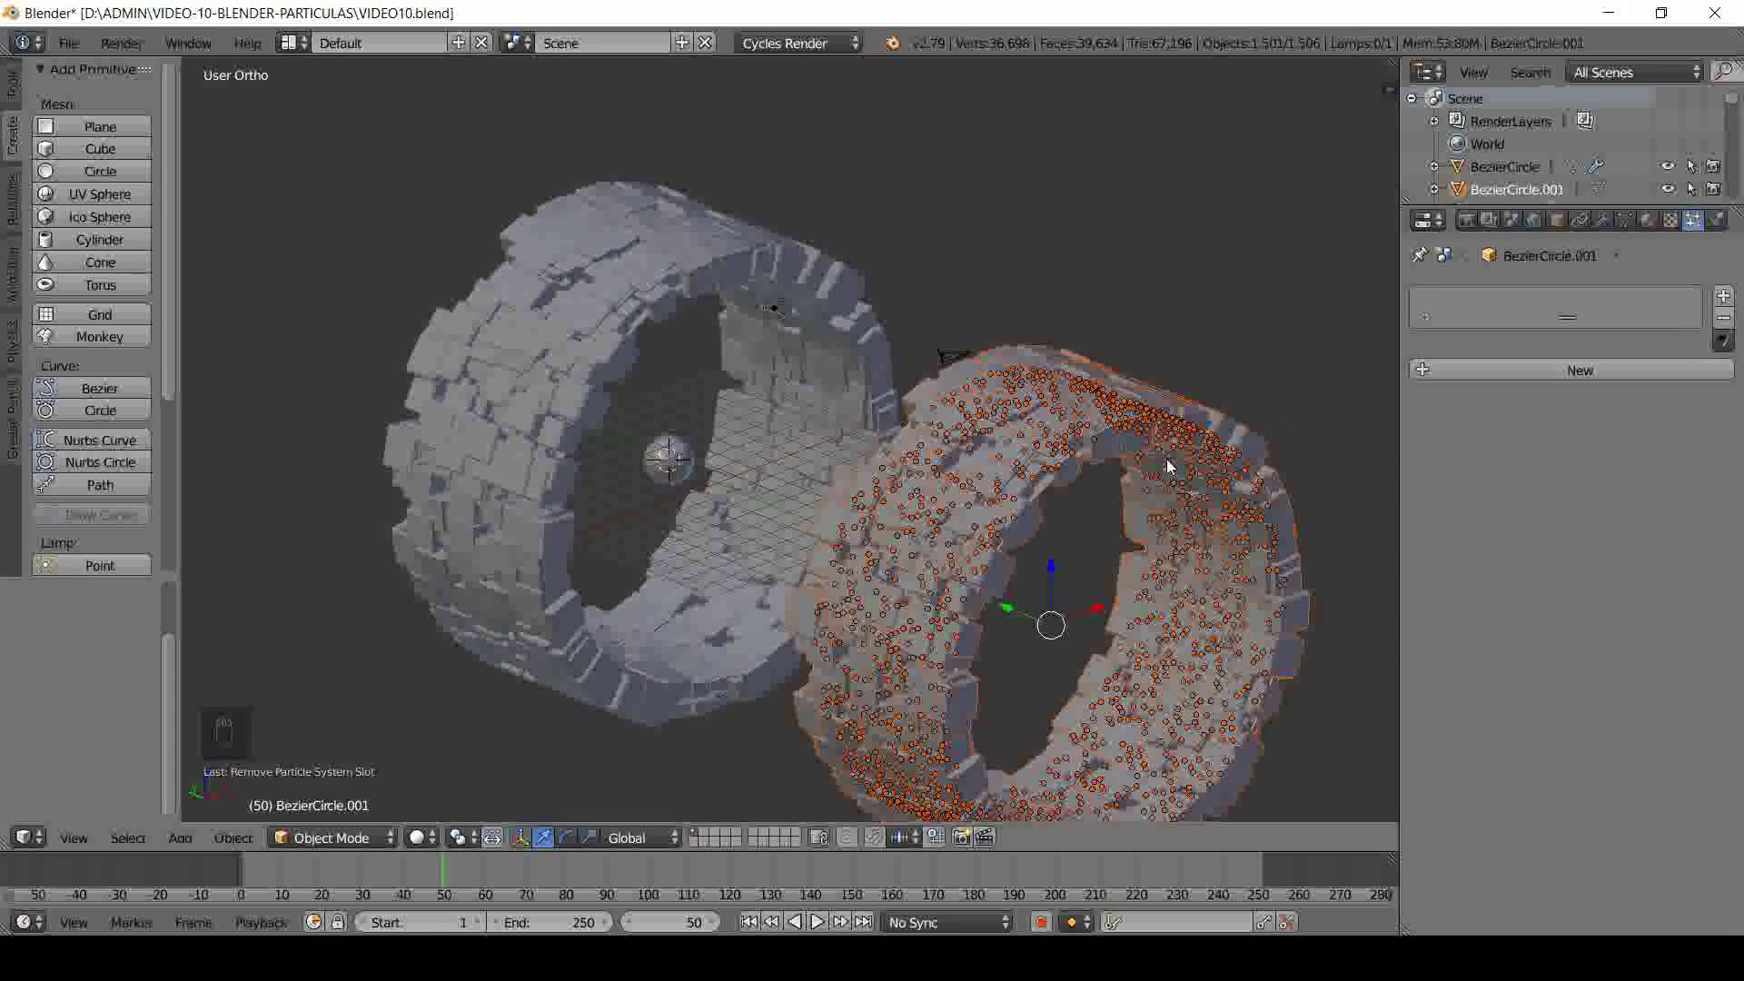
pyautogui.press('ctrl+j')
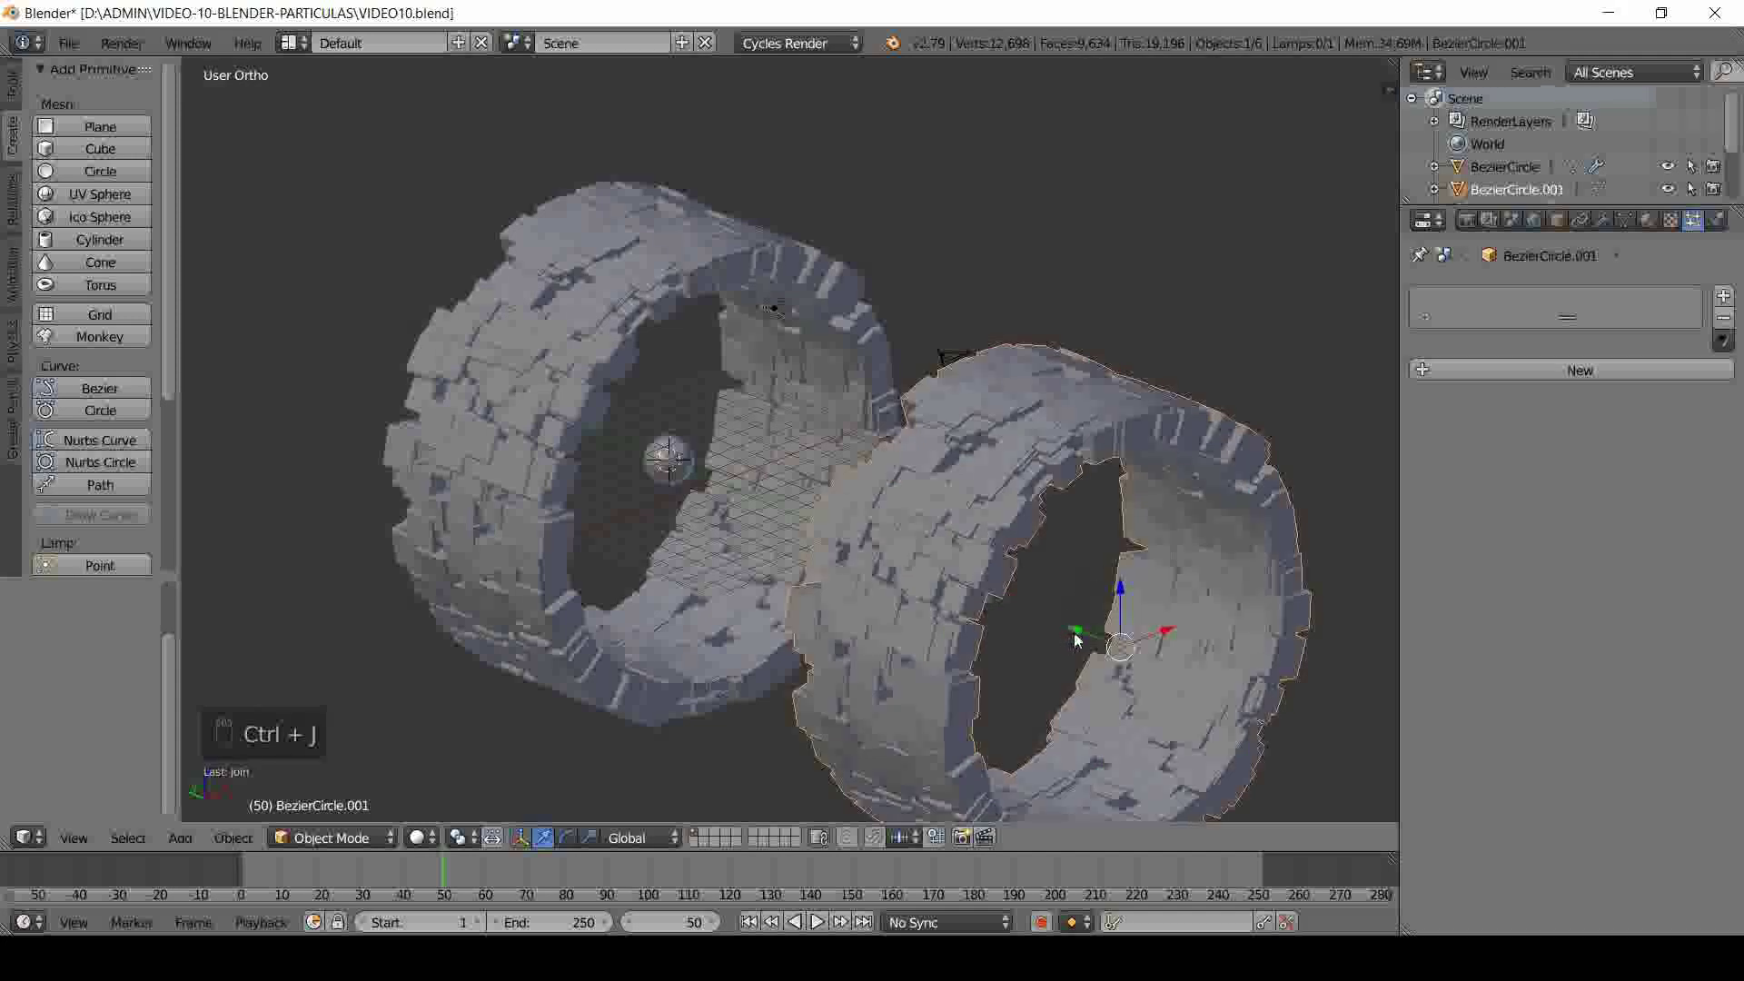
pyautogui.moveTo(1042, 614); pyautogui.dragTo(1070, 604)
pyautogui.press('Tab')
pyautogui.press('a')
pyautogui.press('a')
pyautogui.press('a')
pyautogui.press('Tab')
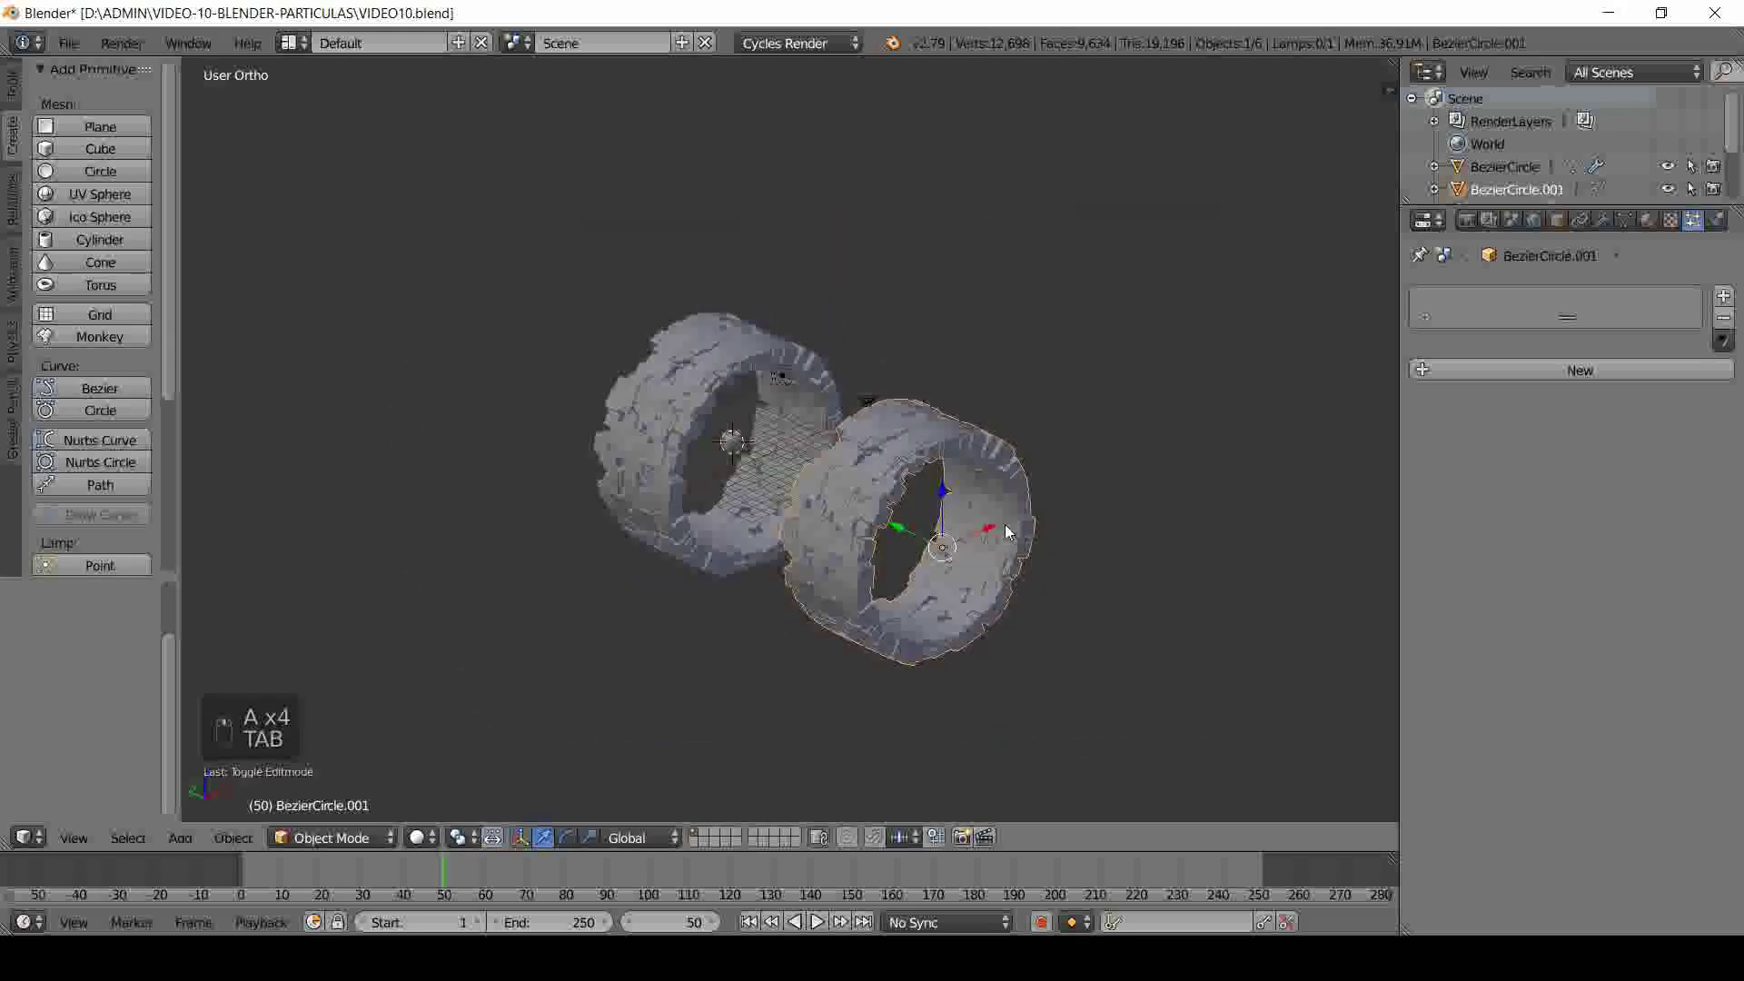
# - Save the file, slide the solid ring along the Y axis to sit beside the original, and save again
pyautogui.press('ctrl+s')
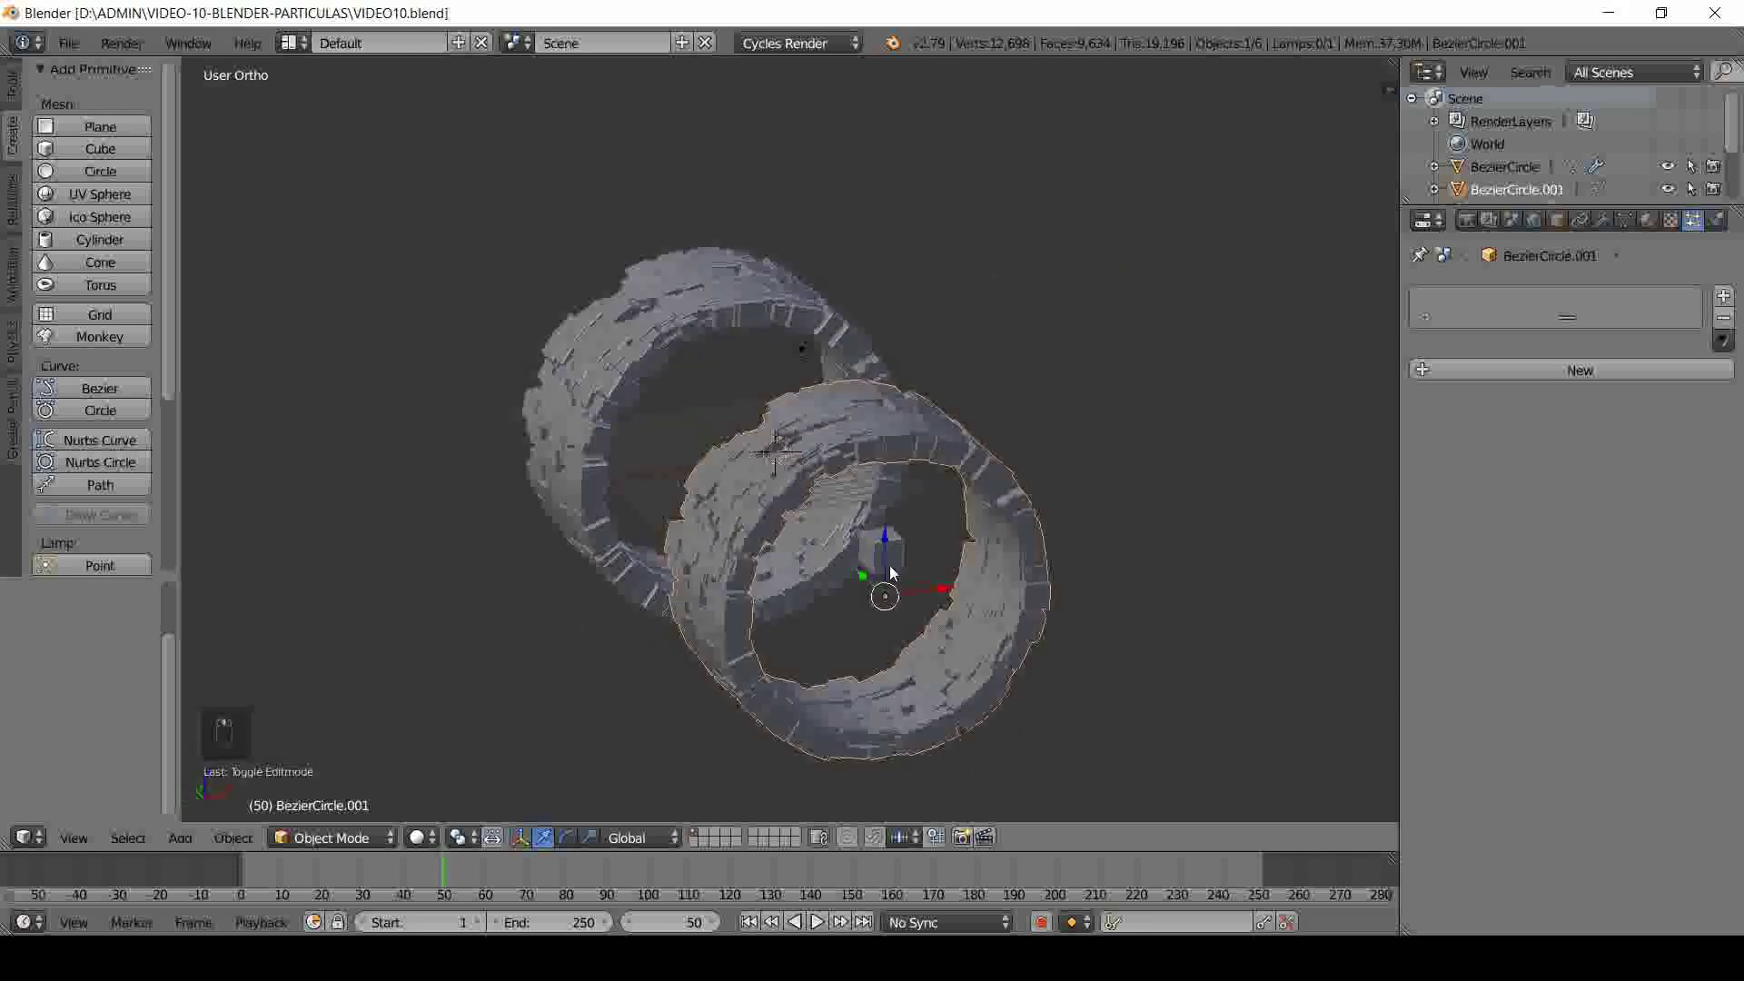
pyautogui.middleClick(959, 651)
pyautogui.click(1050, 603)
pyautogui.click(1262, 484)
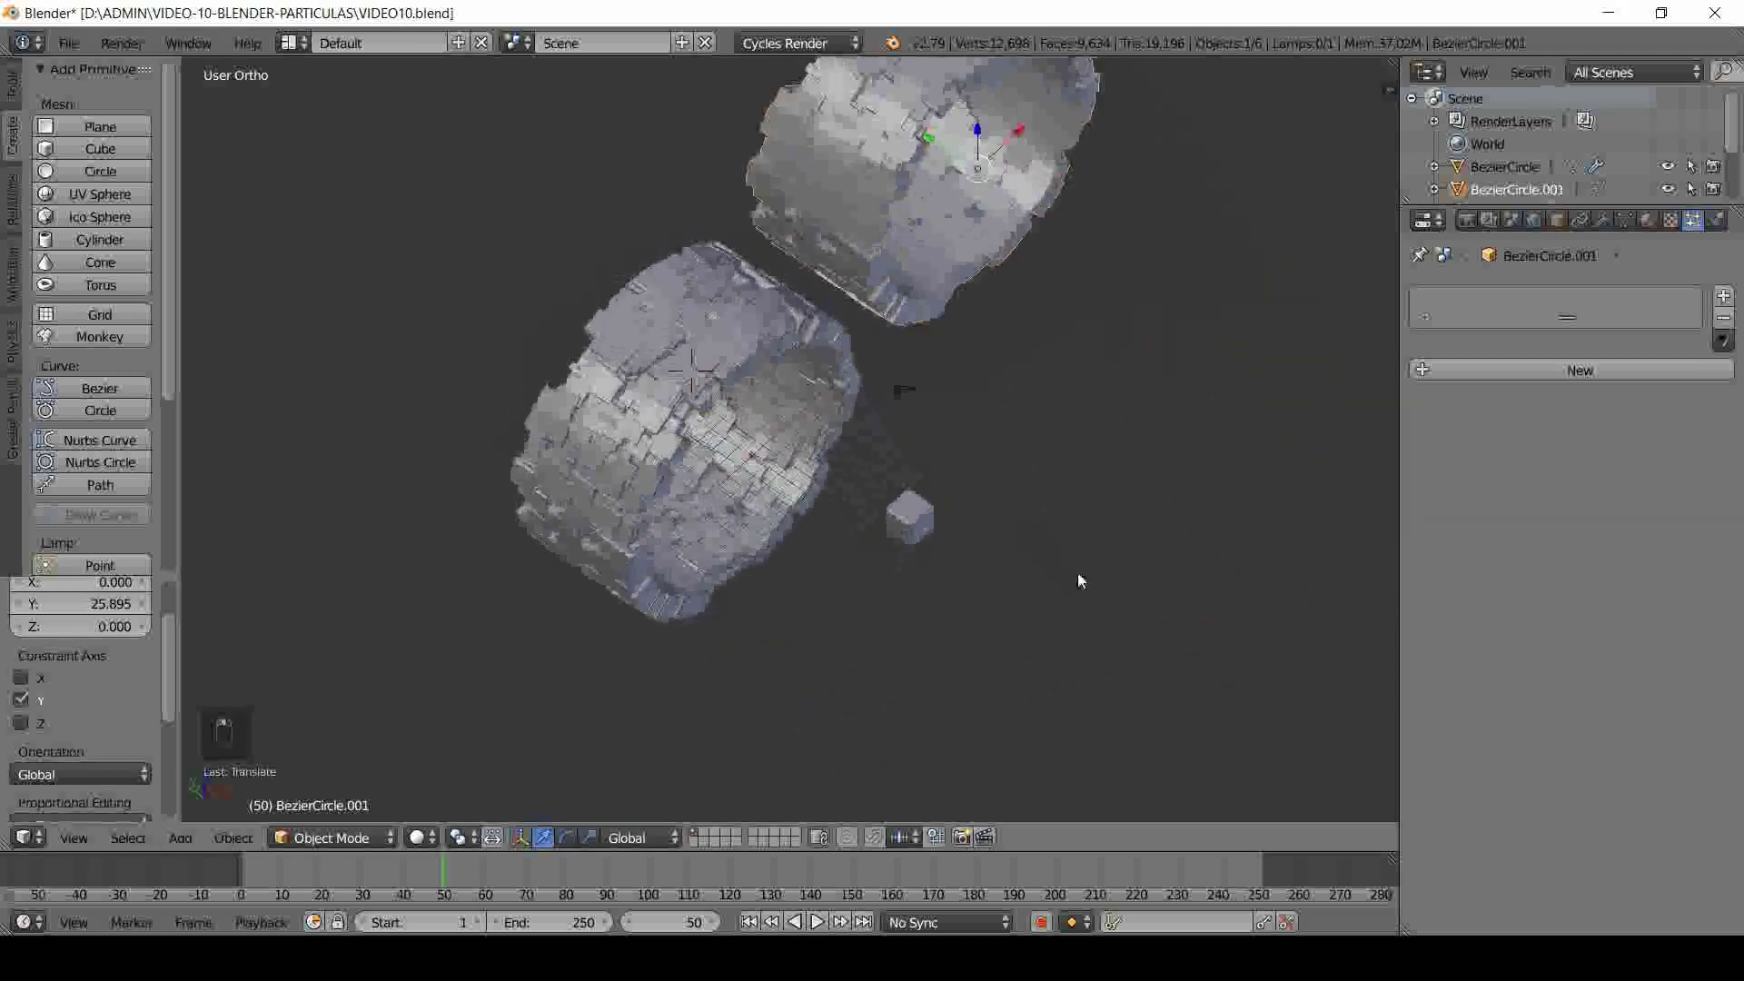
pyautogui.moveTo(1000, 477); pyautogui.dragTo(1032, 538)
pyautogui.press('ctrl+s')
pyautogui.press('Tab')
pyautogui.press('Tab')
pyautogui.moveTo(964, 538); pyautogui.dragTo(760, 347)
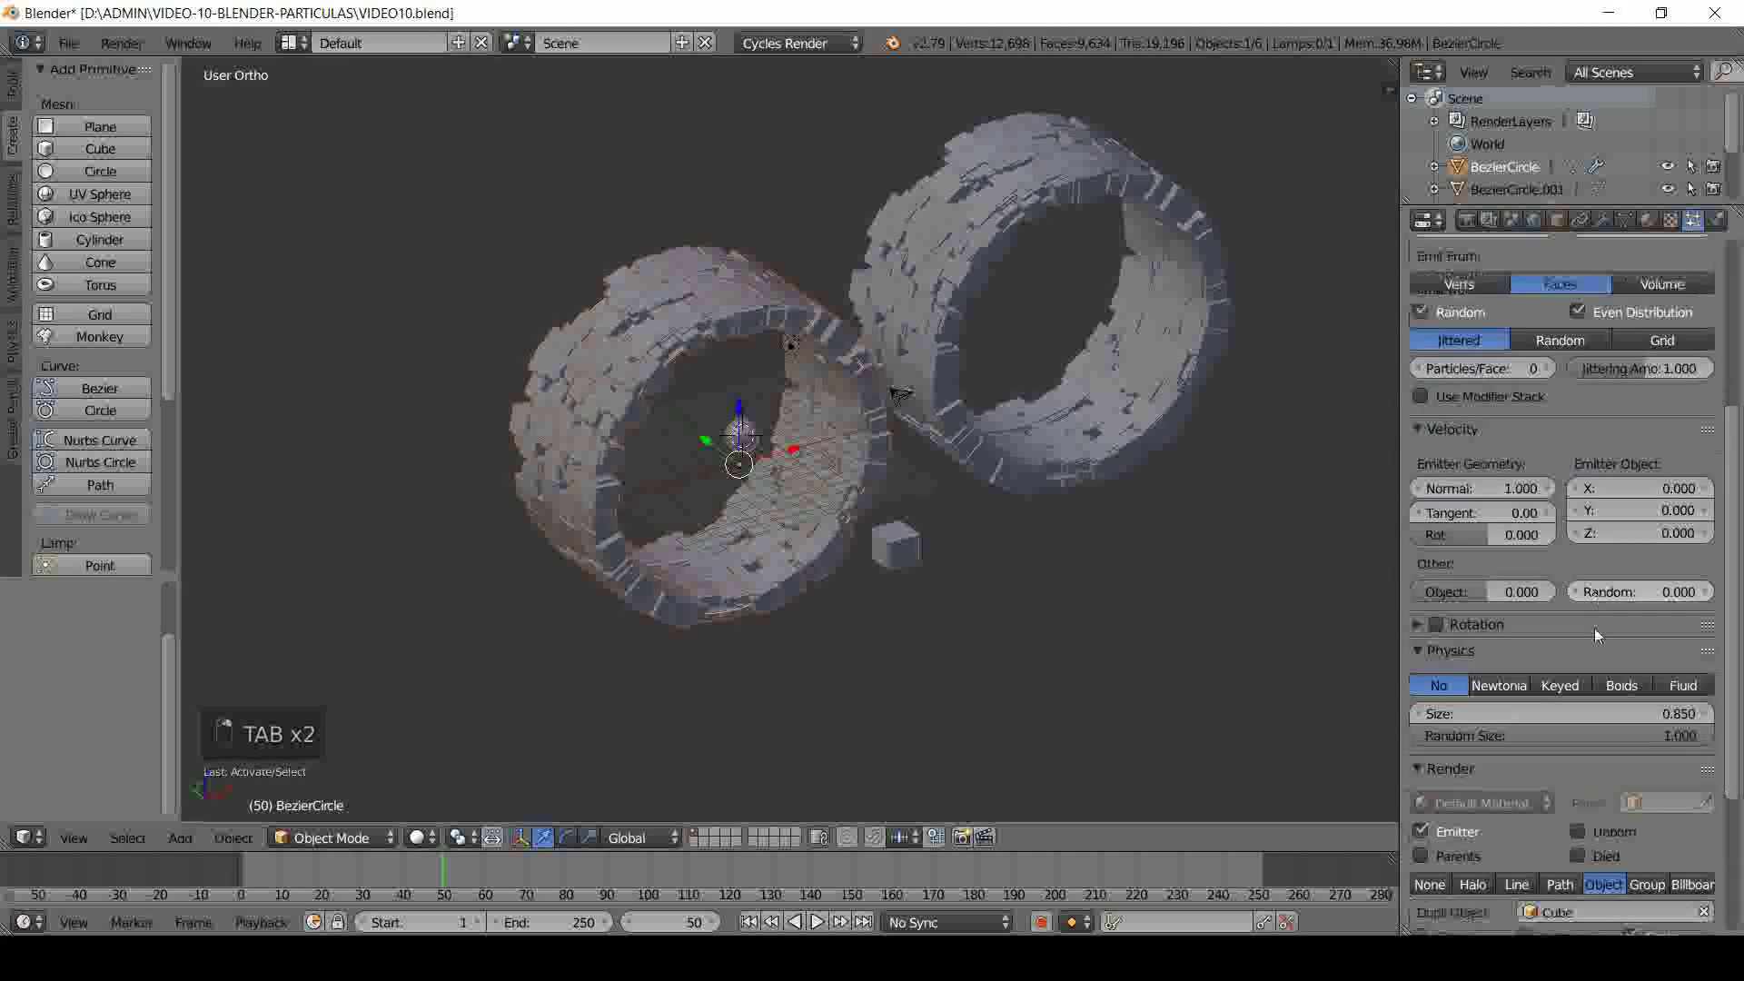
# - Set the first ring's Render Dupli Object to Sphere so its particles show spheres
pyautogui.moveTo(1597, 698); pyautogui.dragTo(1538, 571)
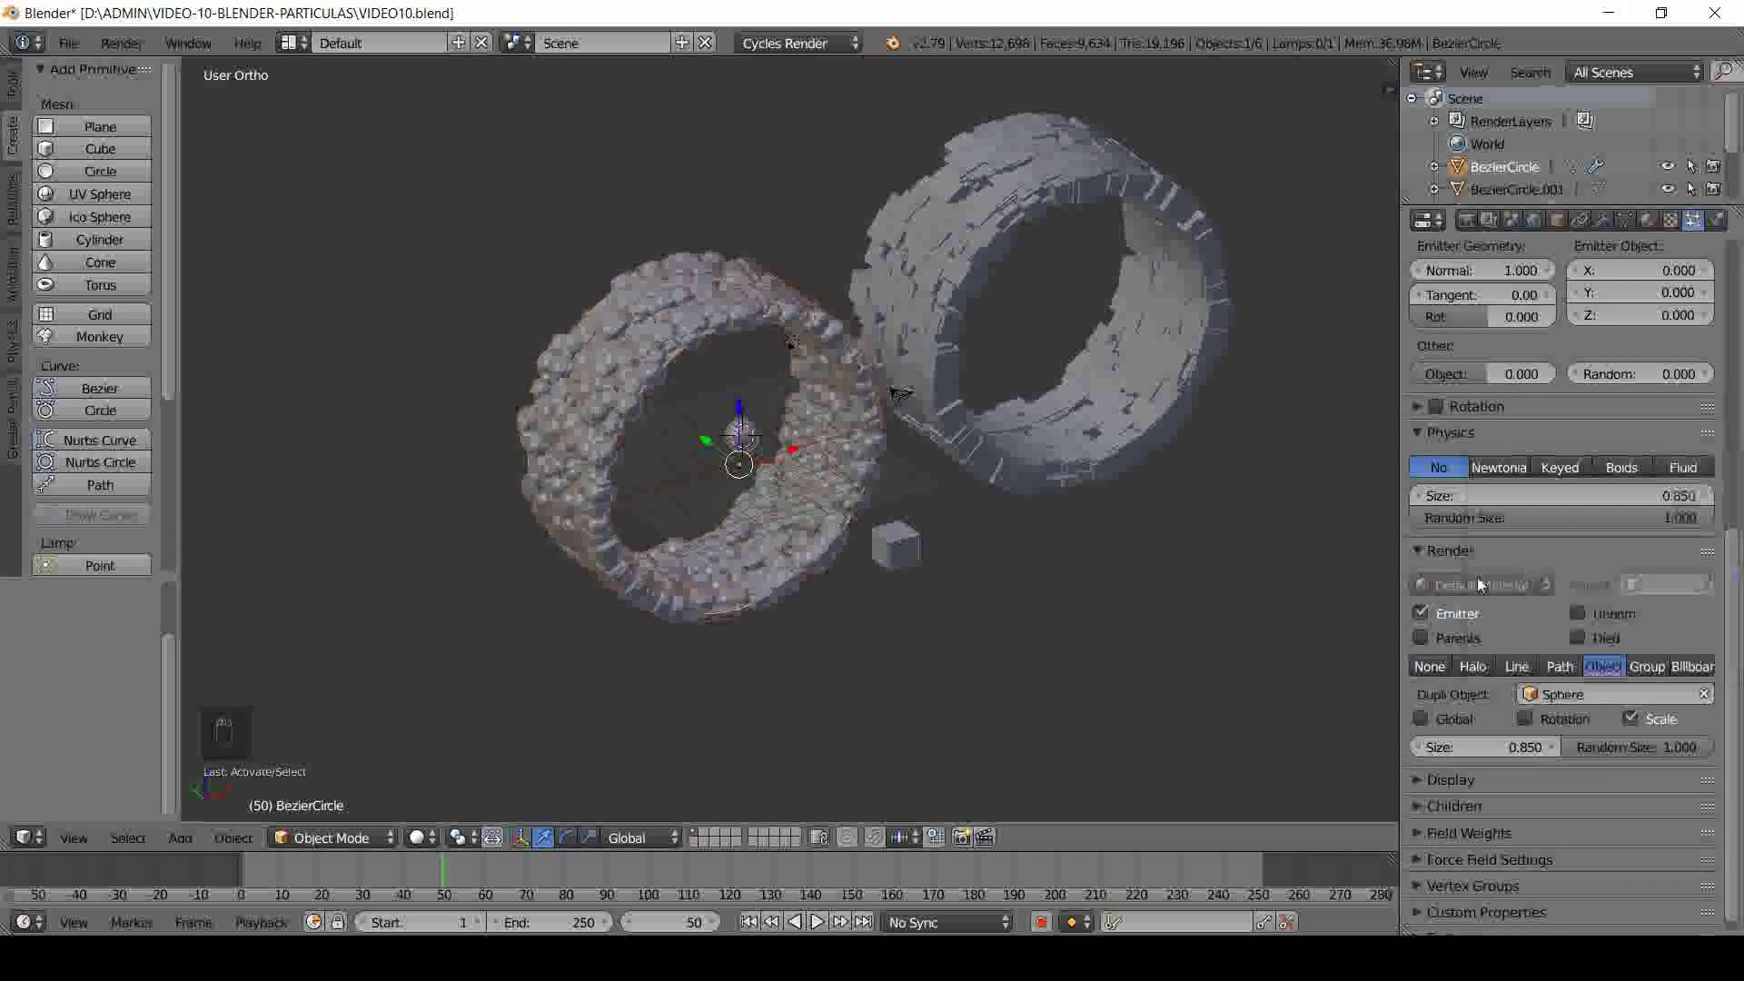
pyautogui.moveTo(769, 603); pyautogui.dragTo(875, 589)
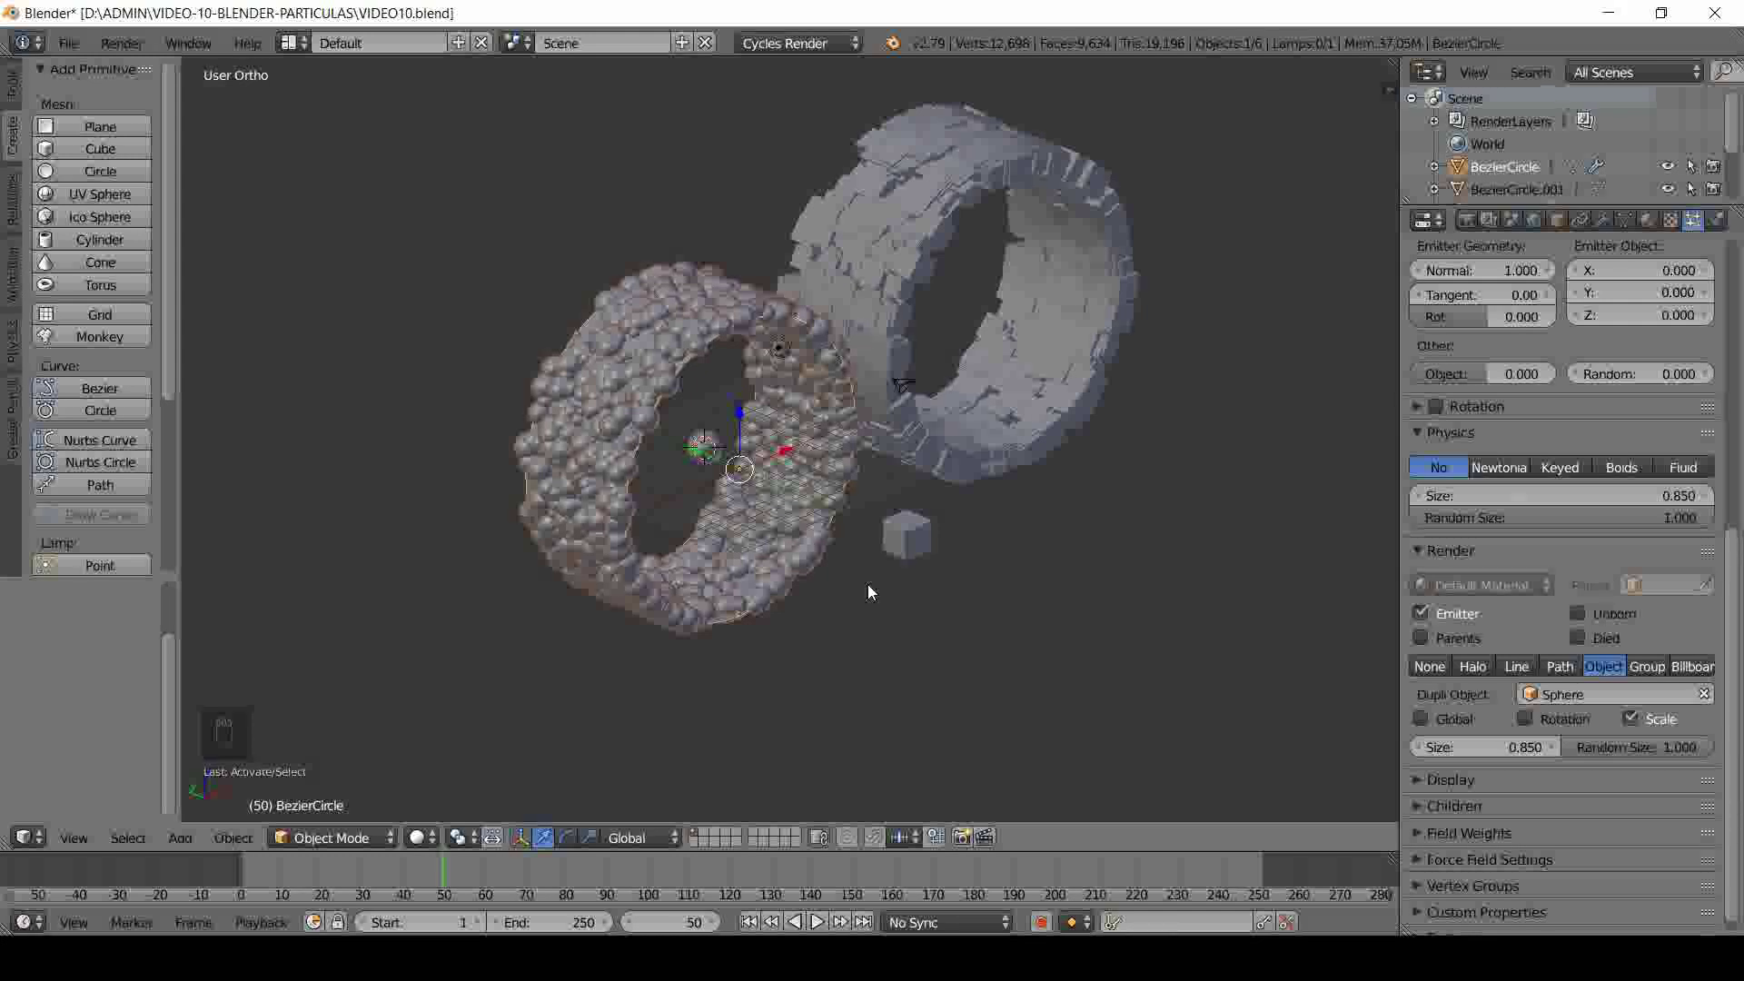
# - Save the file and orbit around the sphere-covered ring to inspect it closely
pyautogui.press('ctrl+s')
pyautogui.moveTo(769, 518); pyautogui.dragTo(679, 528)
pyautogui.click(678, 529)
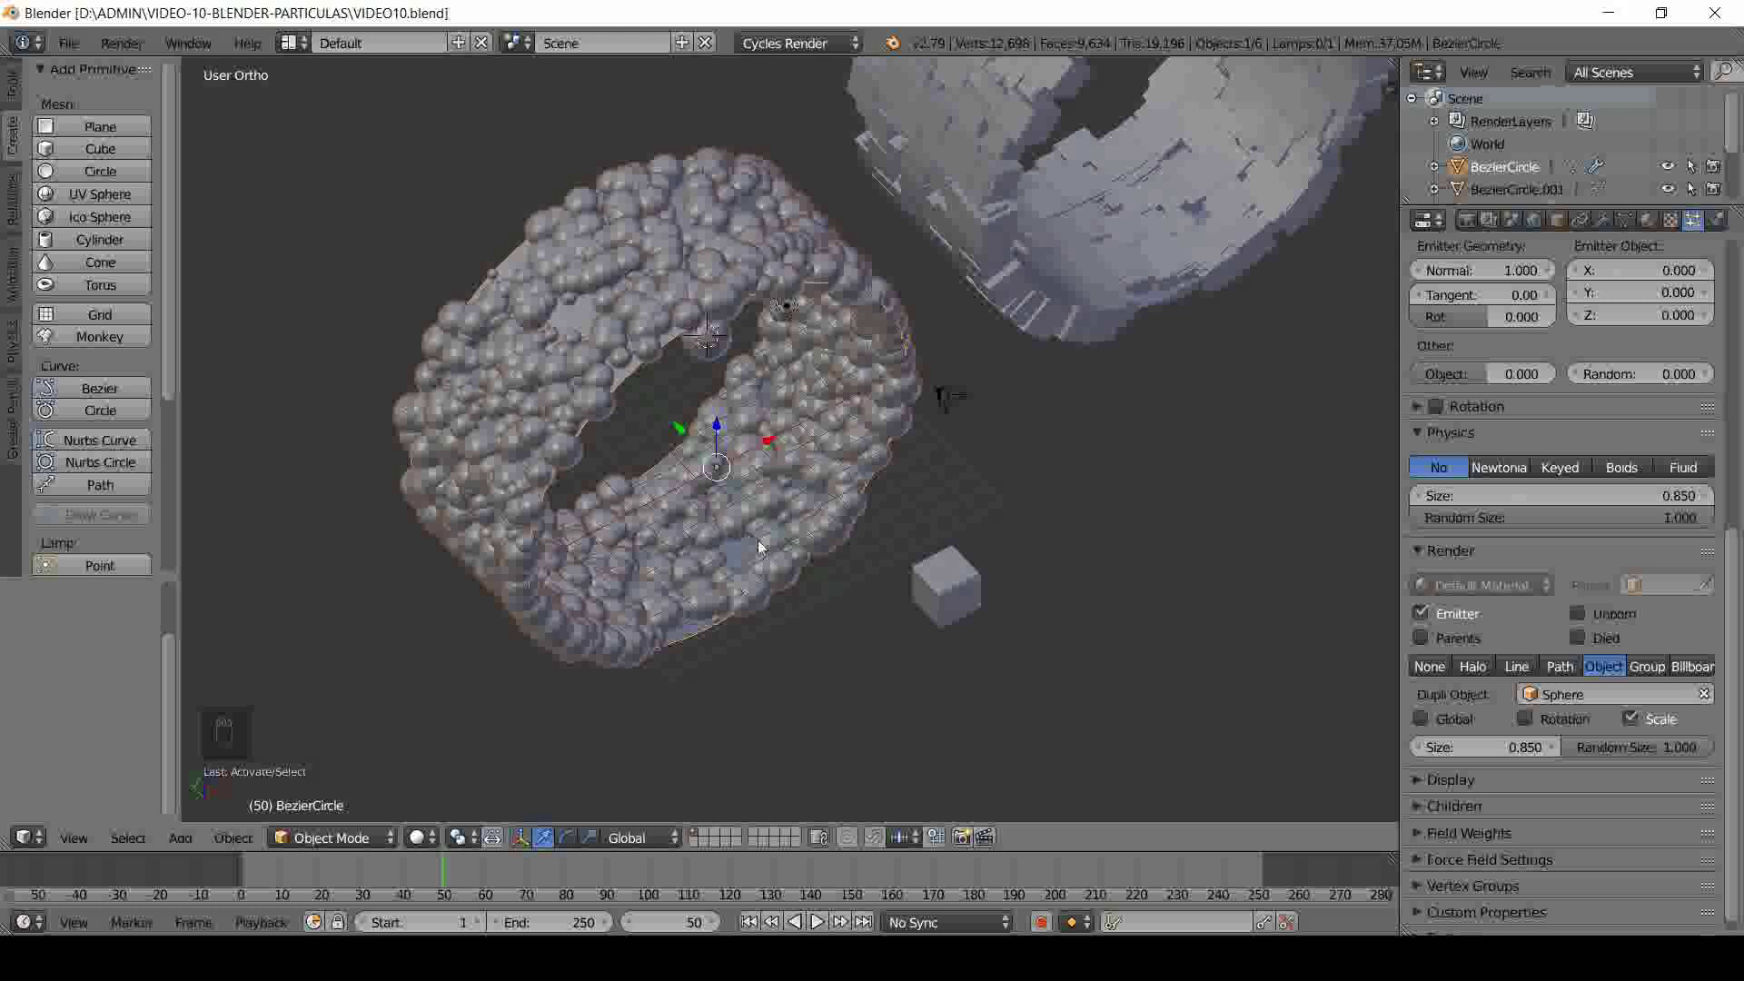
pyautogui.moveTo(772, 556); pyautogui.dragTo(768, 556)
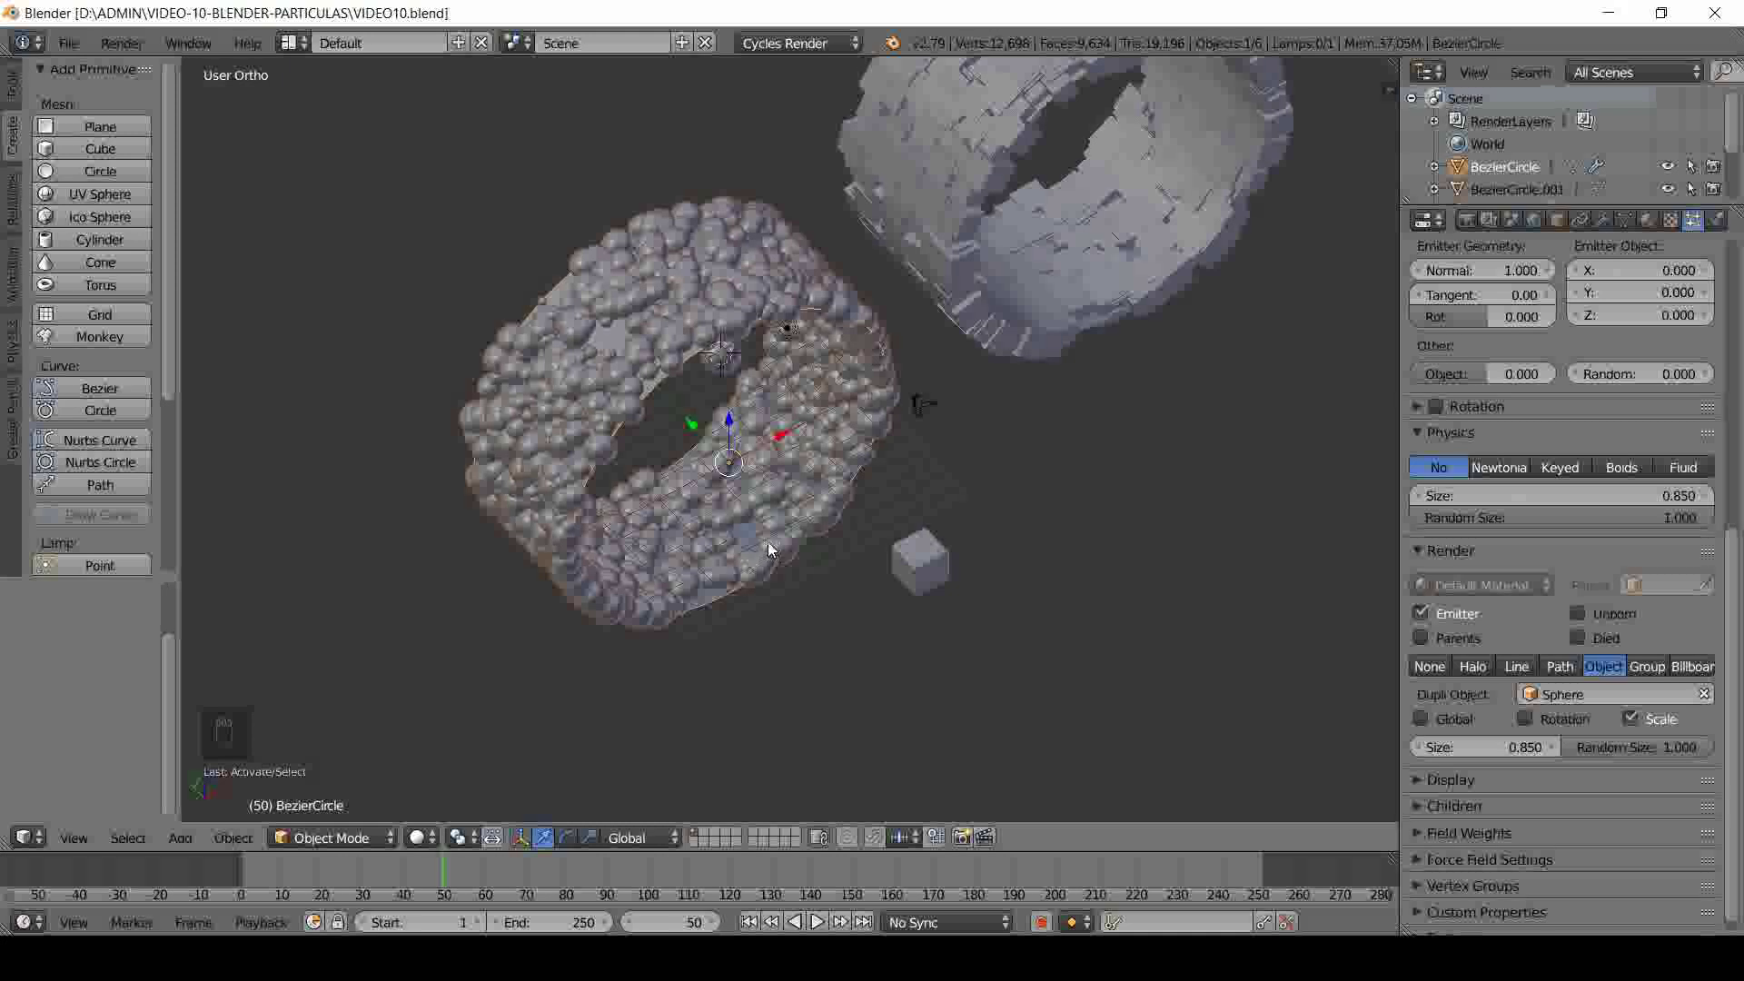
pyautogui.moveTo(763, 533); pyautogui.dragTo(752, 513)
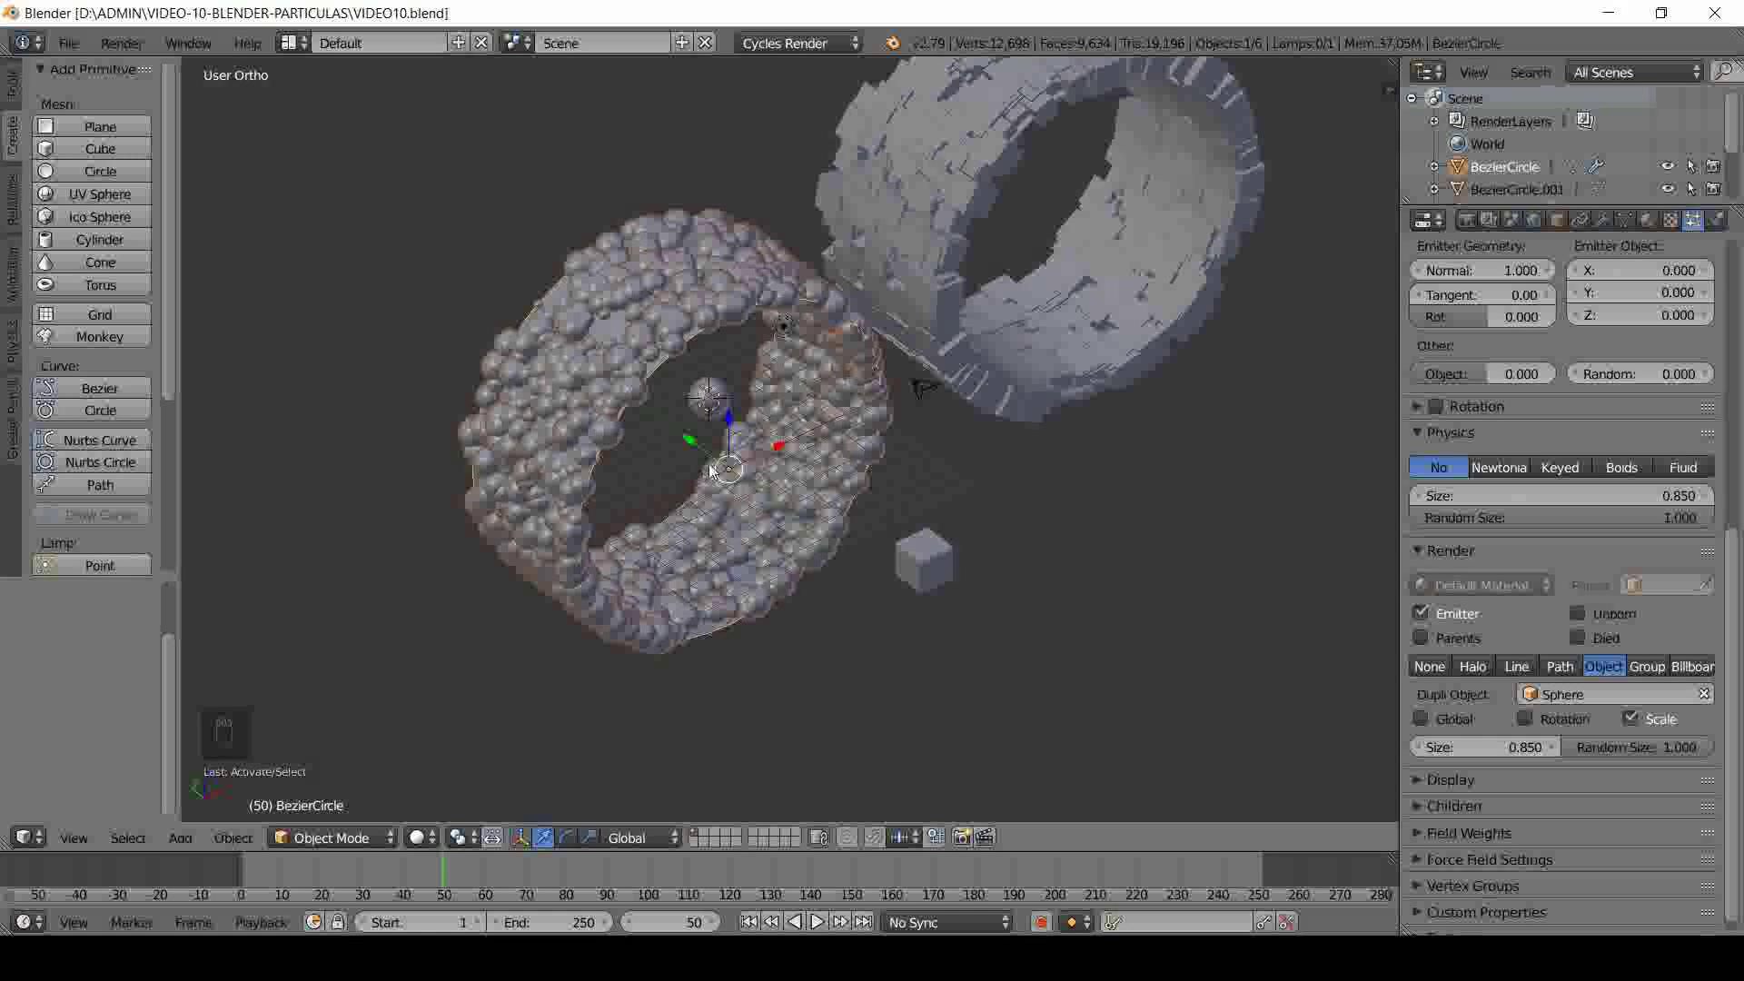
pyautogui.moveTo(729, 504); pyautogui.dragTo(659, 436)
pyautogui.middleClick(710, 485)
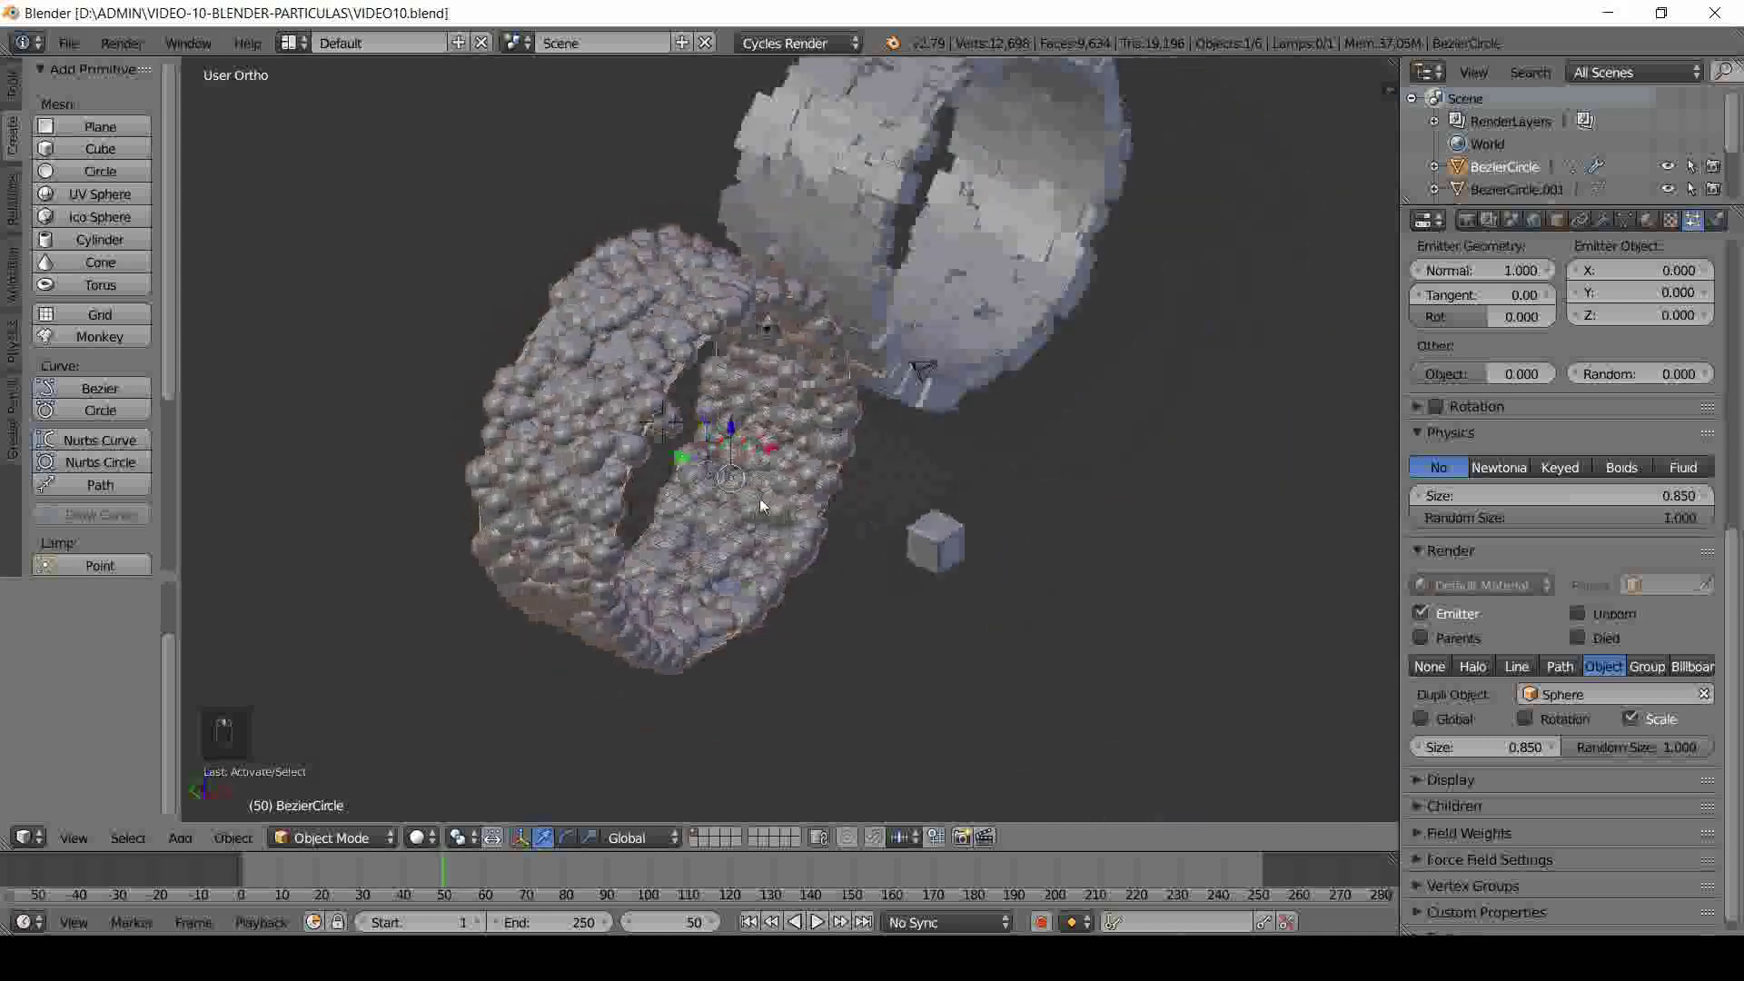
pyautogui.middleClick(976, 455)
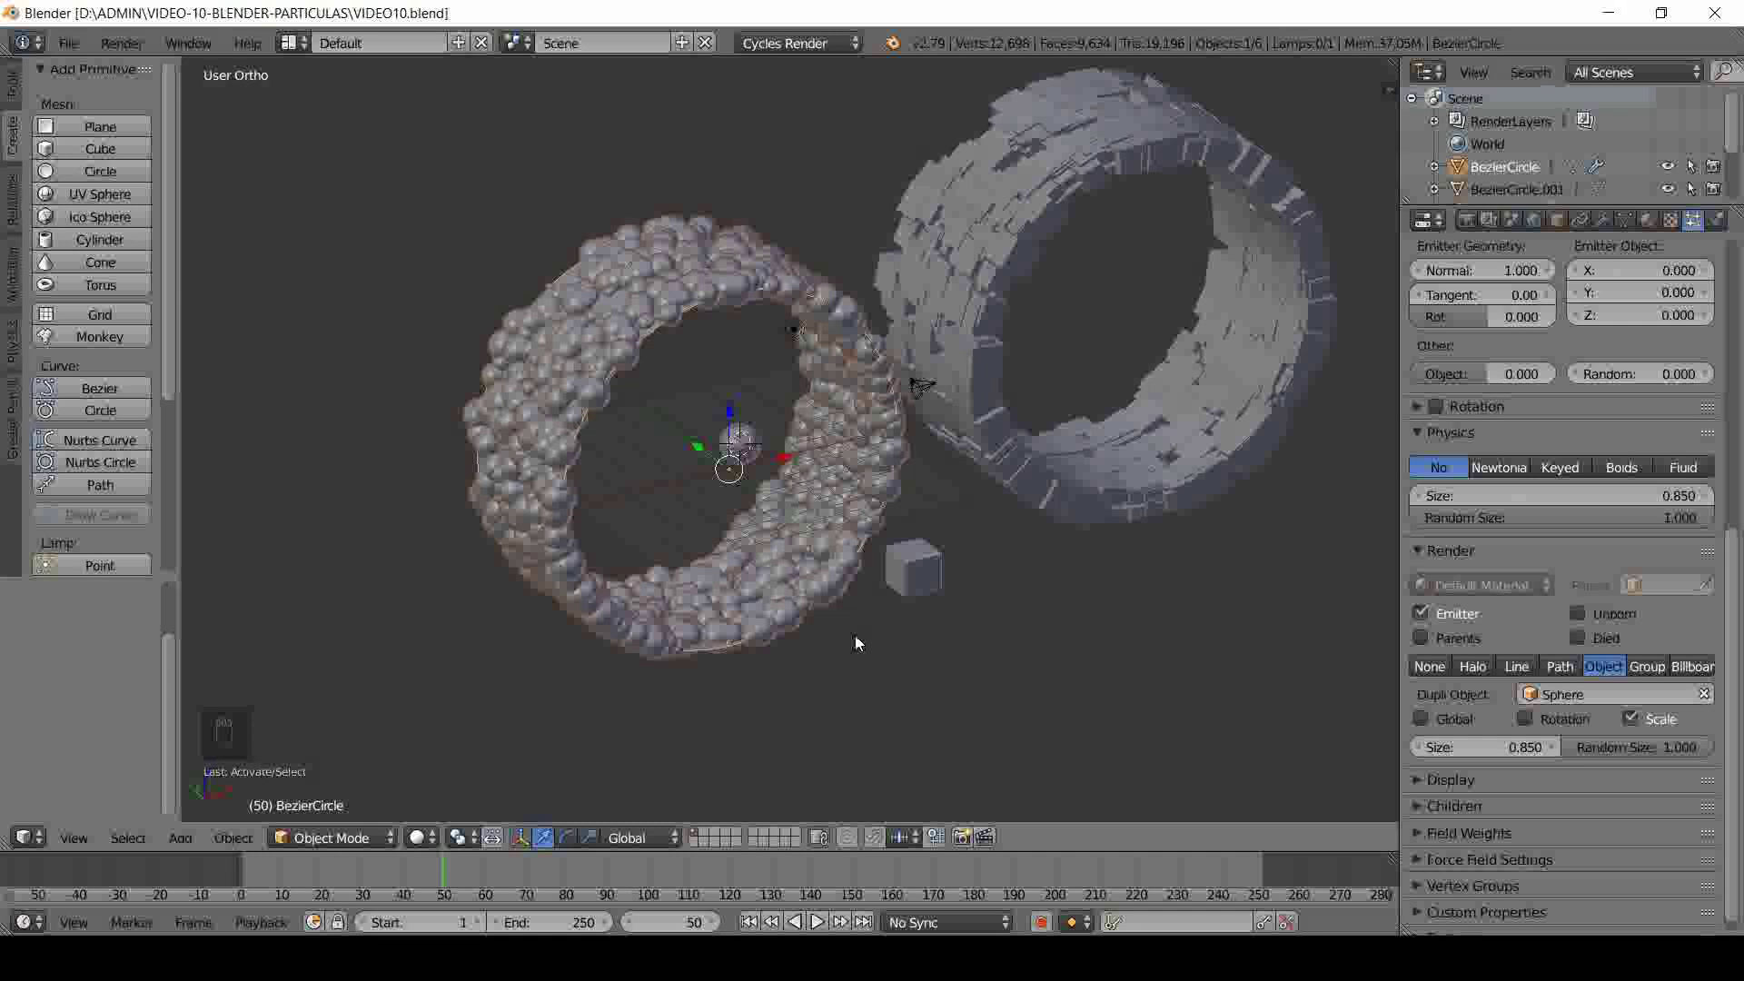
pyautogui.moveTo(683, 489); pyautogui.dragTo(850, 643)
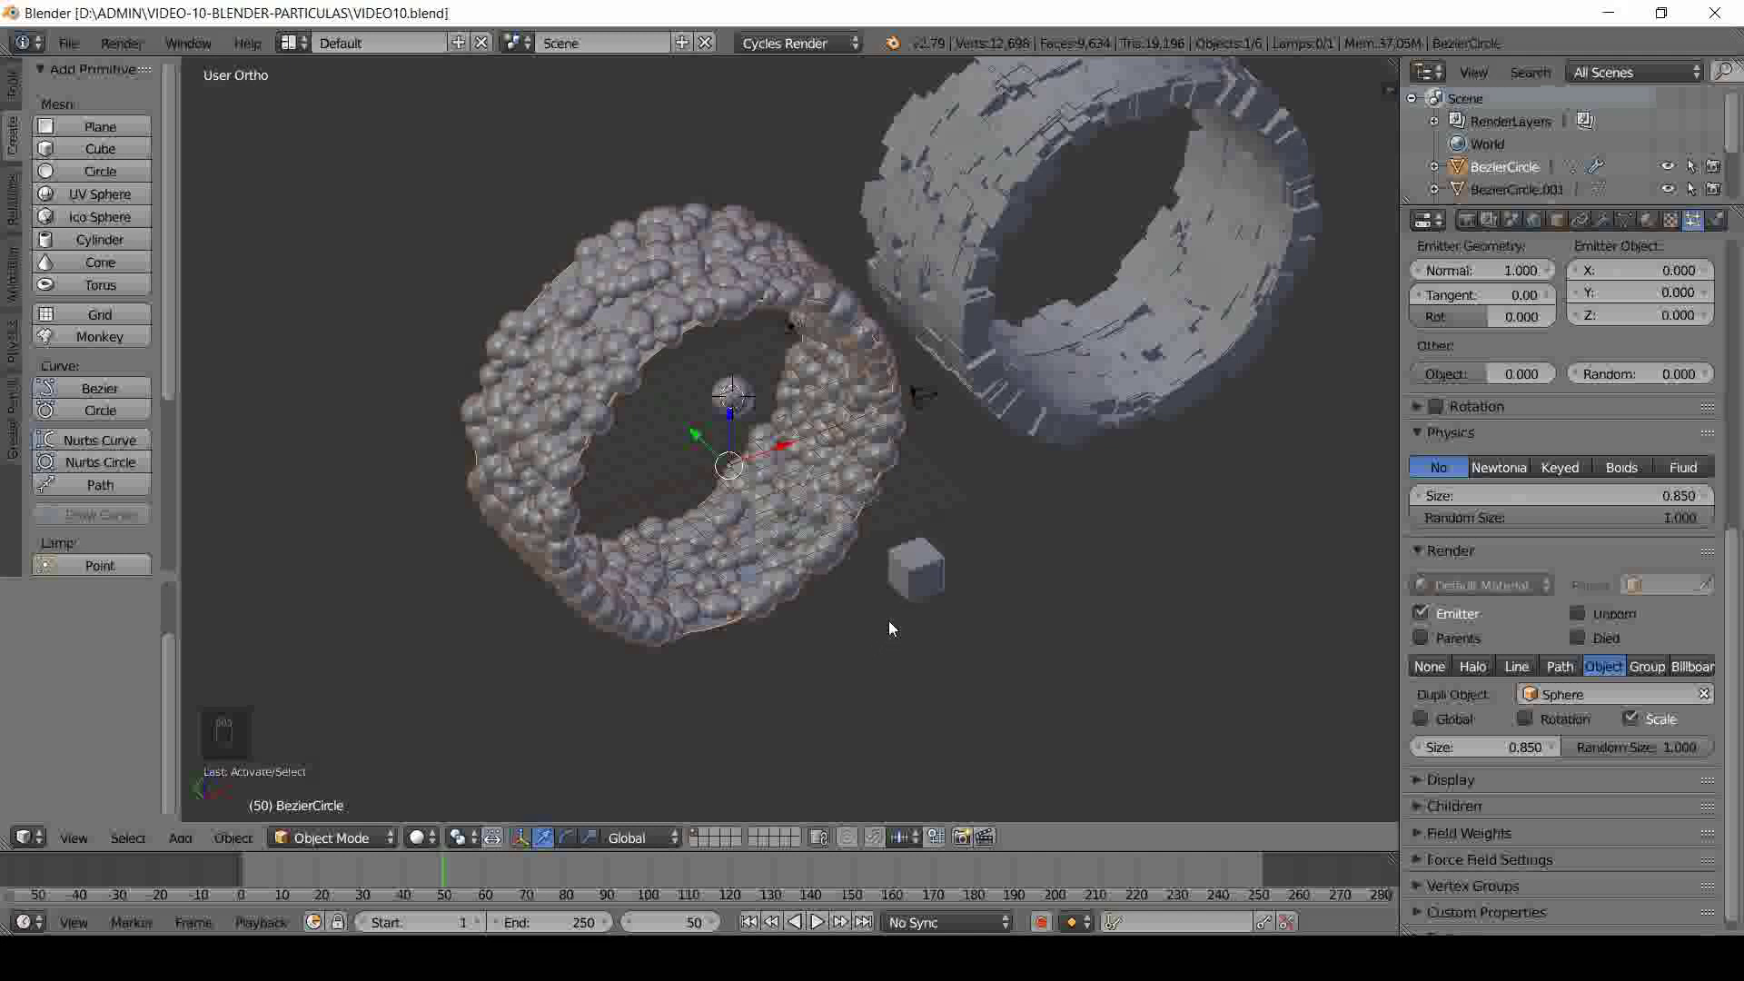
pyautogui.moveTo(891, 621); pyautogui.dragTo(913, 578)
pyautogui.click(913, 578)
# - Convert the BezierCircle's ParticleSystem modifier so the sphere particles become real objects
pyautogui.press('ctrl+s')
pyautogui.moveTo(785, 627); pyautogui.dragTo(828, 621)
pyautogui.moveTo(833, 617); pyautogui.dragTo(826, 609)
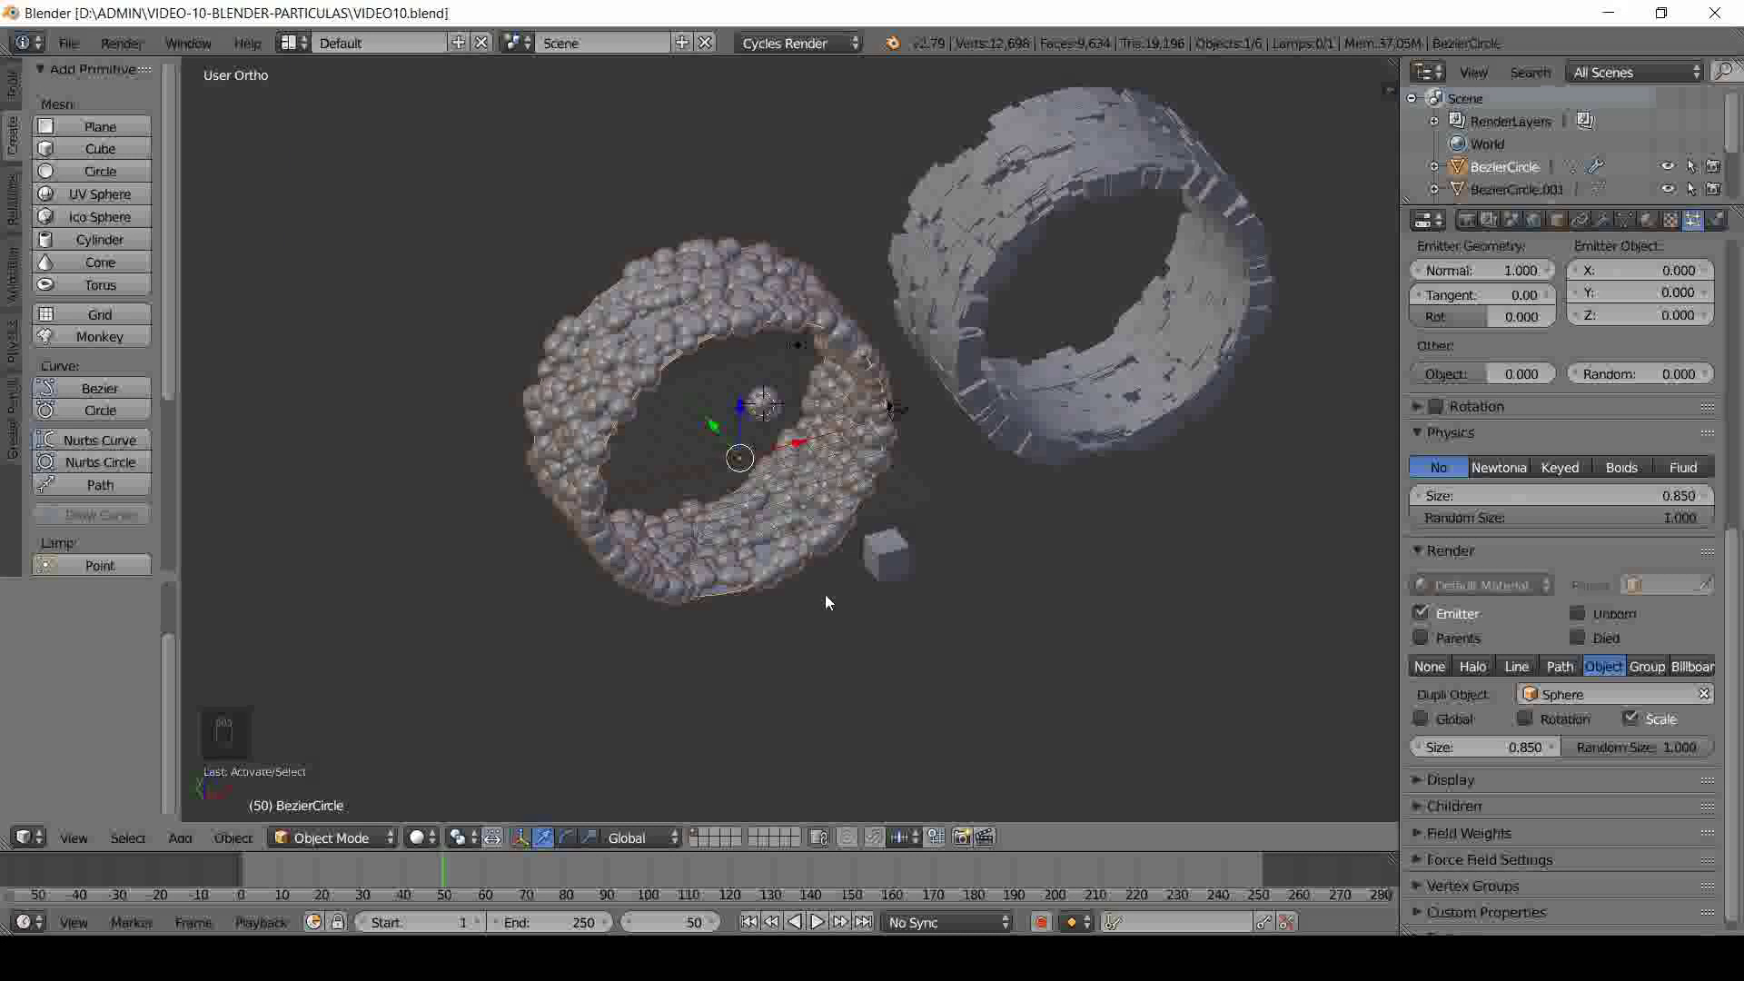
pyautogui.moveTo(813, 589); pyautogui.dragTo(1613, 226)
pyautogui.moveTo(1613, 225); pyautogui.dragTo(857, 499)
pyautogui.middleClick(858, 499)
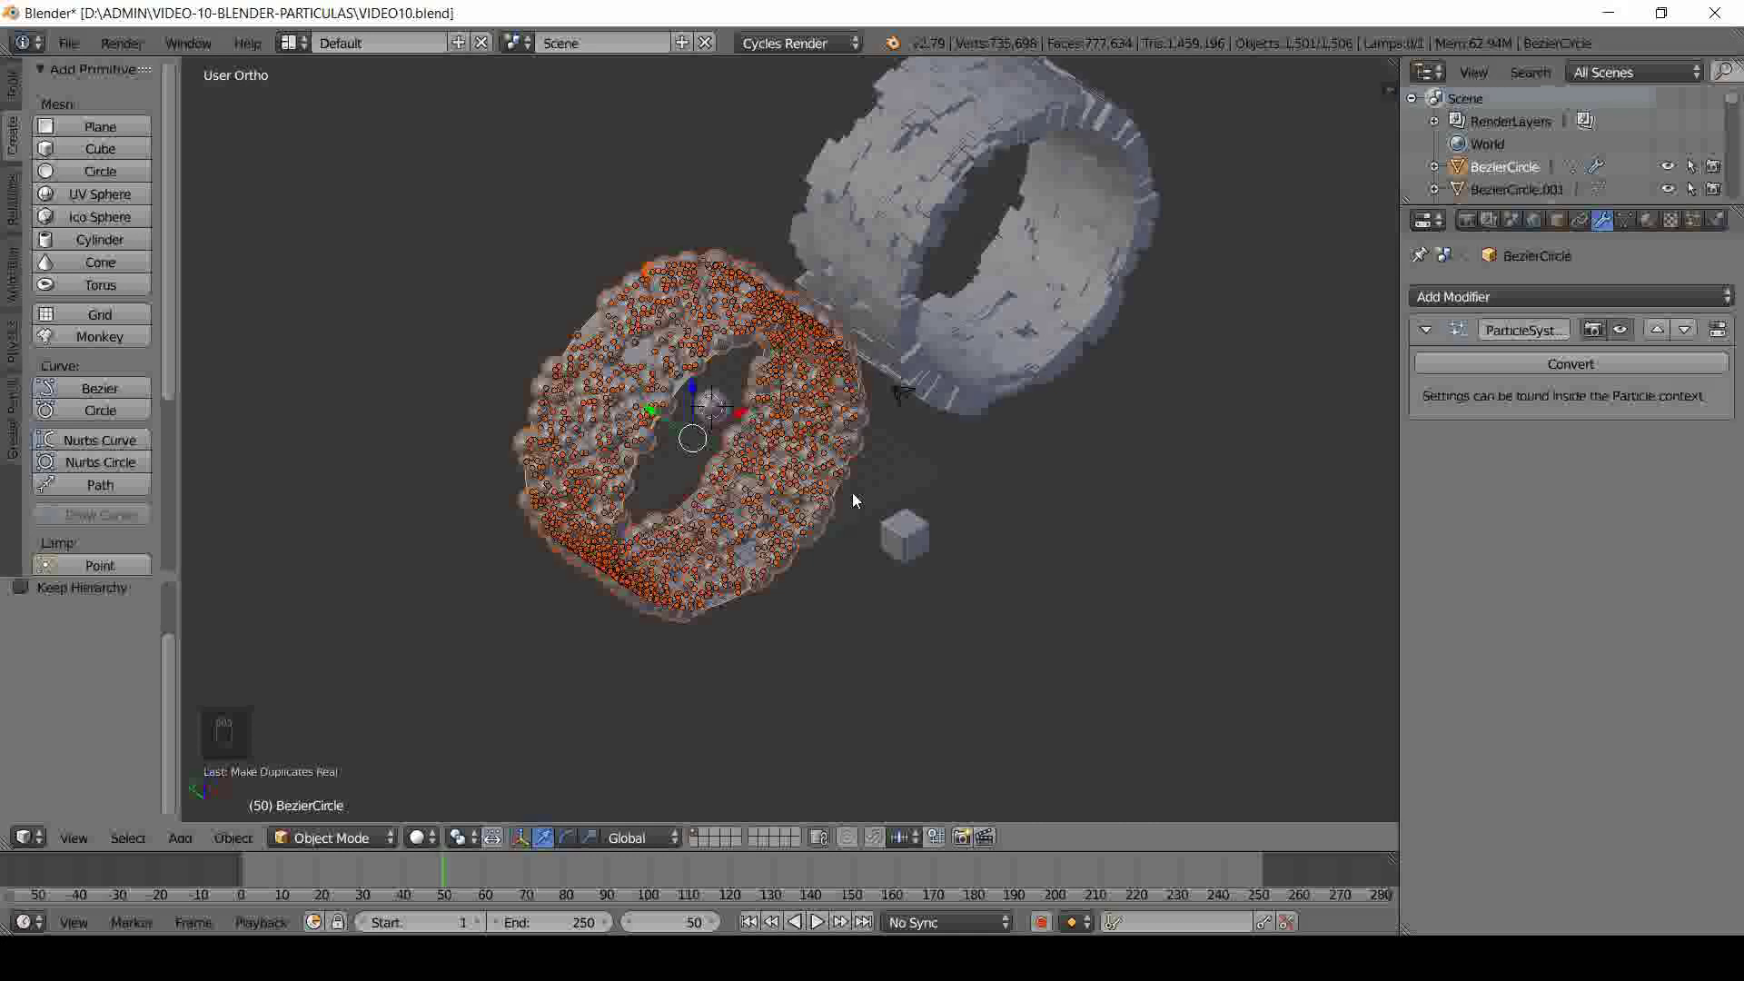
# - Deselect the converted spheres, keeping the ring, and show its particle settings with 1500 particles
pyautogui.press('ctrl+j')
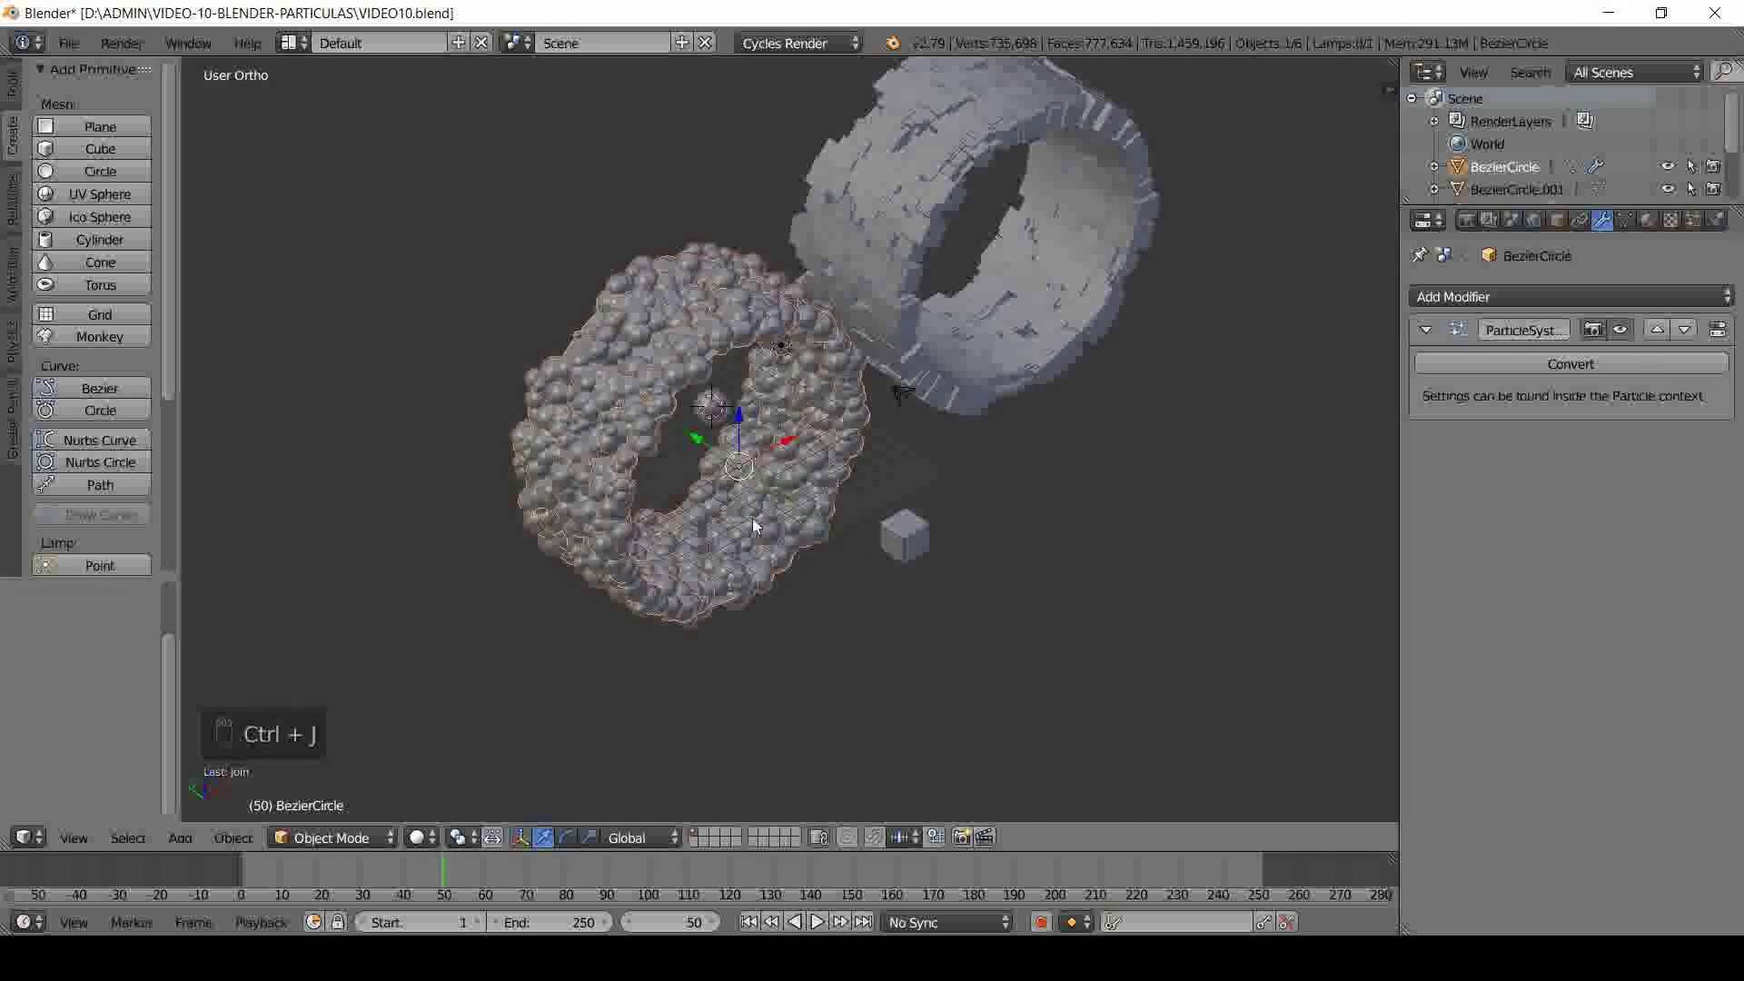
pyautogui.moveTo(701, 476); pyautogui.dragTo(725, 503)
pyautogui.moveTo(726, 462); pyautogui.dragTo(730, 469)
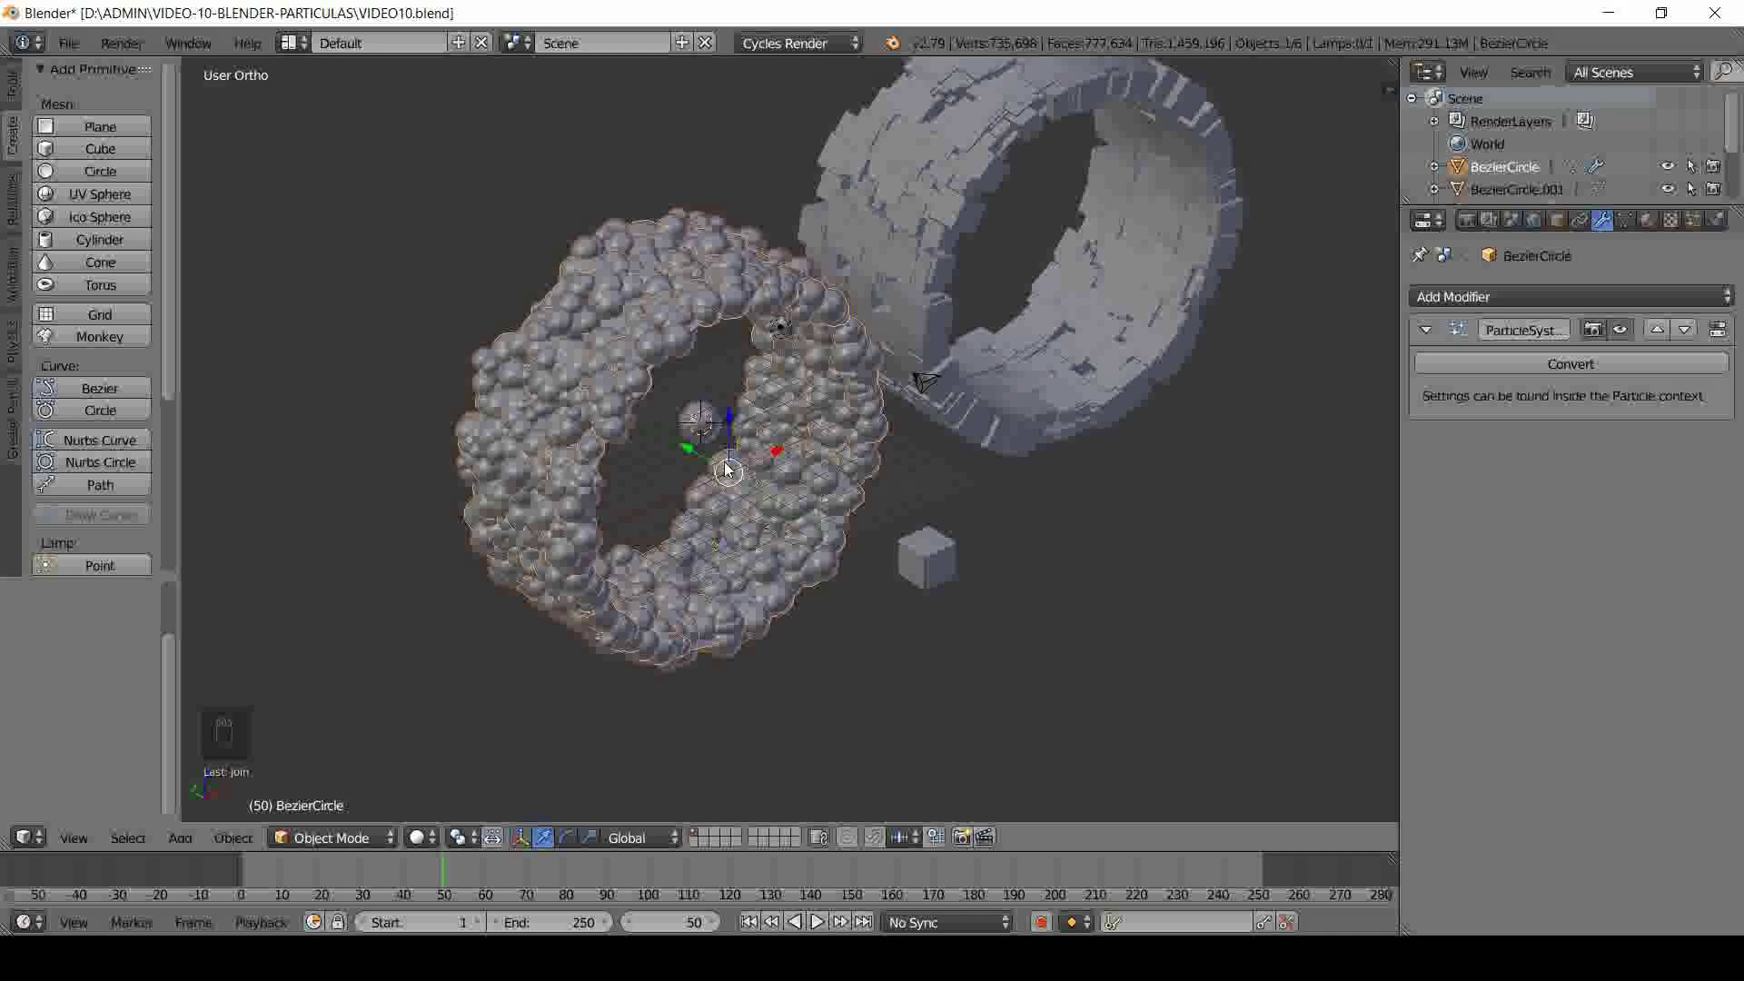
pyautogui.moveTo(1704, 222); pyautogui.dragTo(1538, 453)
pyautogui.moveTo(1538, 453); pyautogui.dragTo(965, 452)
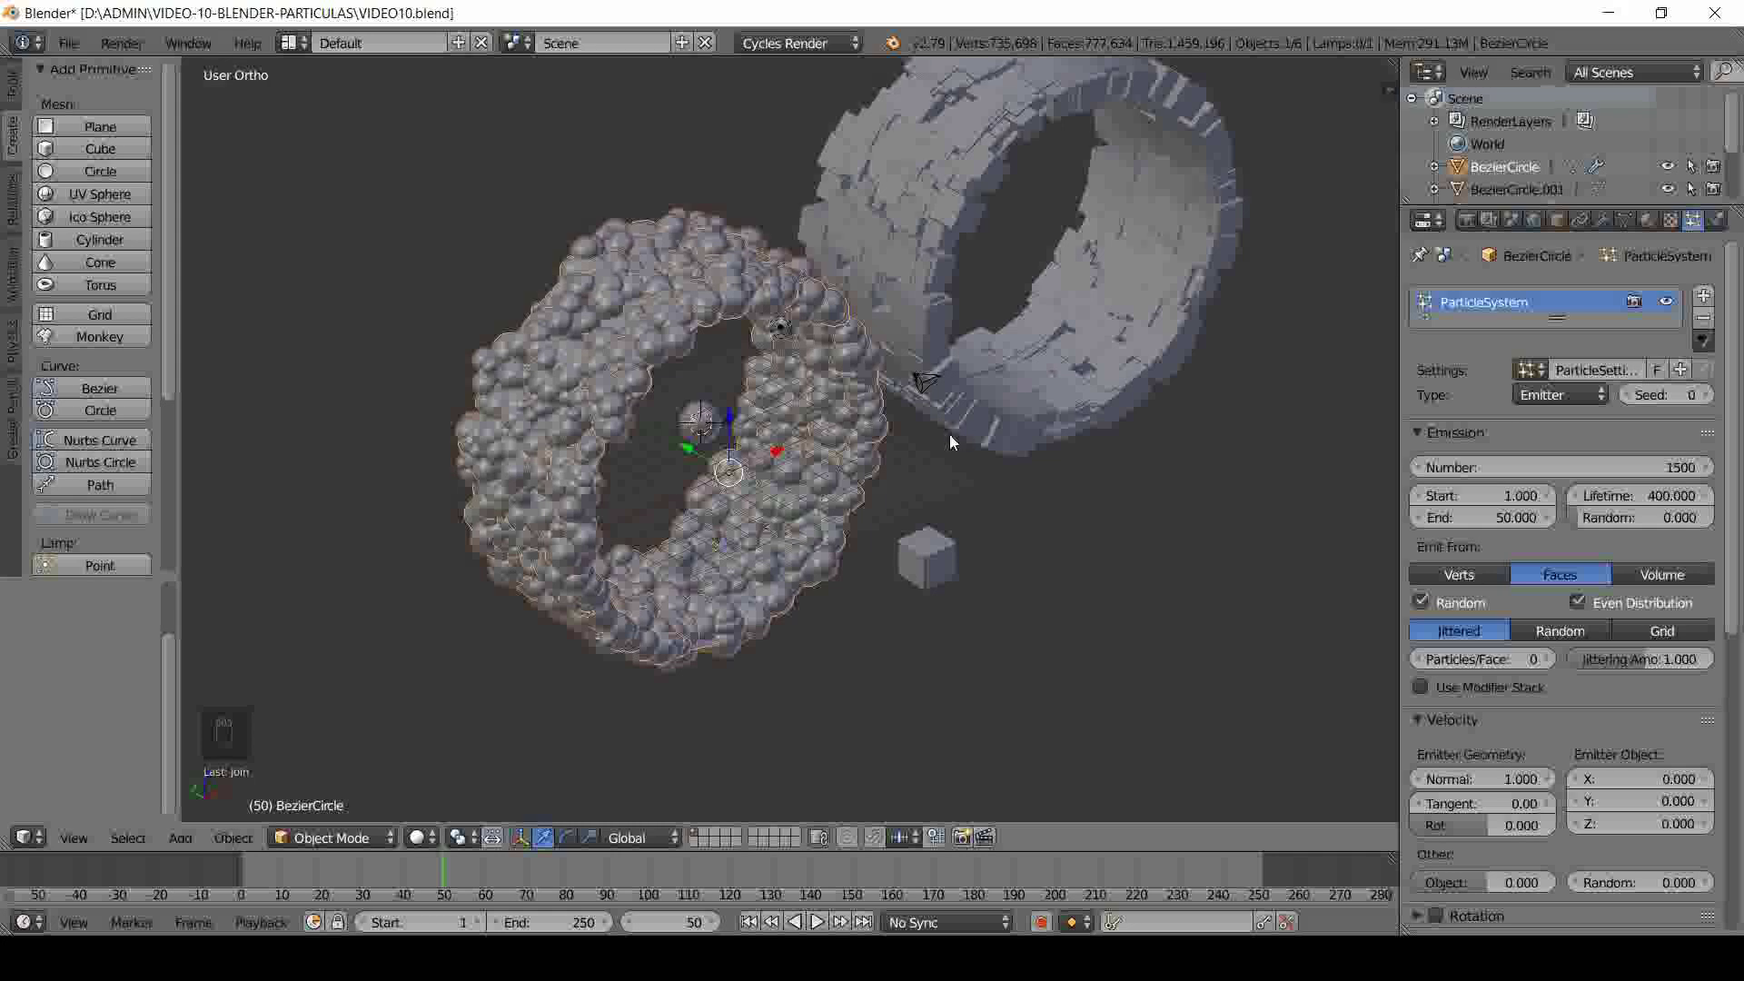
# - Set the ring's particle Seed to 200 to rescatter the spheres
pyautogui.moveTo(872, 511); pyautogui.dragTo(740, 457)
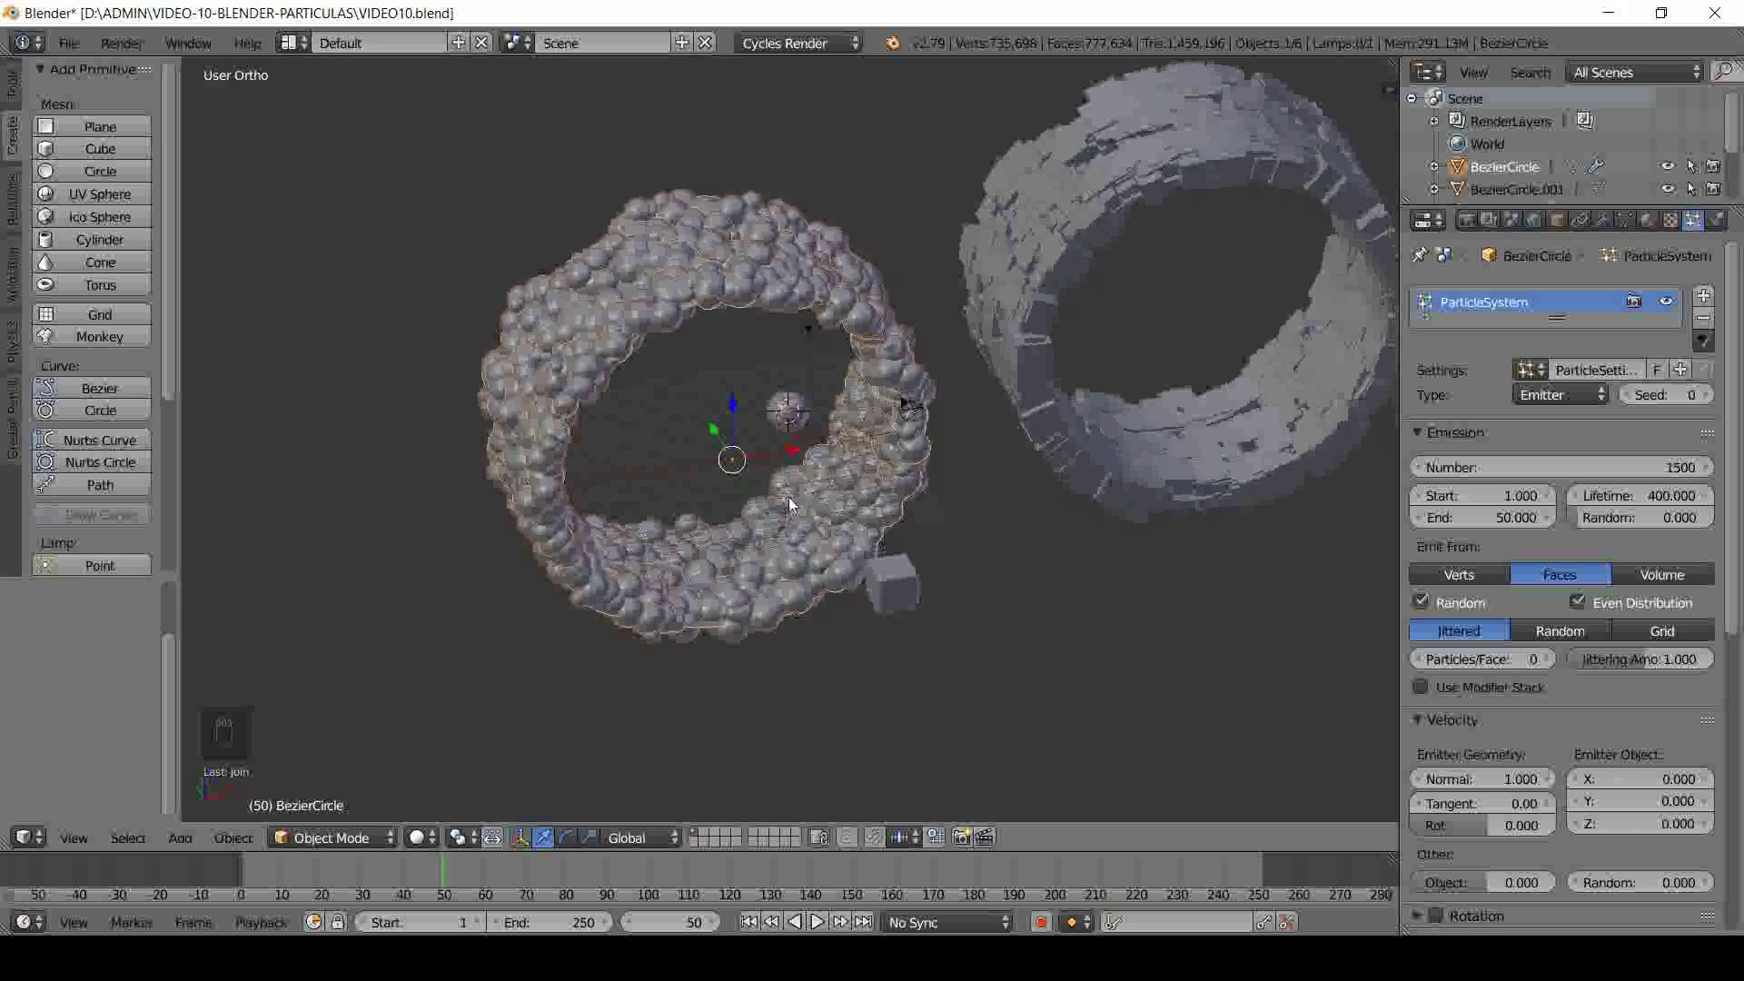
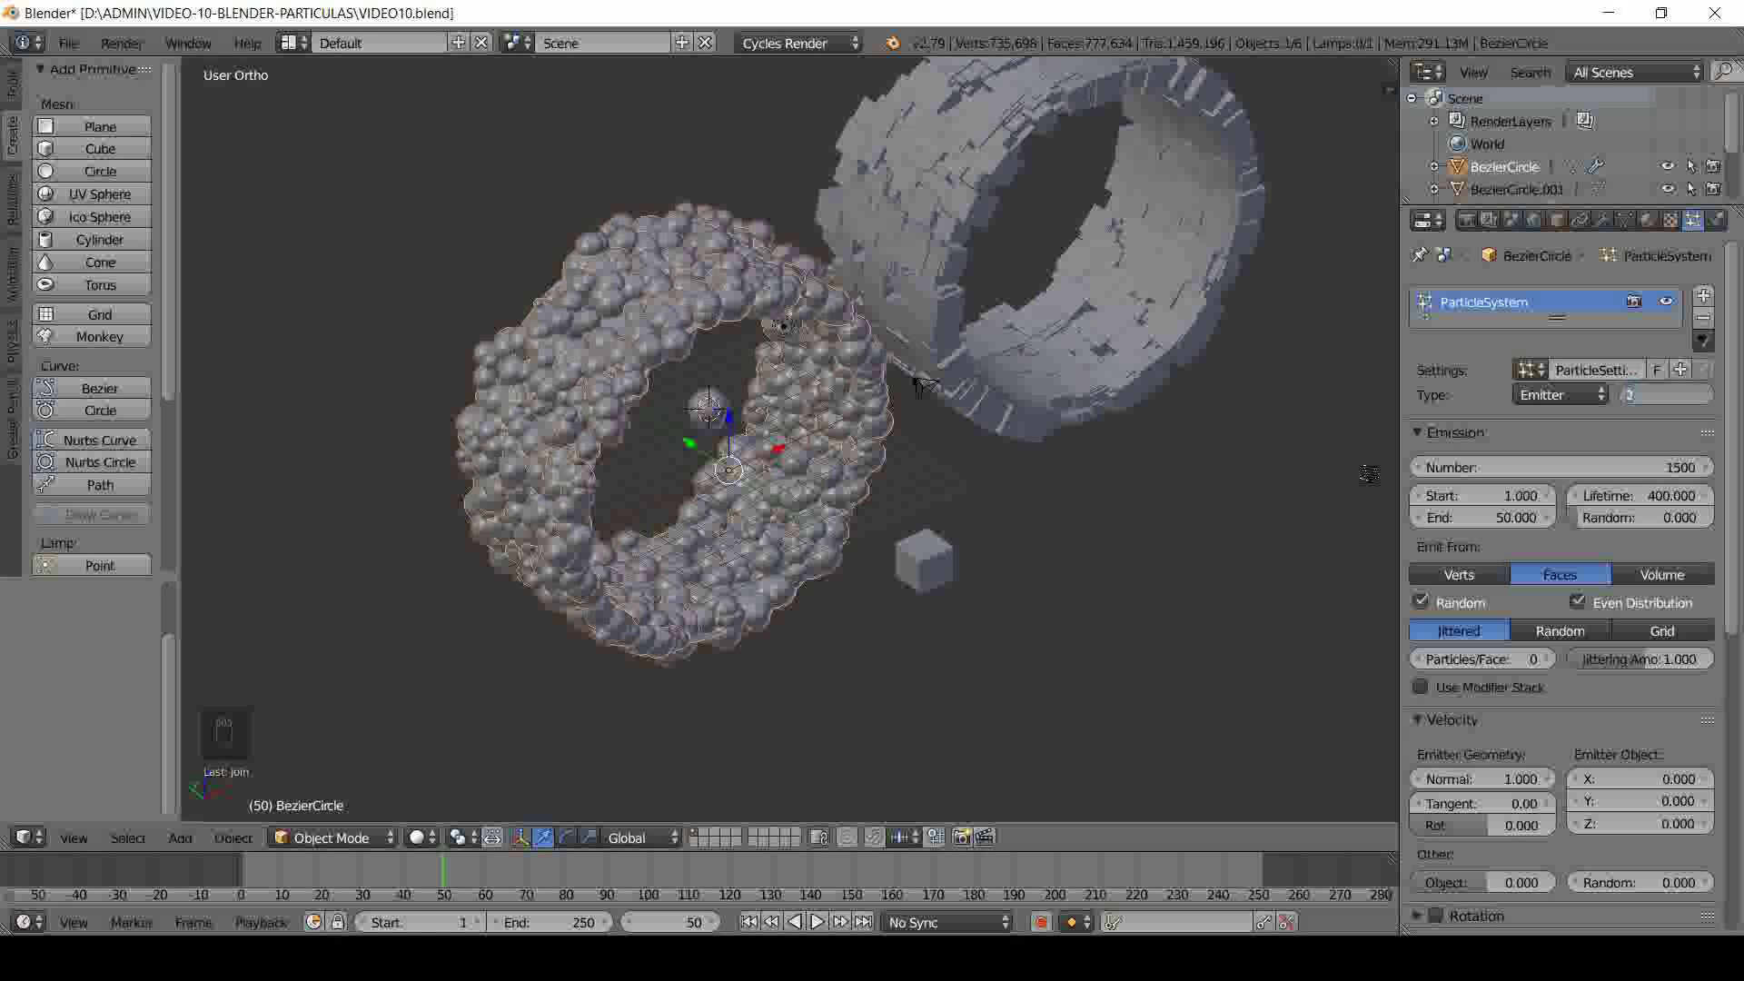
pyautogui.press('KP_0')
pyautogui.press('KP_Enter')
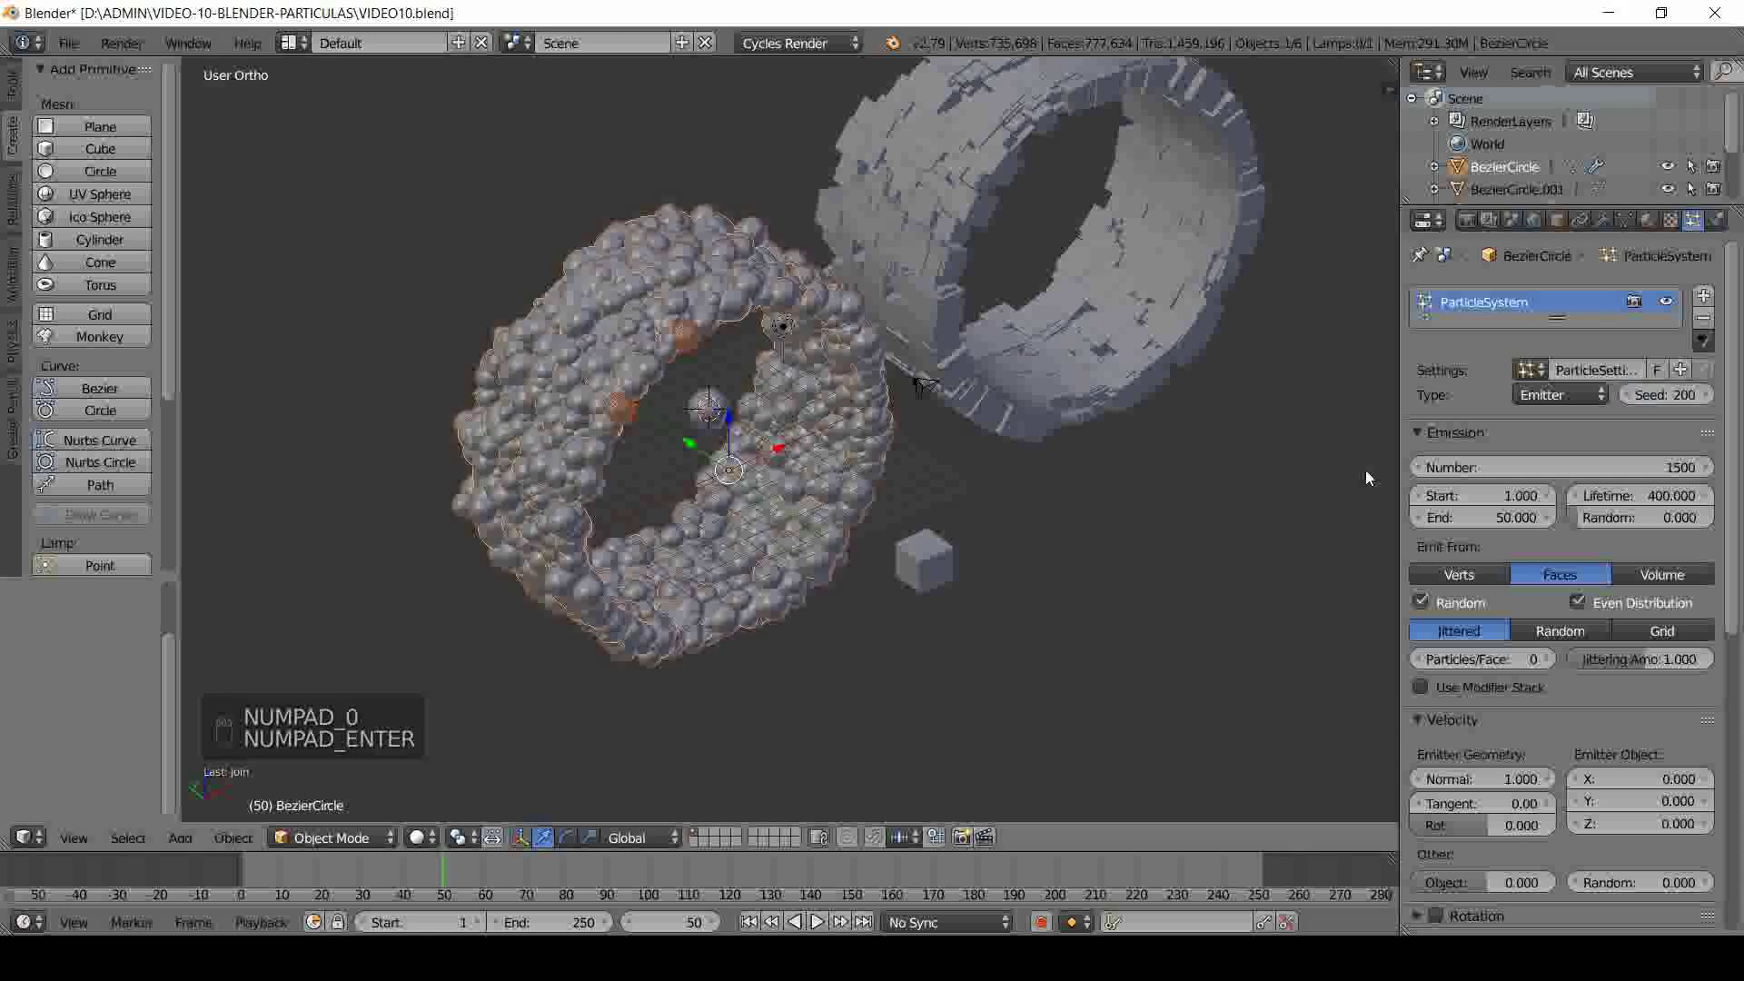
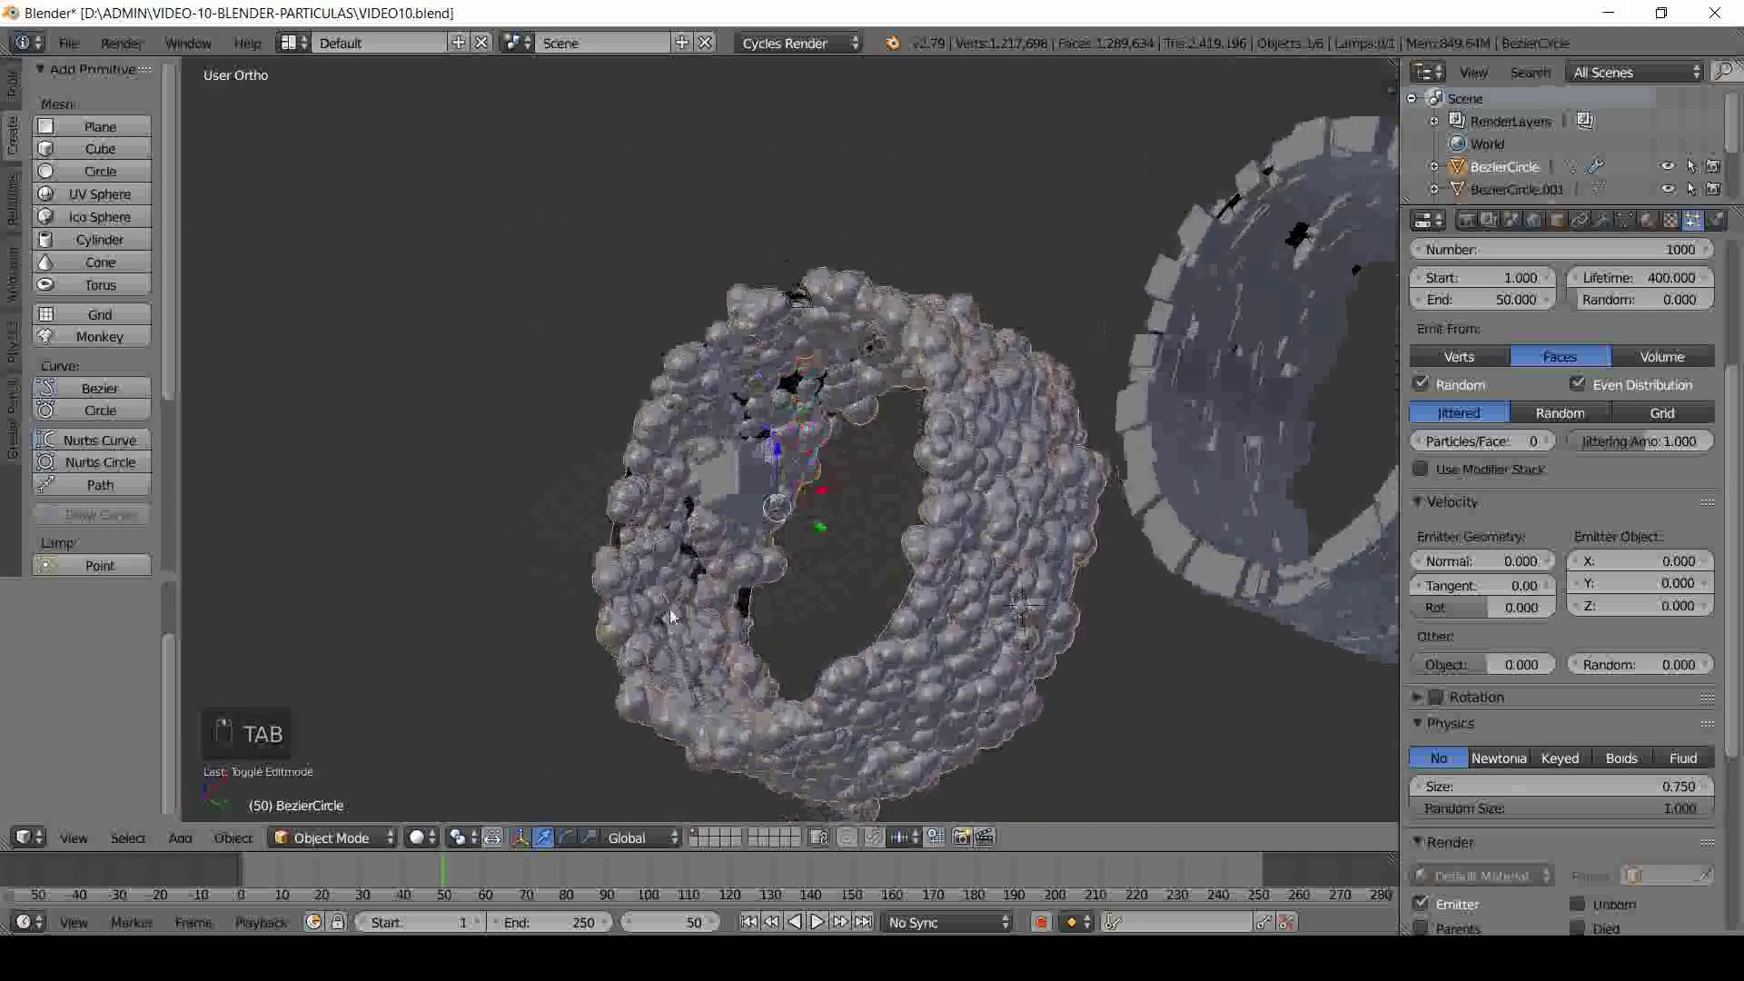
# - Convert the 1000 sphere particles into real objects, remove the ring's particle system and save the file
pyautogui.moveTo(886, 739); pyautogui.dragTo(1575, 296)
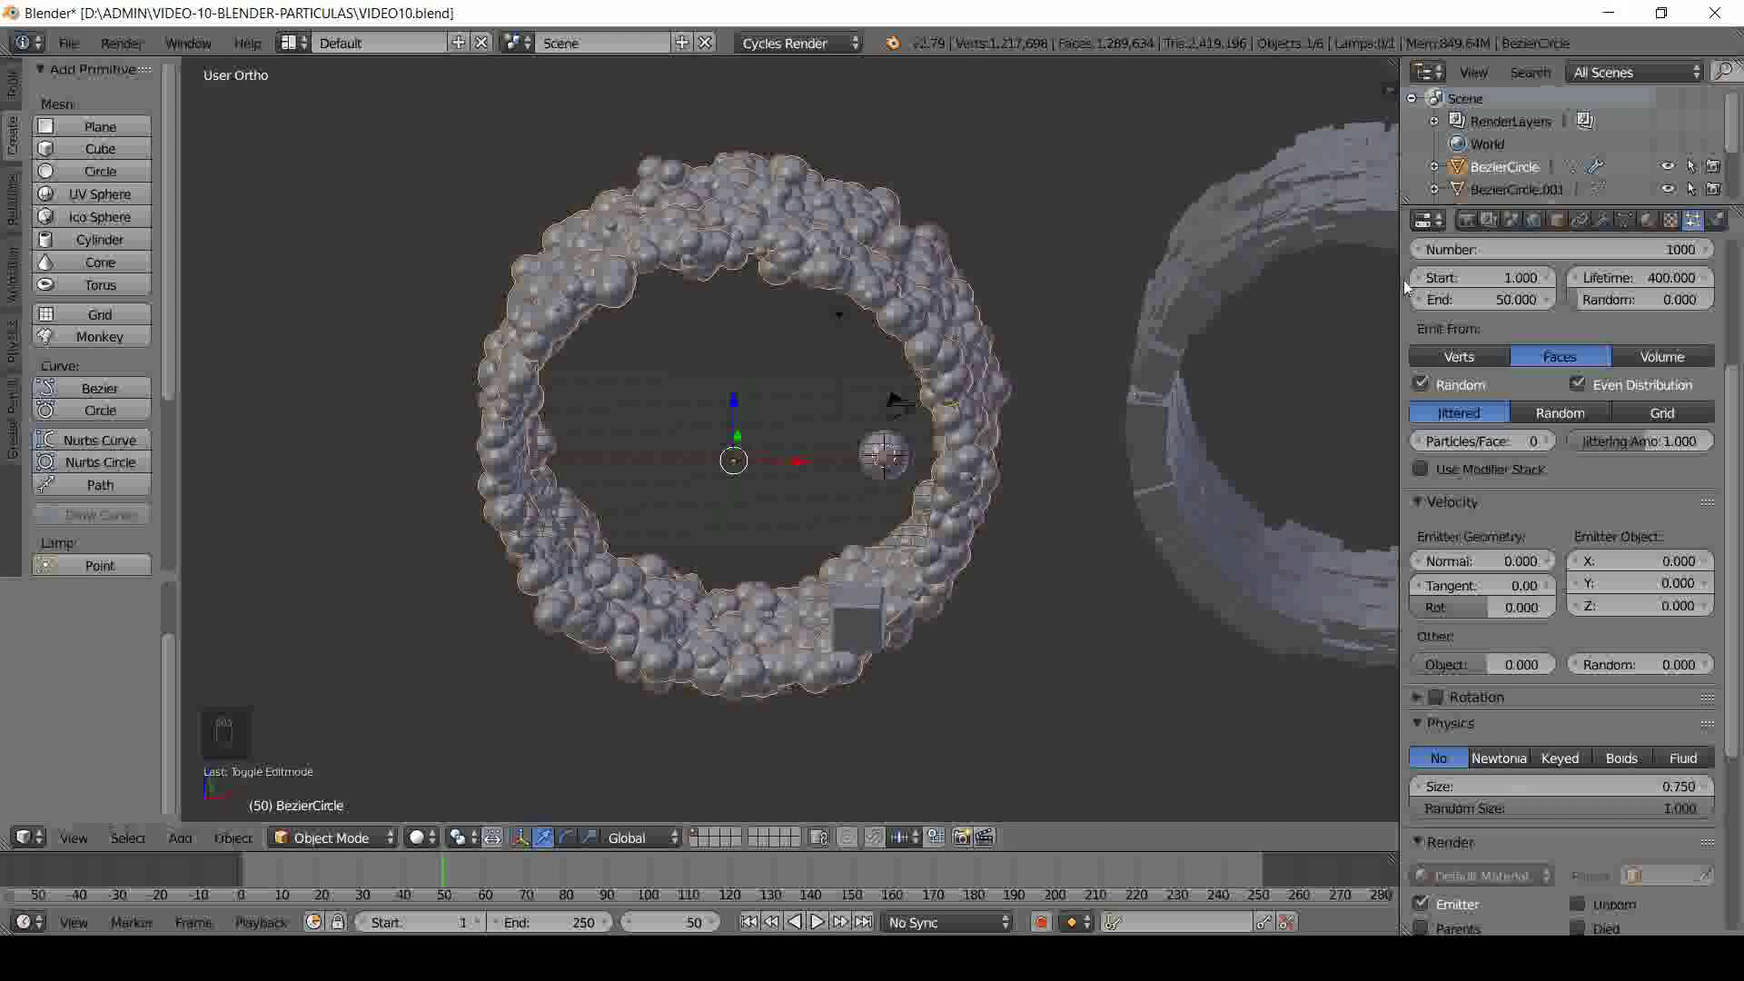
pyautogui.moveTo(1598, 230); pyautogui.dragTo(1498, 375)
pyautogui.click(1370, 350)
pyautogui.middleClick(963, 435)
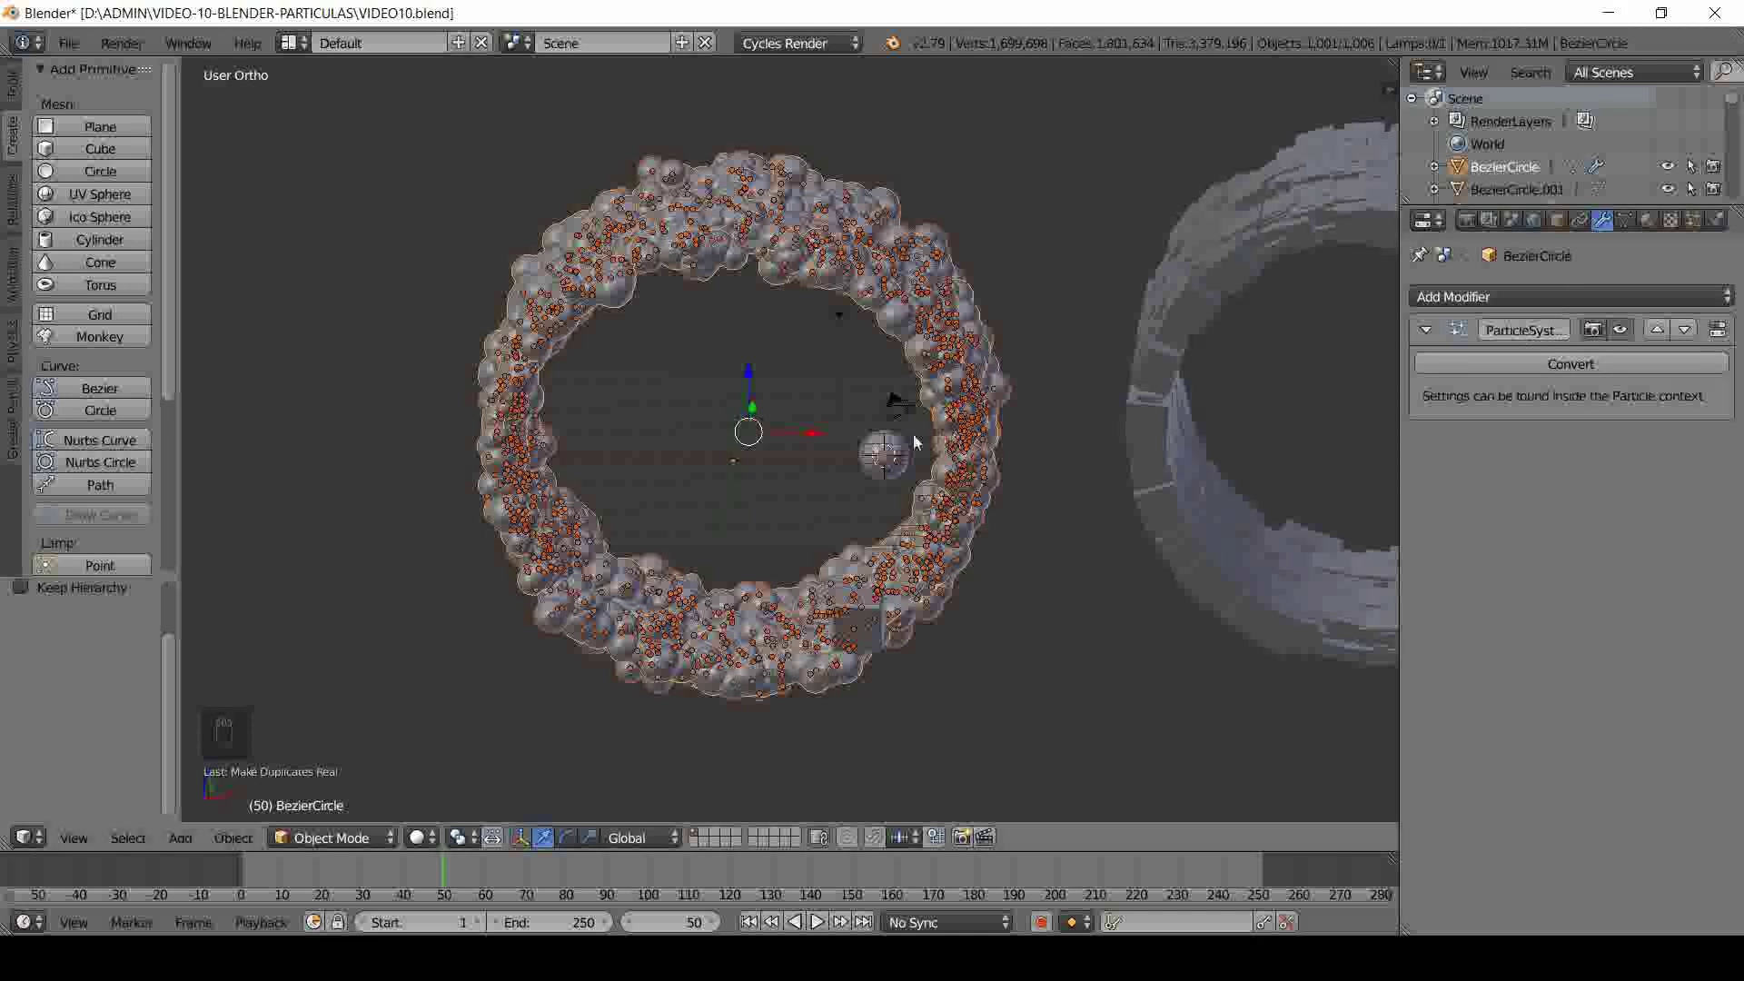
pyautogui.press('ctrl+j')
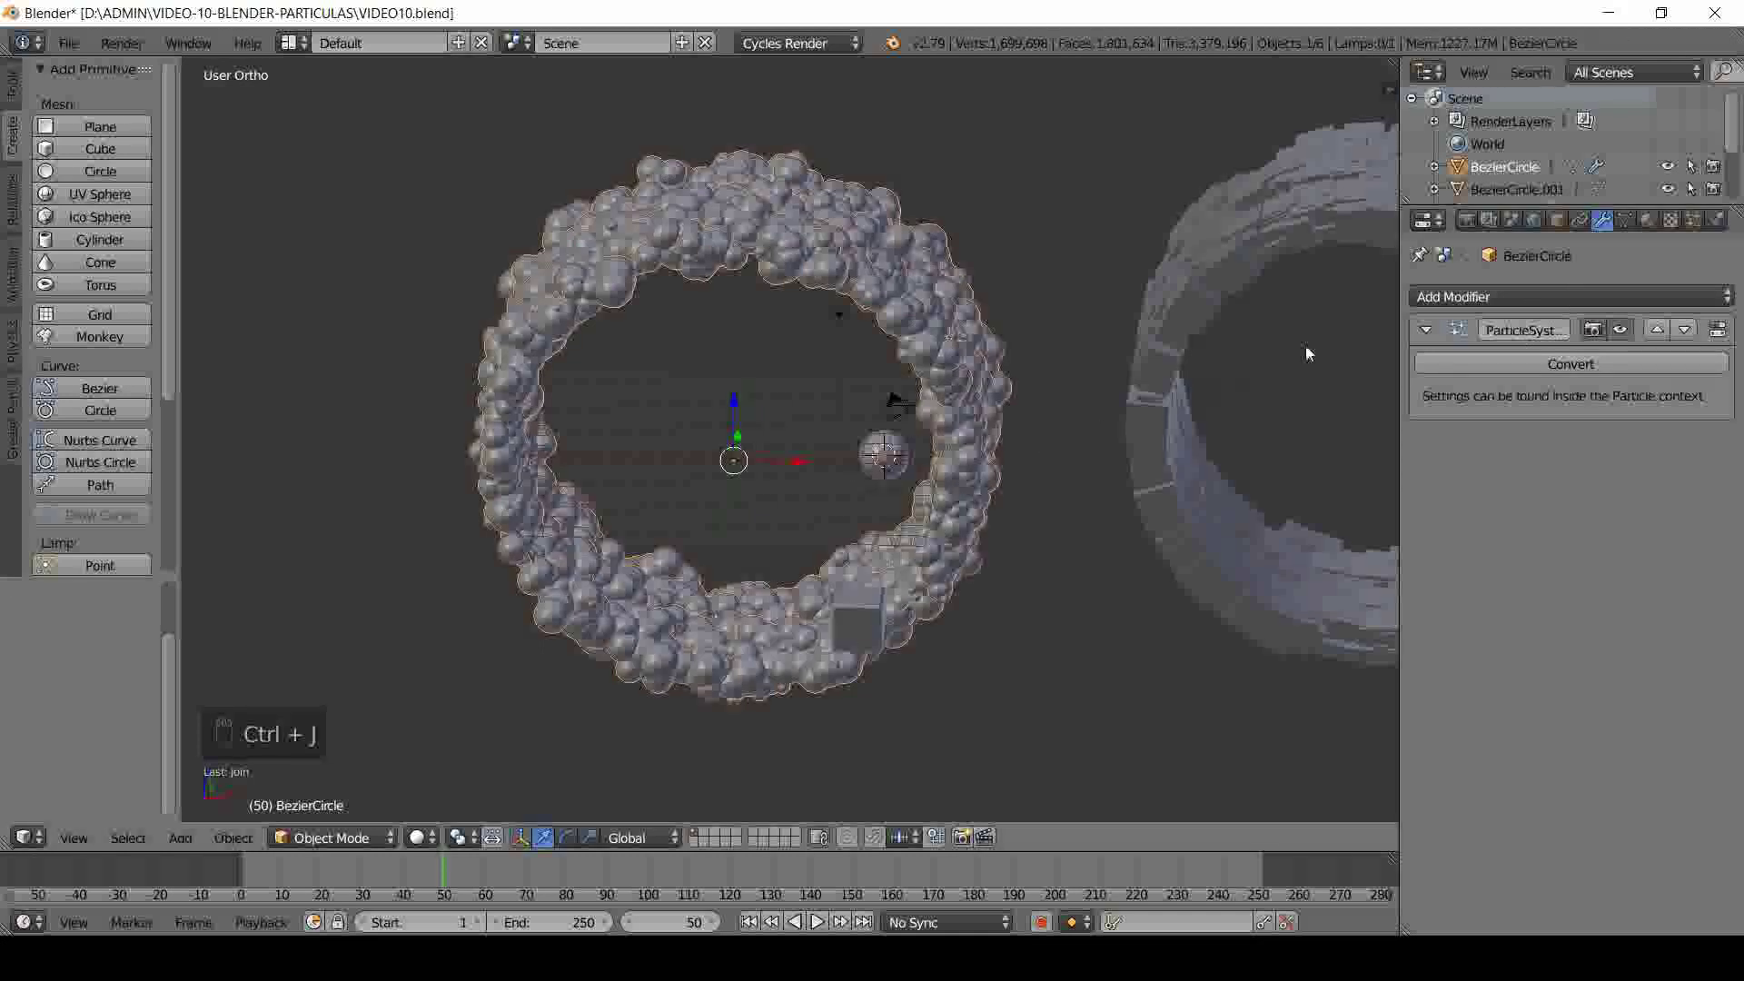
pyautogui.moveTo(1698, 228); pyautogui.dragTo(664, 504)
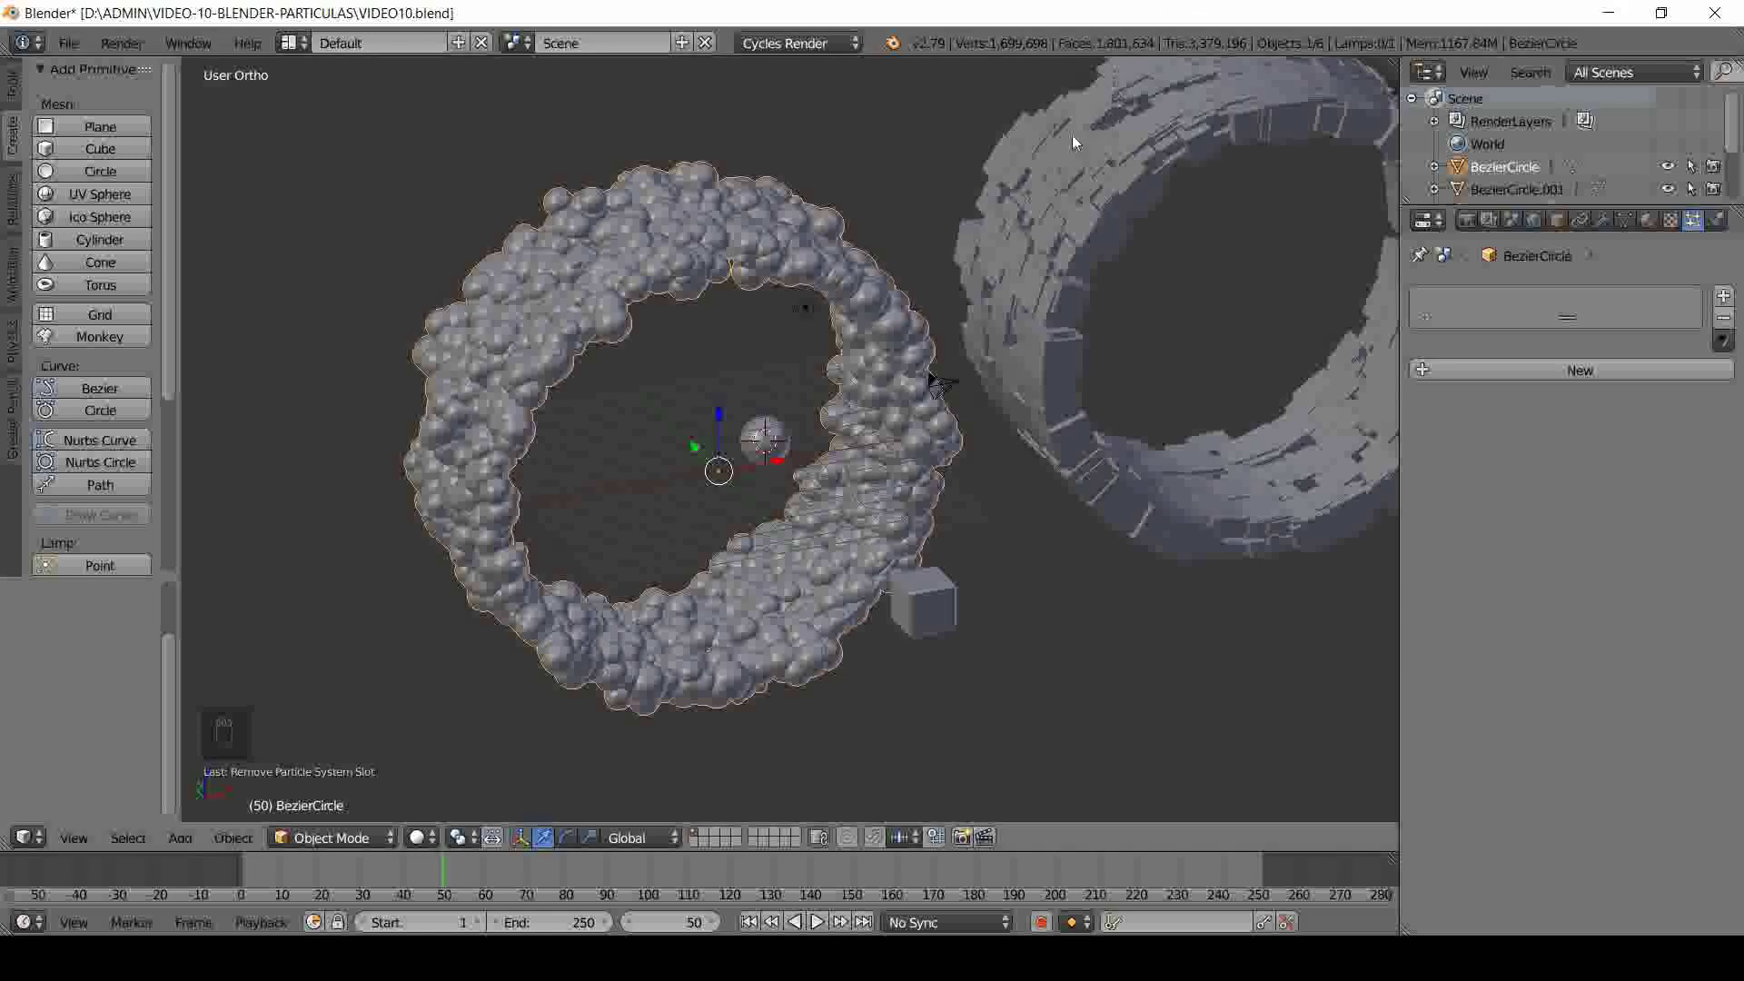
pyautogui.press('ctrl+s')
pyautogui.moveTo(696, 404); pyautogui.dragTo(651, 372)
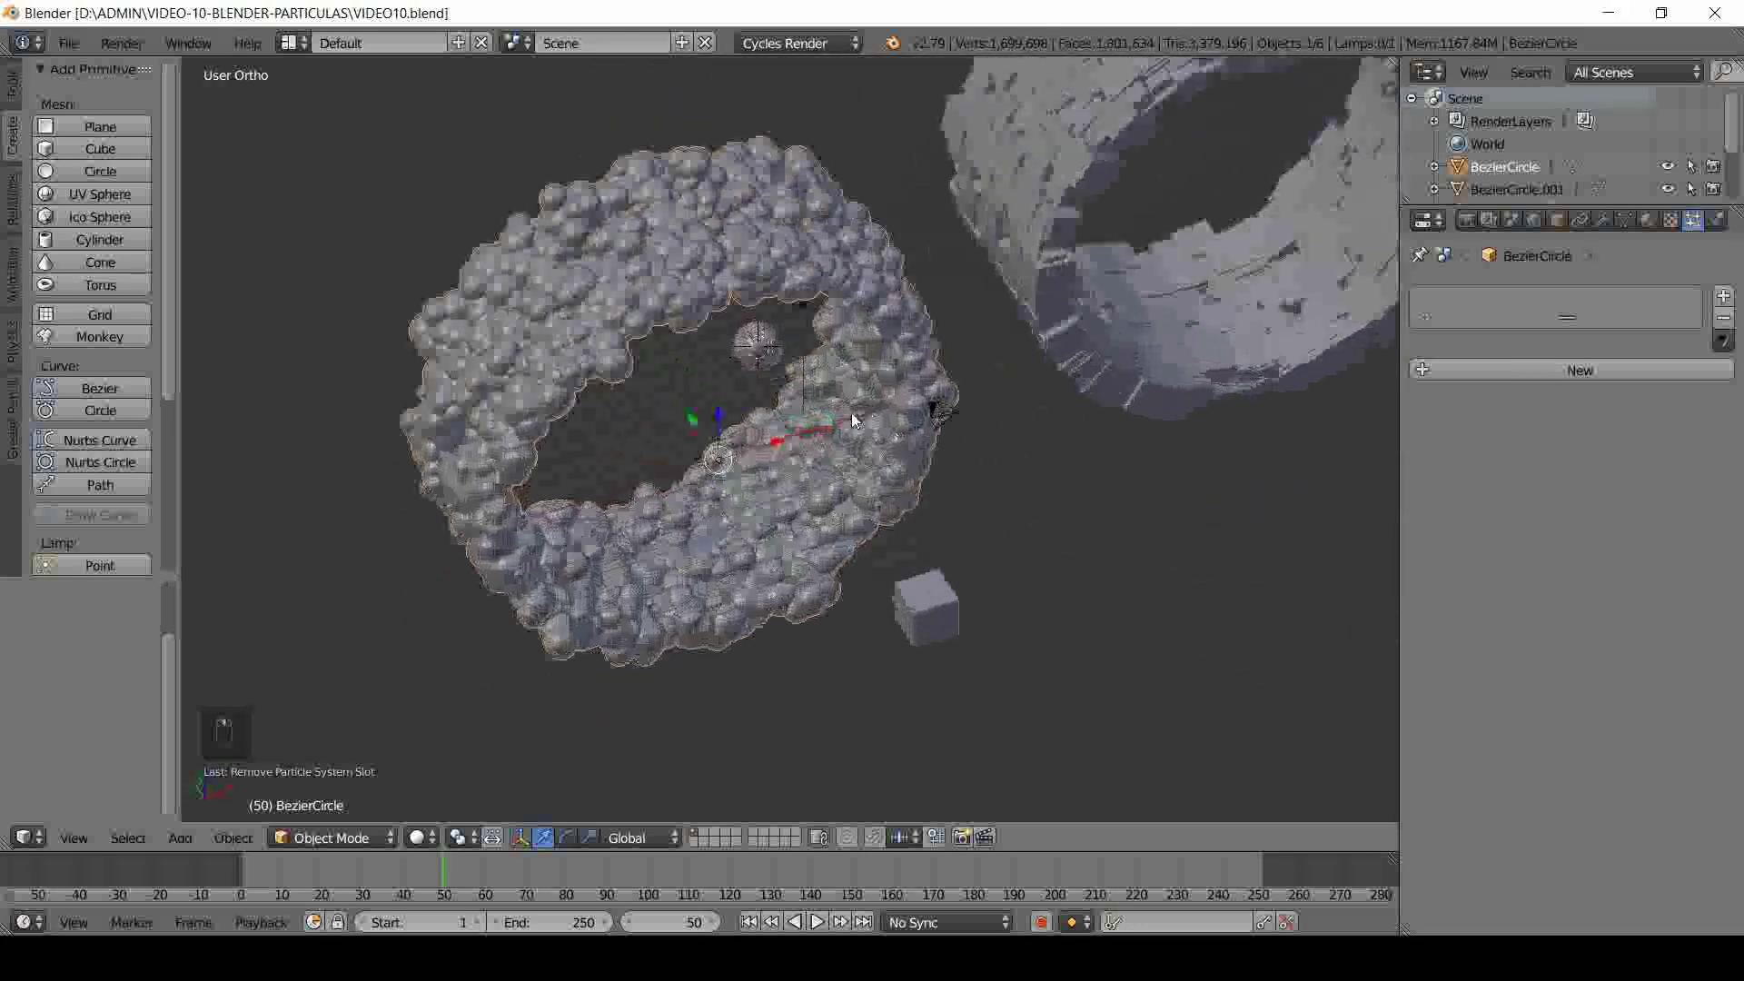
pyautogui.middleClick(838, 411)
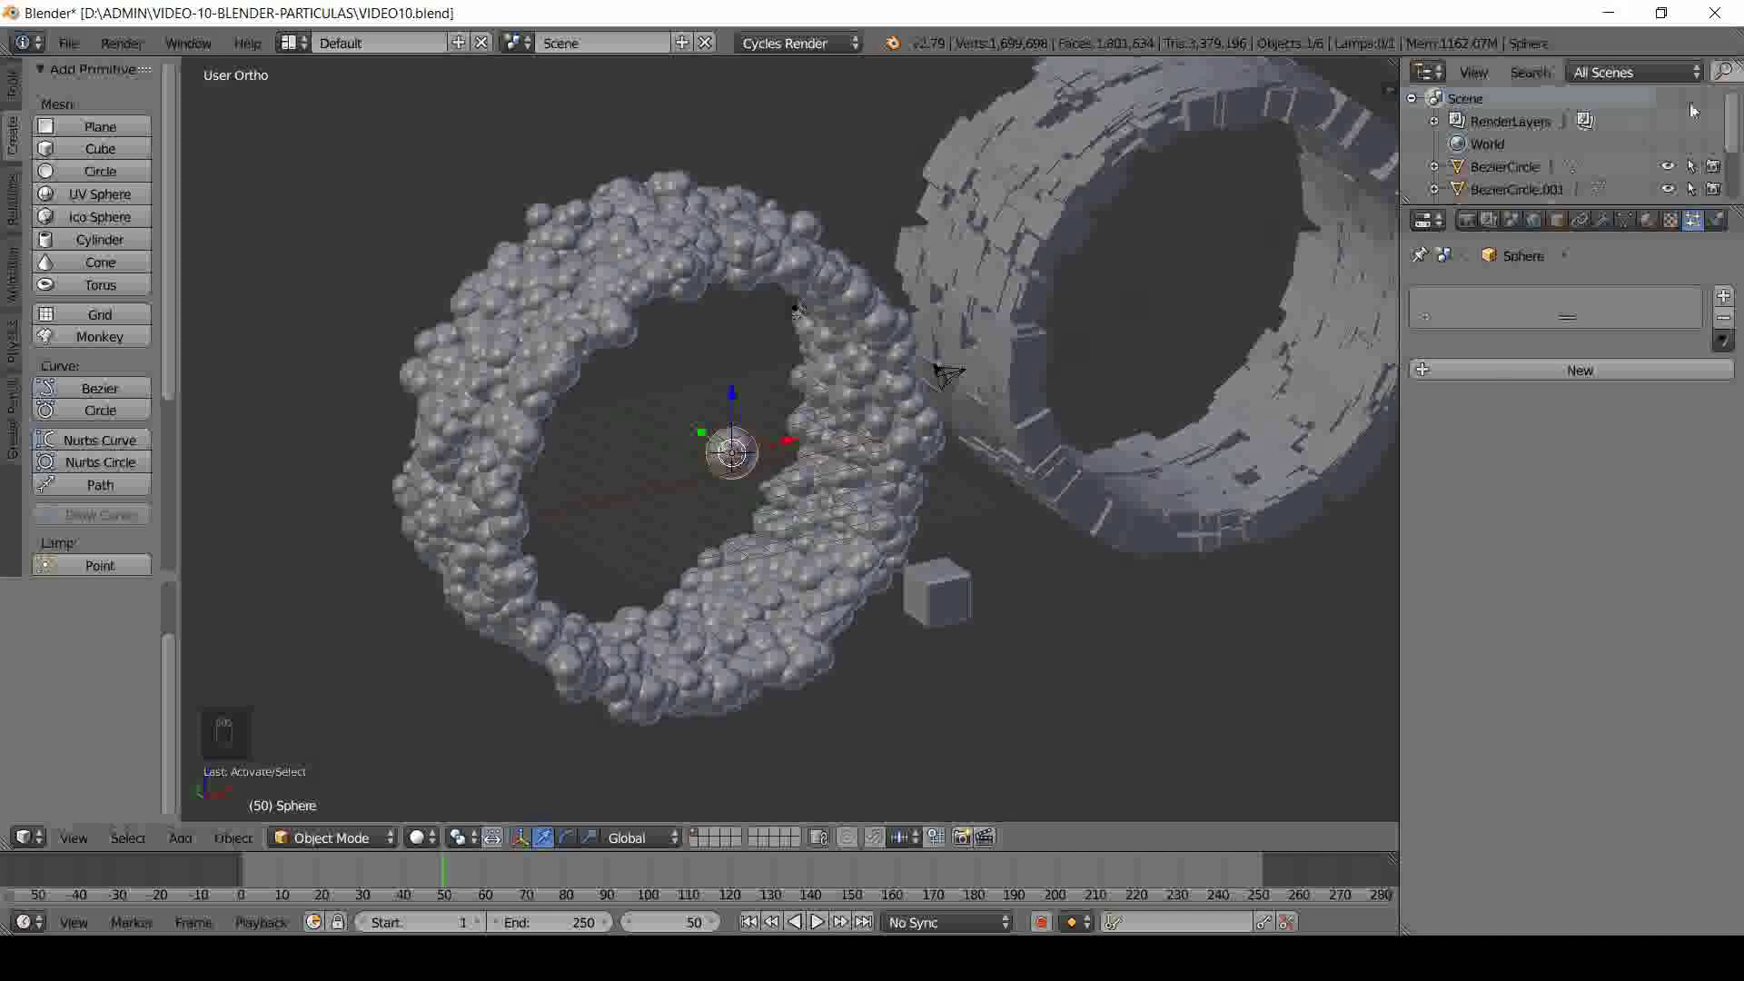
pyautogui.moveTo(1677, 198); pyautogui.dragTo(1453, 143)
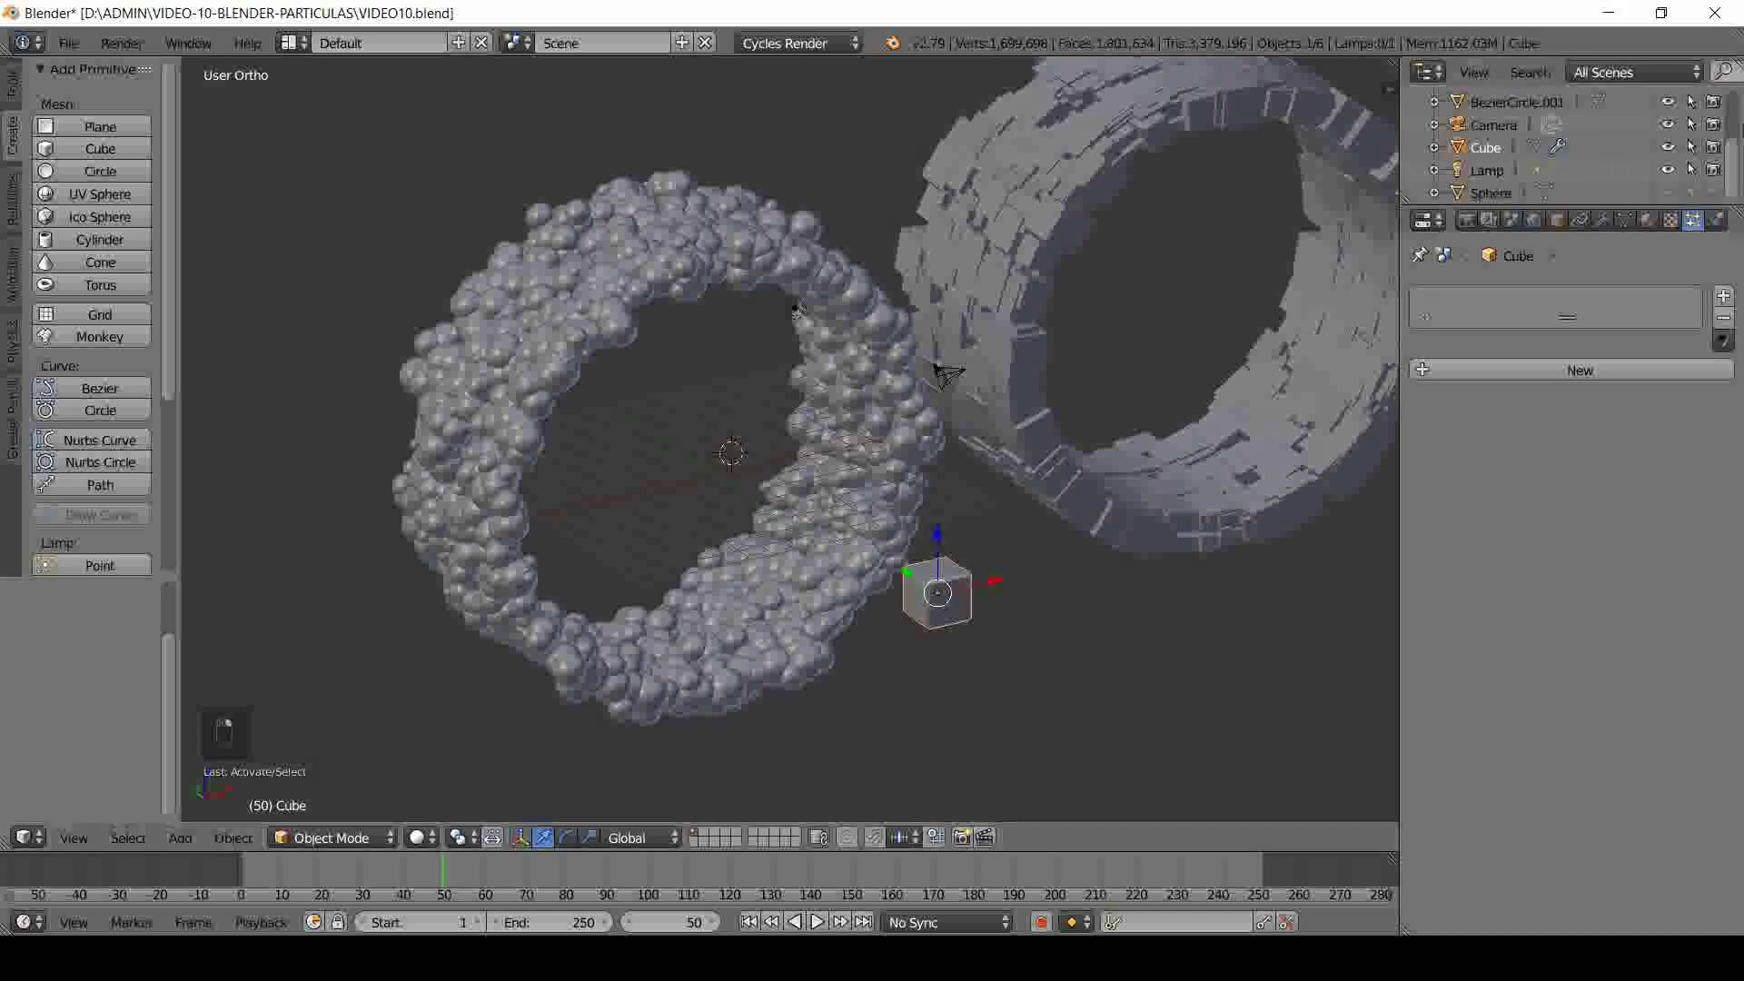
pyautogui.moveTo(1680, 150); pyautogui.dragTo(874, 478)
pyautogui.press('ctrl+s')
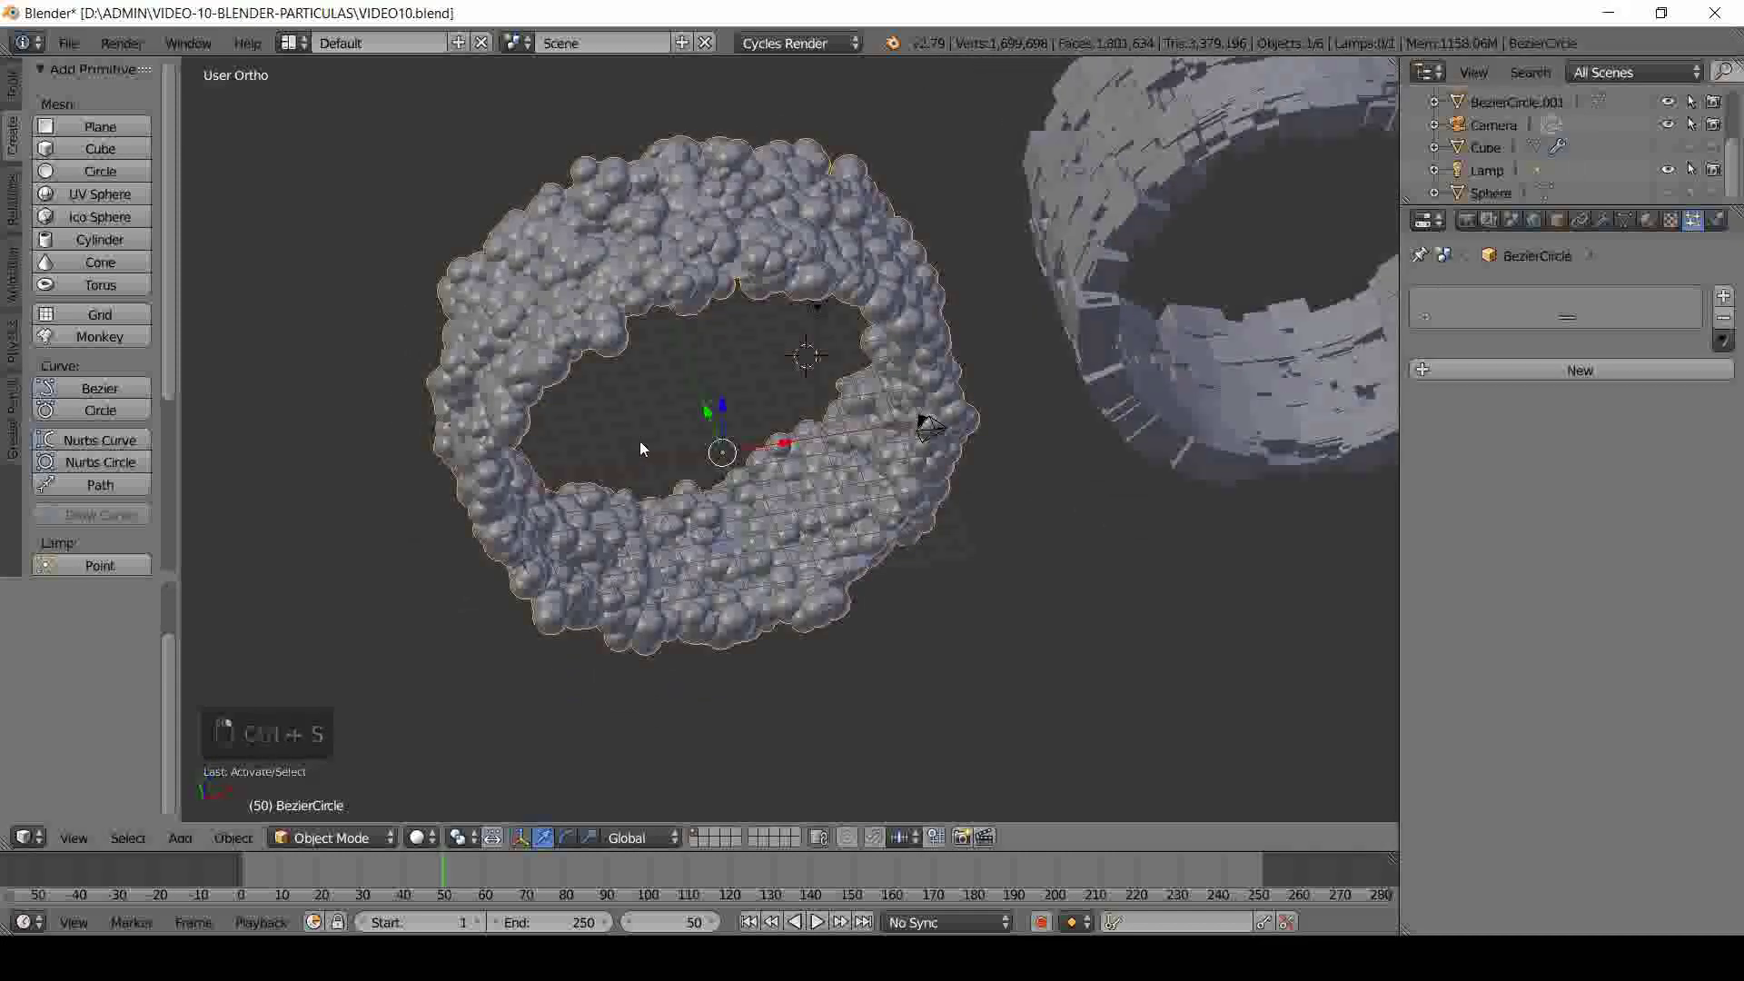
pyautogui.moveTo(790, 451); pyautogui.dragTo(705, 442)
pyautogui.moveTo(705, 442); pyautogui.dragTo(887, 475)
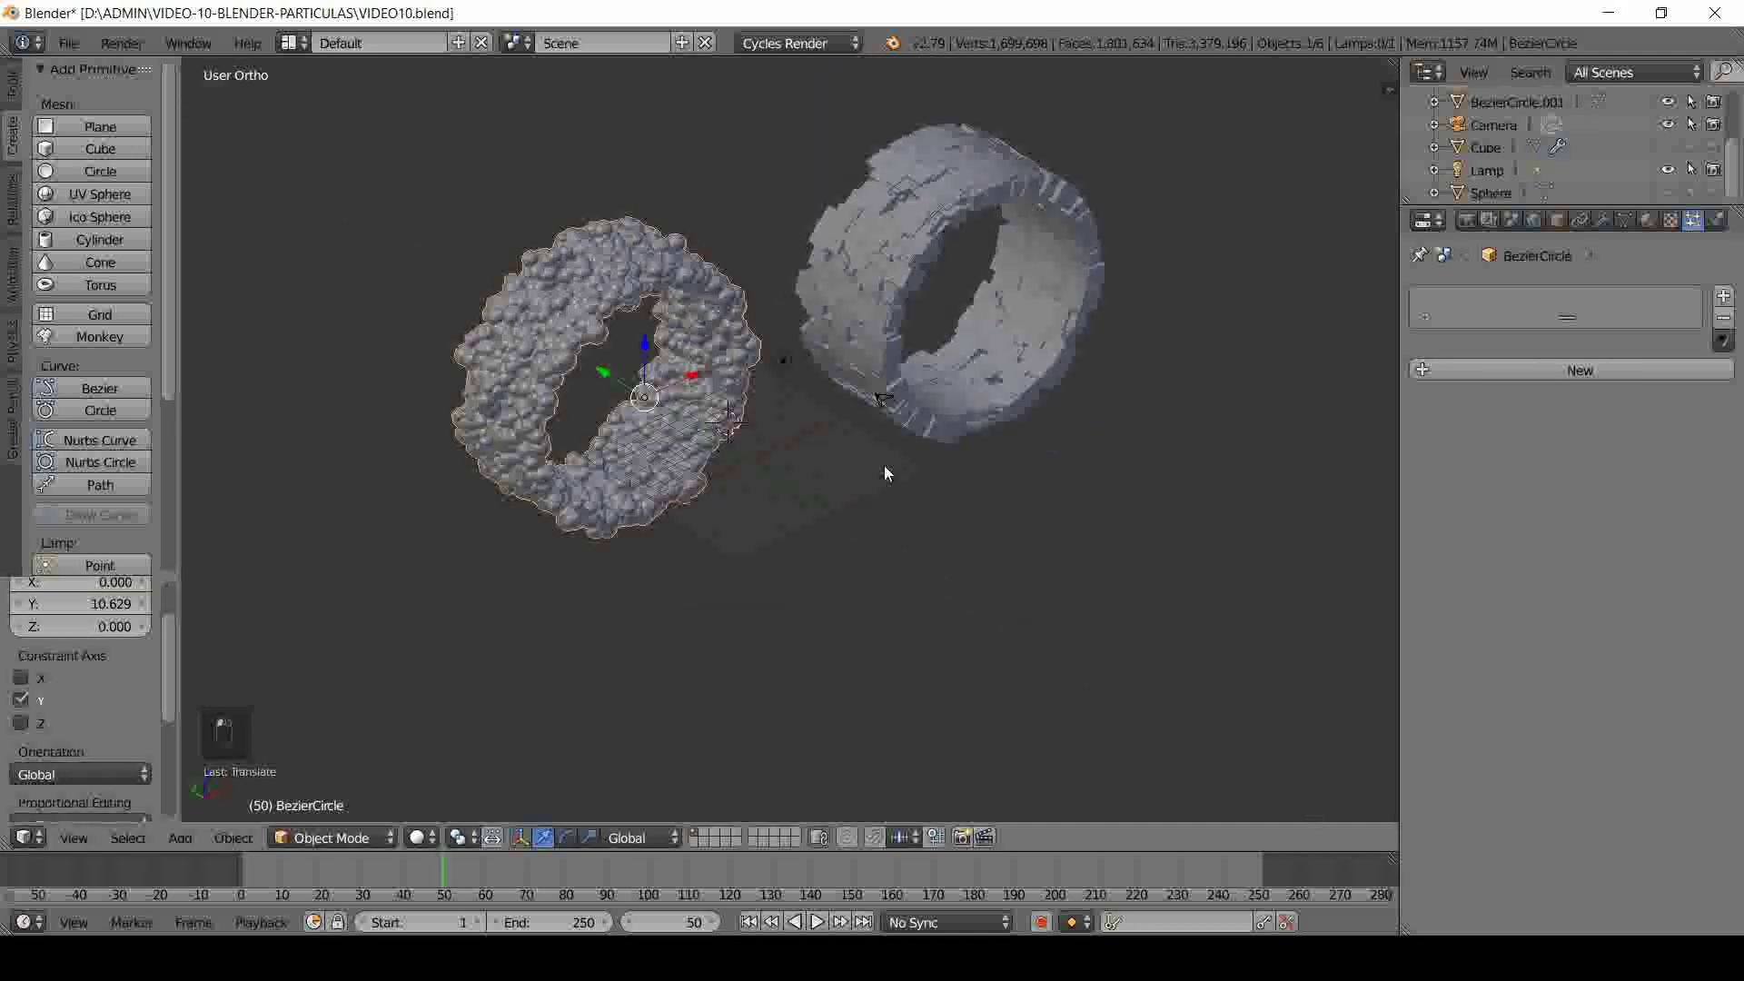
pyautogui.press('ctrl+s')
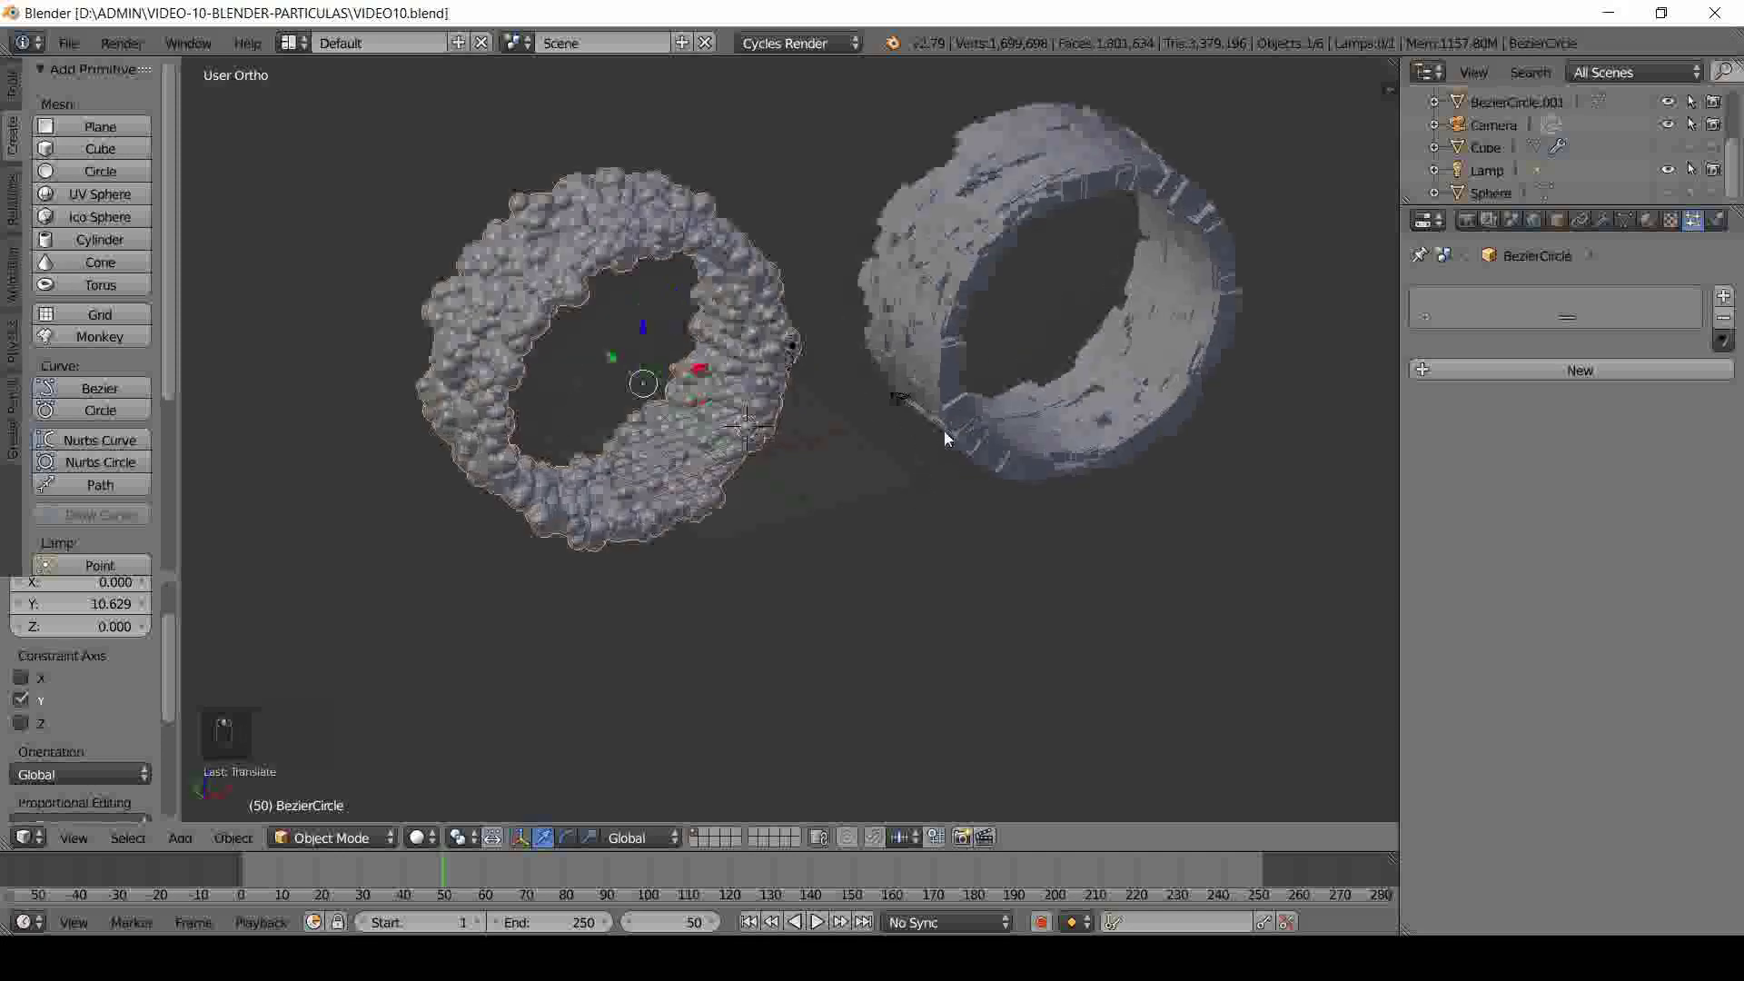
pyautogui.moveTo(910, 437); pyautogui.dragTo(927, 434)
pyautogui.press('KP_7')
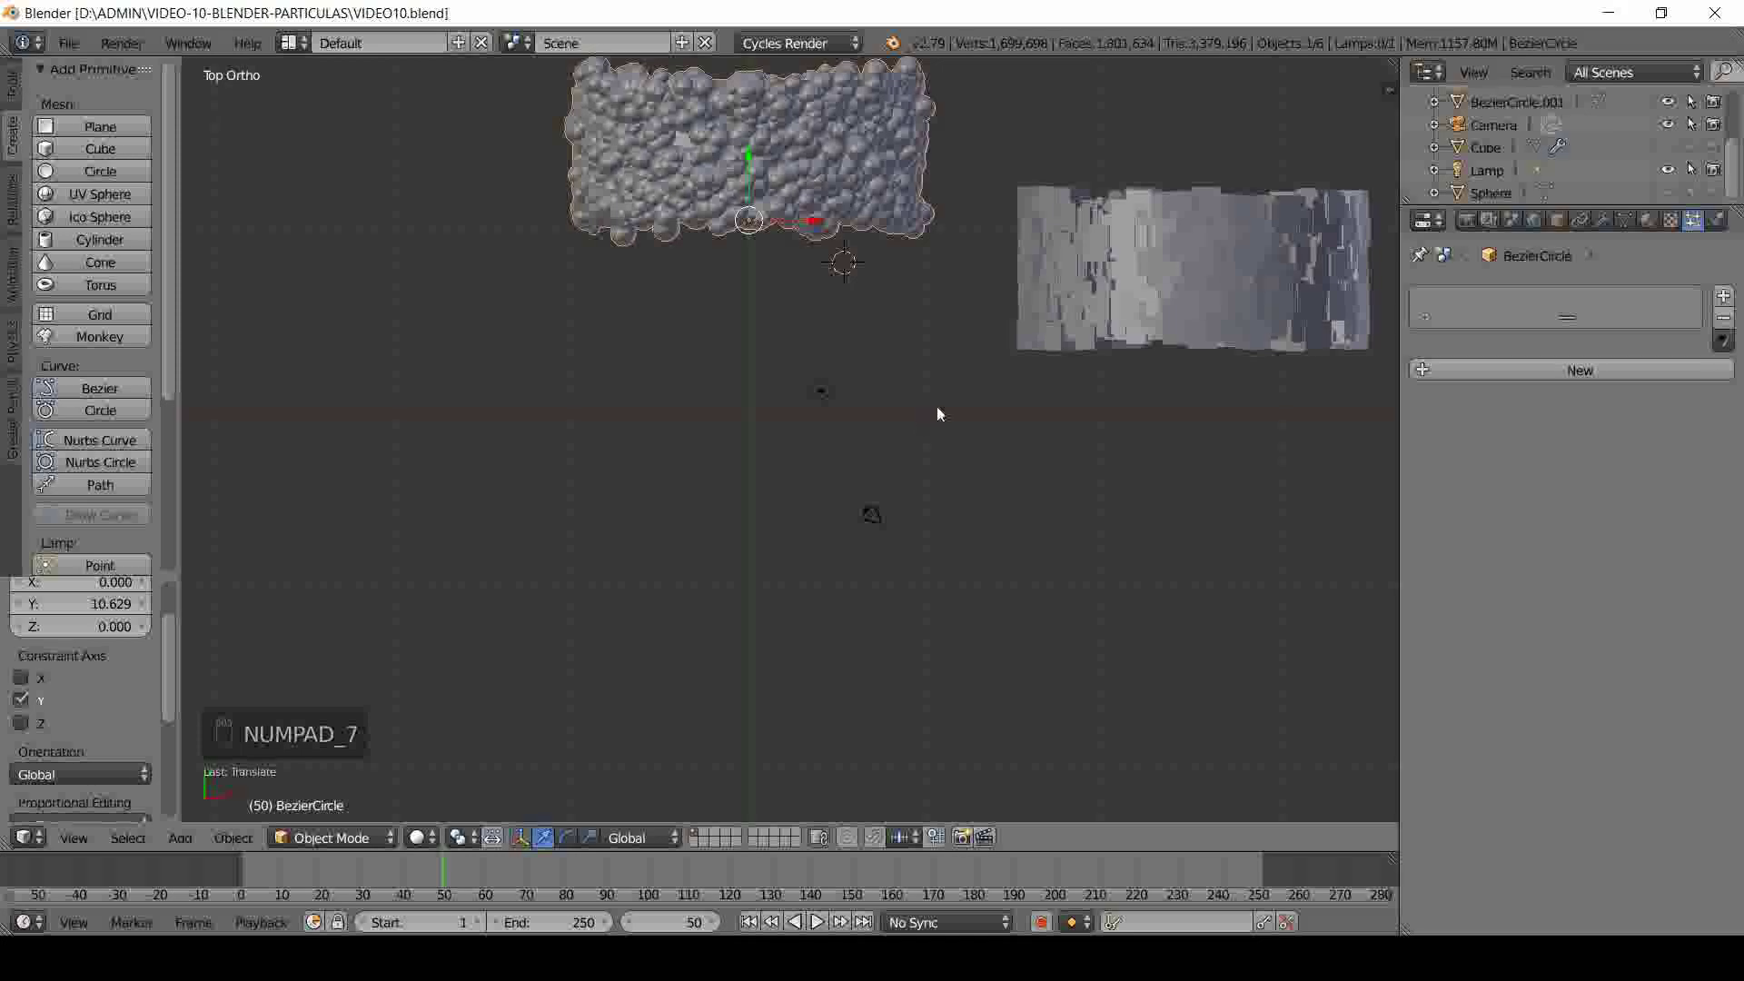
pyautogui.middleClick(1000, 304)
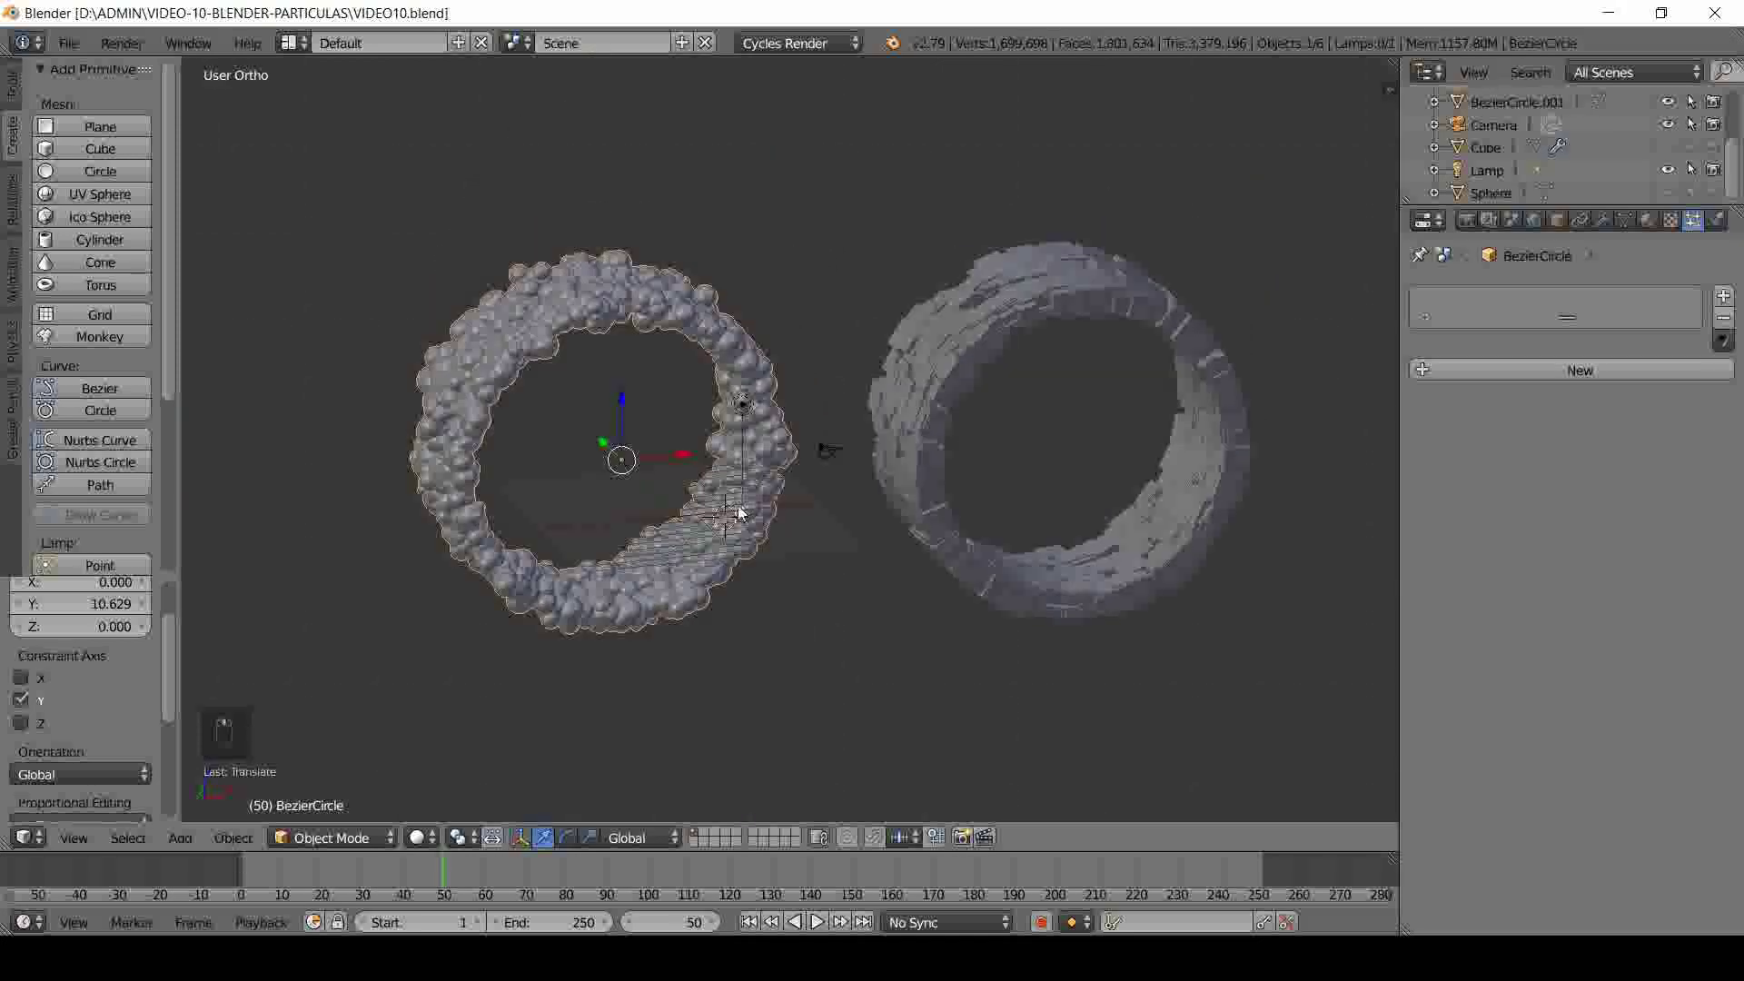
pyautogui.moveTo(748, 481); pyautogui.dragTo(848, 535)
pyautogui.press('ctrl+s')
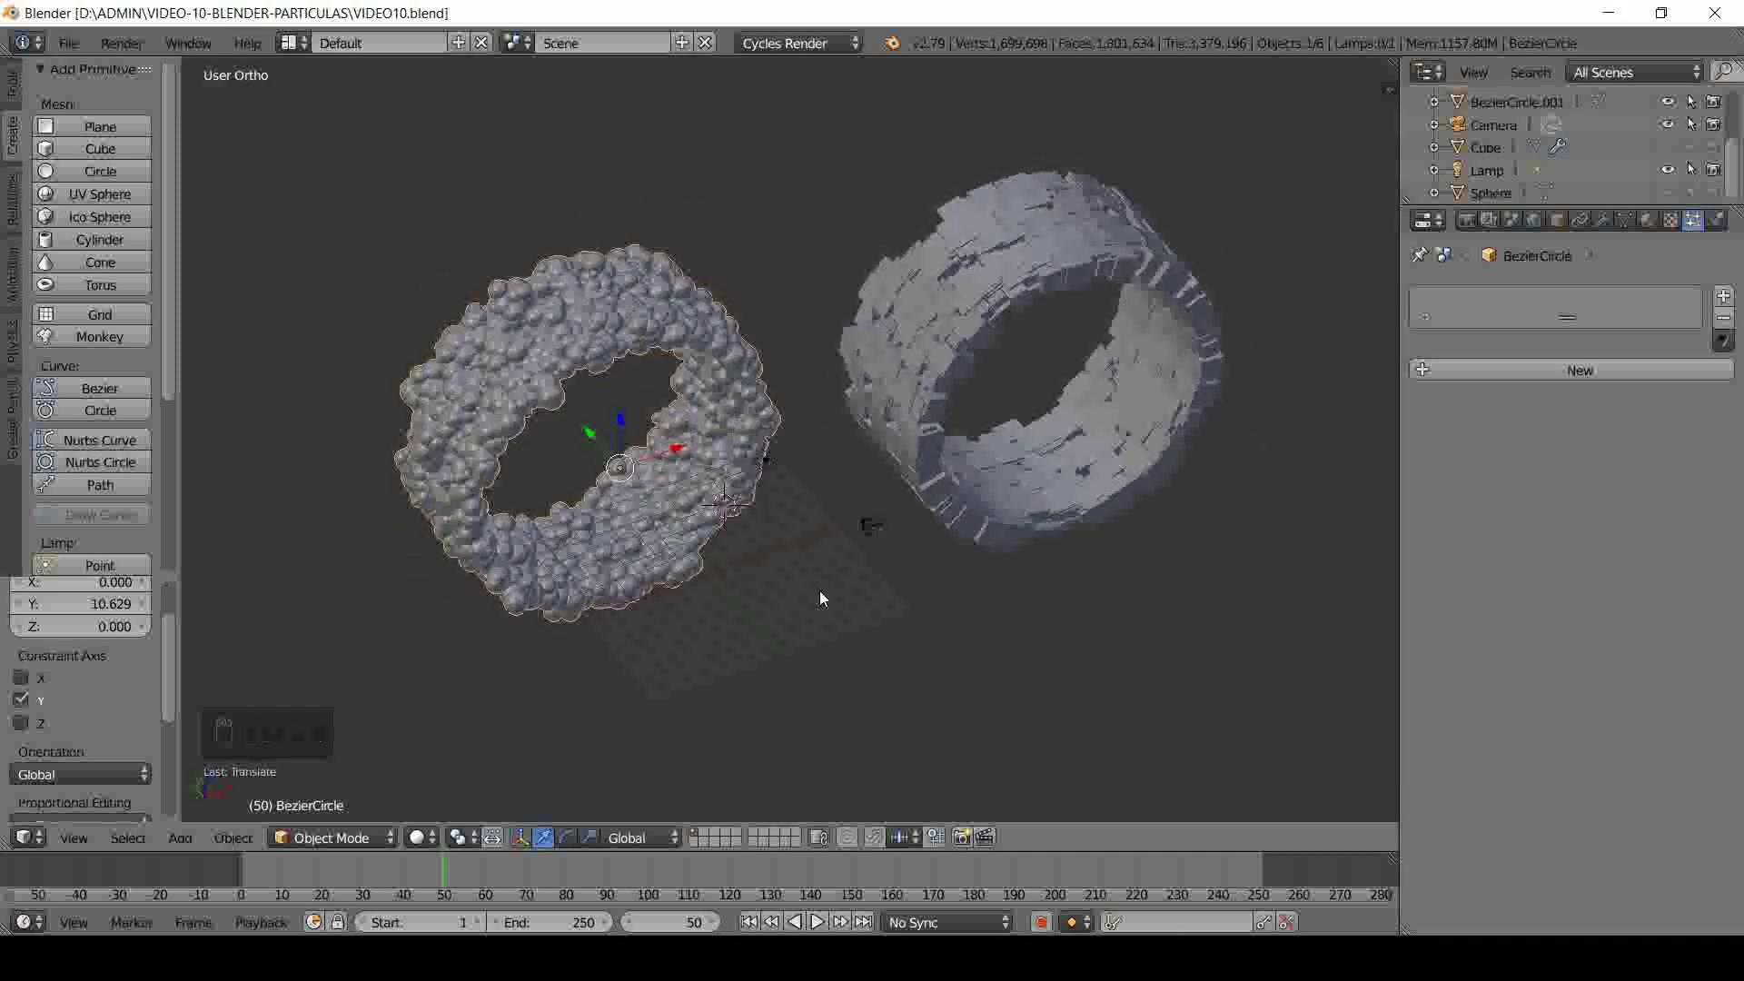
pyautogui.moveTo(819, 590); pyautogui.dragTo(843, 535)
pyautogui.moveTo(832, 490); pyautogui.dragTo(827, 495)
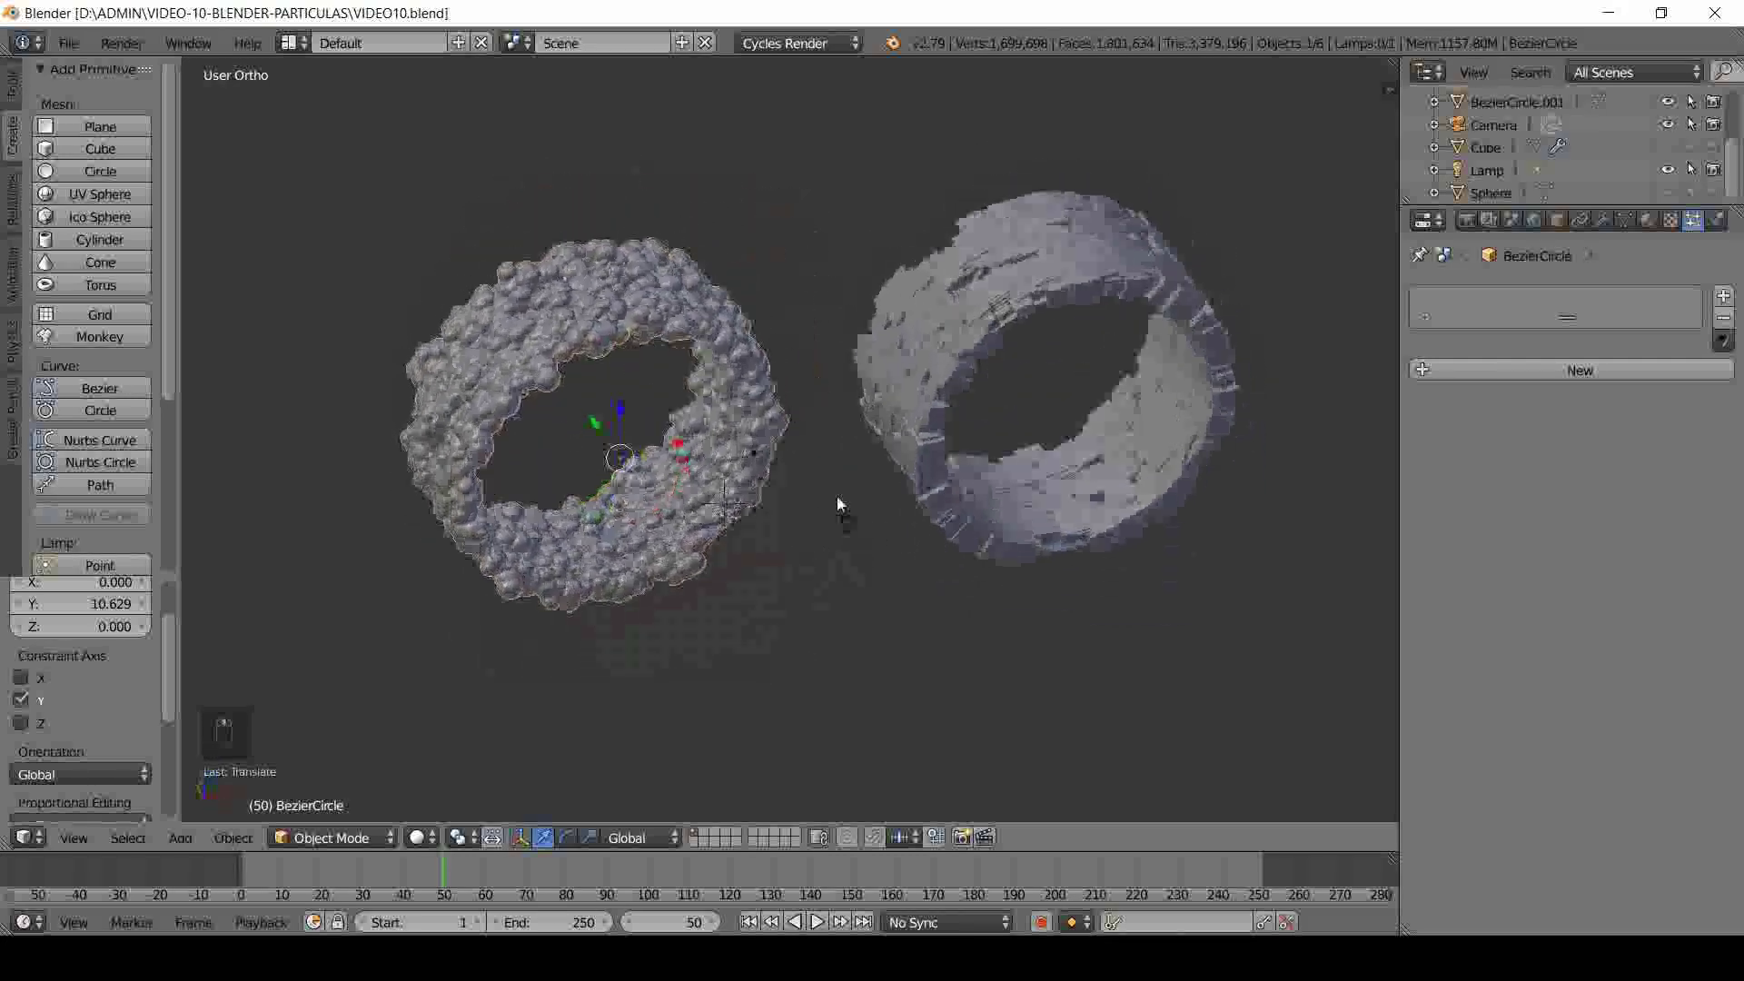
pyautogui.moveTo(754, 456); pyautogui.dragTo(914, 579)
pyautogui.moveTo(892, 591); pyautogui.dragTo(893, 492)
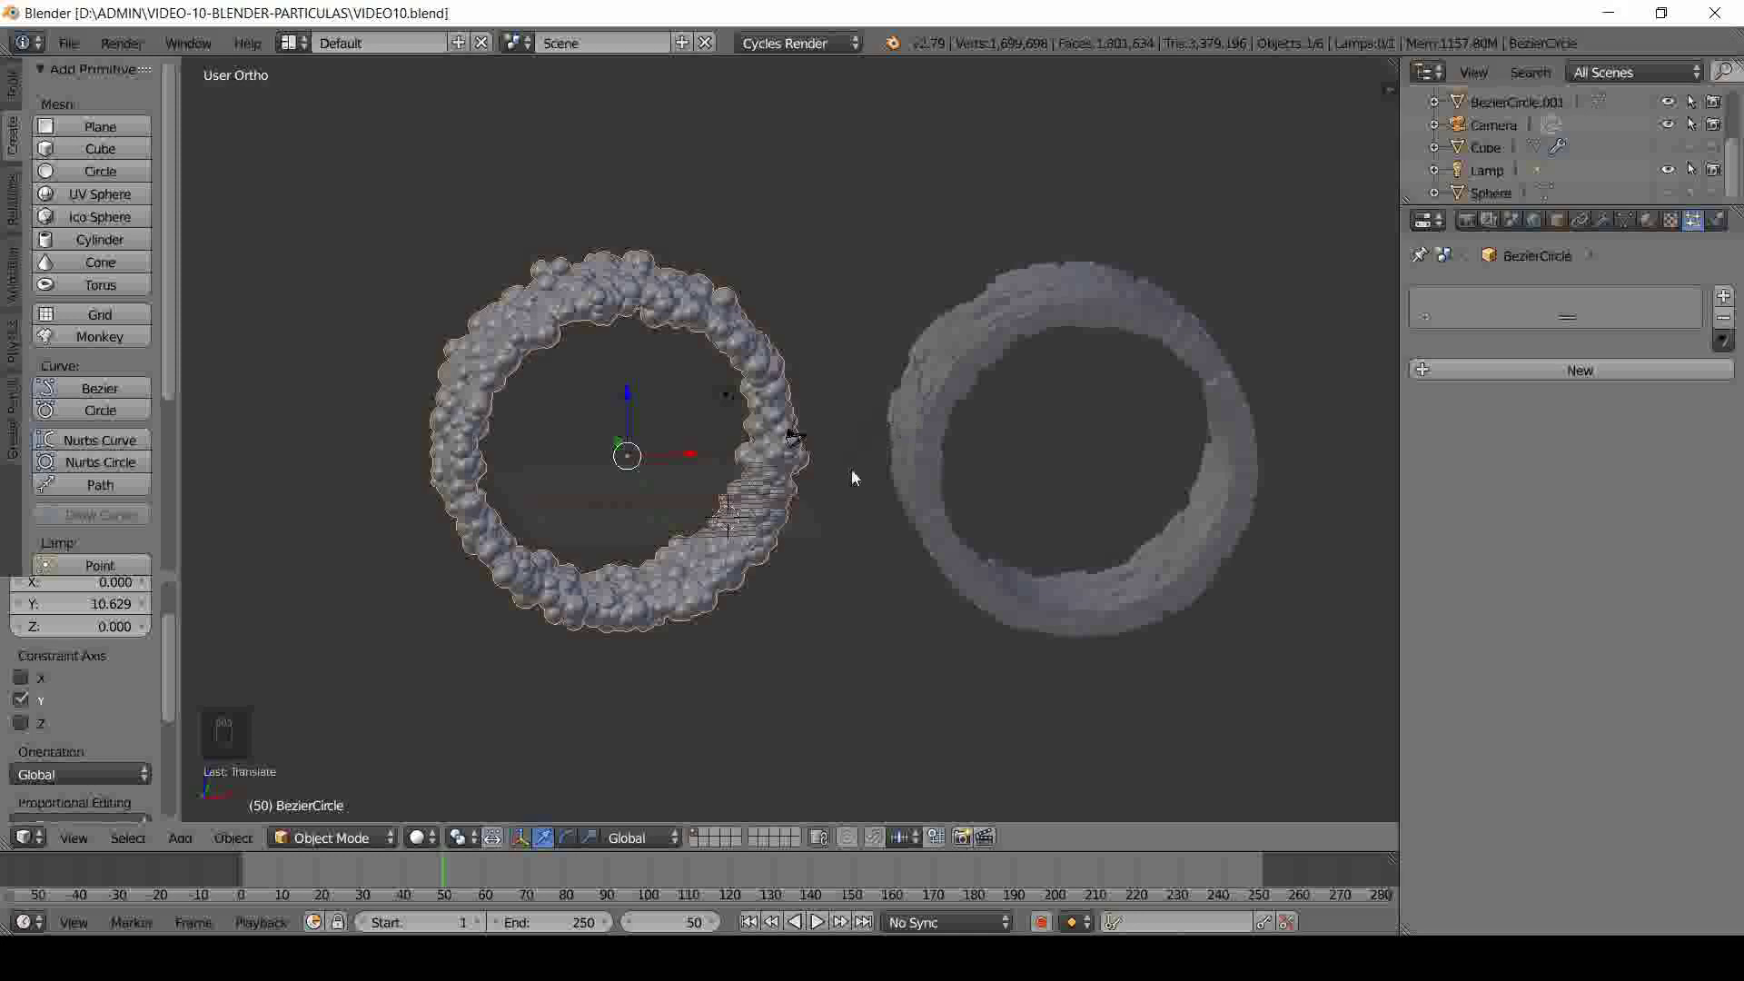
pyautogui.moveTo(776, 438); pyautogui.dragTo(866, 622)
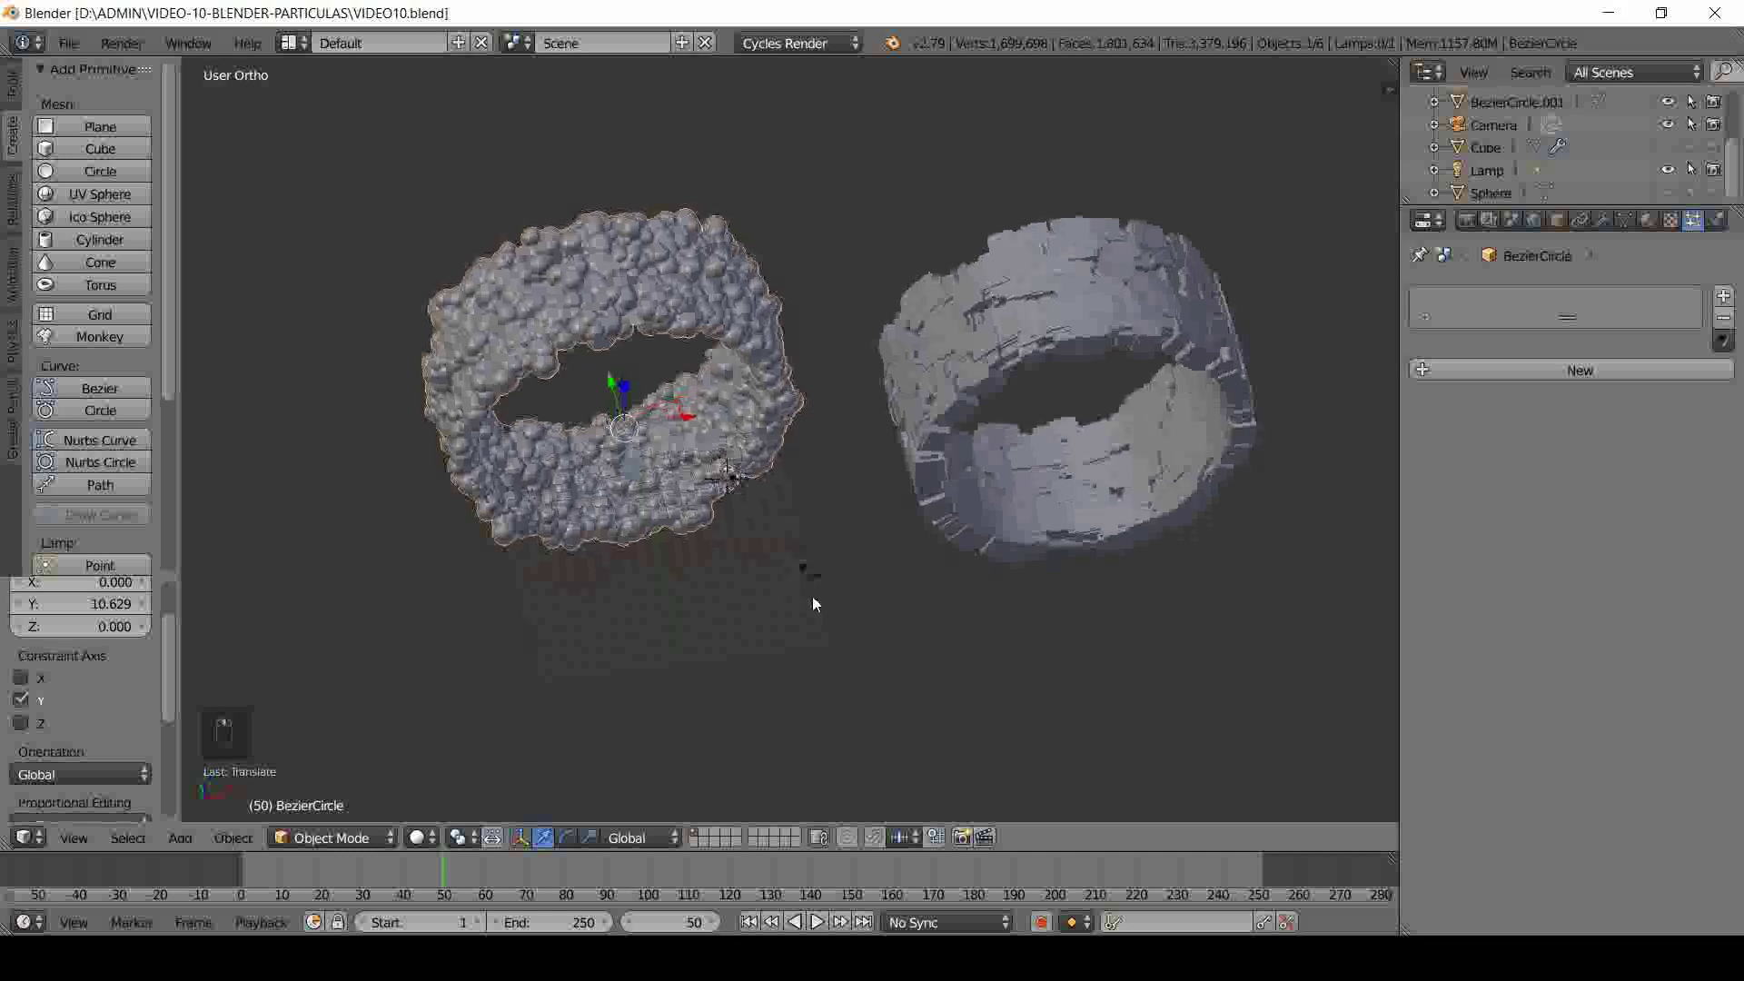
pyautogui.middleClick(791, 635)
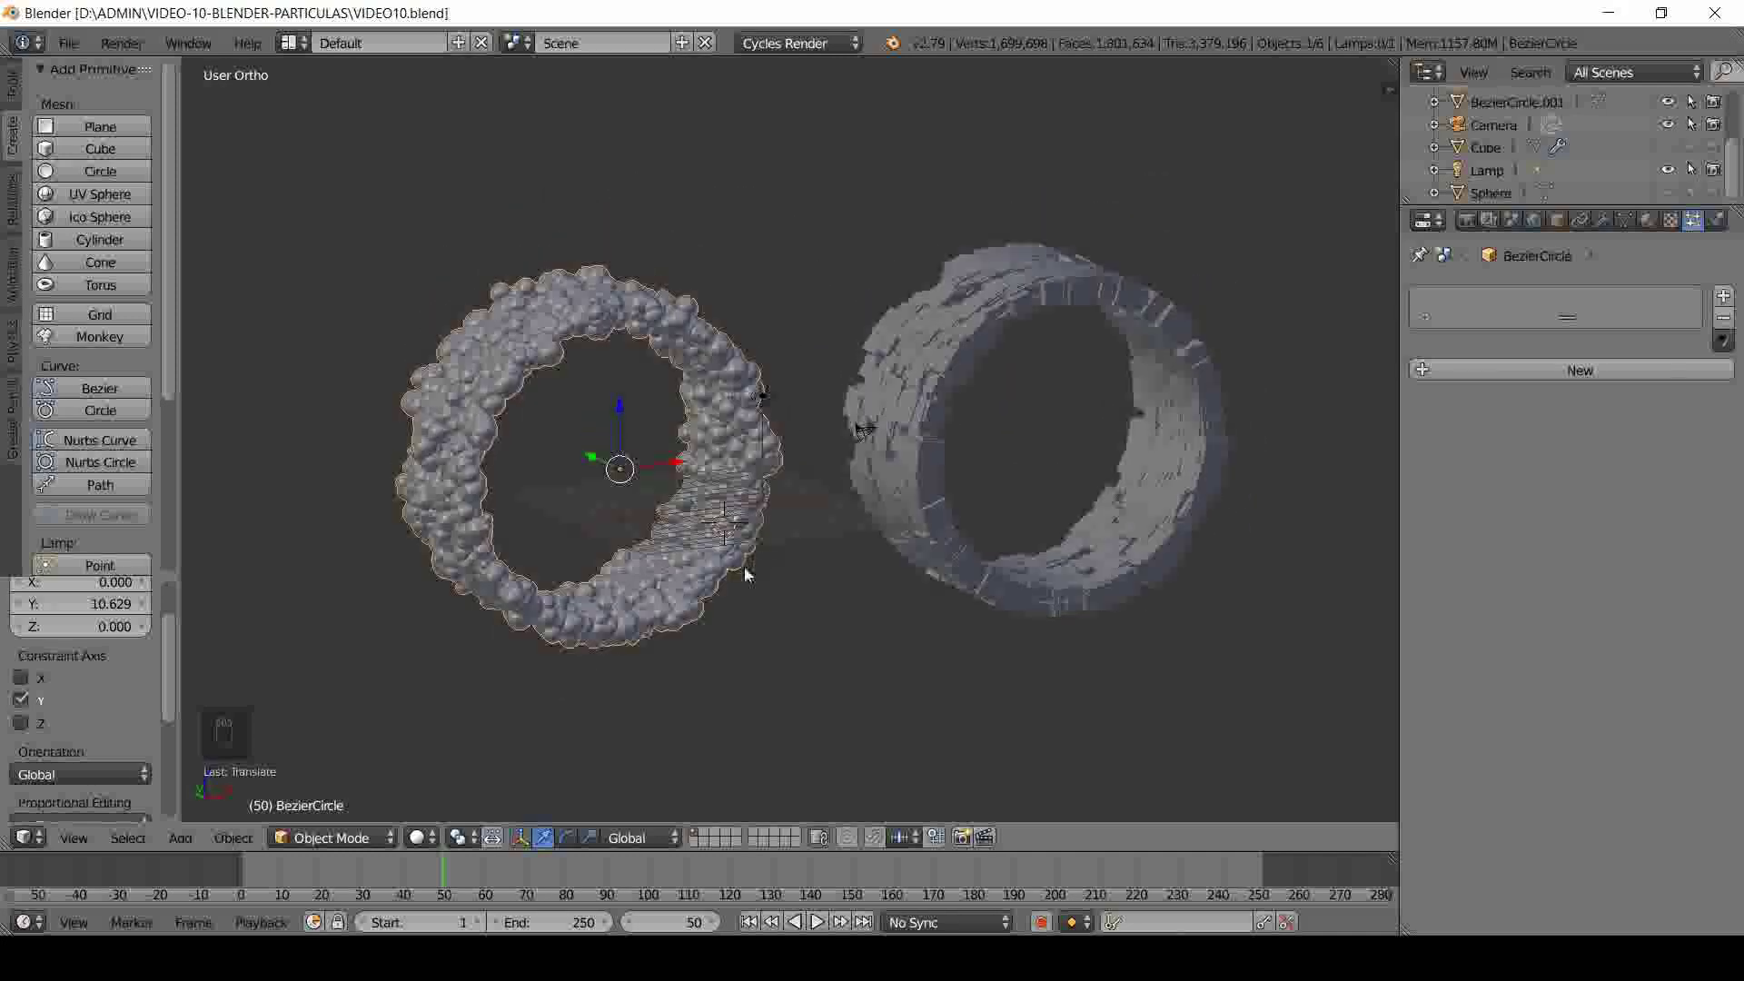
pyautogui.moveTo(627, 598); pyautogui.dragTo(857, 509)
pyautogui.press('ctrl+s')
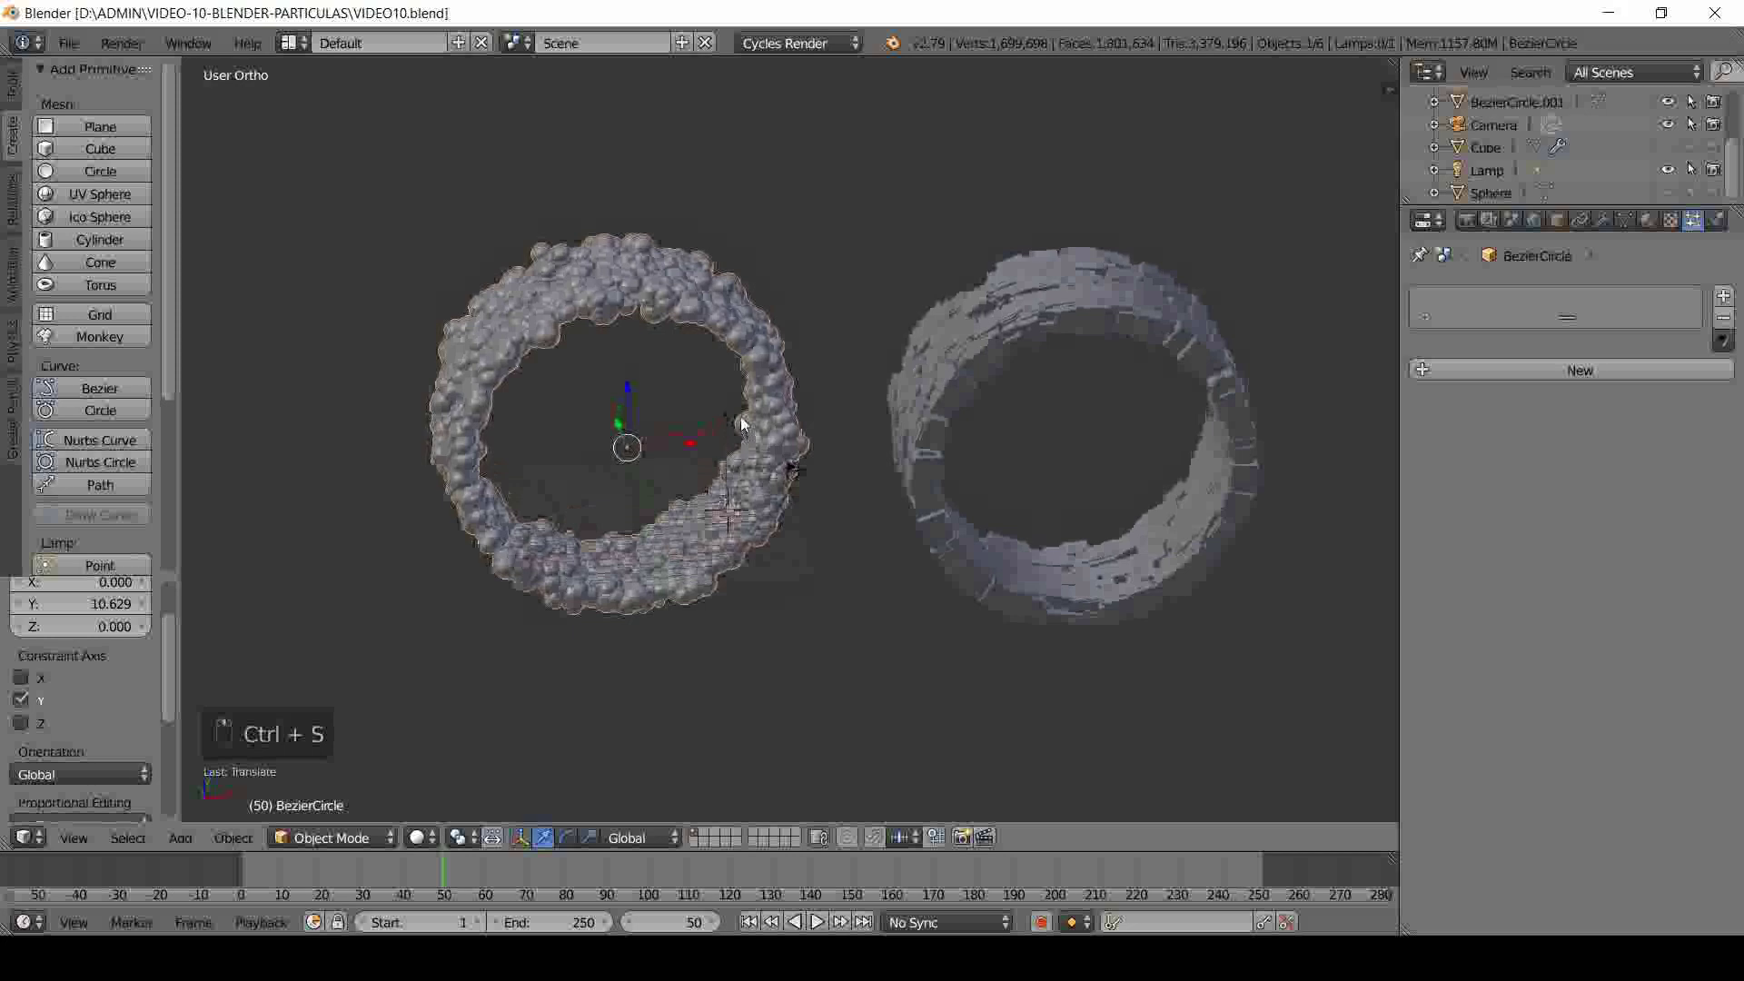
pyautogui.moveTo(915, 539); pyautogui.dragTo(1023, 313)
# - Select the block ring to show its ORO blanco cepillado material and save the file
pyautogui.rightClick(1023, 313)
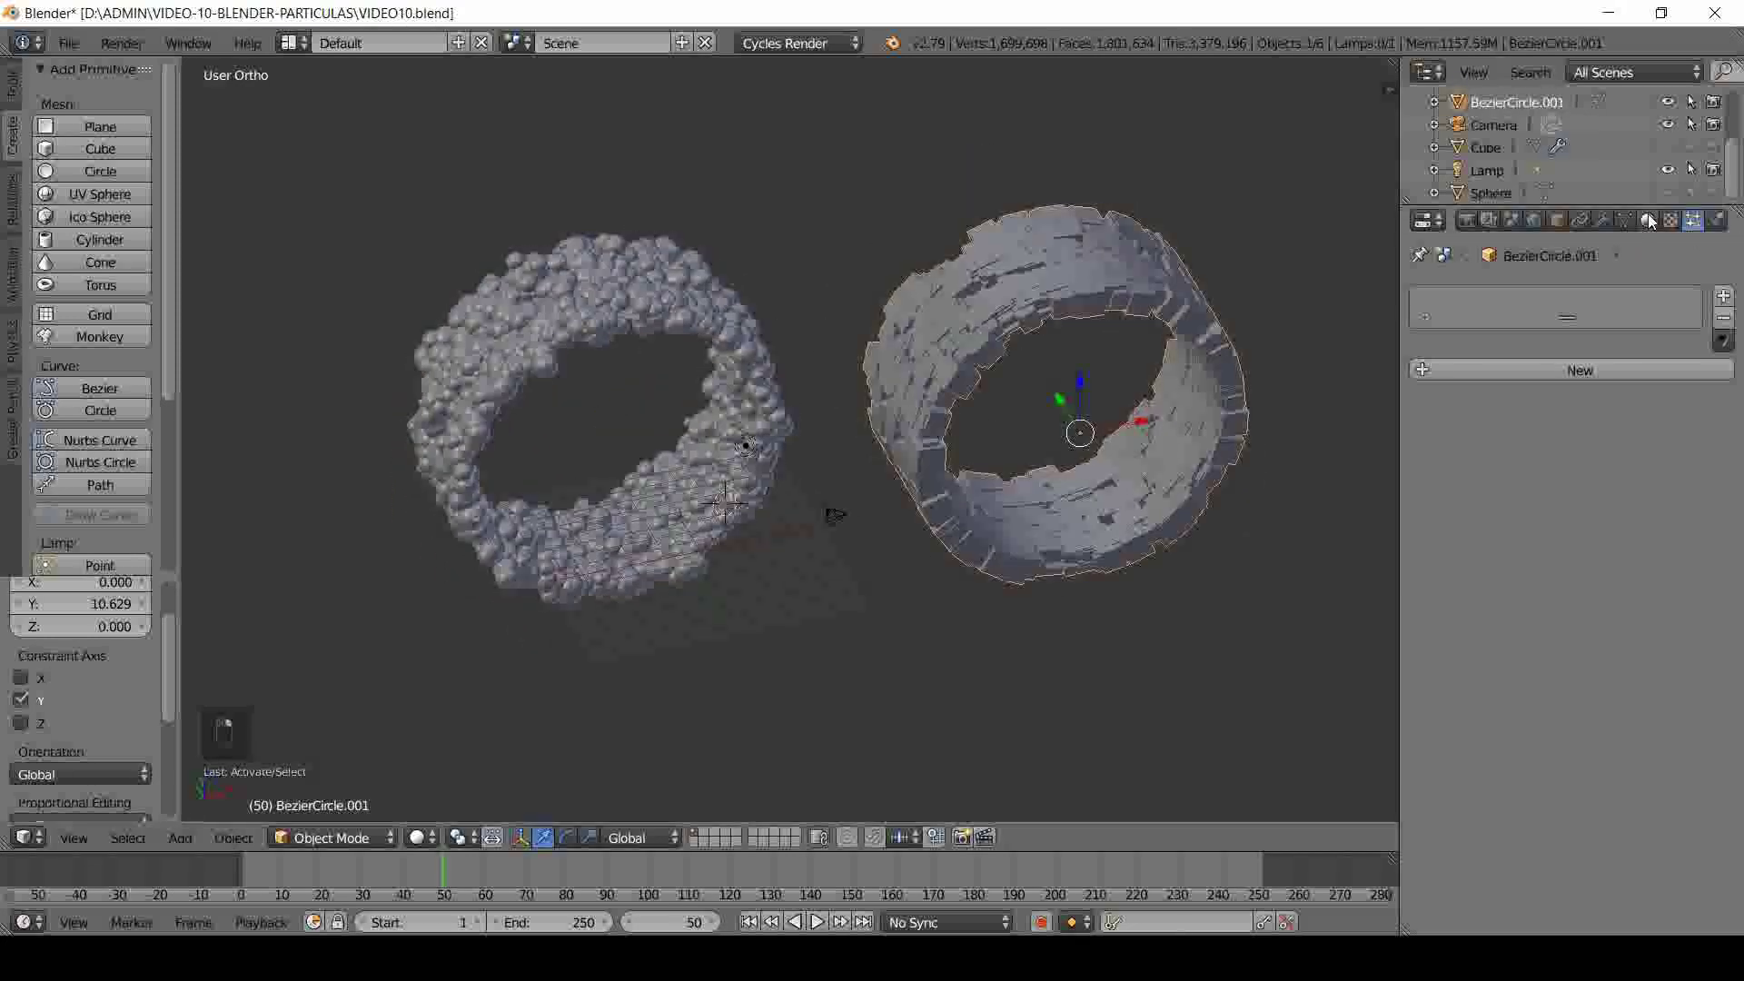
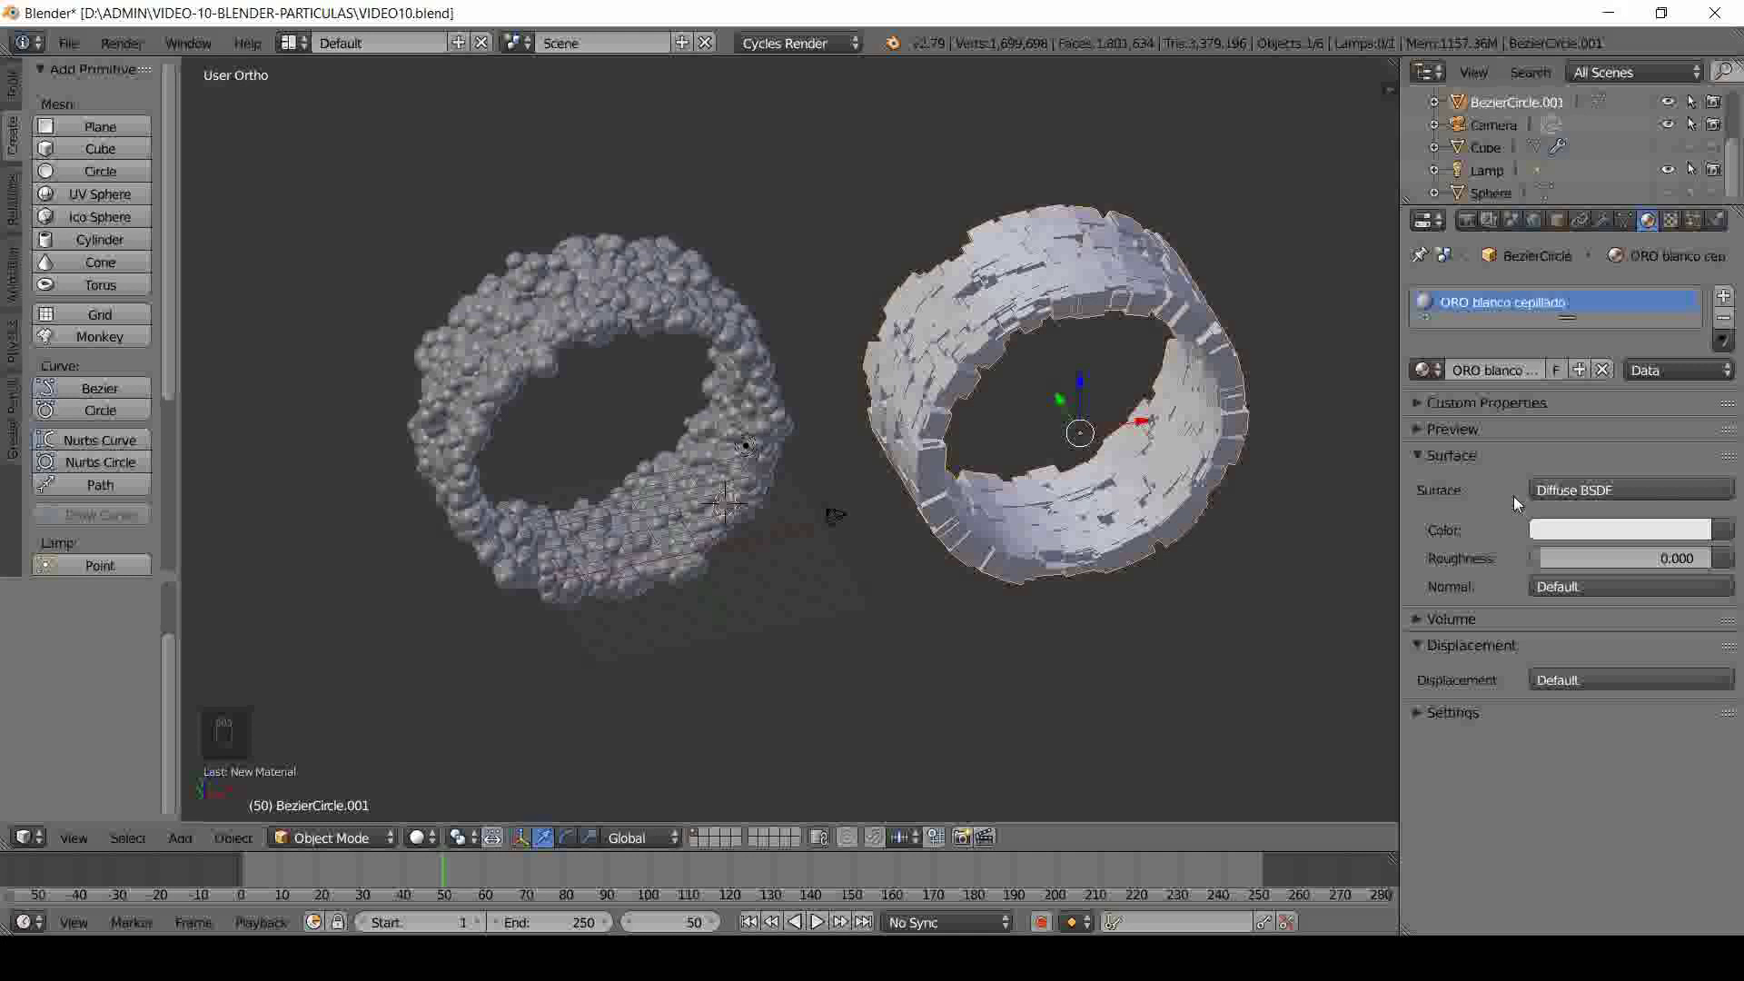
pyautogui.press('ctrl+s')
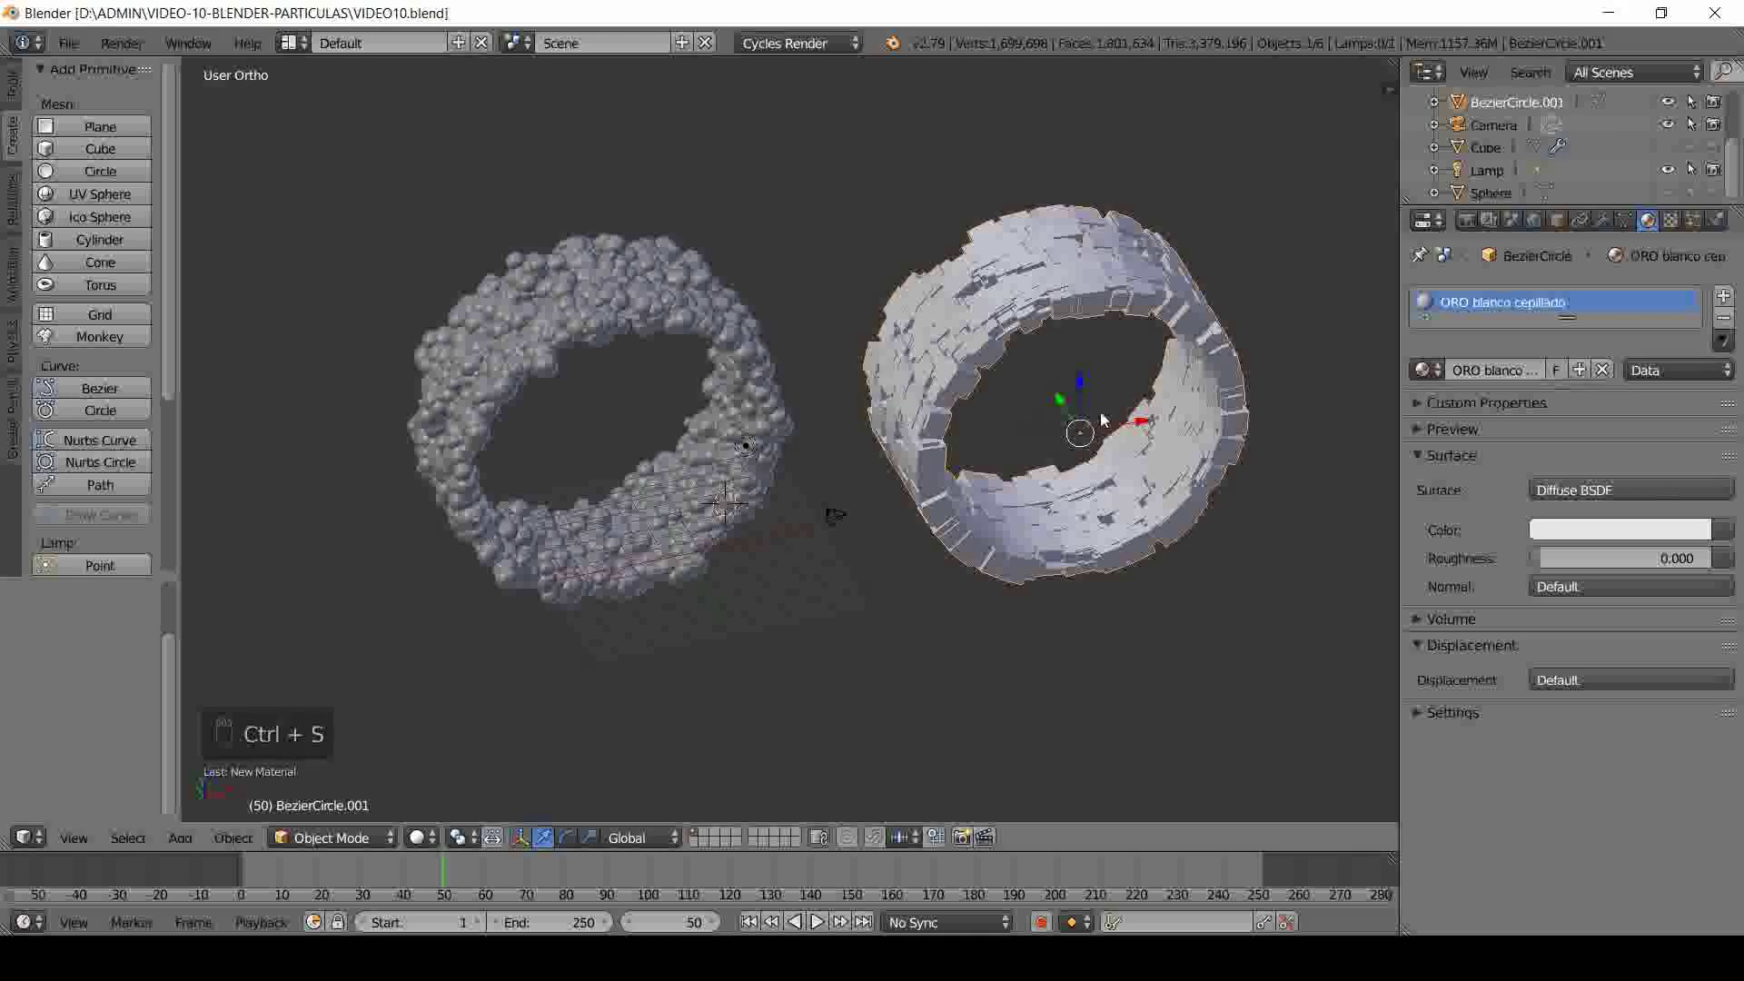
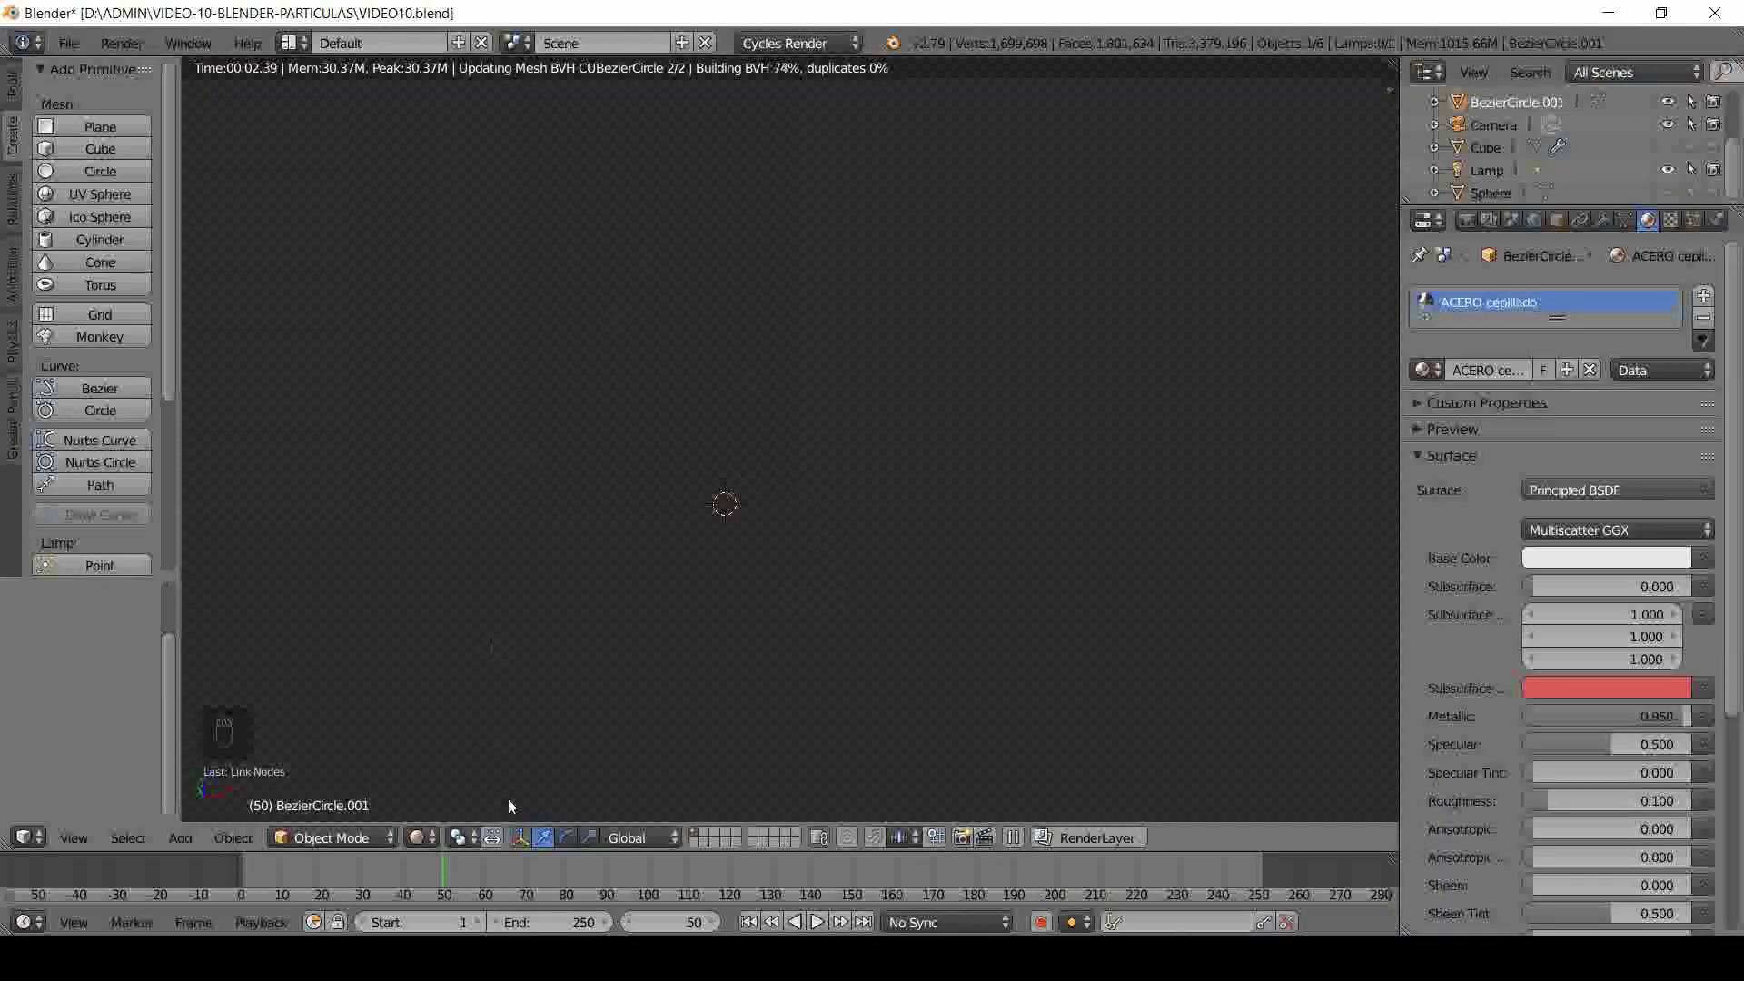
# - Leave the rendered preview, add a plane of radius 200 from the right view, and move the block ring down along Z
pyautogui.click(432, 834)
pyautogui.click(456, 772)
pyautogui.moveTo(96, 130); pyautogui.dragTo(92, 657)
pyautogui.click(92, 650)
pyautogui.press('KP_0')
pyautogui.press('KP_3')
pyautogui.moveTo(828, 462); pyautogui.dragTo(837, 588)
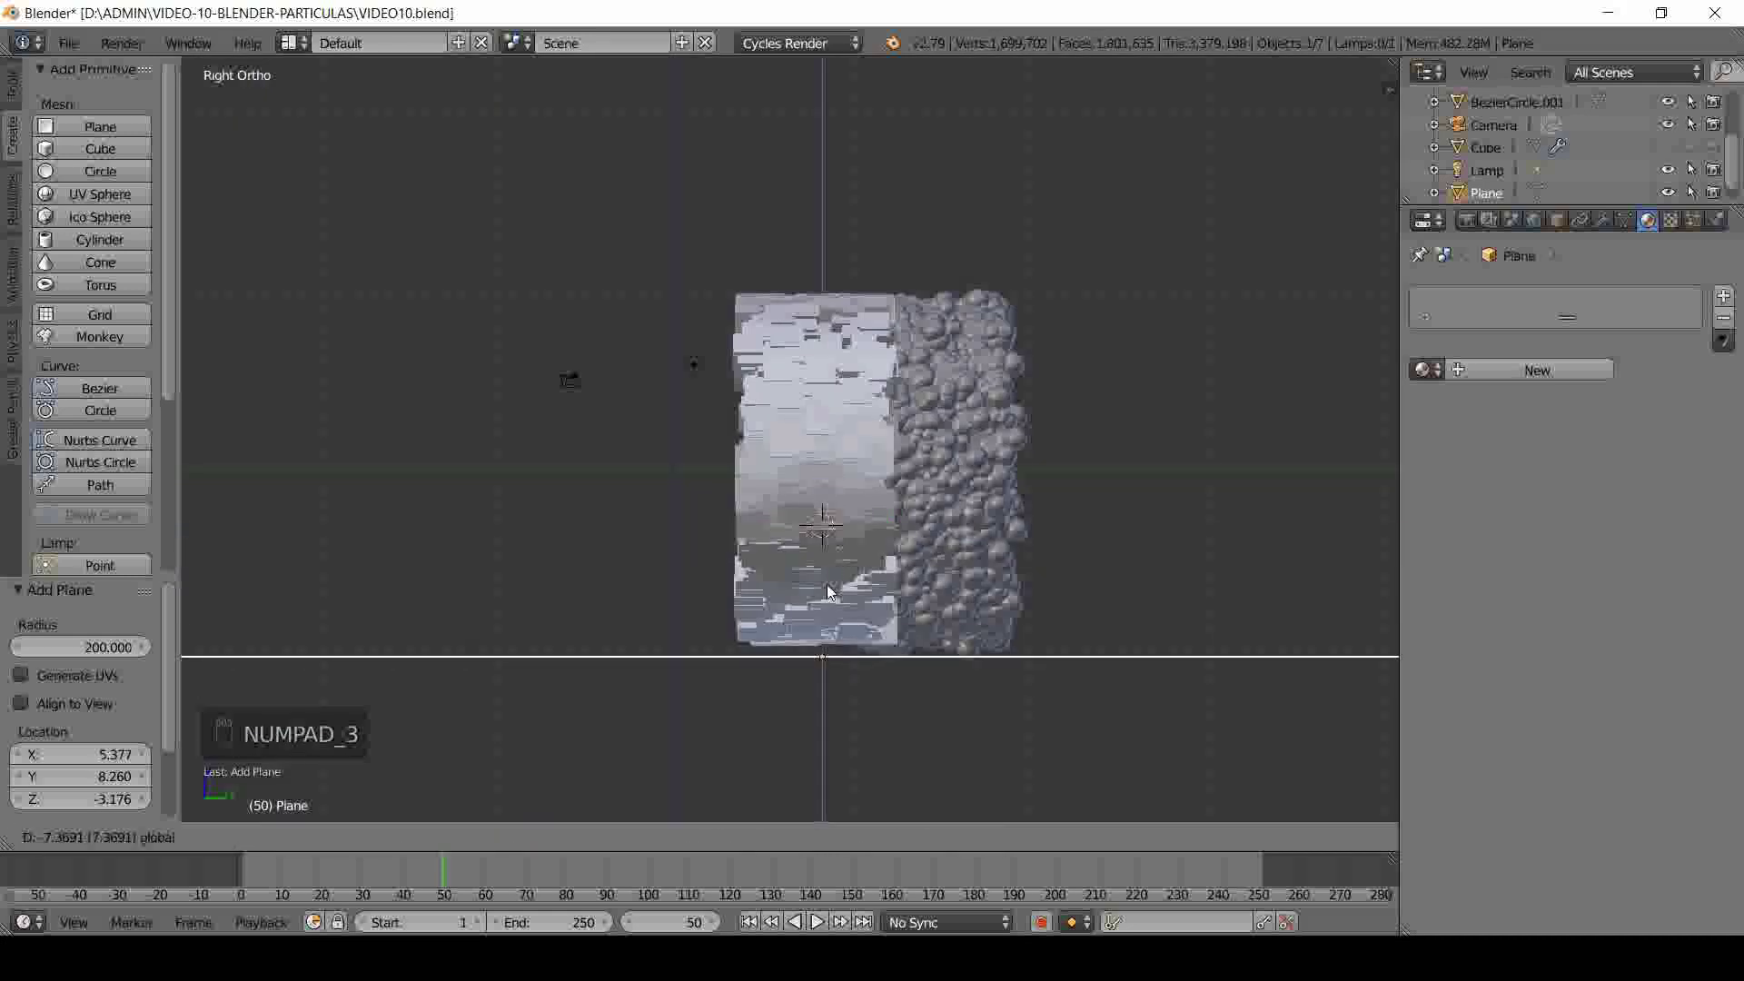
pyautogui.moveTo(811, 467); pyautogui.dragTo(774, 582)
pyautogui.moveTo(1494, 207); pyautogui.dragTo(765, 438)
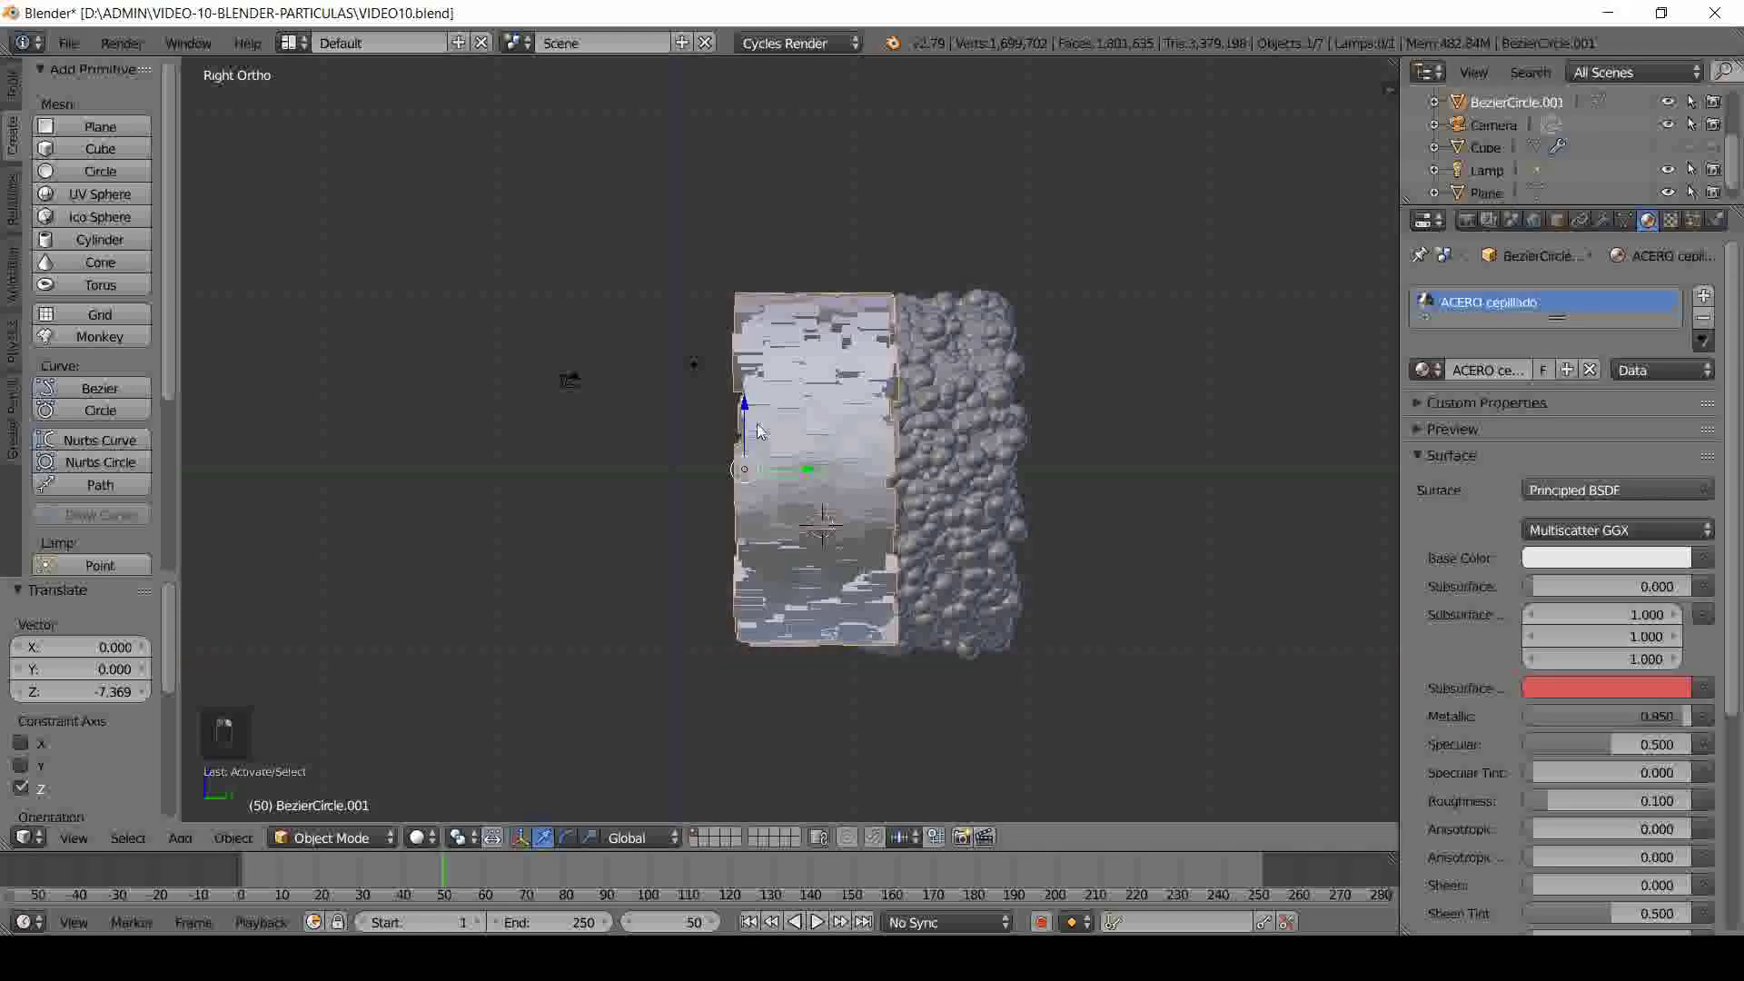
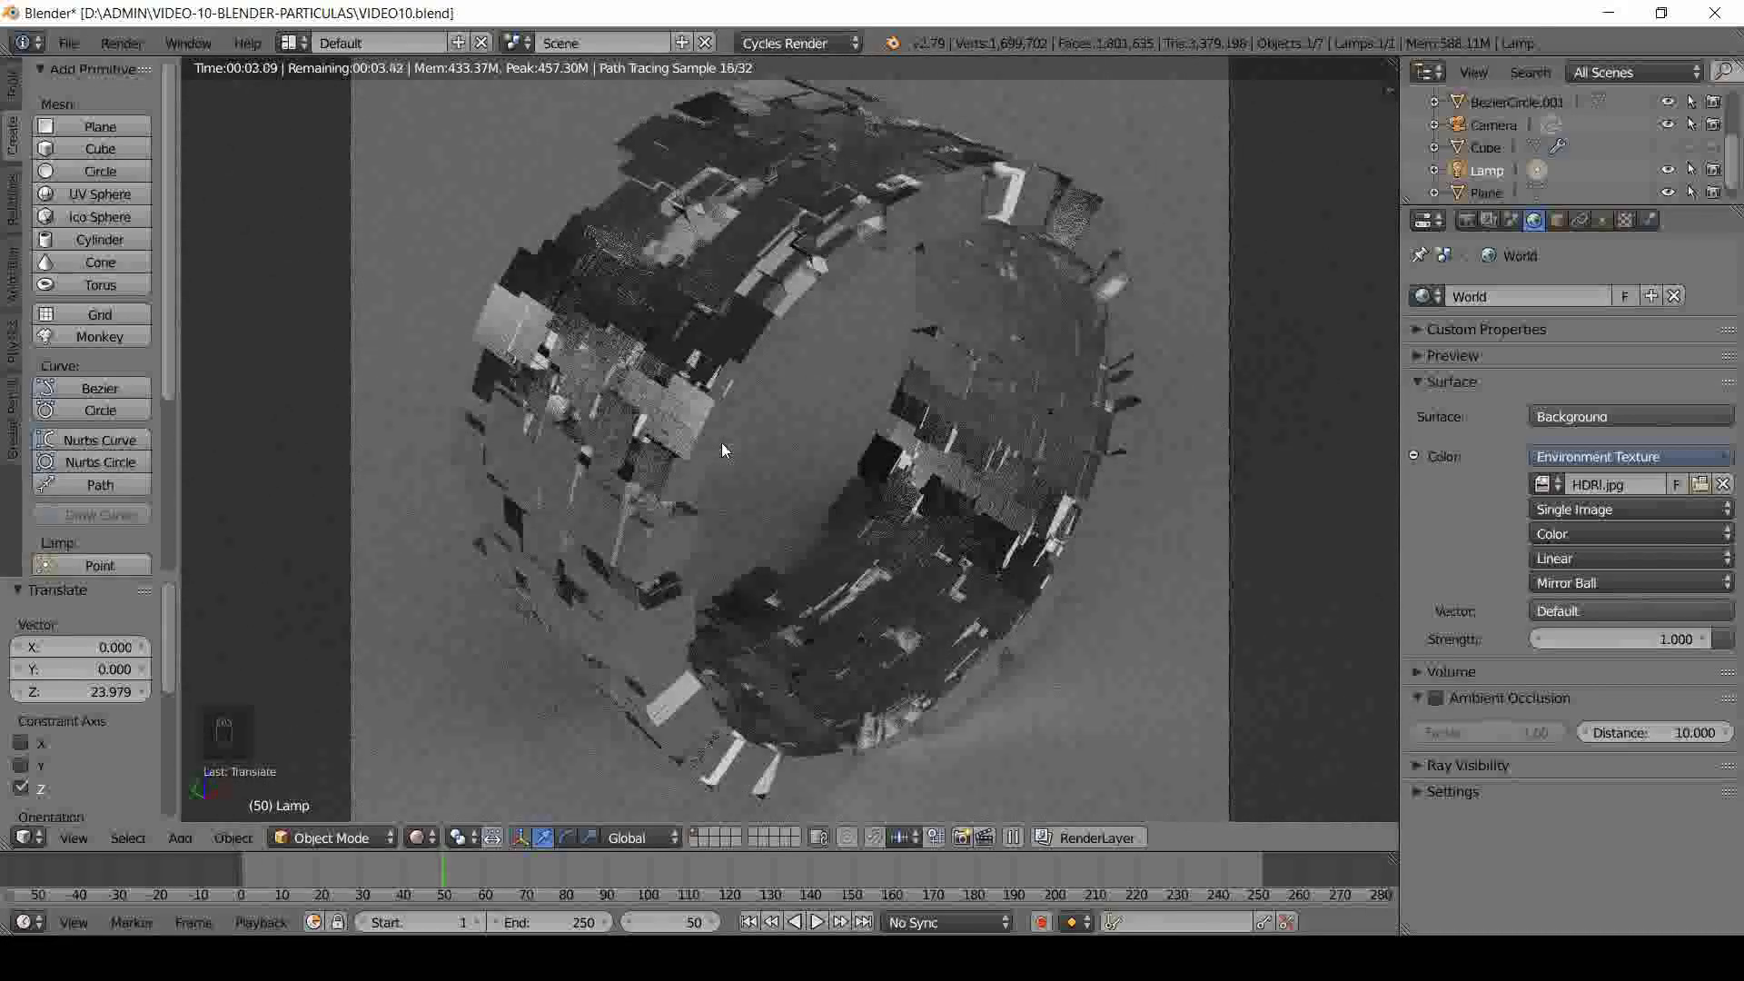
# - Set the world Environment Texture projection to Equirectangular and save the file
pyautogui.moveTo(727, 448); pyautogui.dragTo(1587, 607)
pyautogui.click(1586, 590)
pyautogui.middleClick(1588, 574)
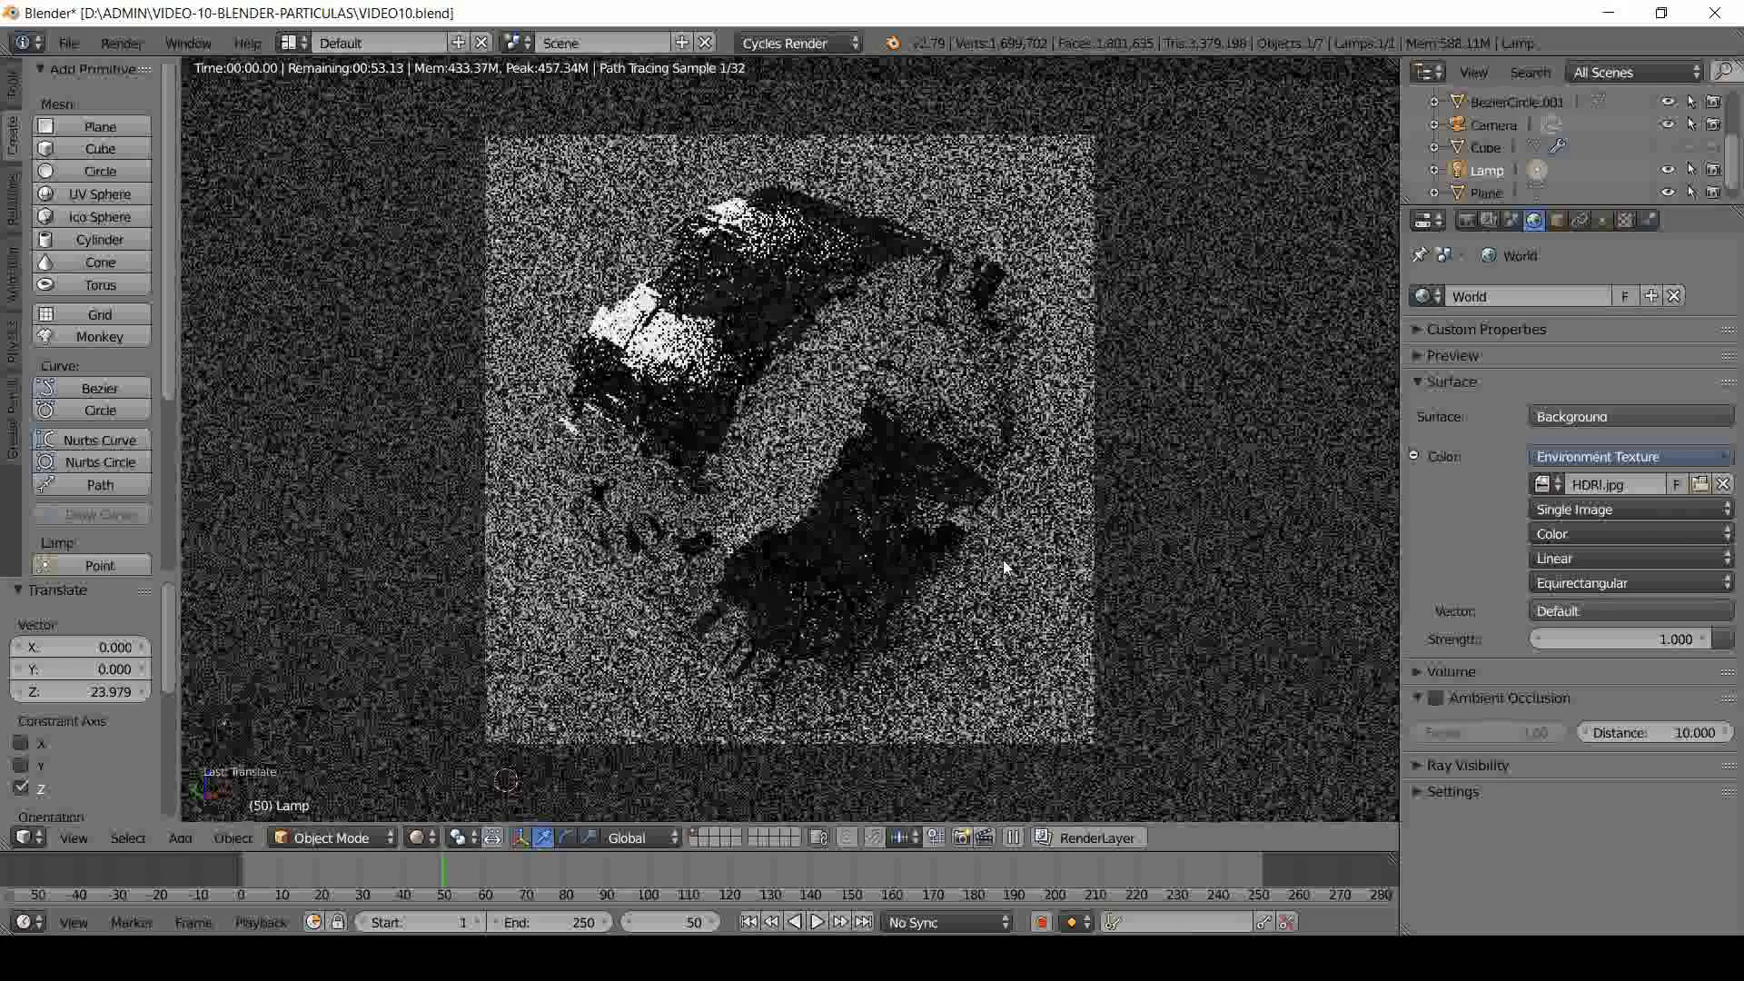
pyautogui.press('ctrl+s')
# - Select the Lamp and bring up its Object Data emission settings
pyautogui.moveTo(1605, 226); pyautogui.dragTo(1525, 610)
pyautogui.click(1556, 700)
pyautogui.press('KP_0')
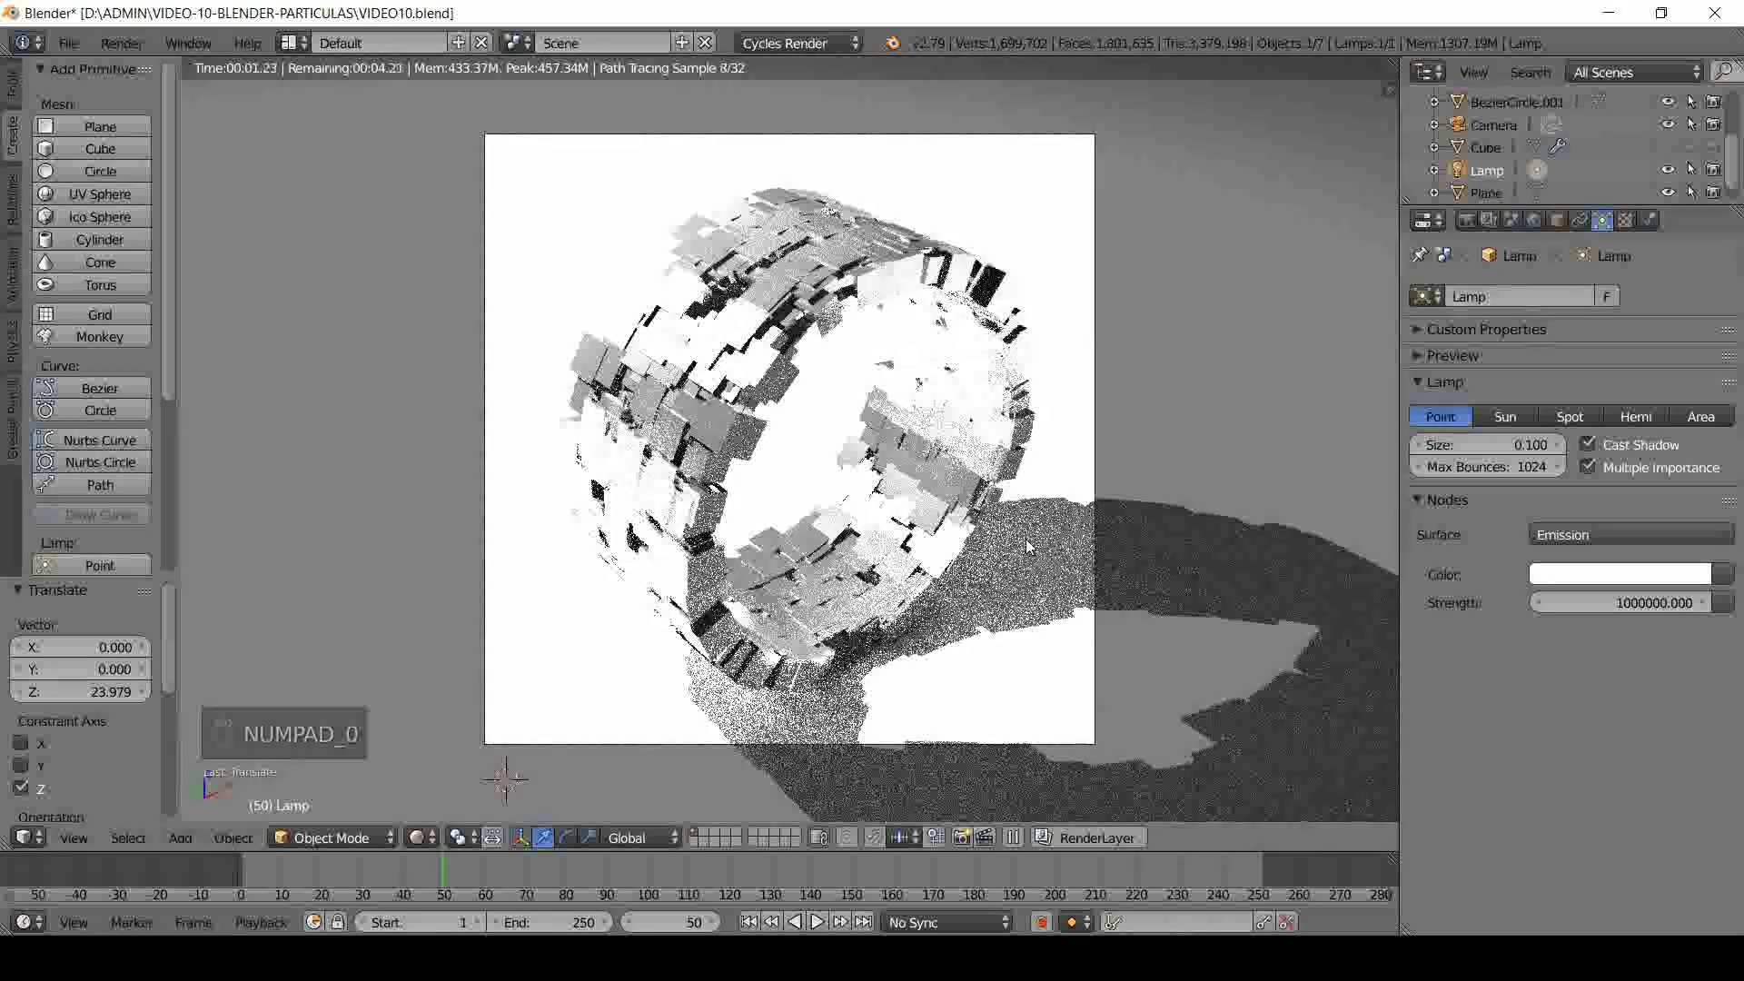
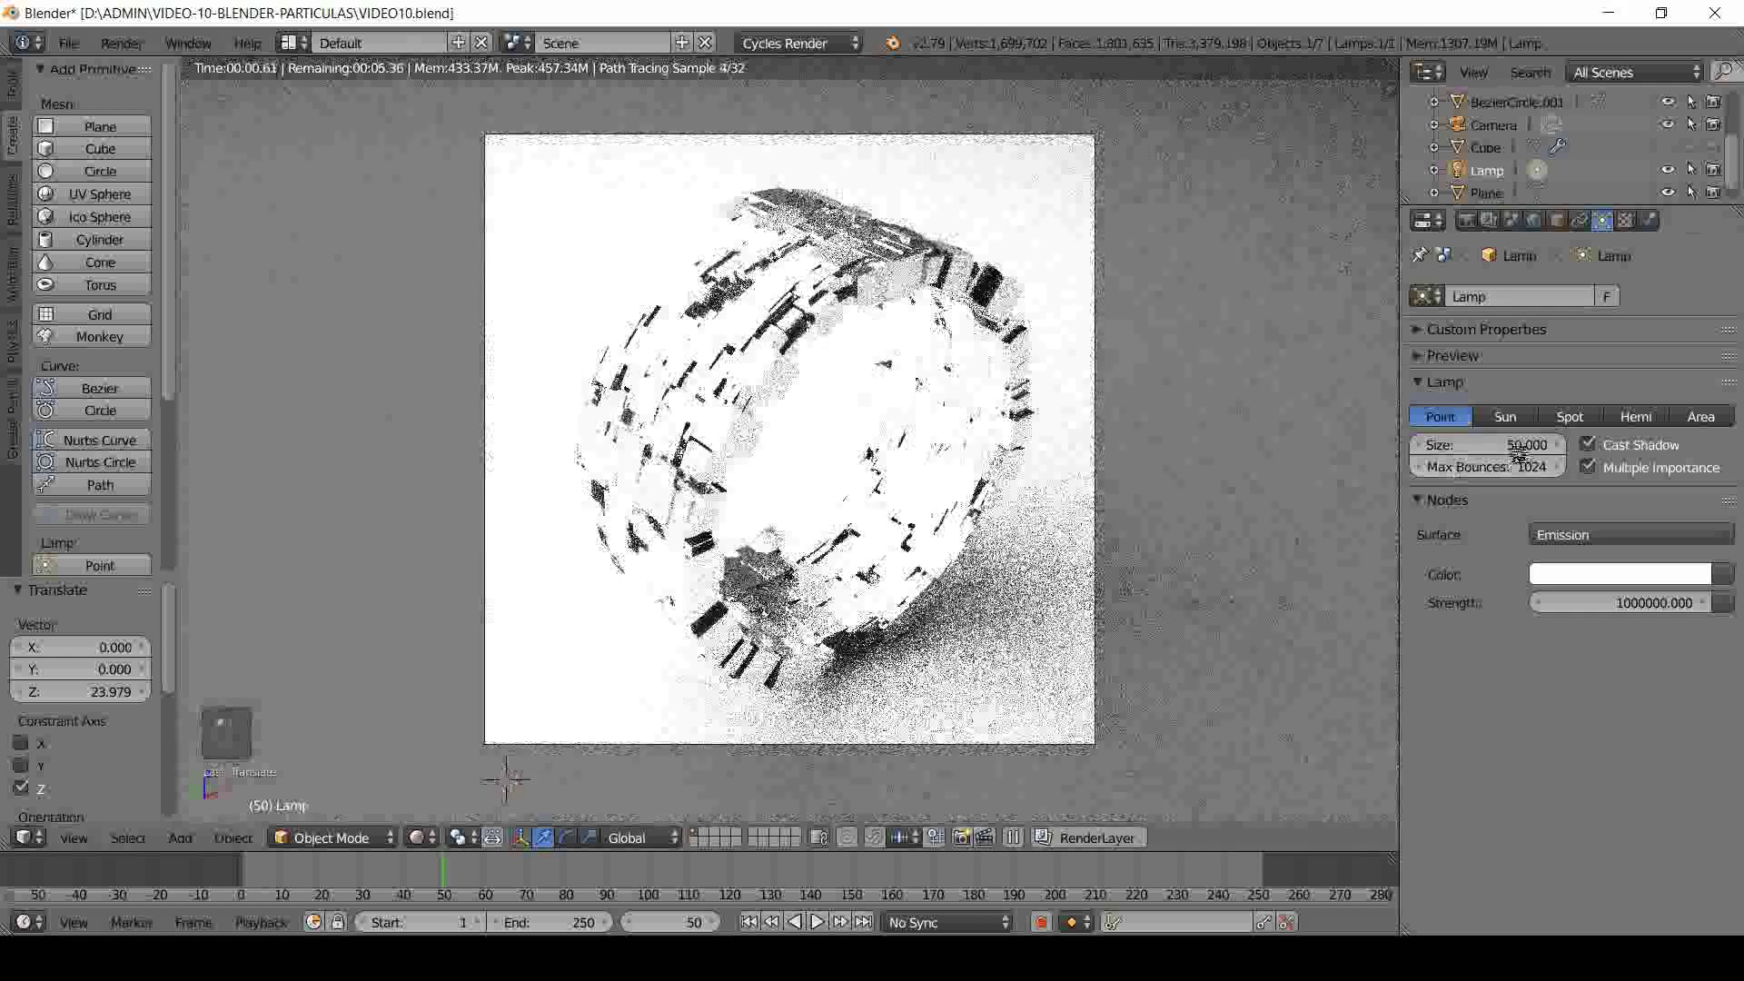
# - Reduce the point lamp's Size to 5.000 to soften the ring's shadow
pyautogui.moveTo(1400, 639); pyautogui.dragTo(1366, 615)
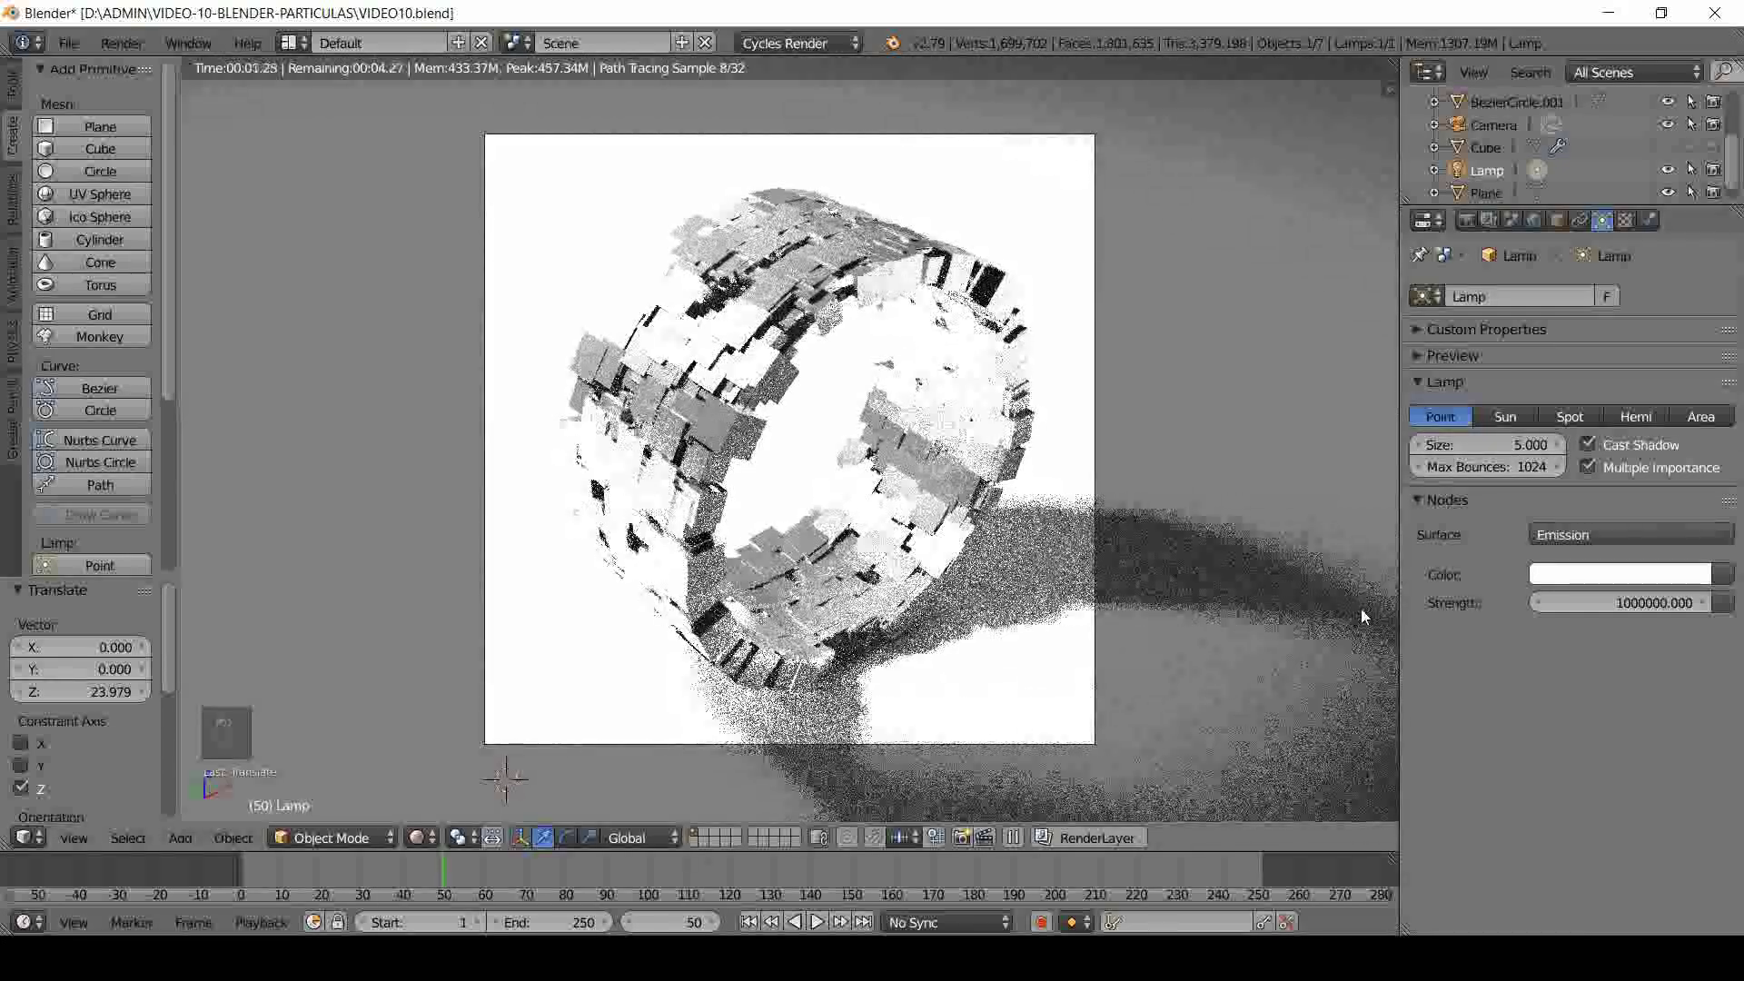
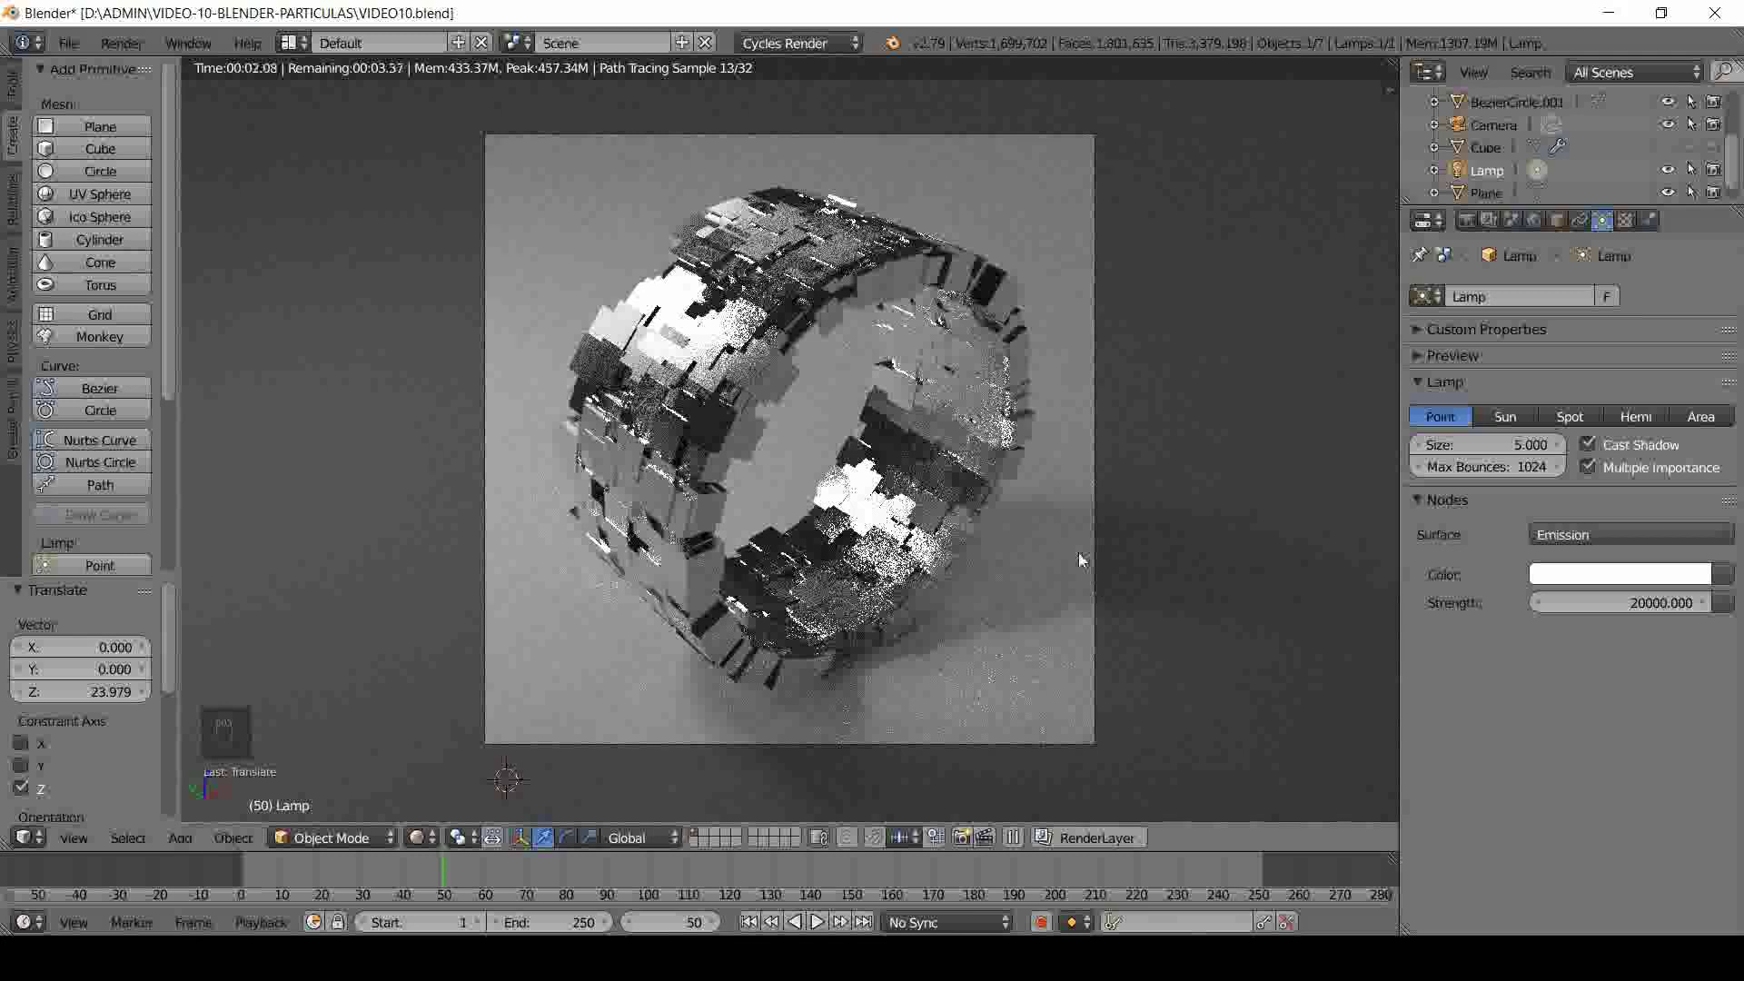
# - Save the file, then drag the world Background Strength down toward 0.000
pyautogui.press('ctrl+s')
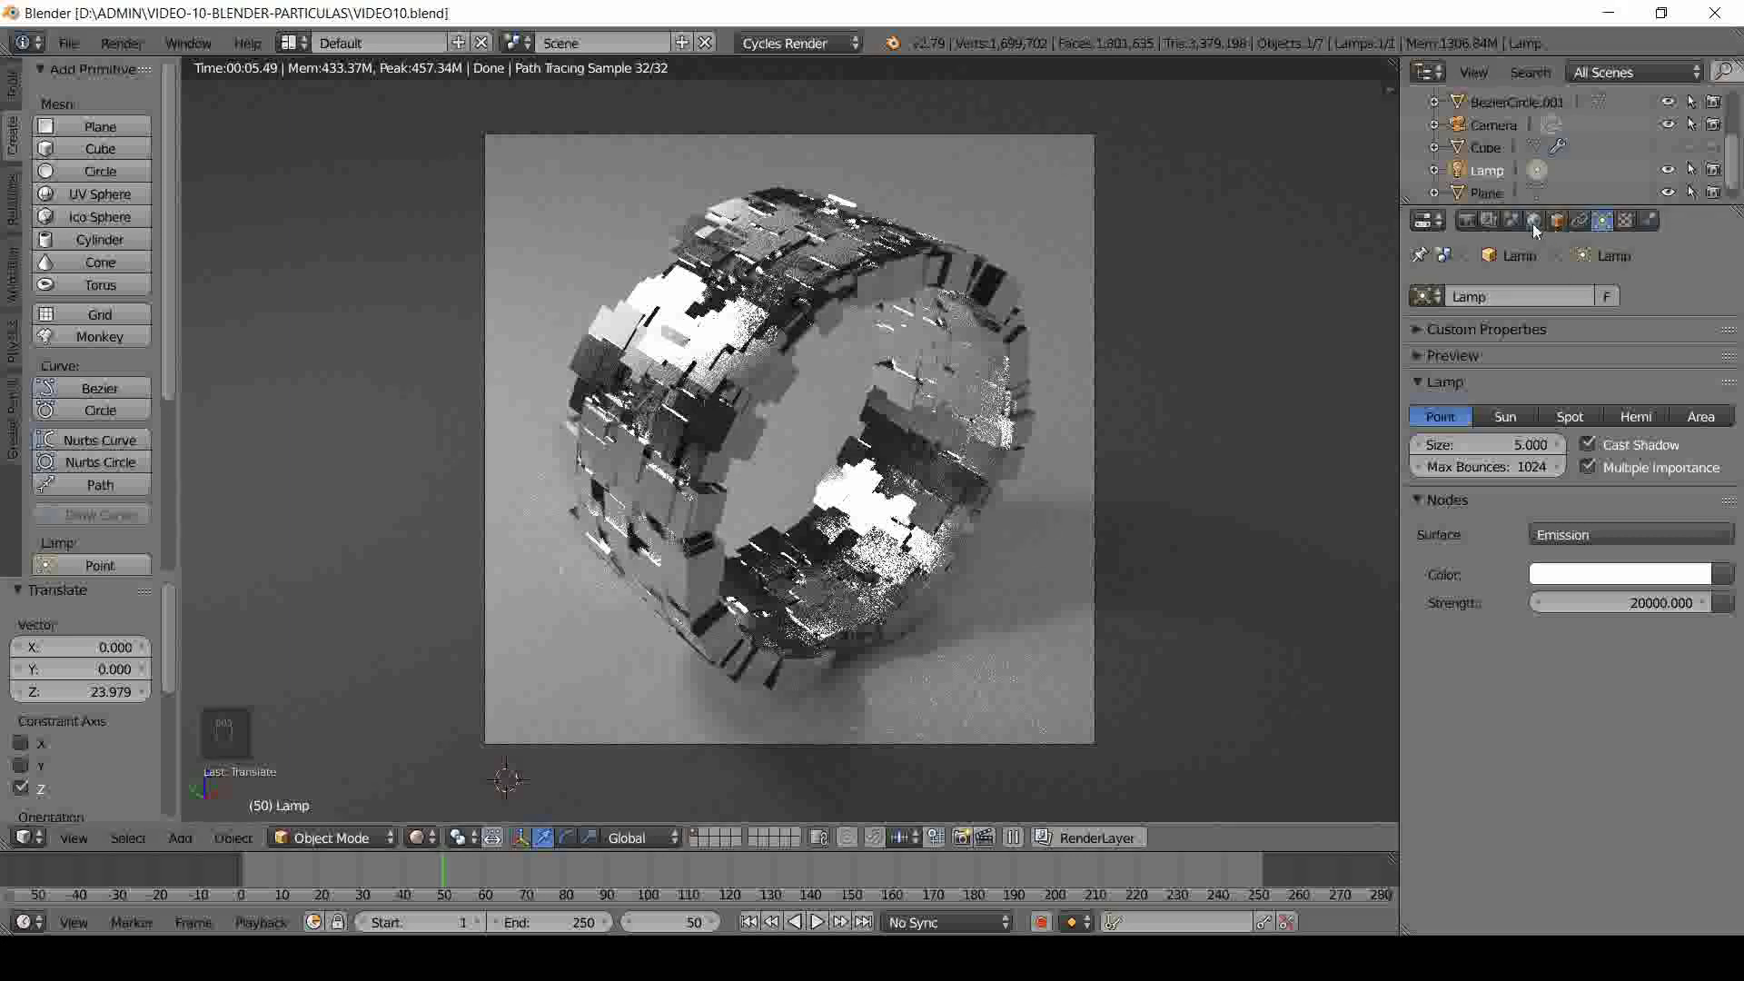
pyautogui.click(1540, 228)
pyautogui.moveTo(1540, 227); pyautogui.dragTo(1519, 593)
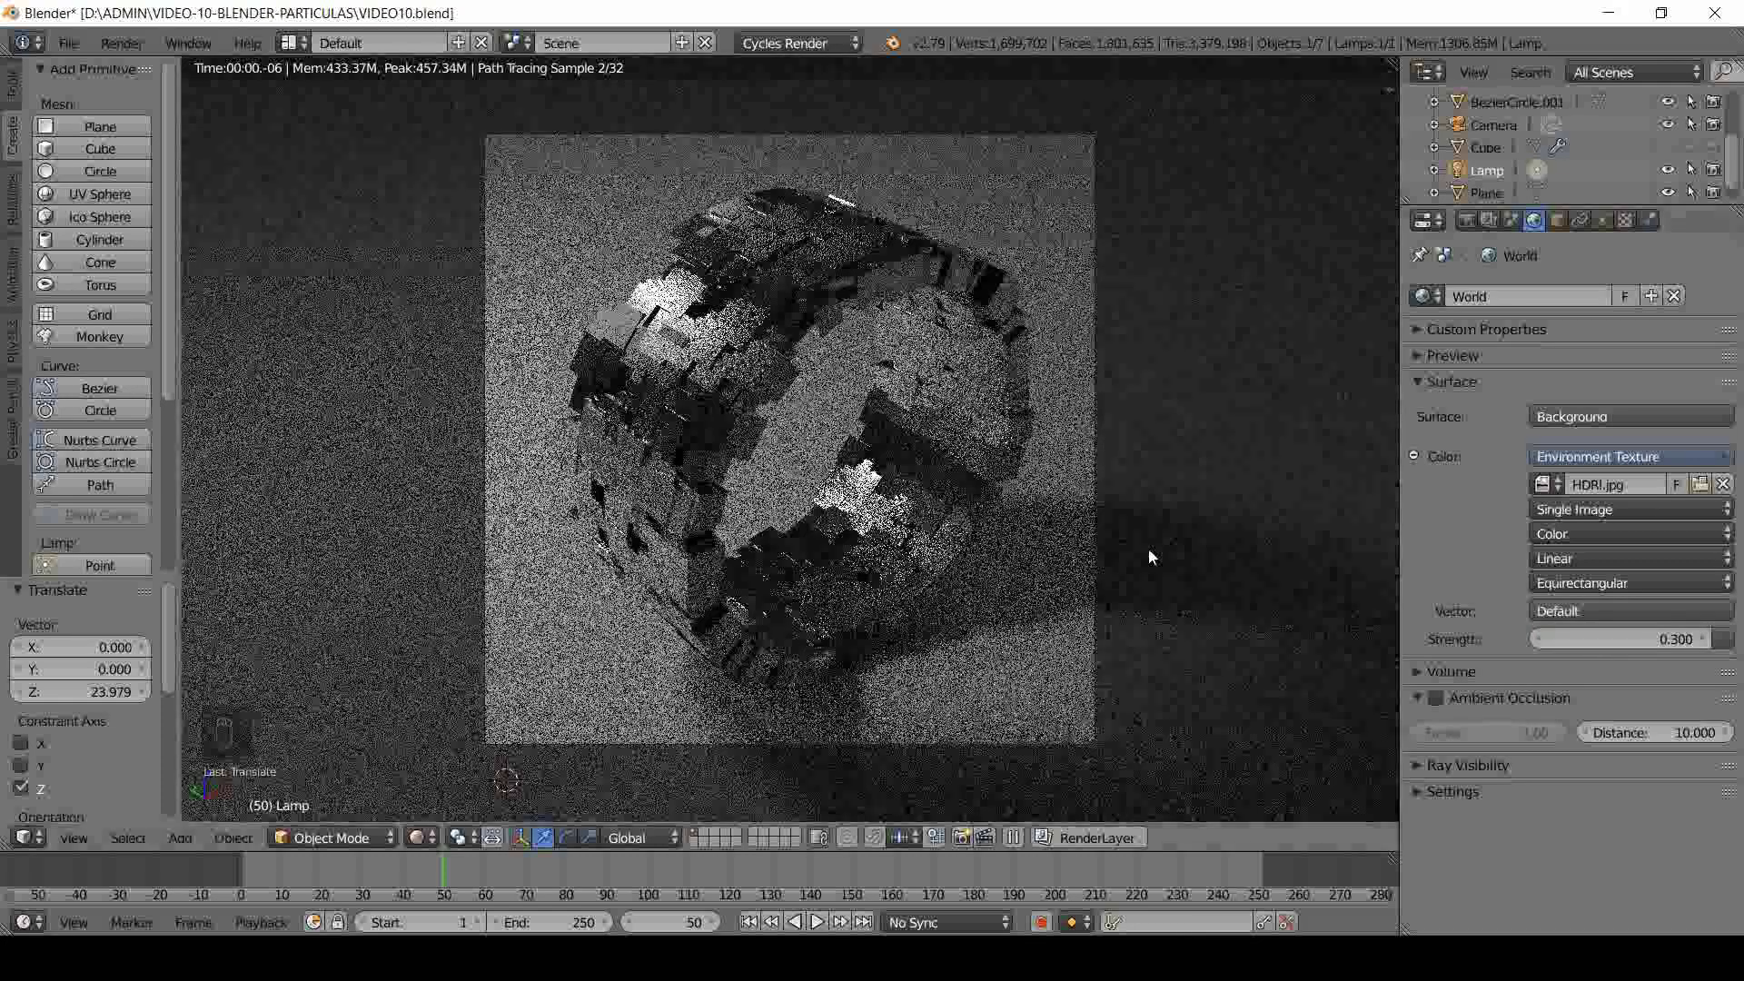
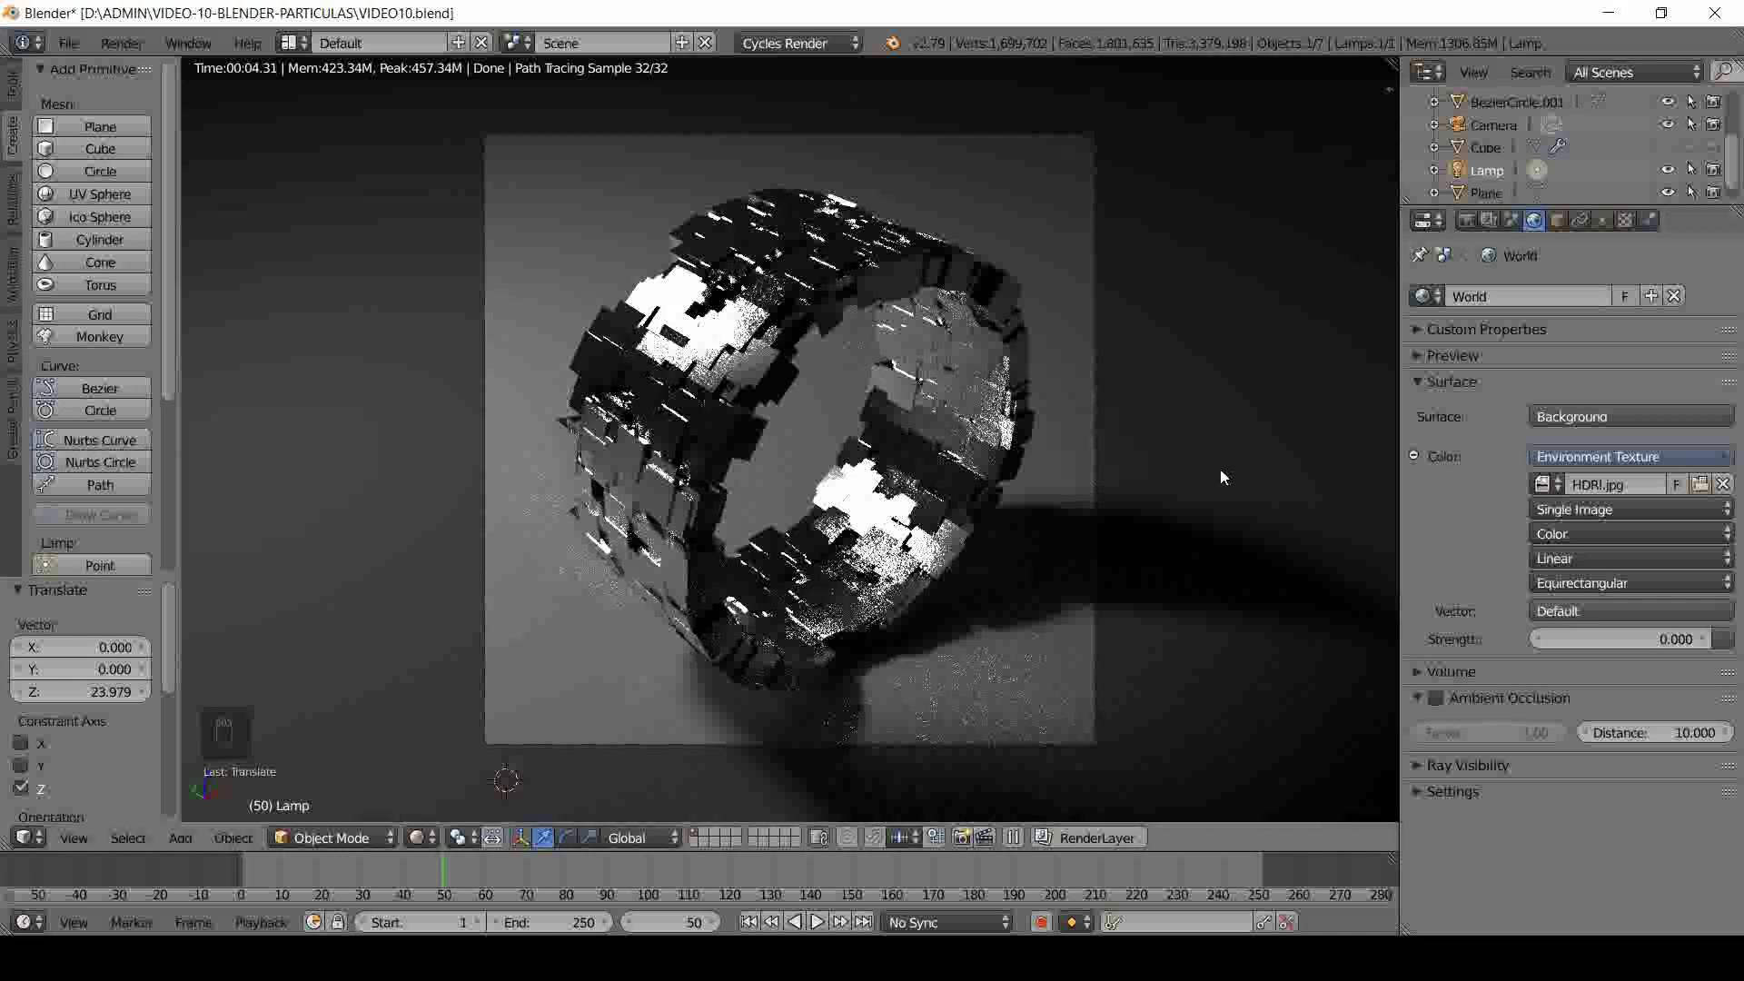
# - Show the N sidebar and set the lamp's Location X to 40
pyautogui.press('n')
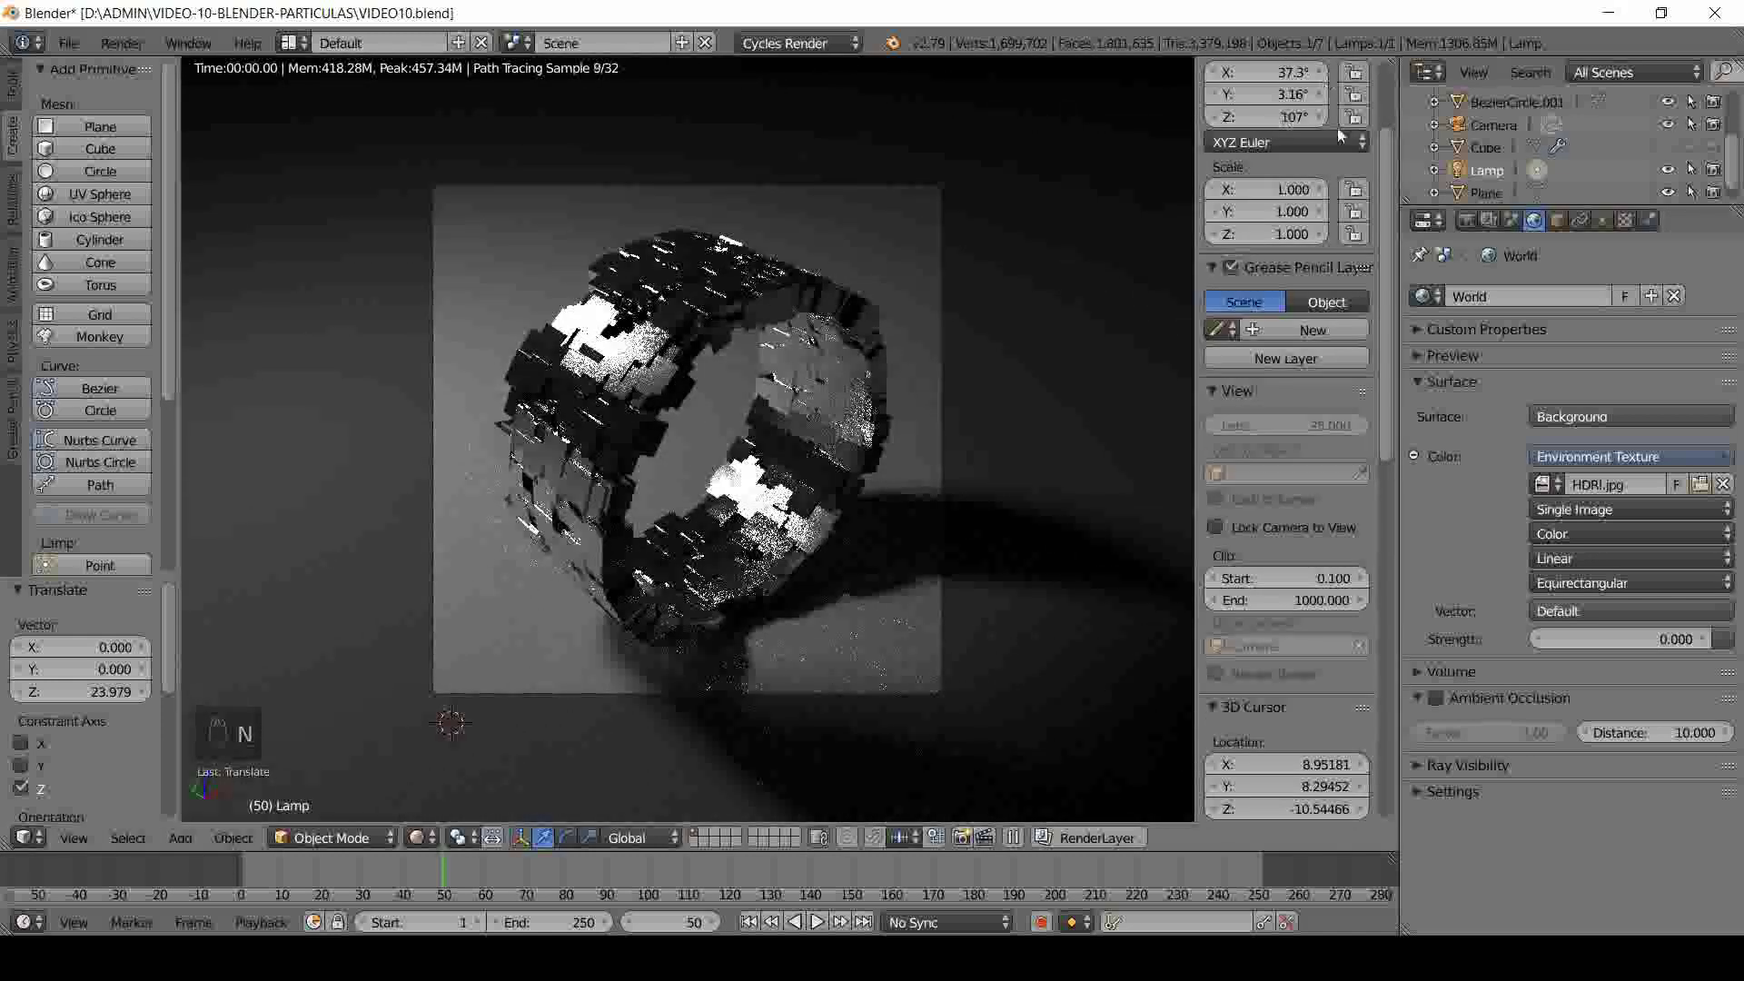
pyautogui.moveTo(1328, 289); pyautogui.dragTo(225, 804)
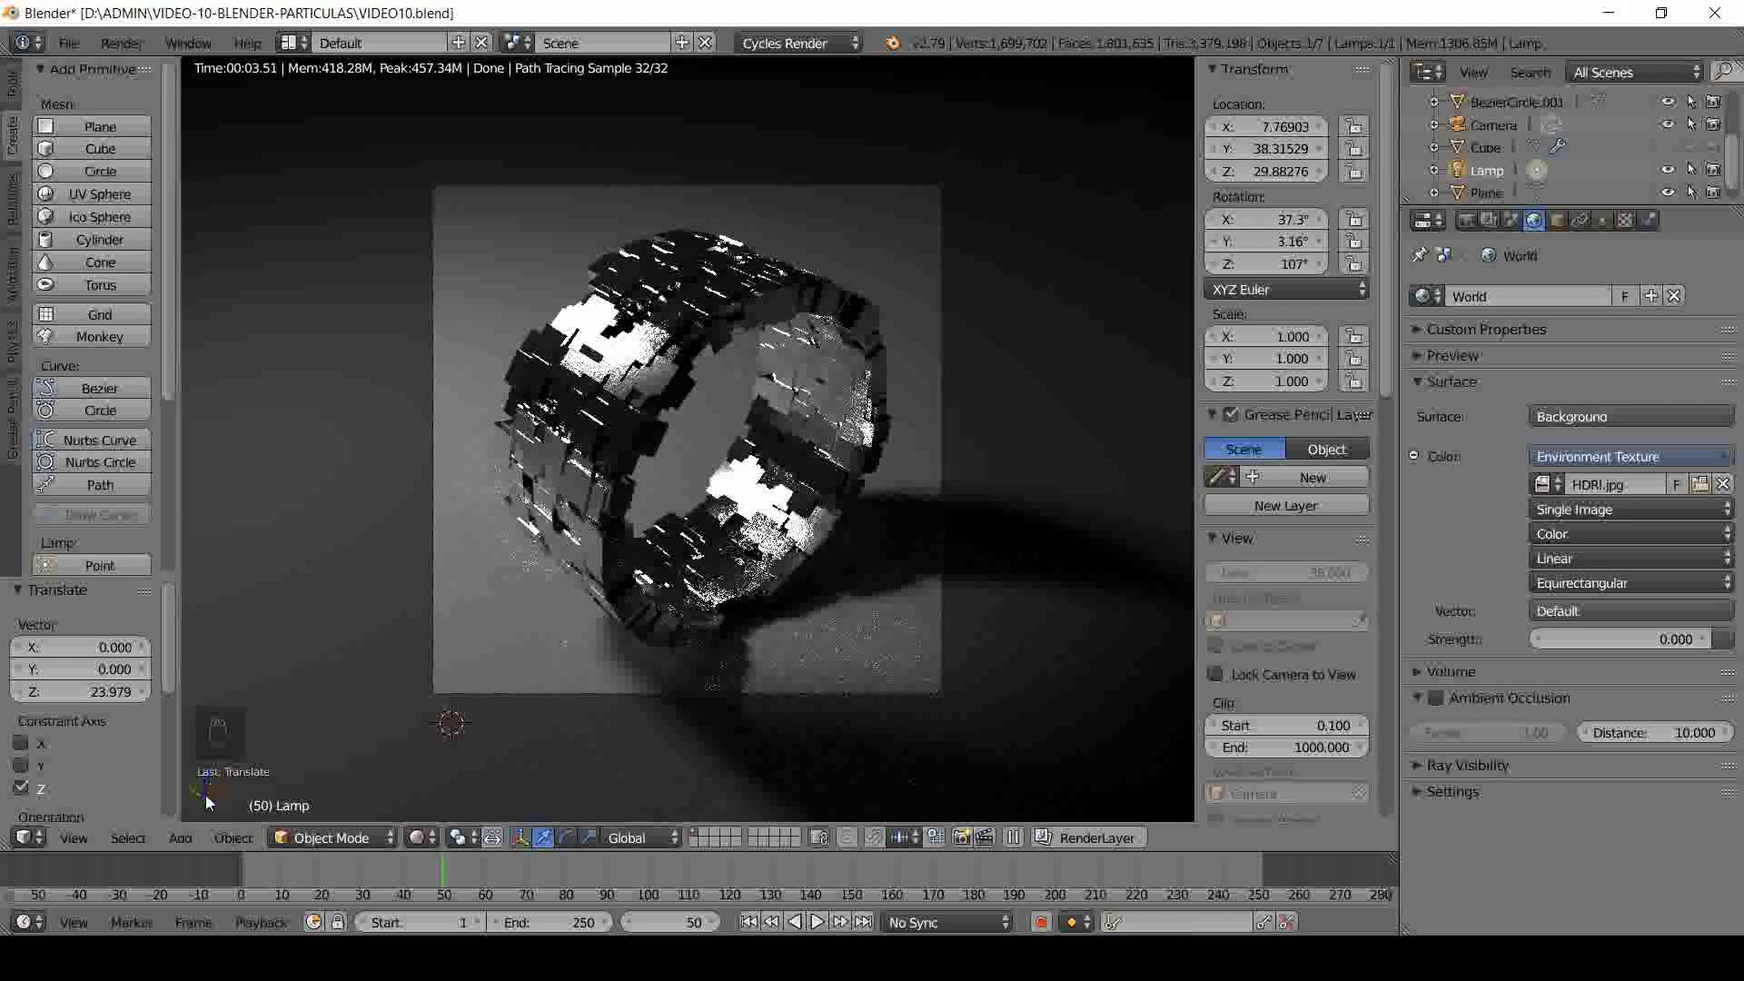
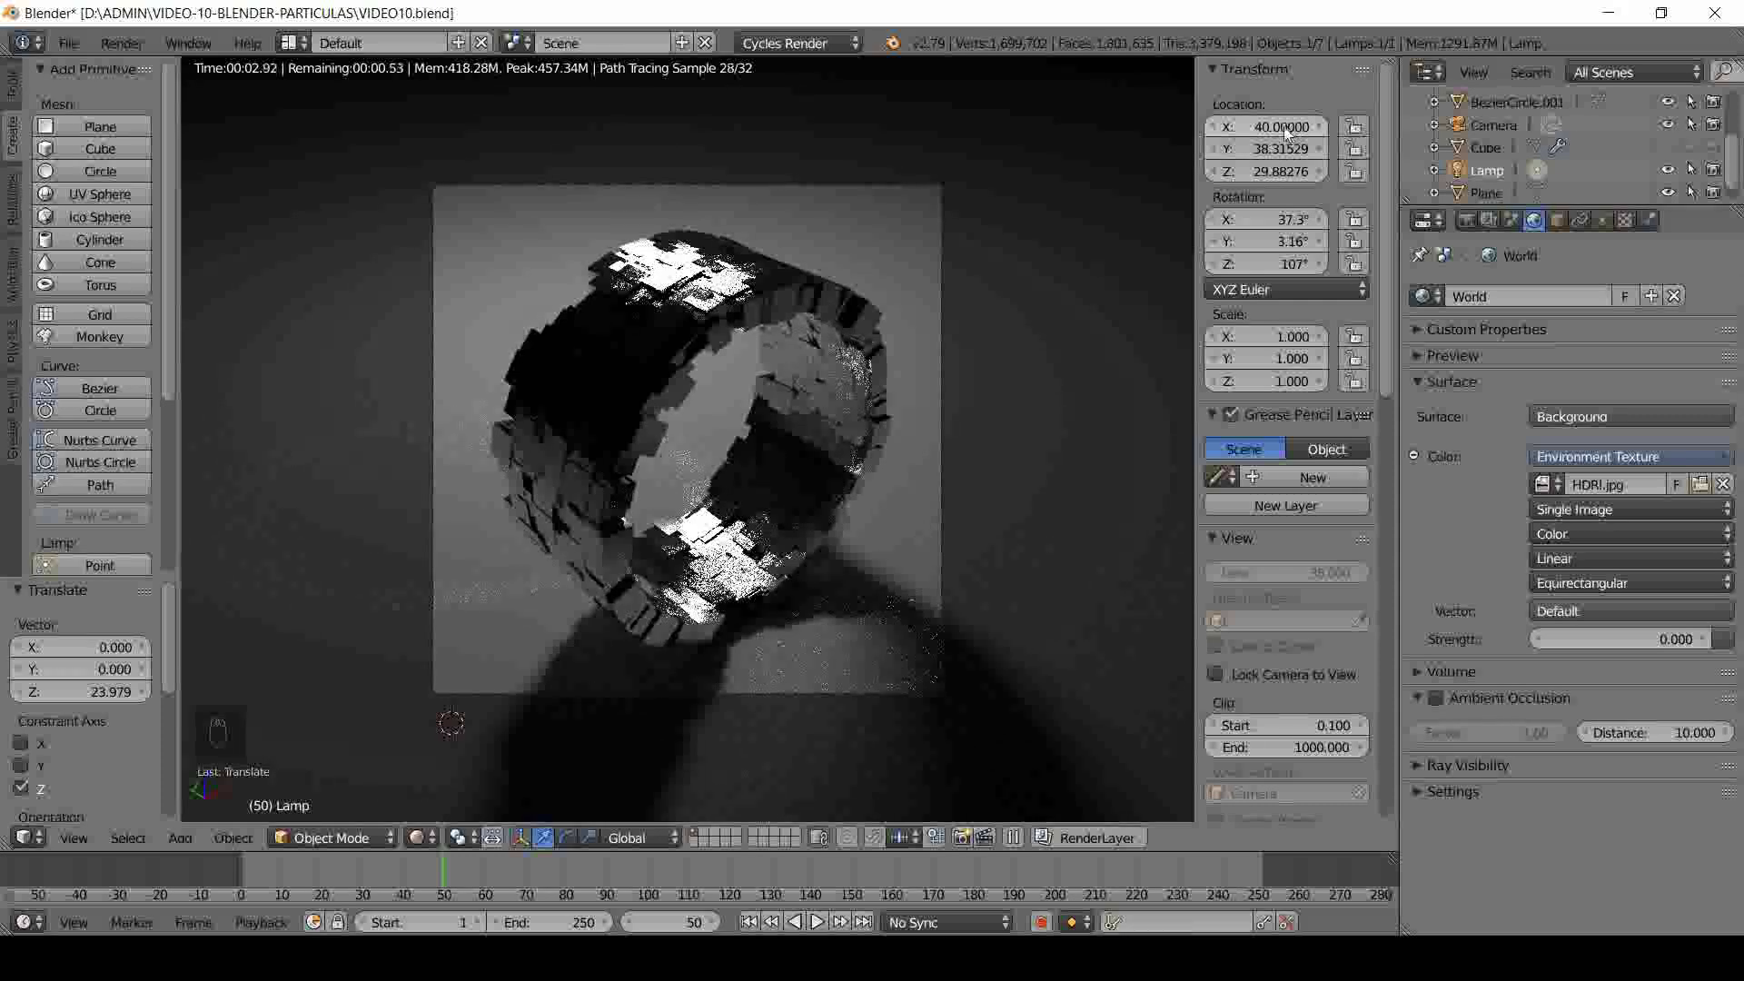
# - Set the lamp's Location Y to 75 in the sidebar Transform fields
pyautogui.click(1258, 149)
pyautogui.press('KP_0')
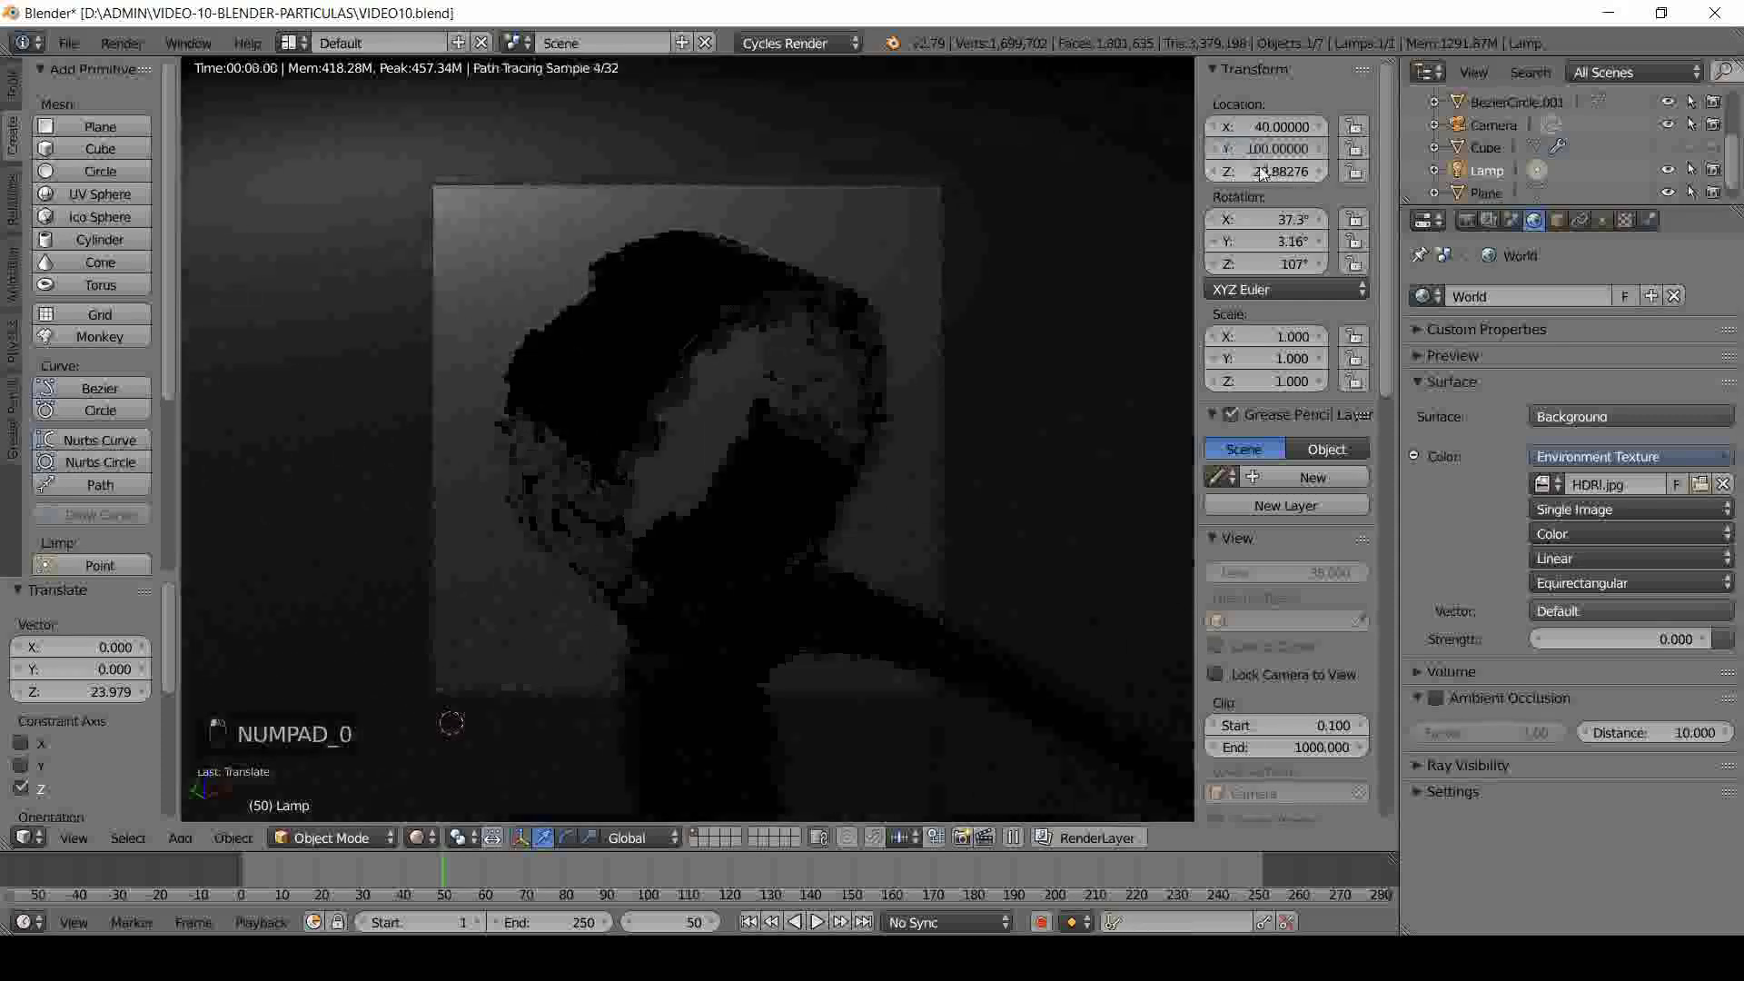
pyautogui.middleClick(1265, 160)
pyautogui.moveTo(1265, 160); pyautogui.dragTo(1261, 162)
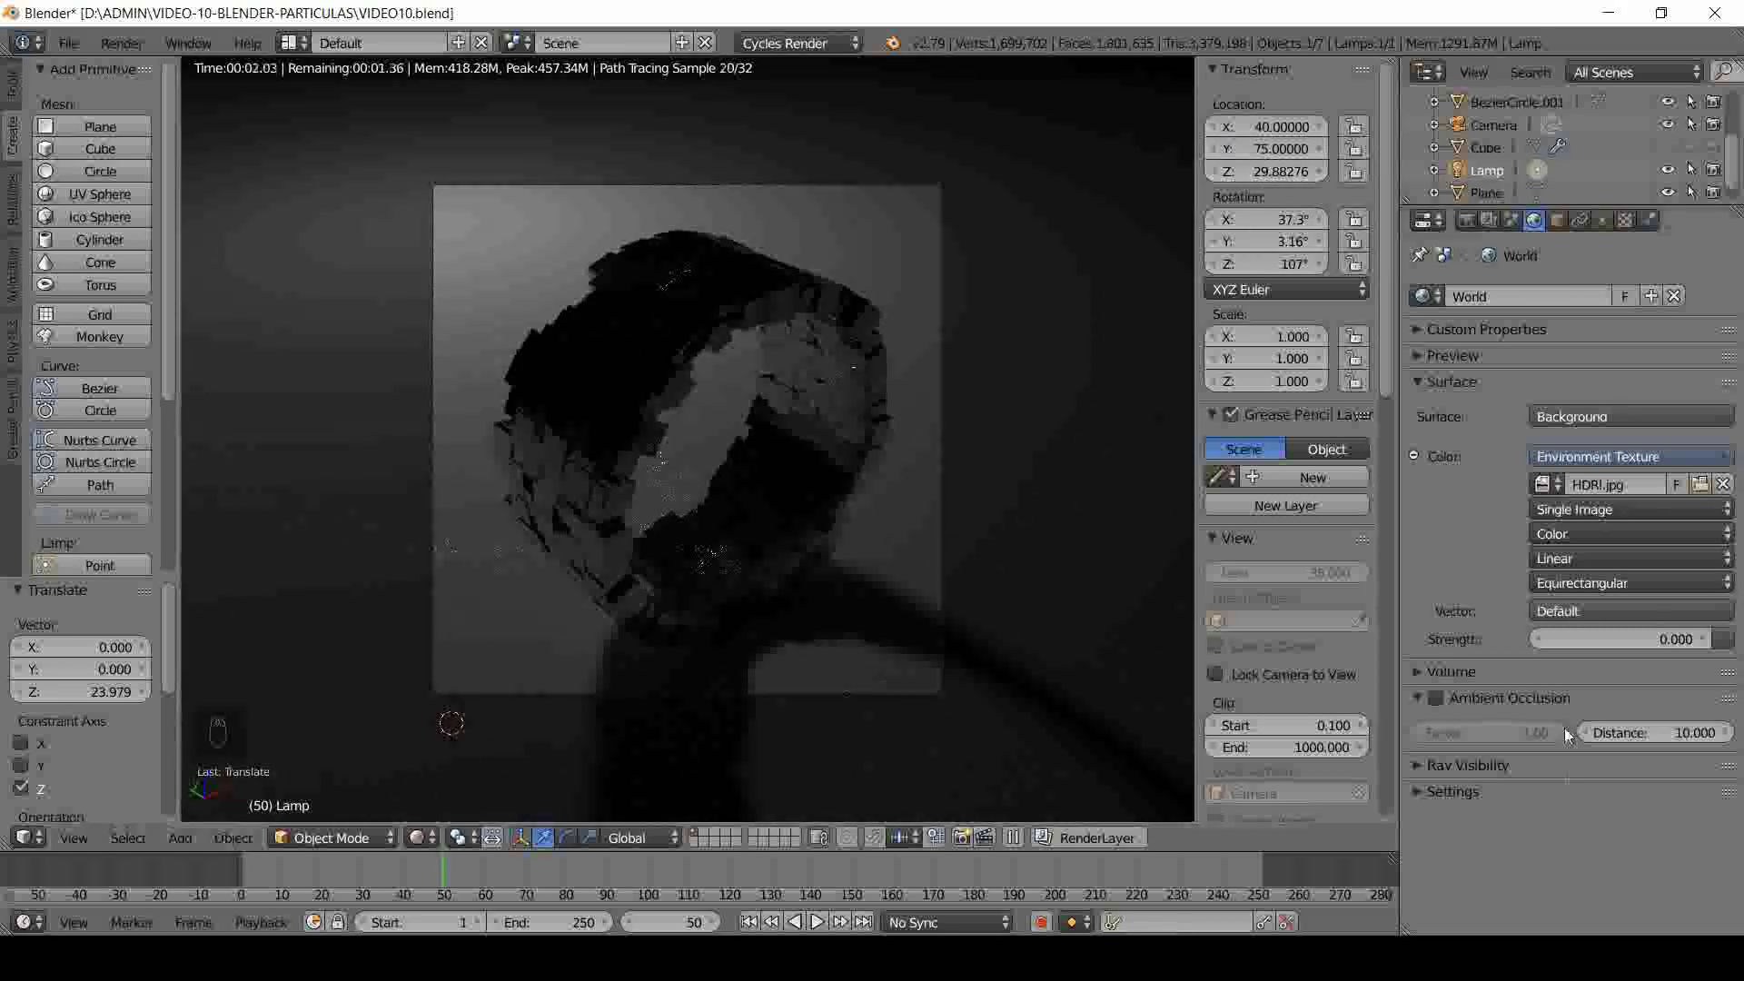
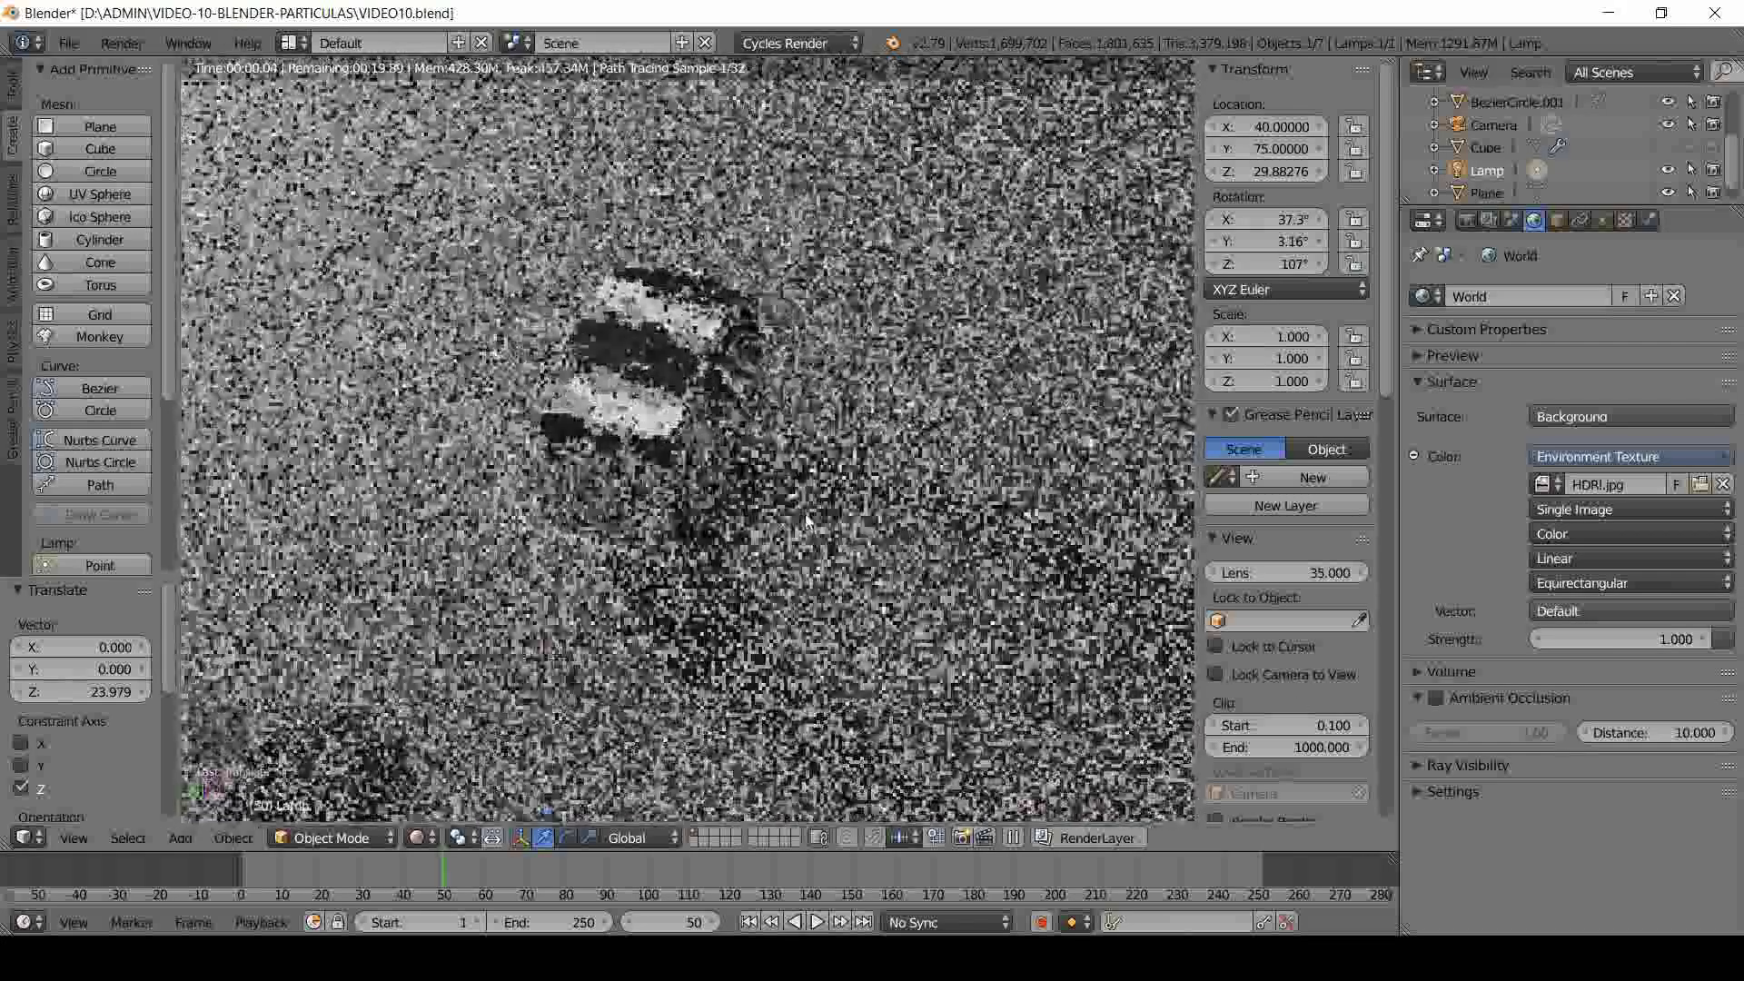
# - Zoom into the camera view and bring up the Environment Texture's image file browser
pyautogui.press('KP_0')
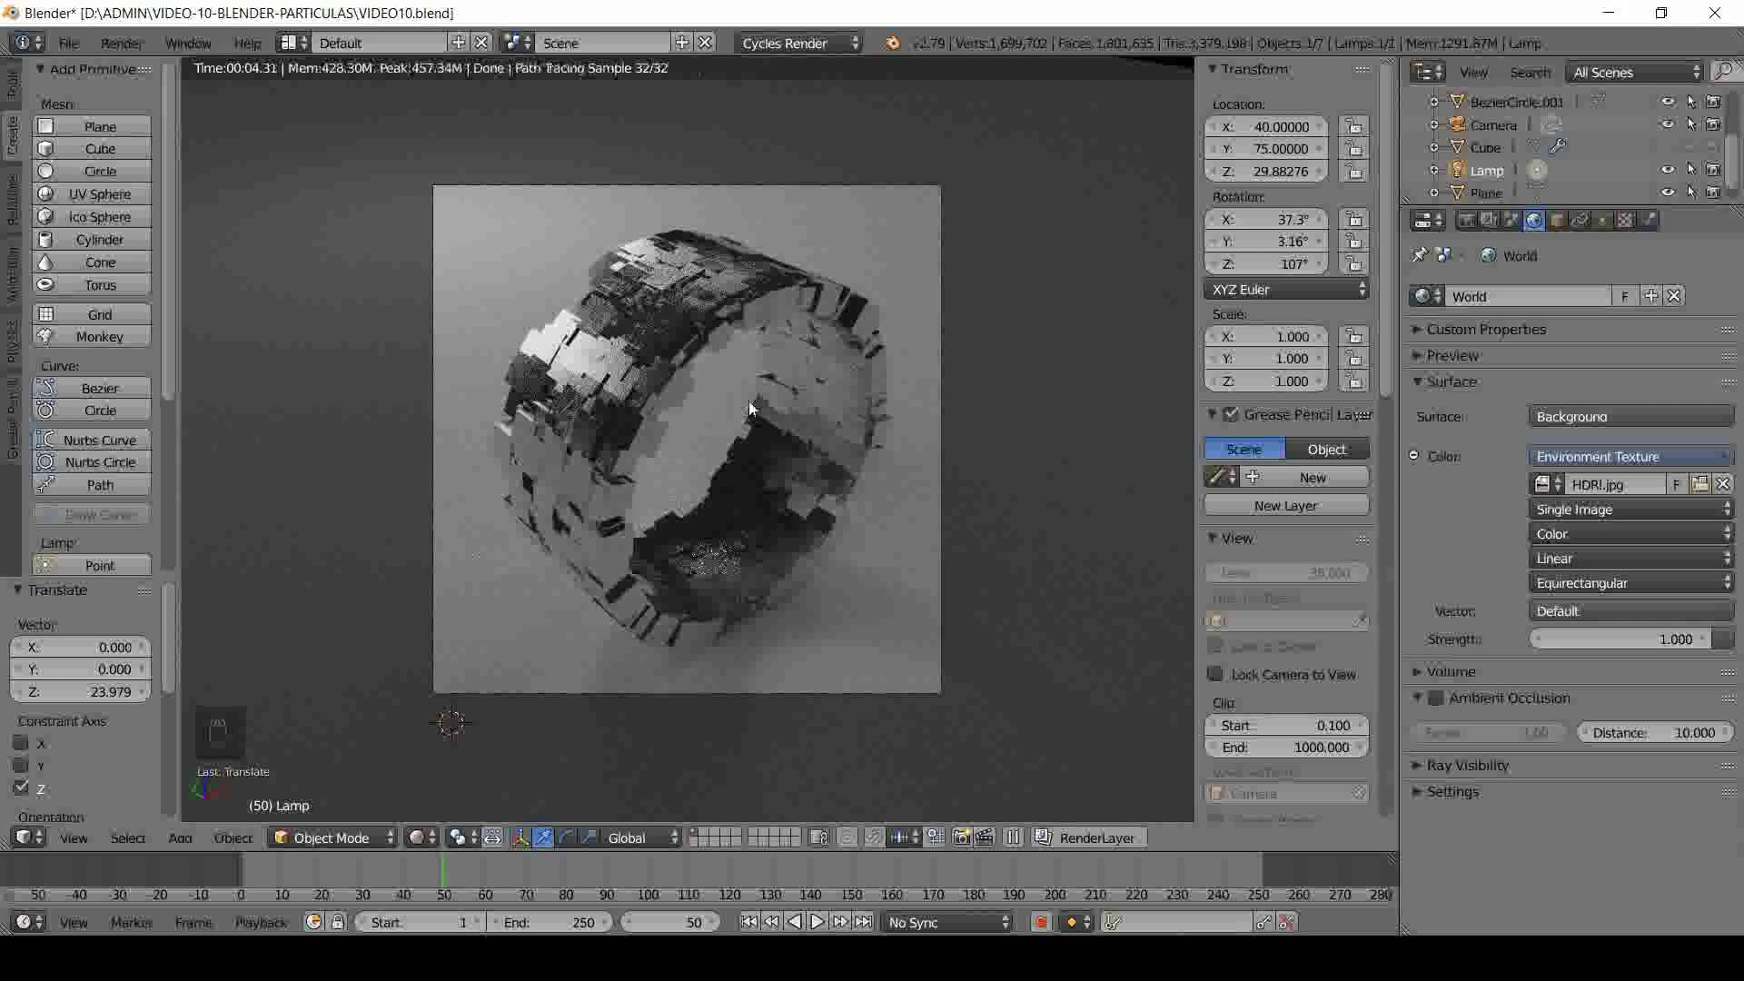
pyautogui.middleClick(743, 411)
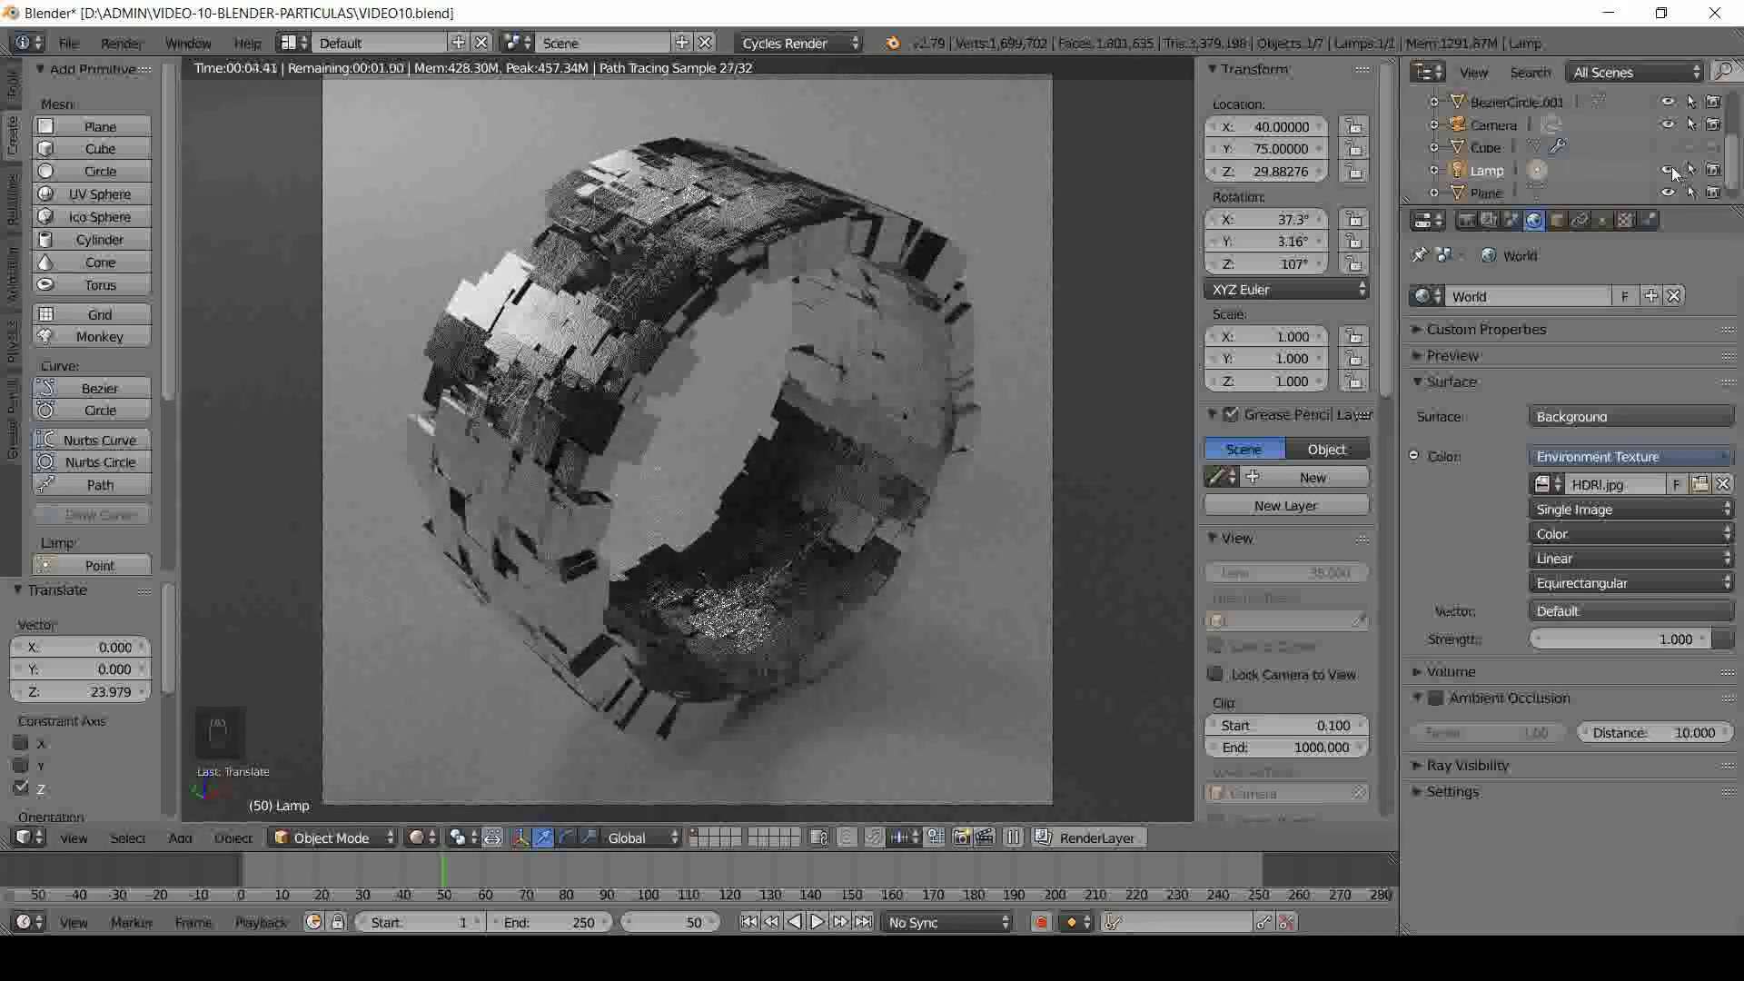
pyautogui.middleClick(1676, 173)
pyautogui.middleClick(1676, 173)
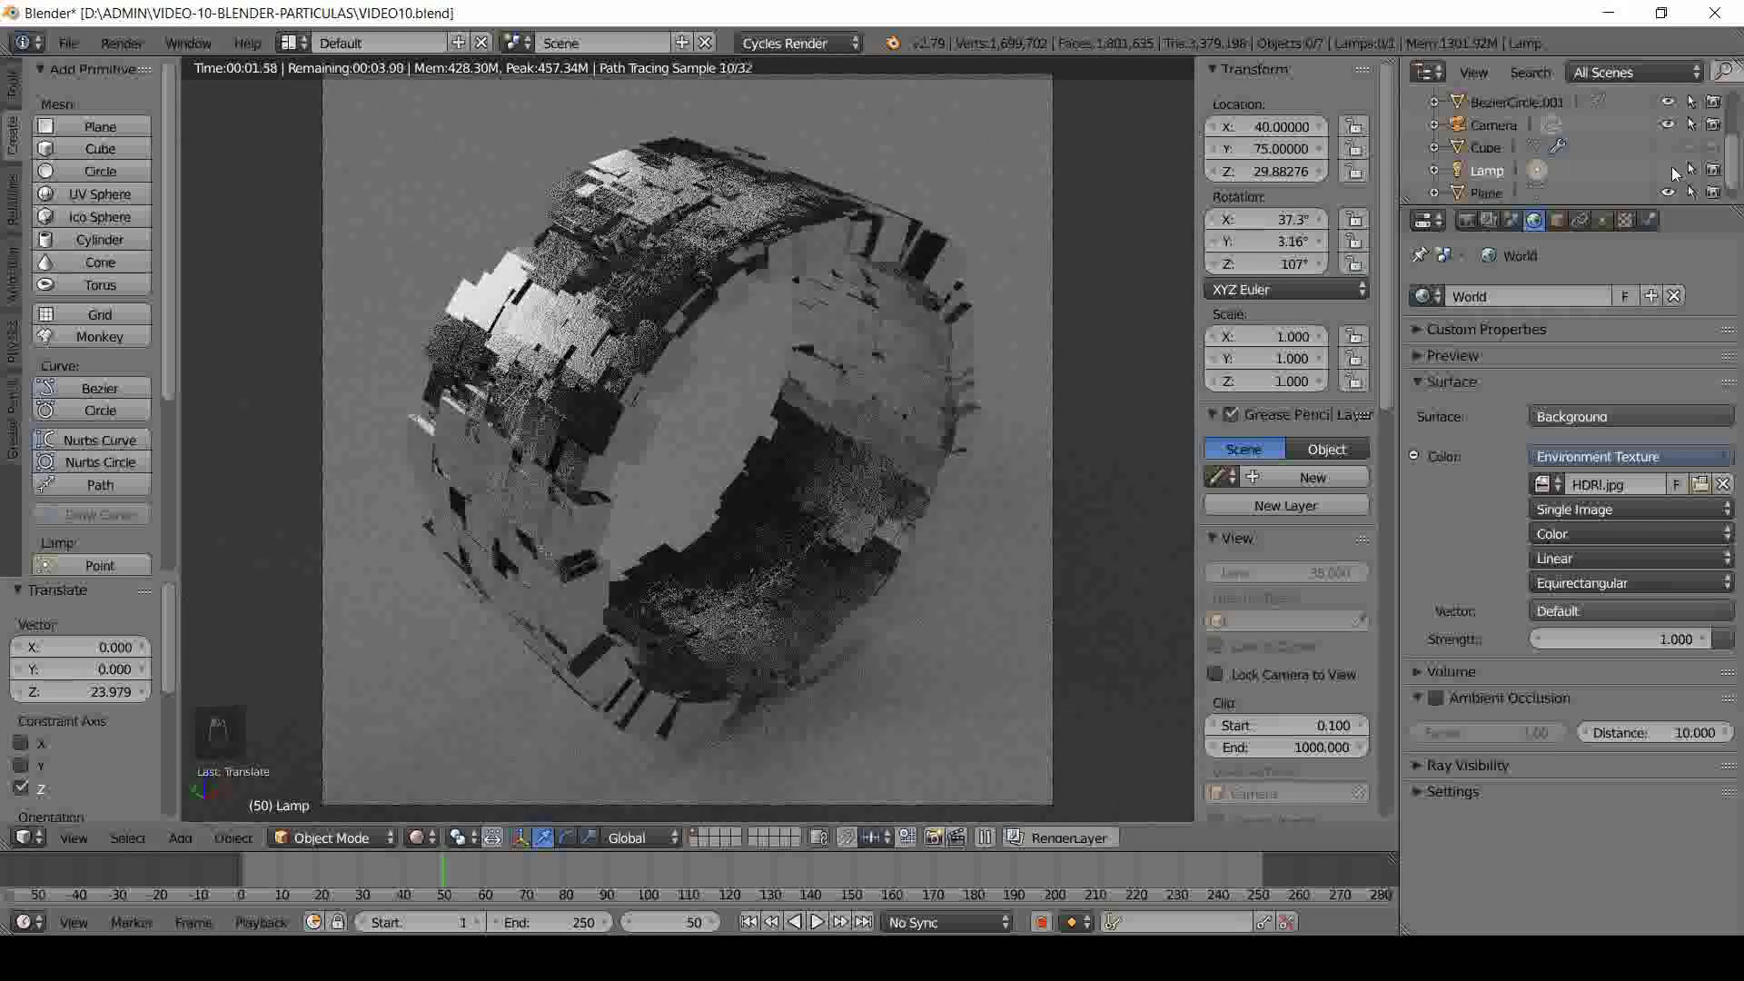
pyautogui.middleClick(1023, 403)
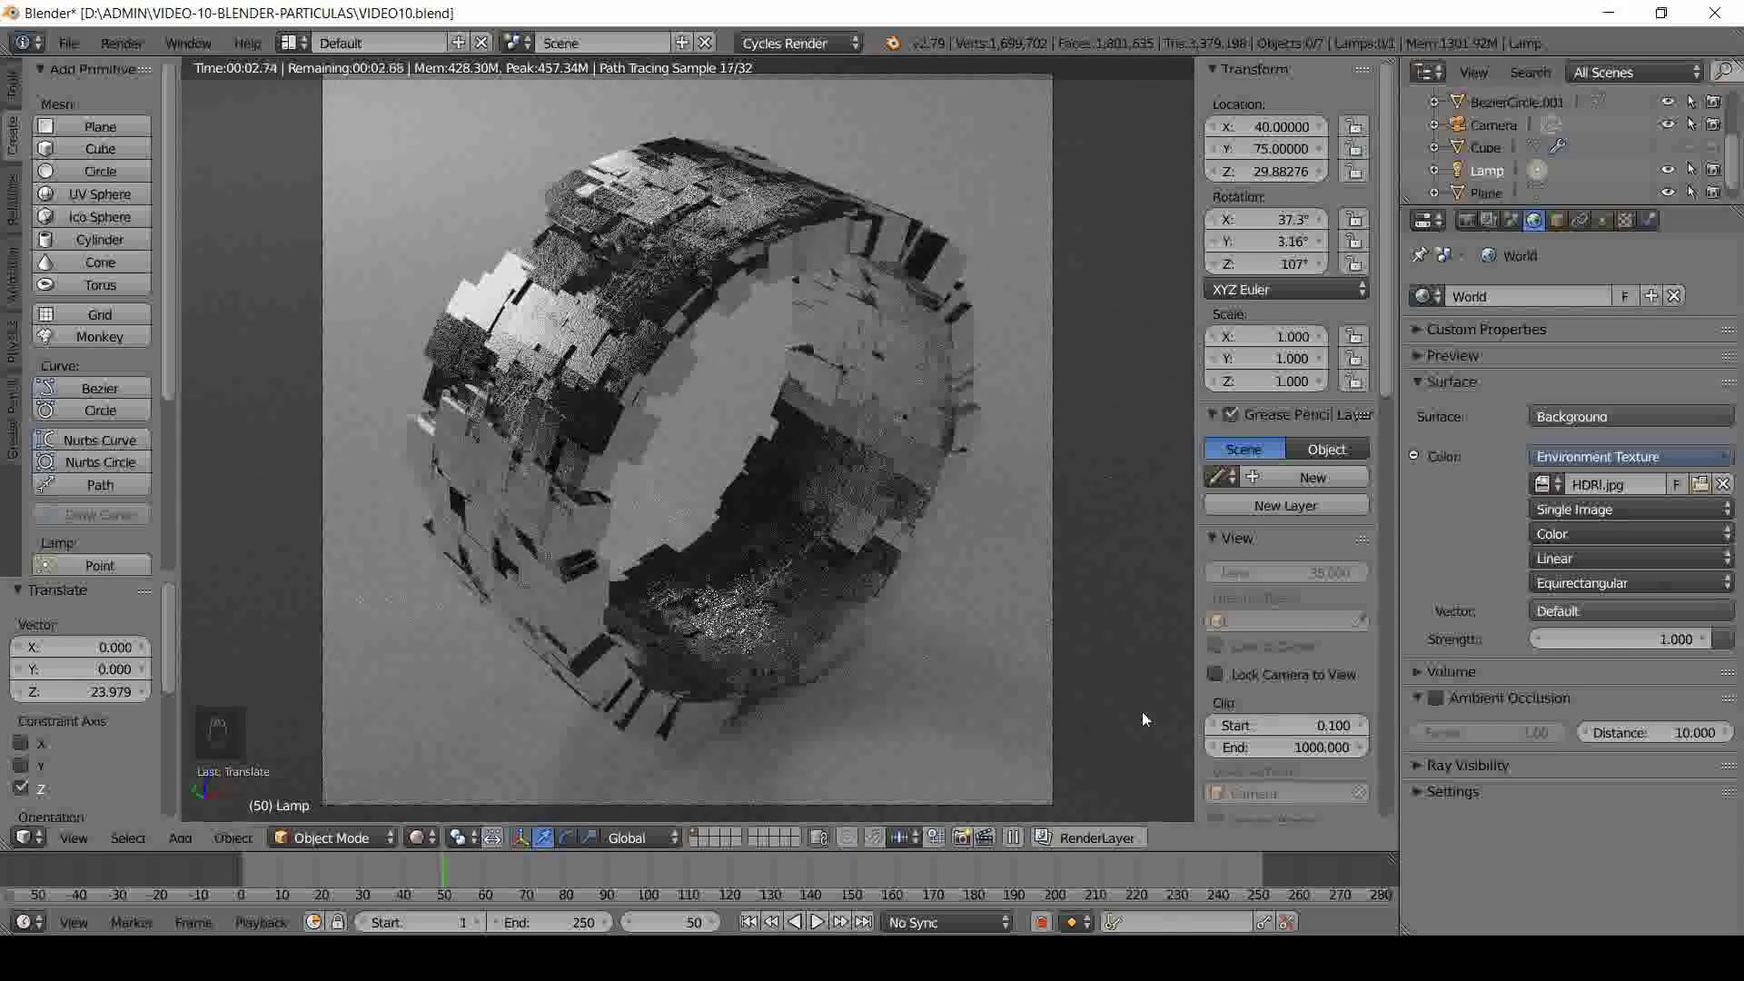
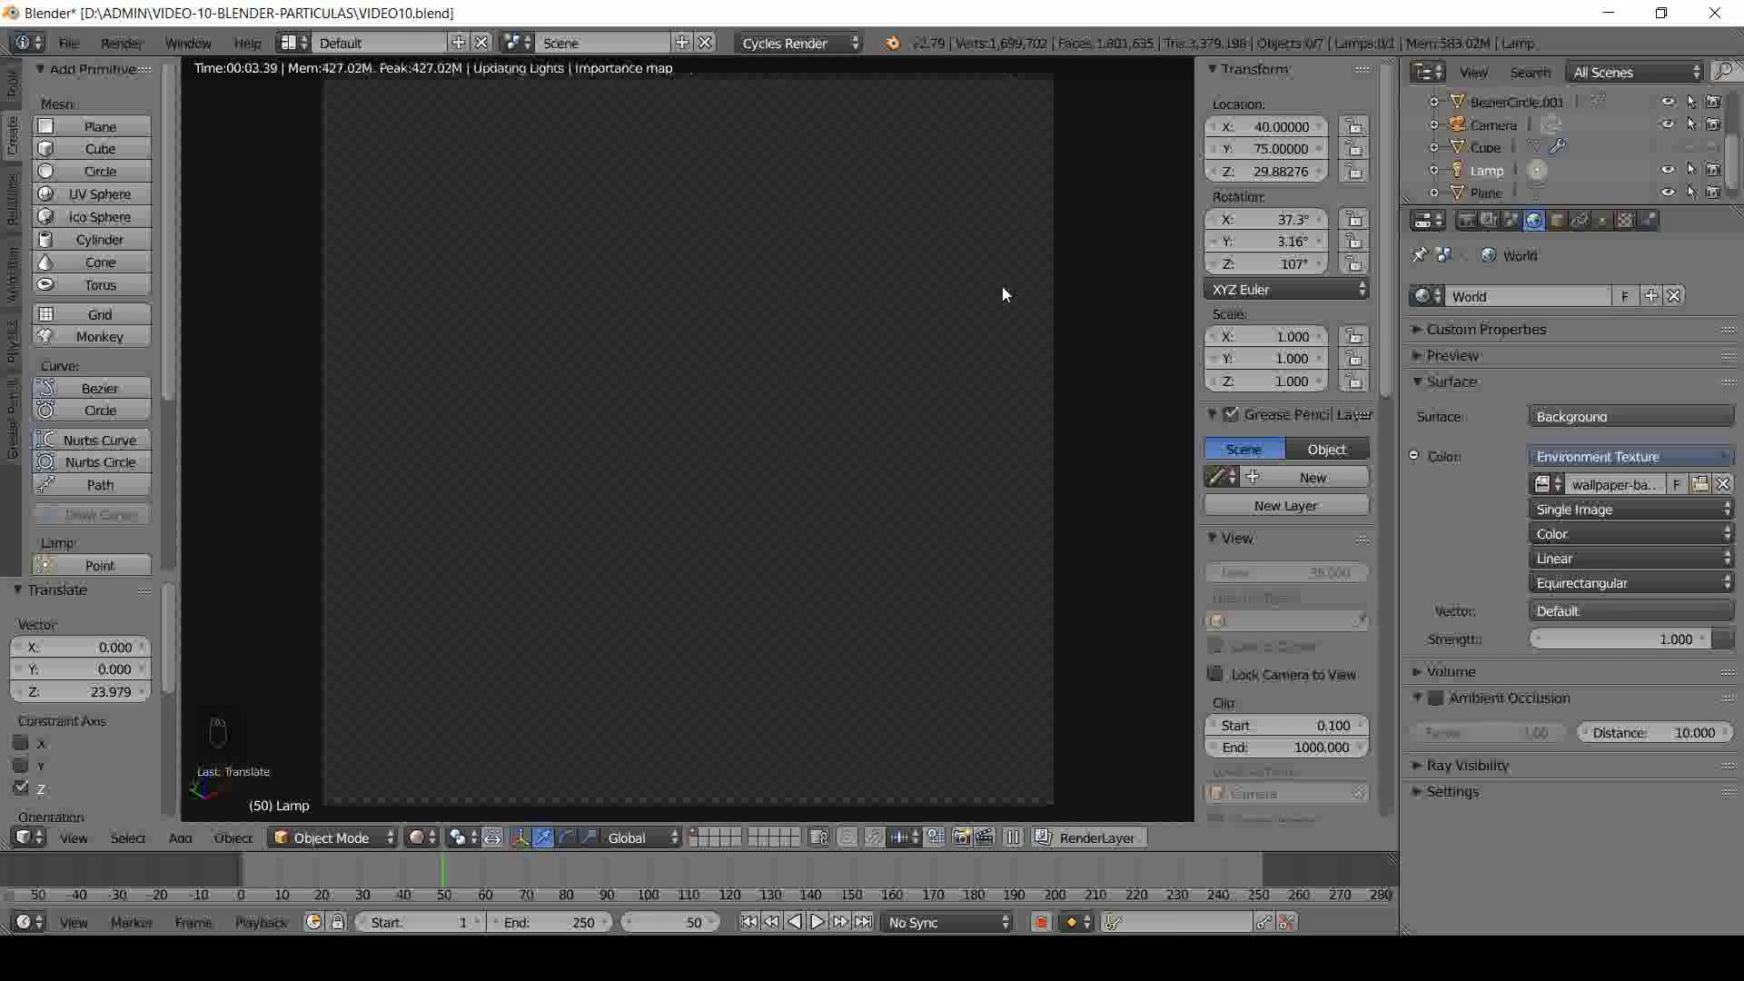
# - Load the wallpaper image, map it as Mirror Ball, and save the project
pyautogui.middleClick(1007, 292)
pyautogui.middleClick(1008, 293)
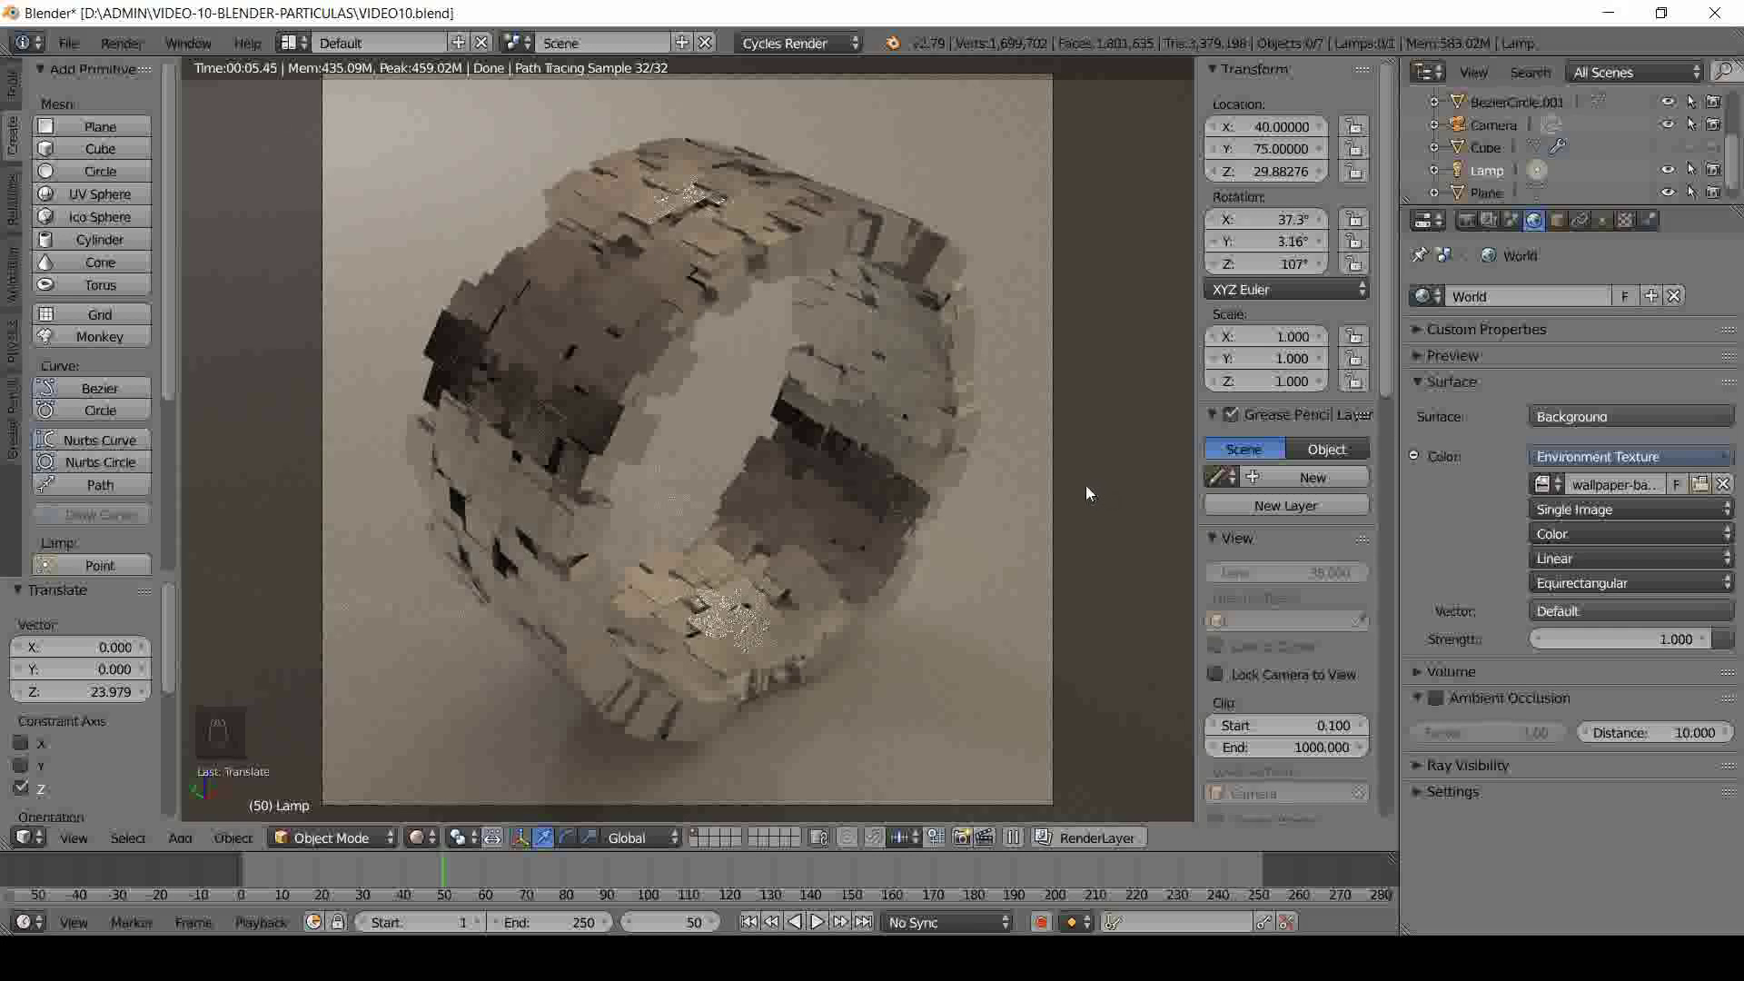
pyautogui.moveTo(1601, 596); pyautogui.dragTo(1029, 534)
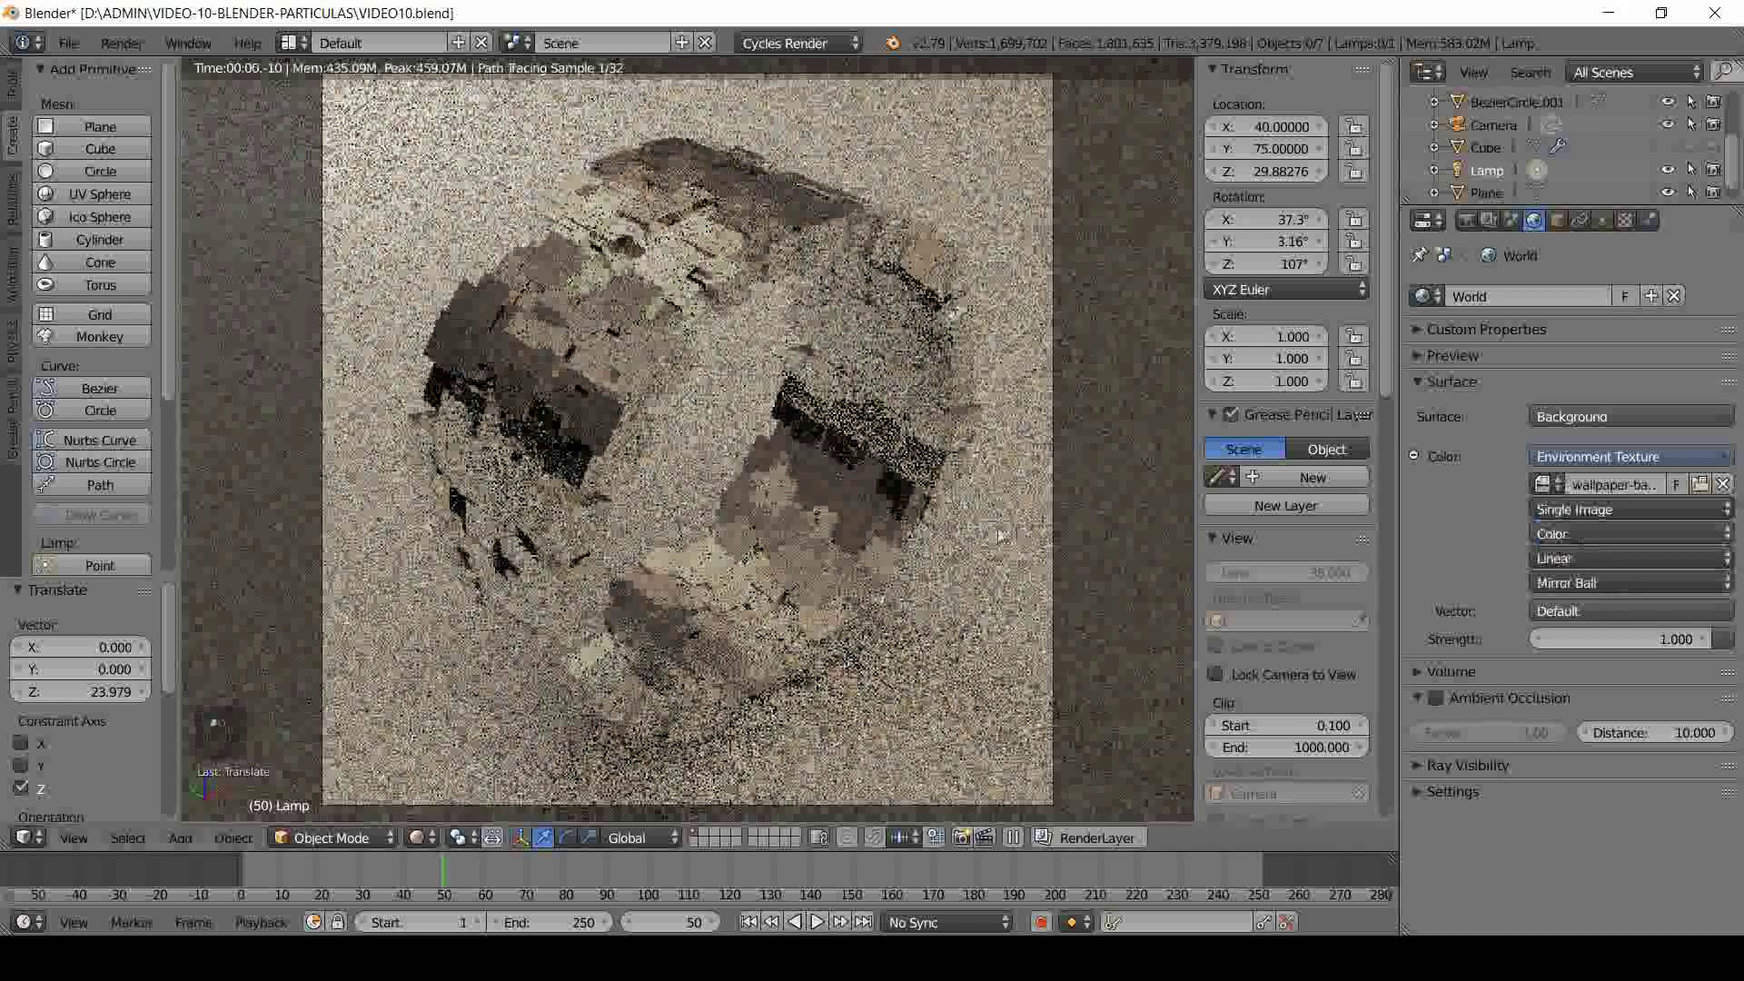
pyautogui.moveTo(975, 534); pyautogui.dragTo(975, 534)
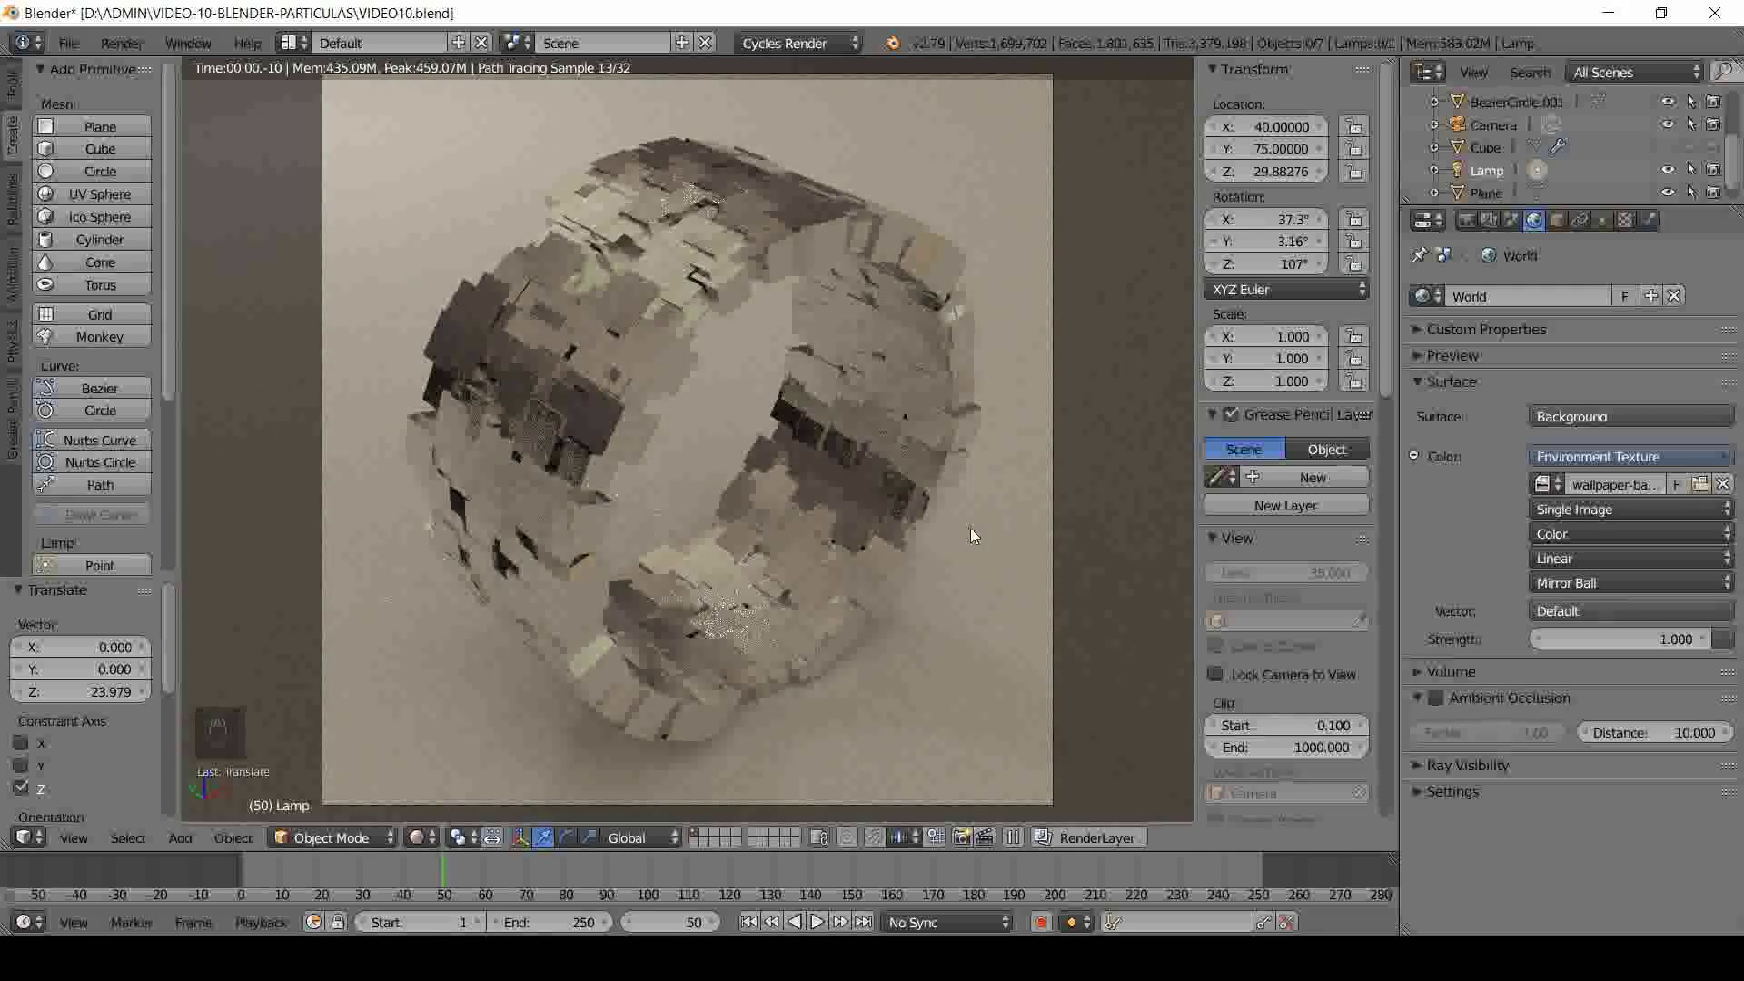
pyautogui.press('ctrl+s')
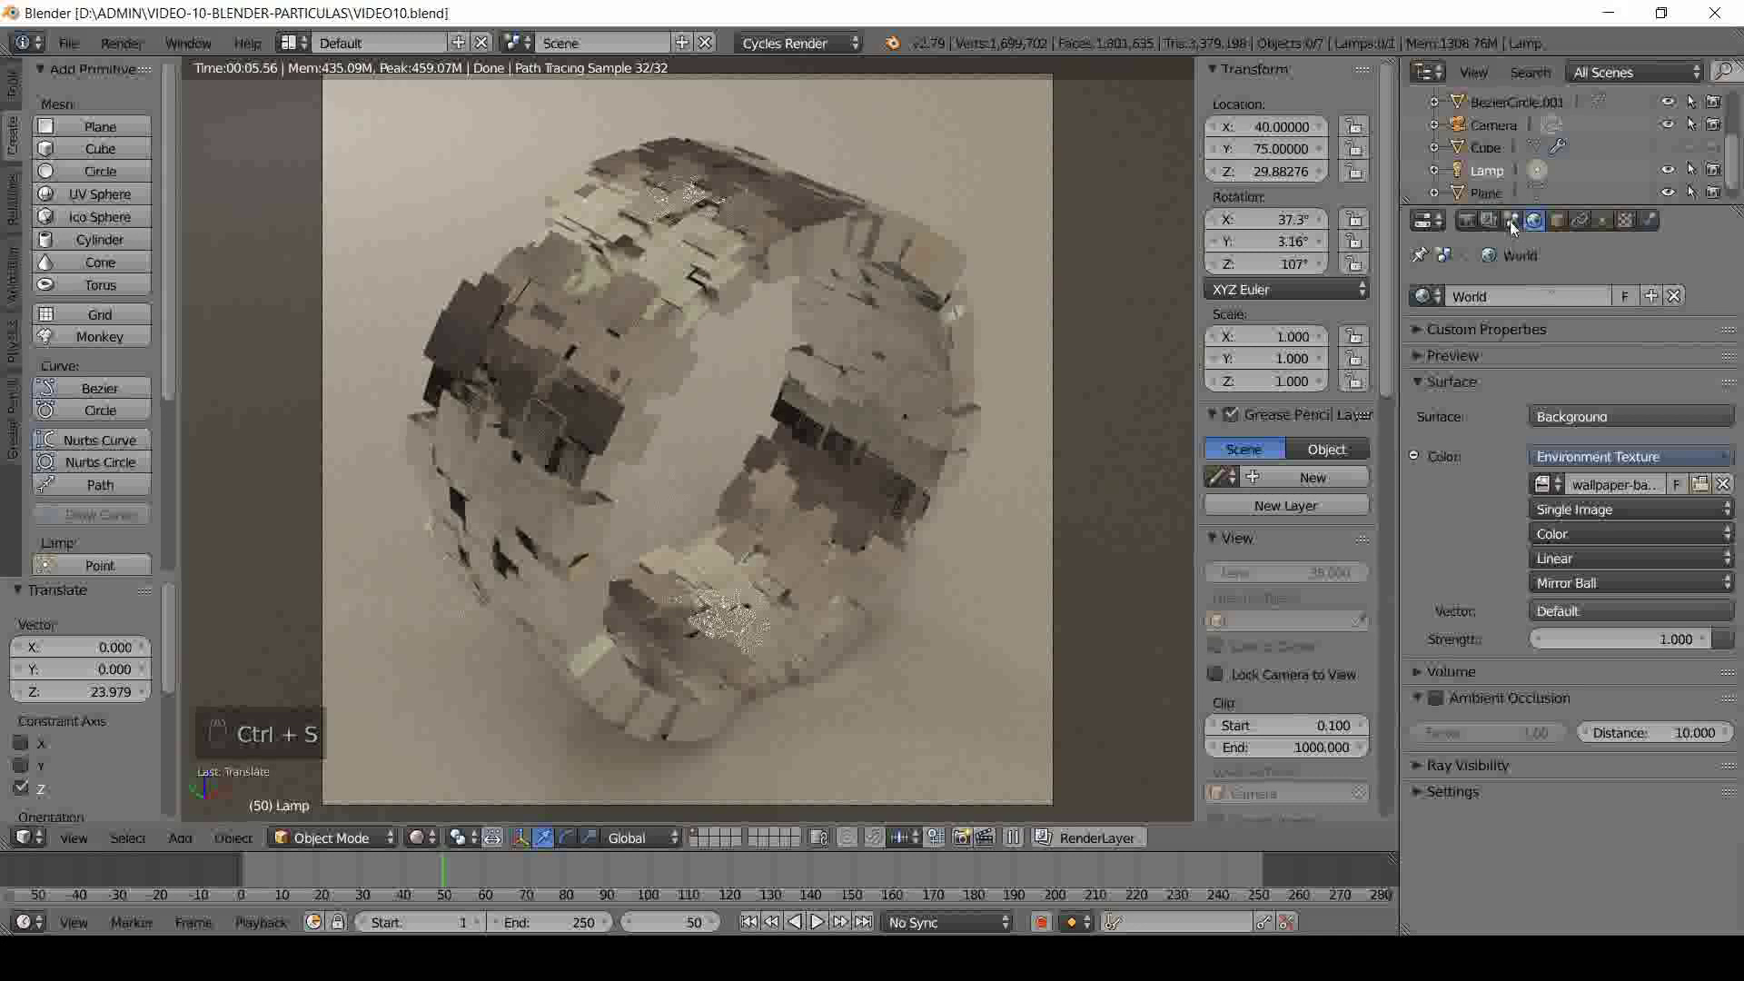
# - In Scene Color Management set View to Film and experiment with exposure and gamma, resetting gamma to 1
pyautogui.click(1519, 228)
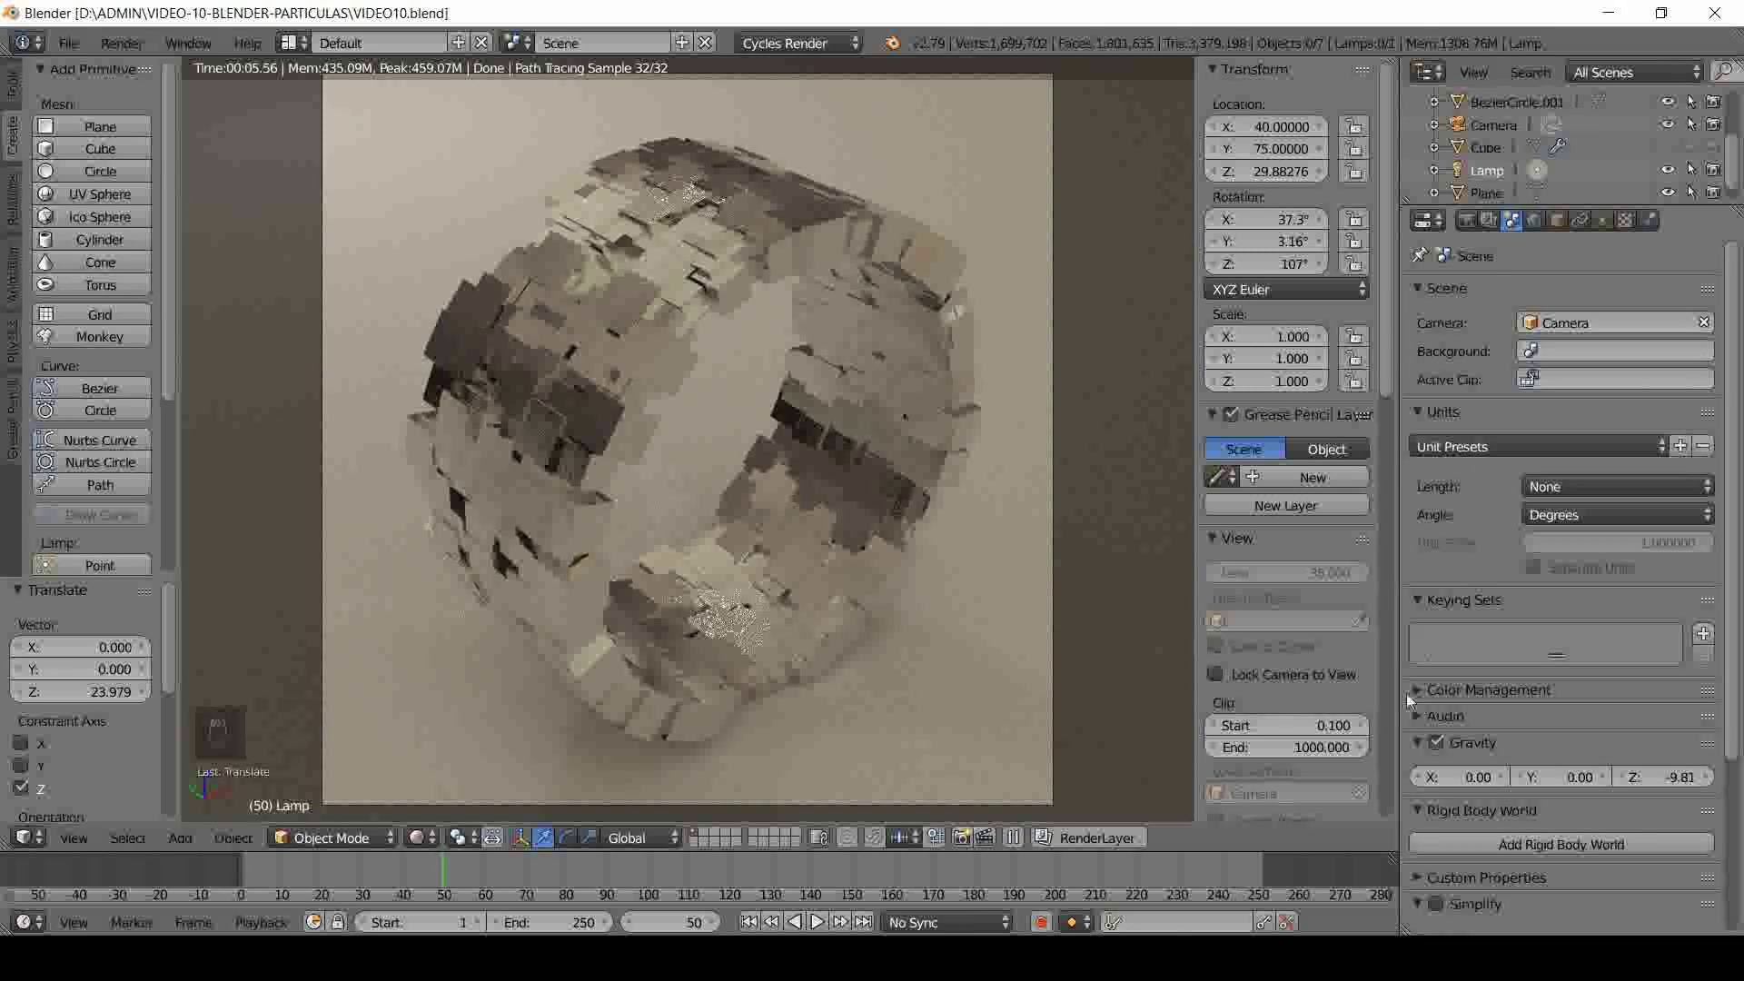
pyautogui.moveTo(1522, 528); pyautogui.dragTo(1506, 535)
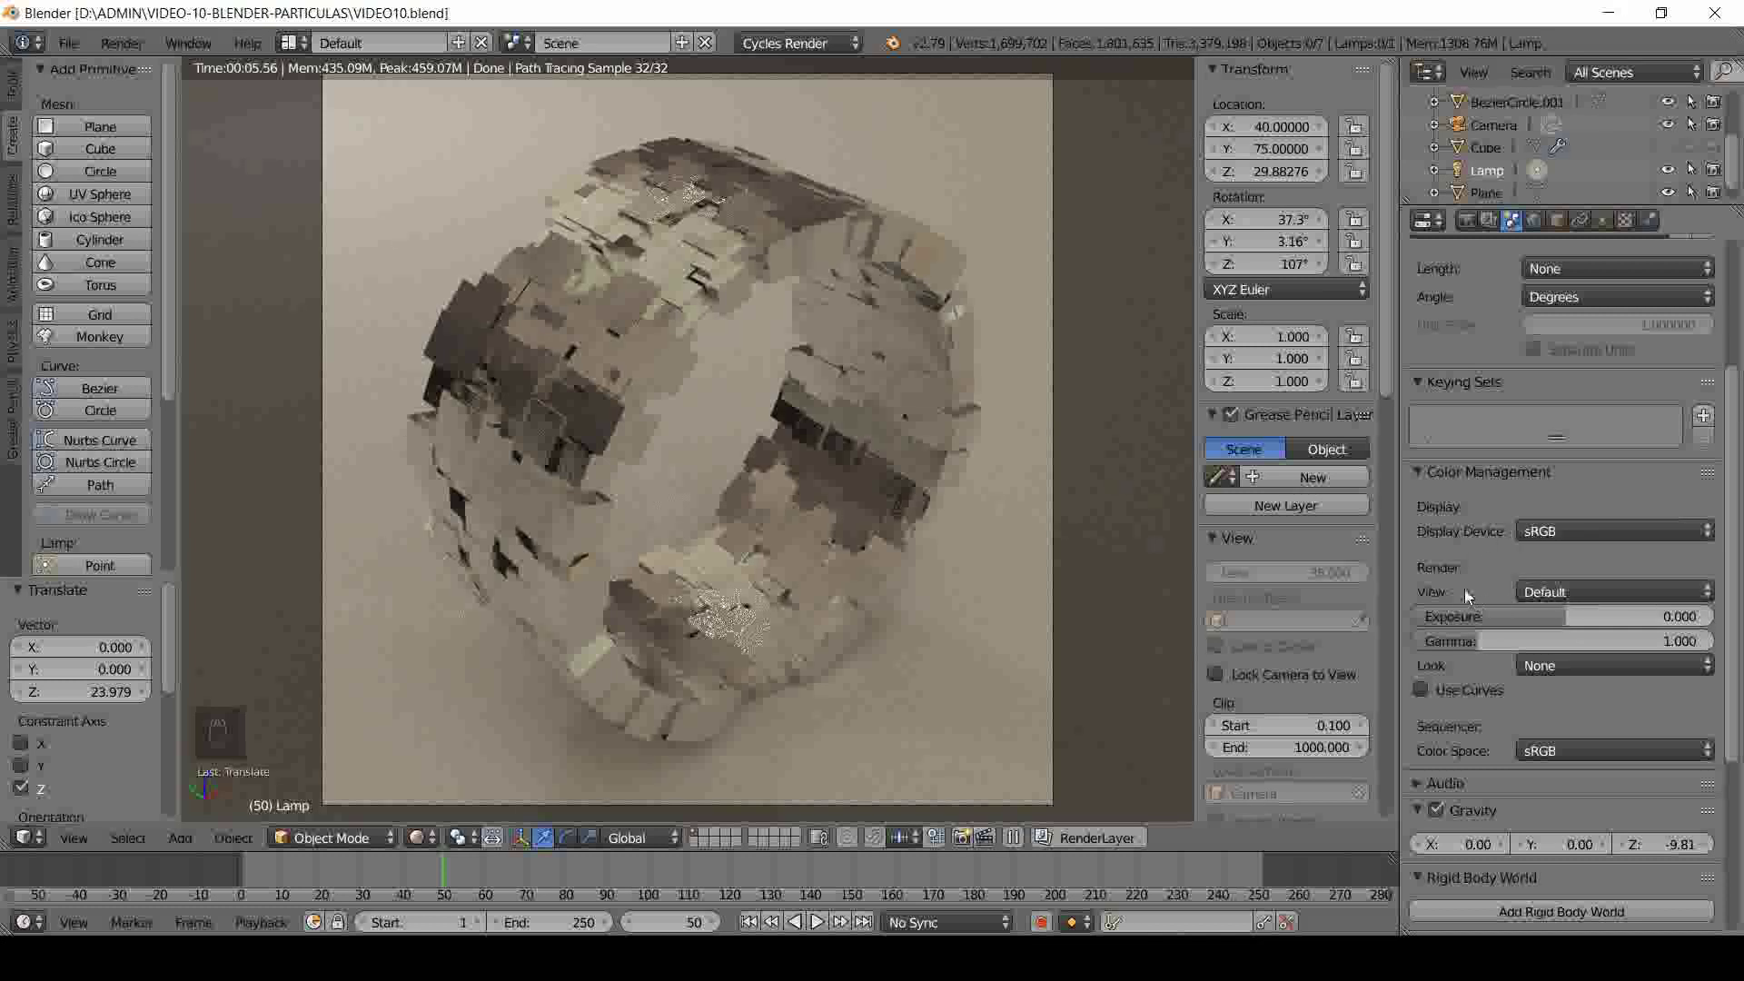
pyautogui.moveTo(1586, 592); pyautogui.dragTo(1357, 526)
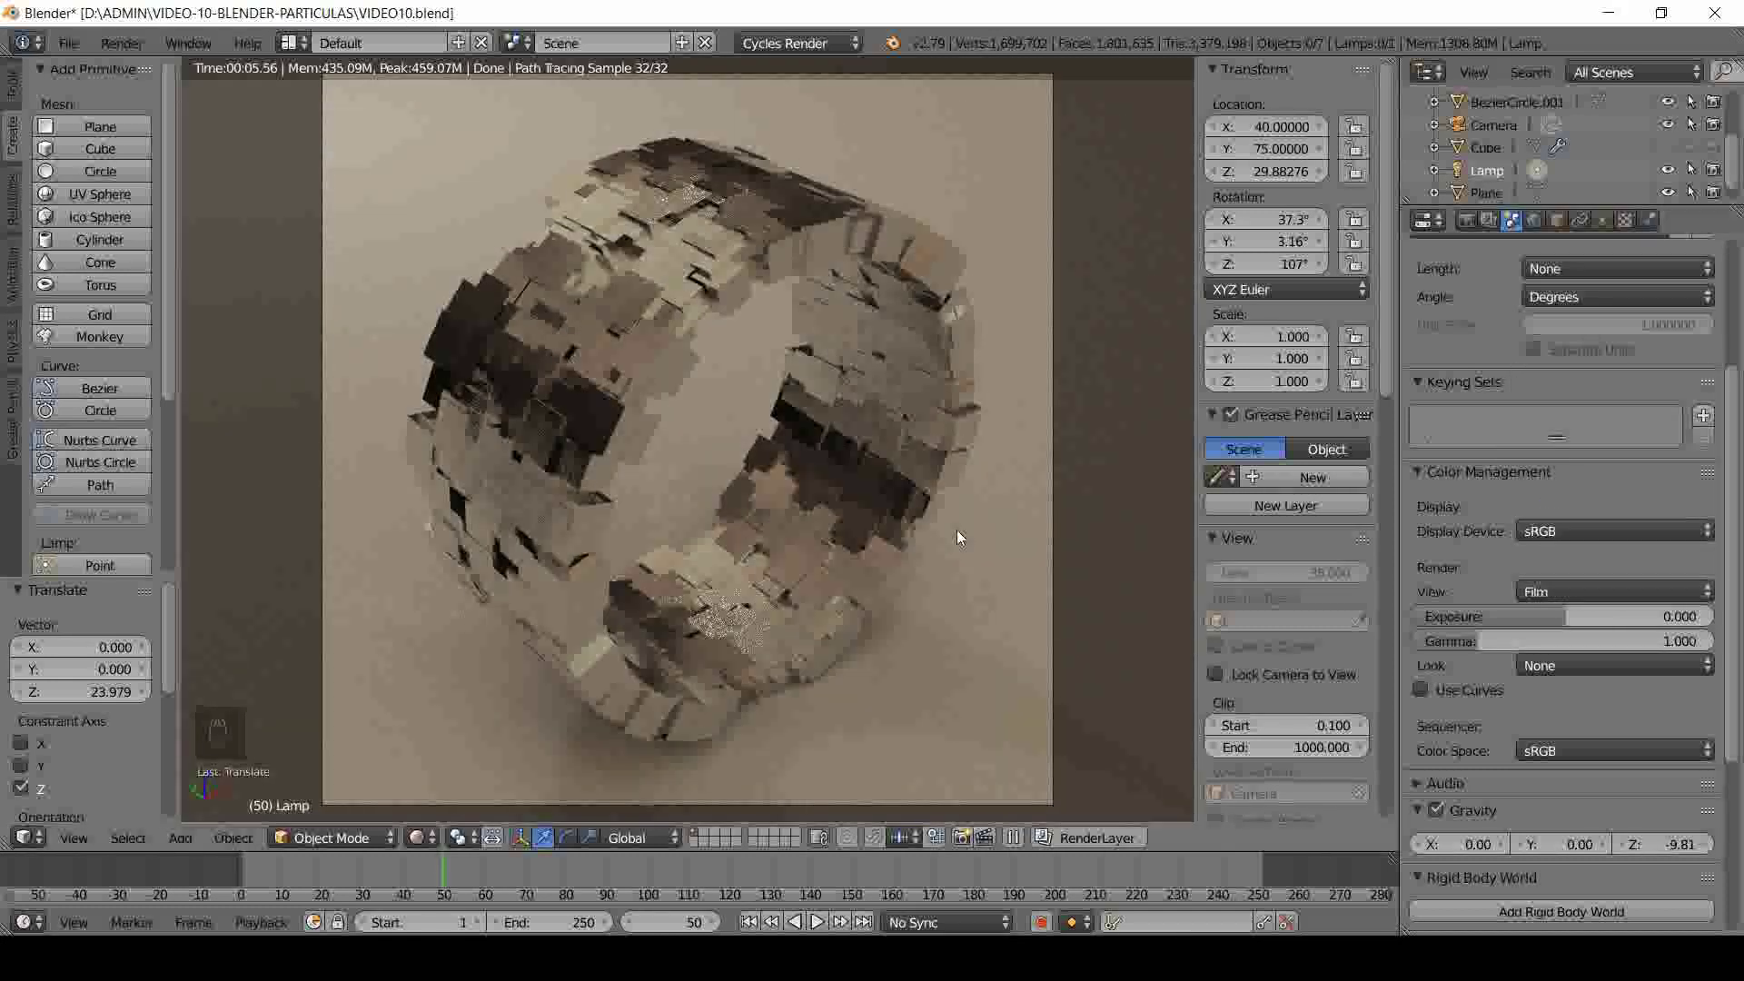
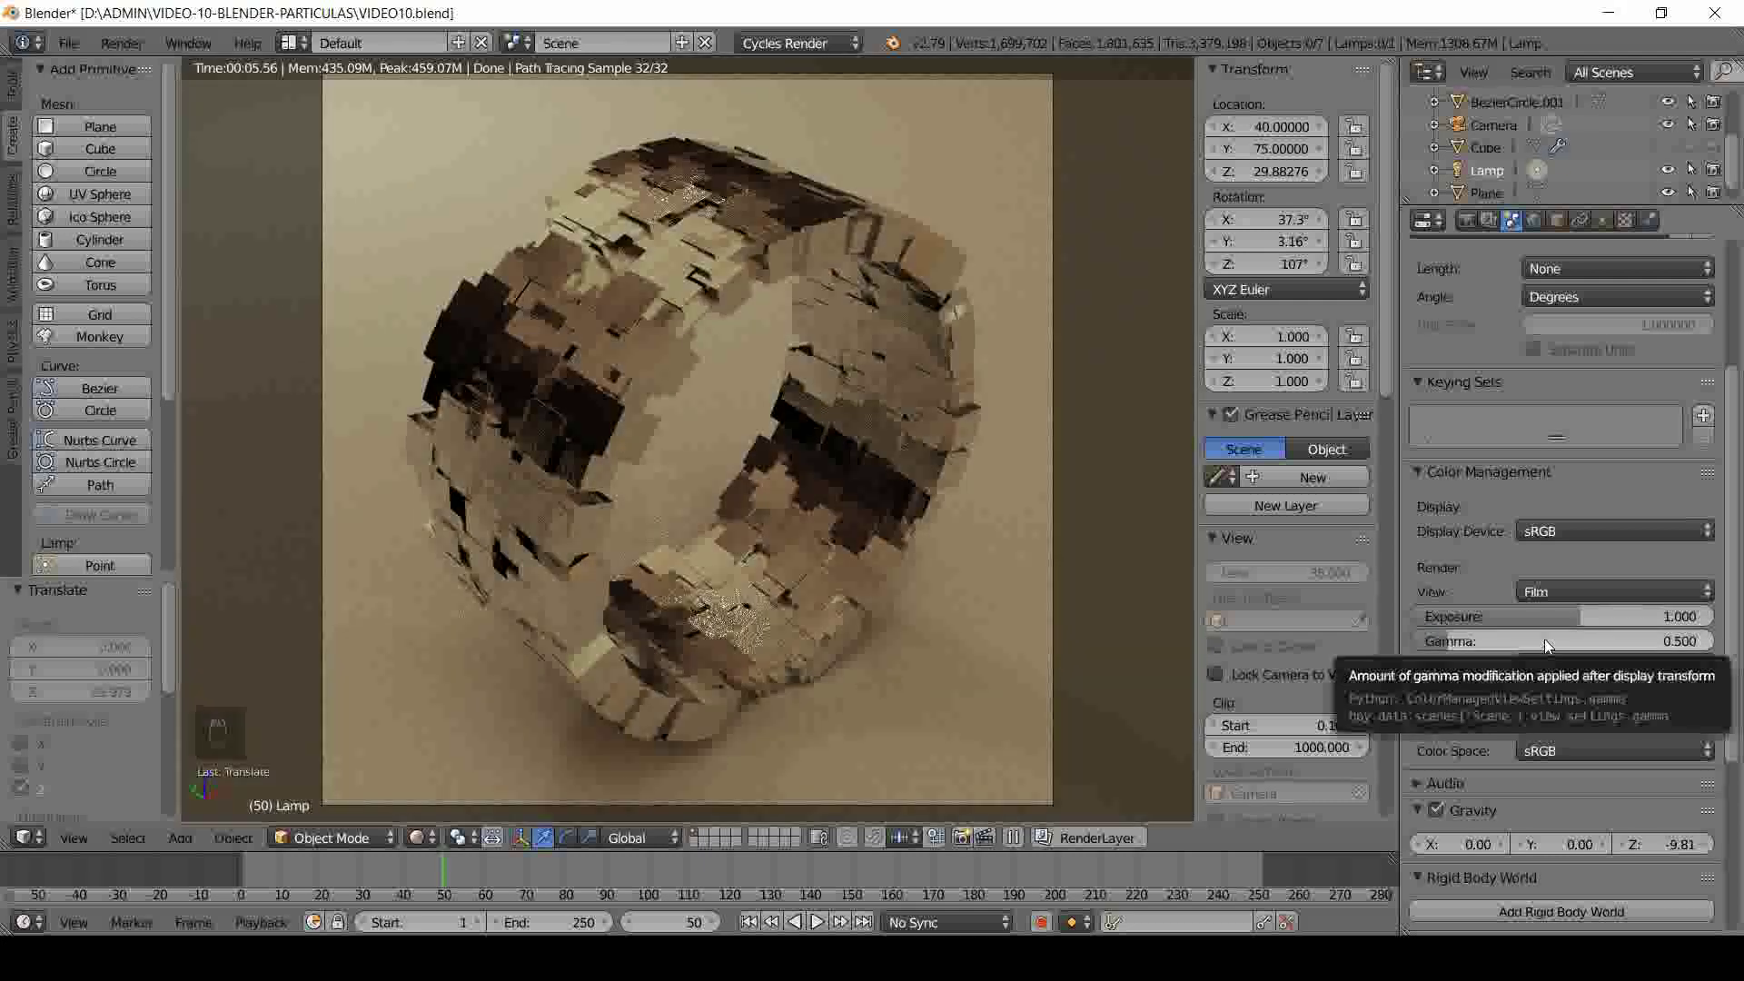
pyautogui.click(1552, 643)
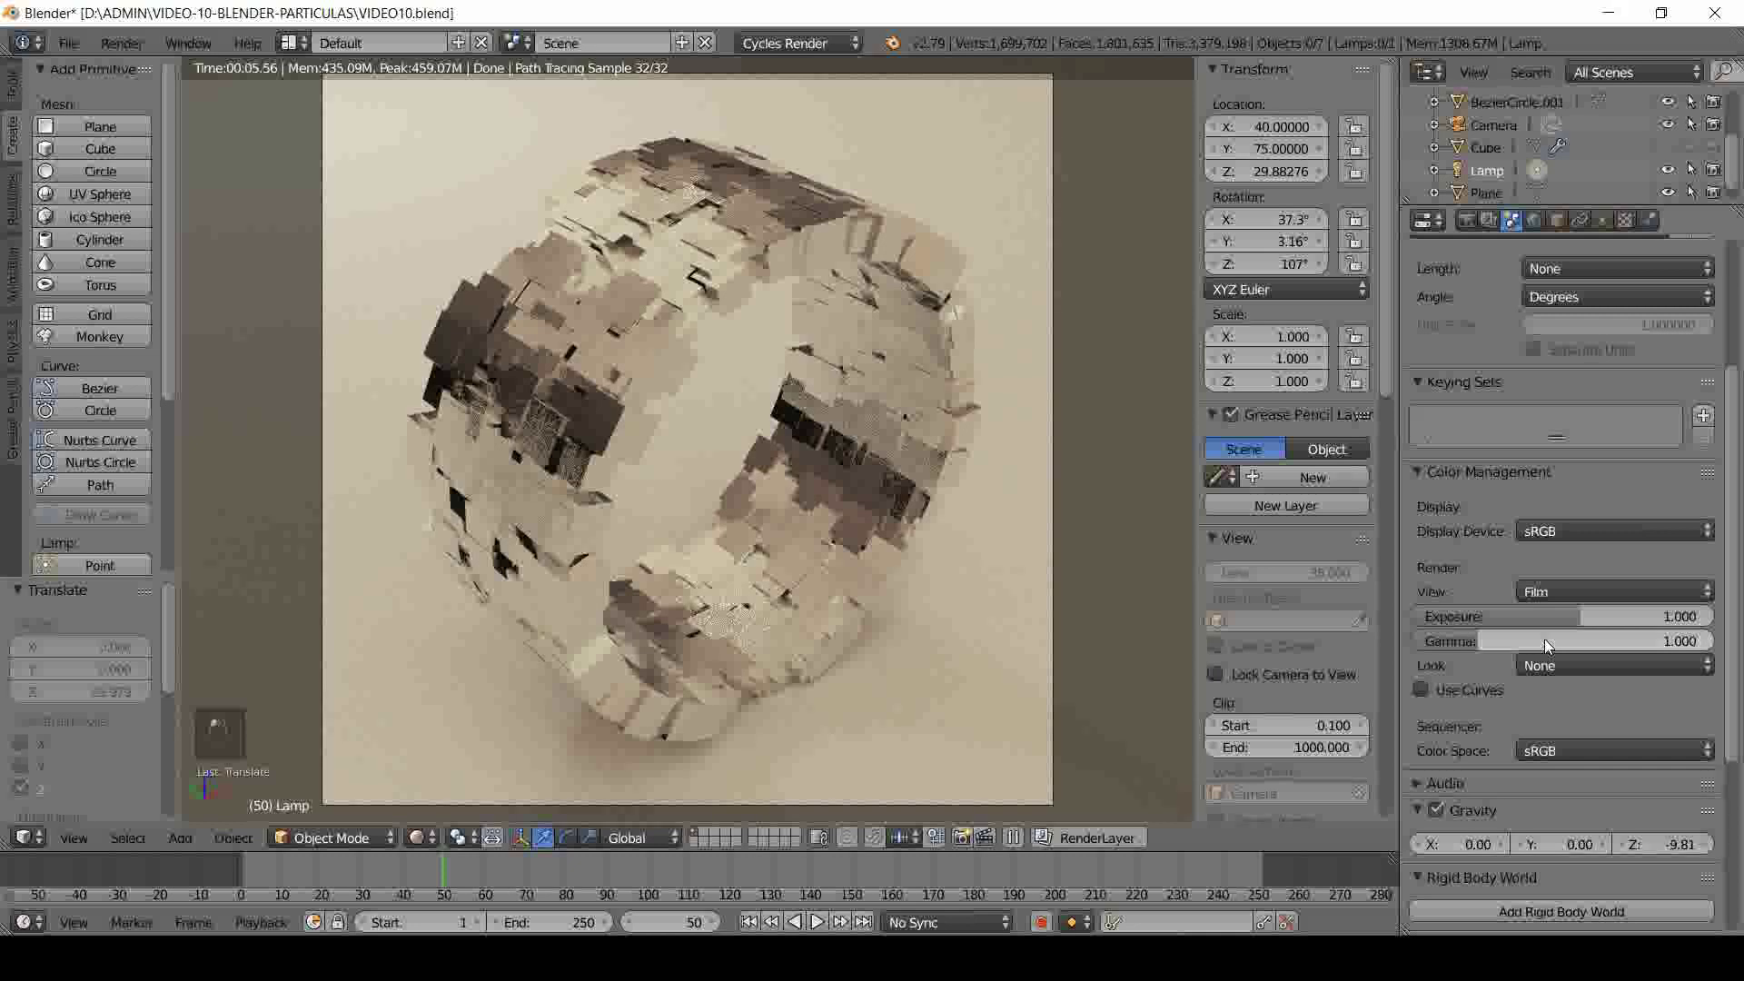
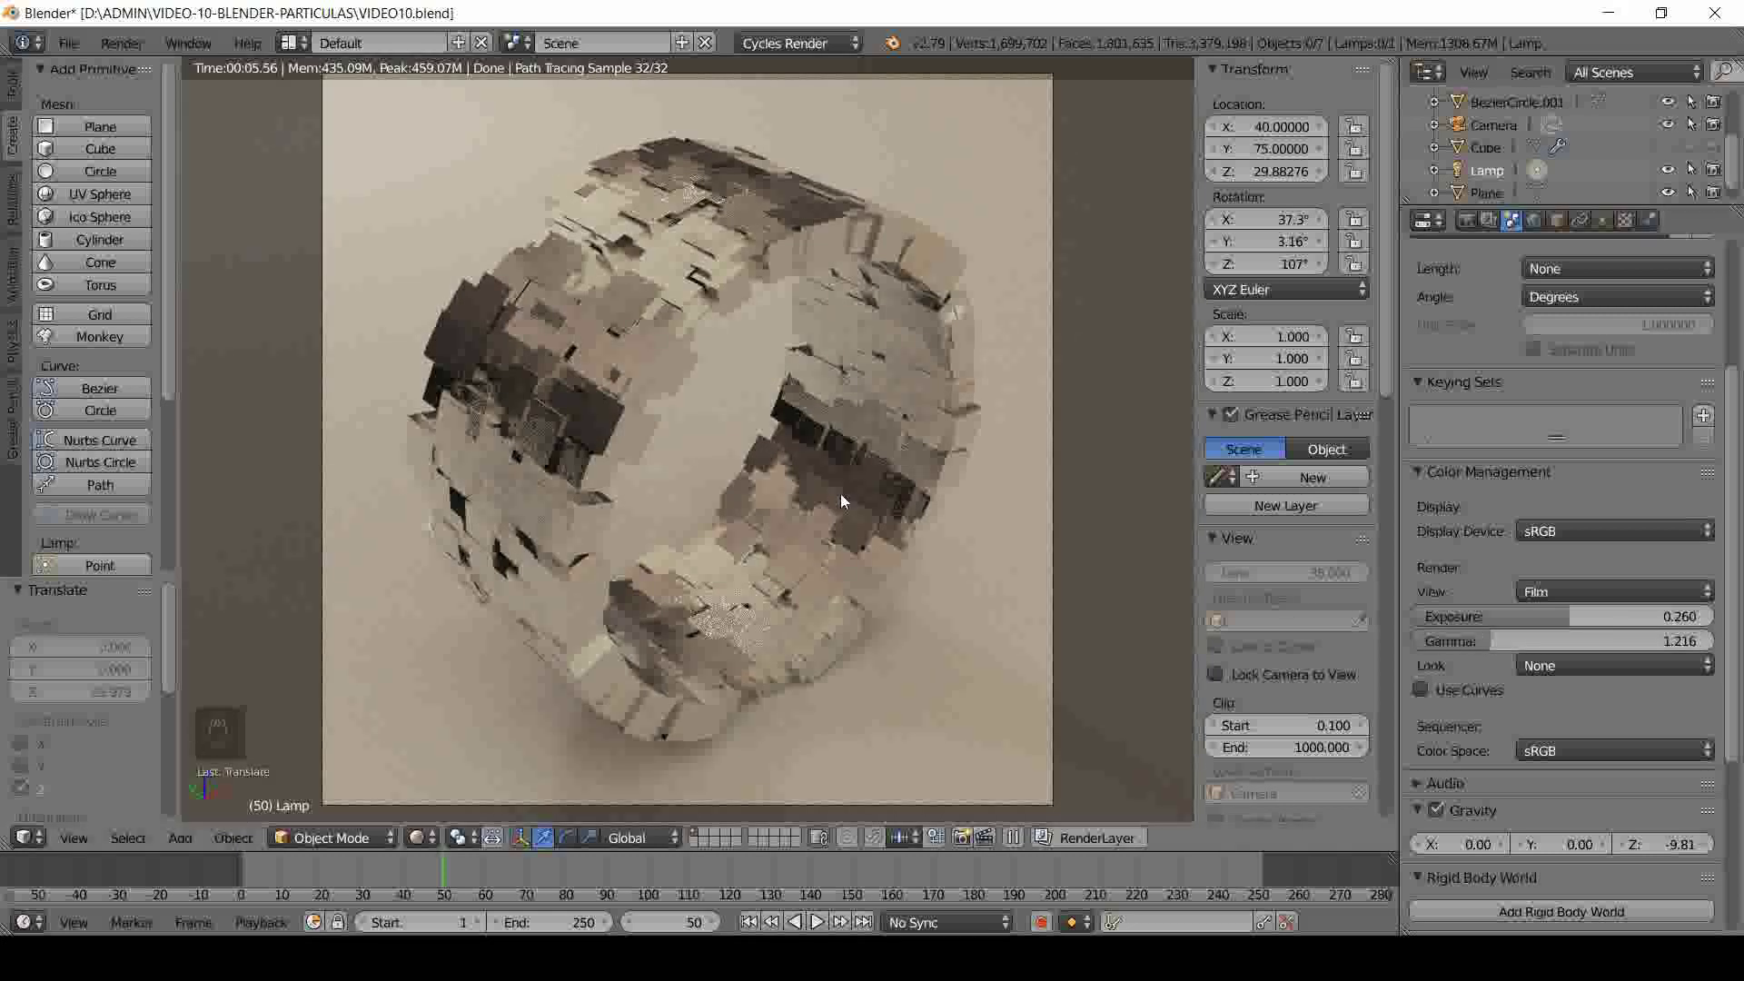
# - Save, then raise the lamp's Emission Strength to 200000 in its data properties
pyautogui.press('ctrl+s')
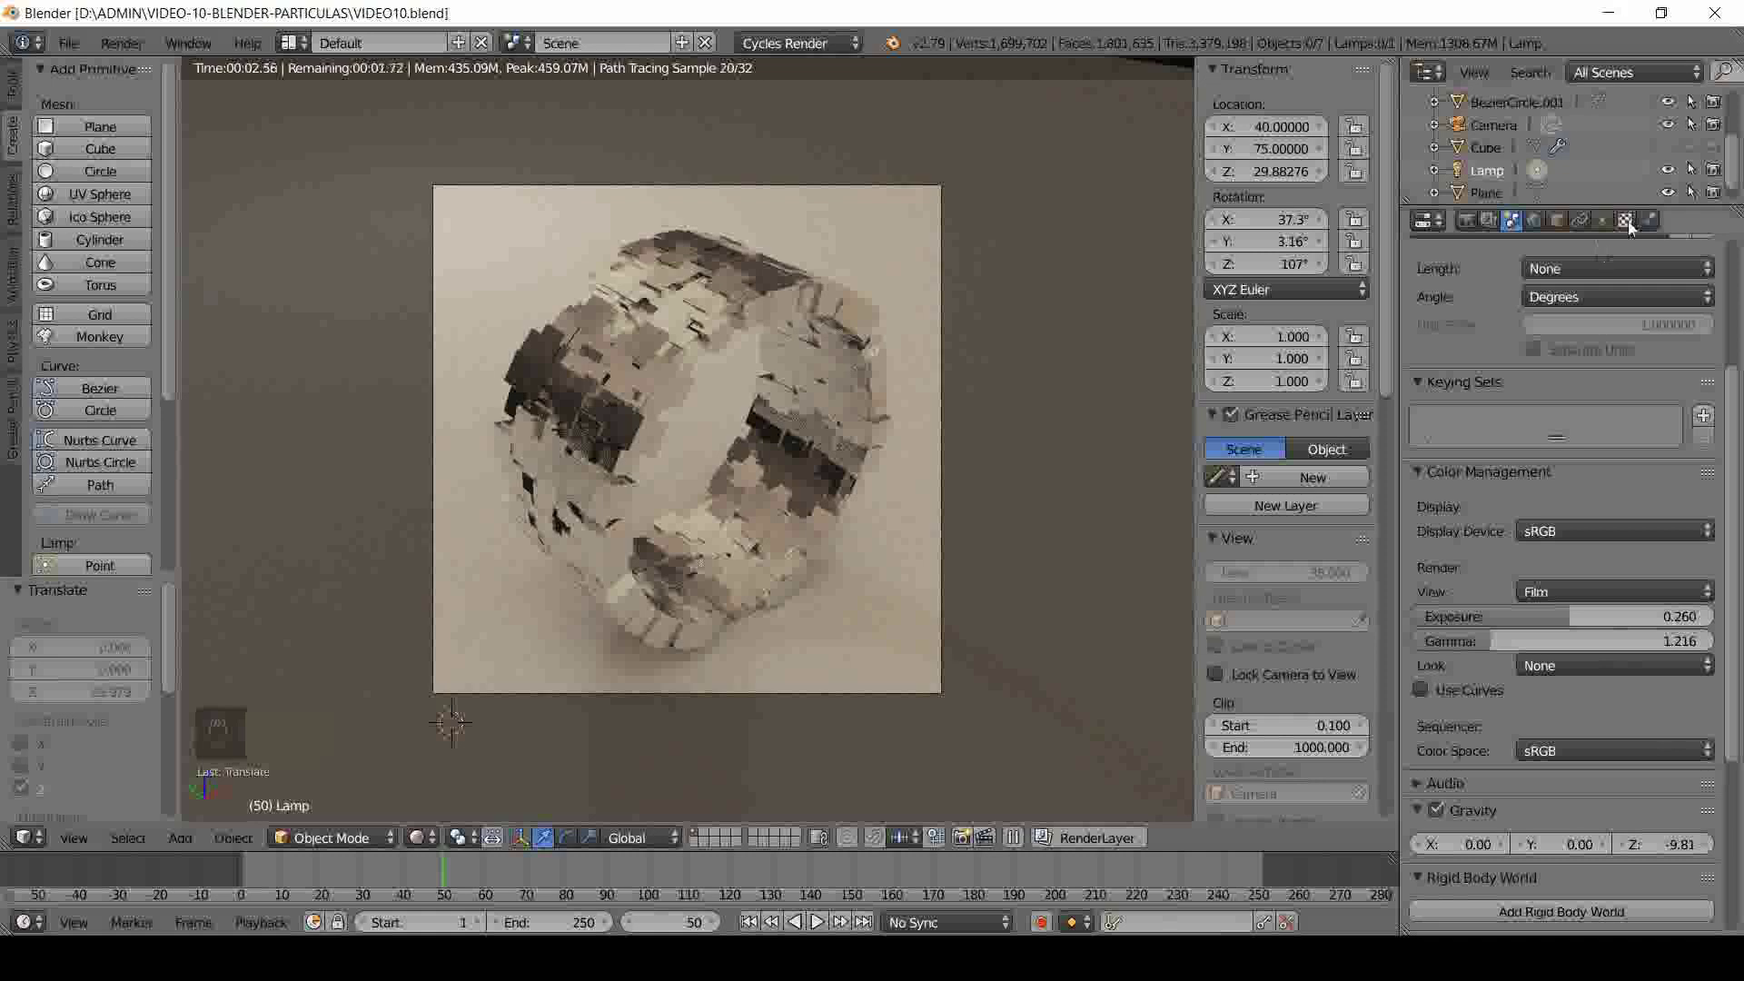
pyautogui.click(1614, 228)
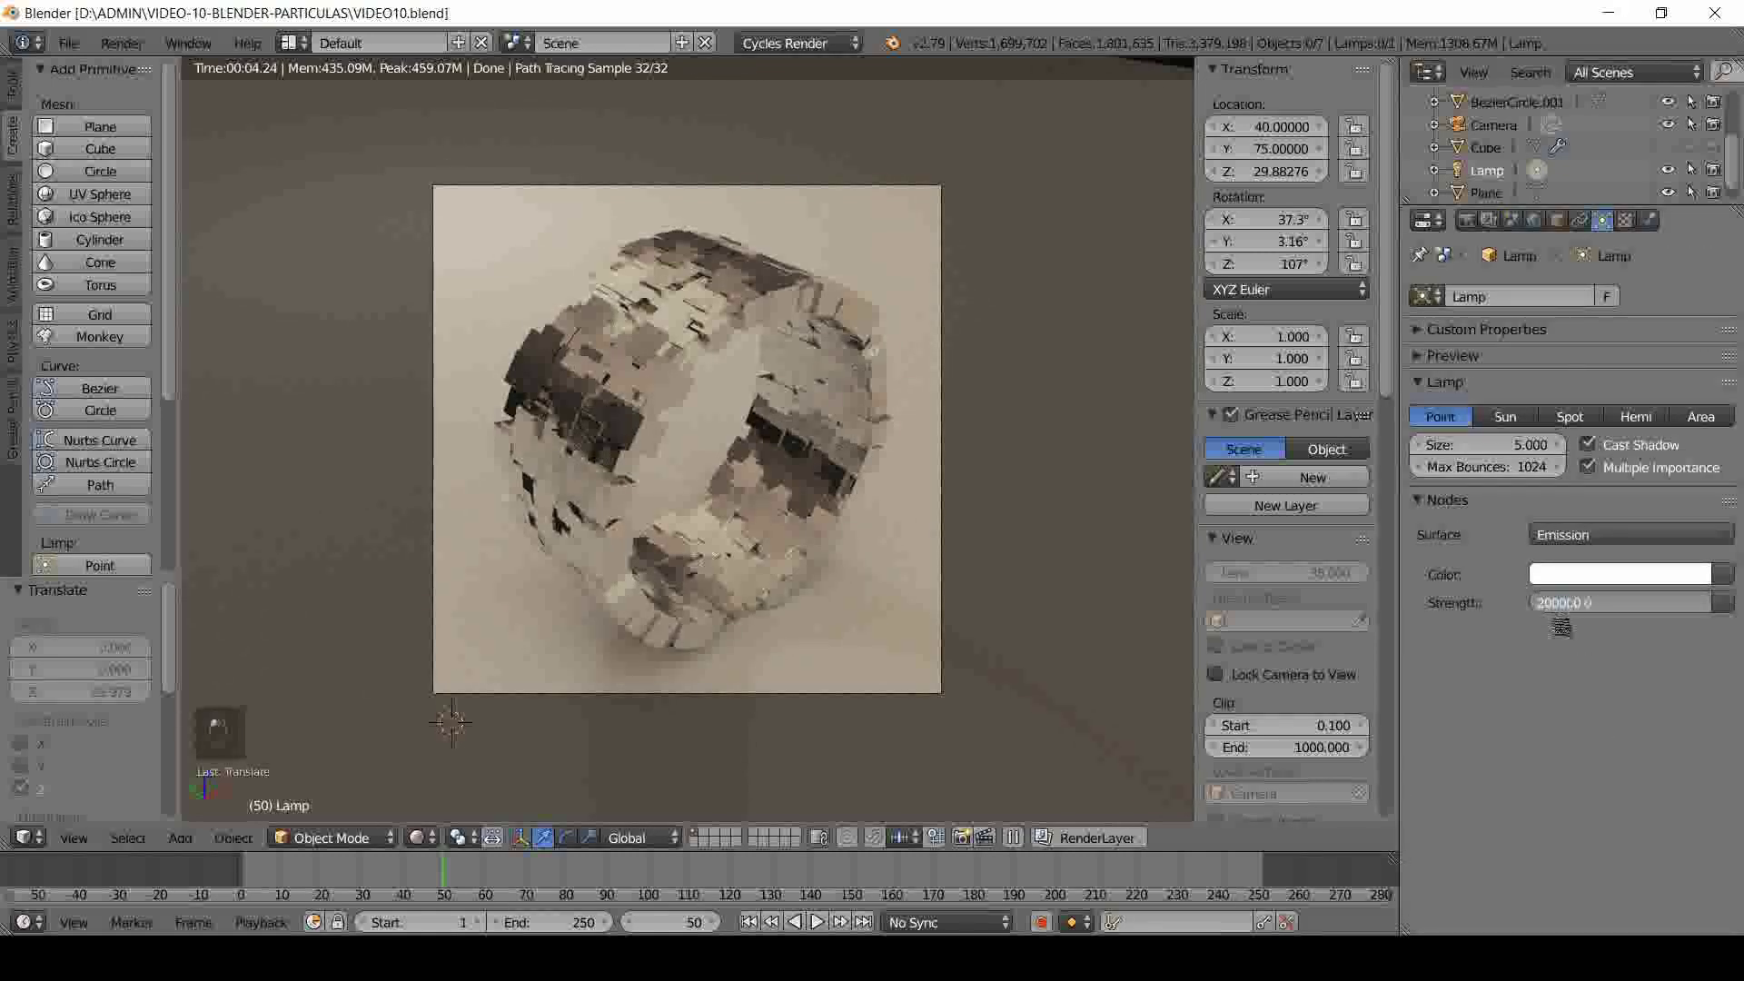
pyautogui.middleClick(1566, 627)
pyautogui.click(1566, 627)
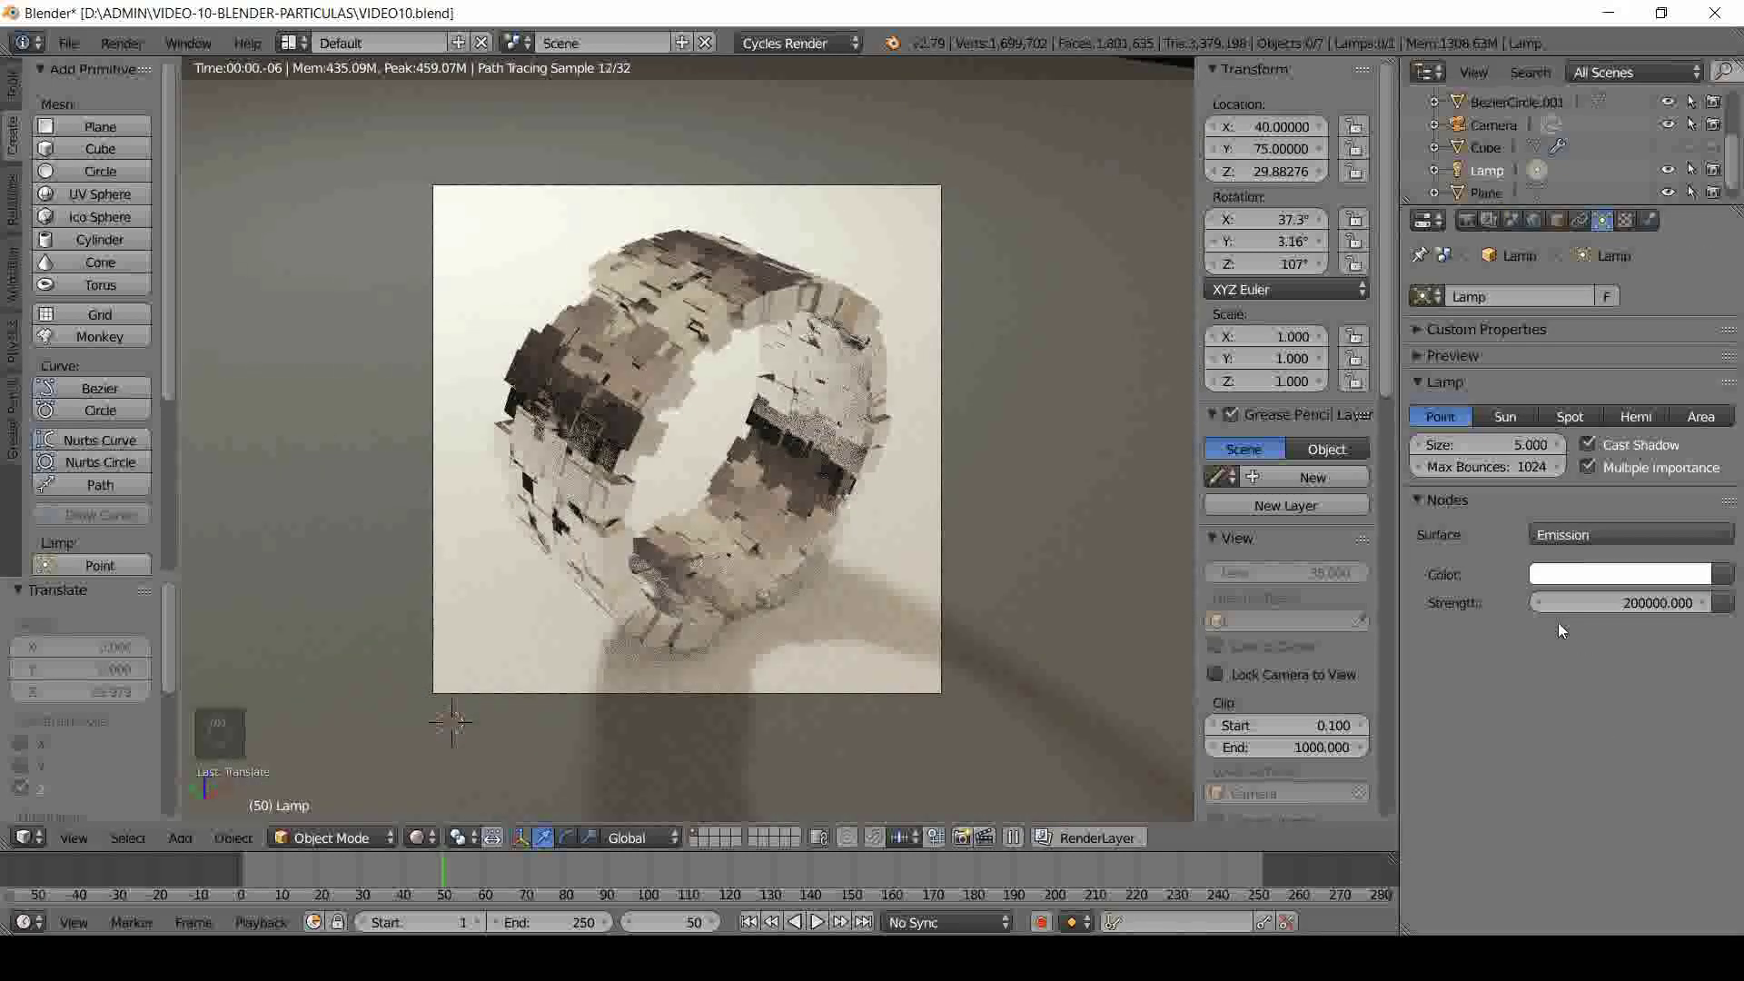